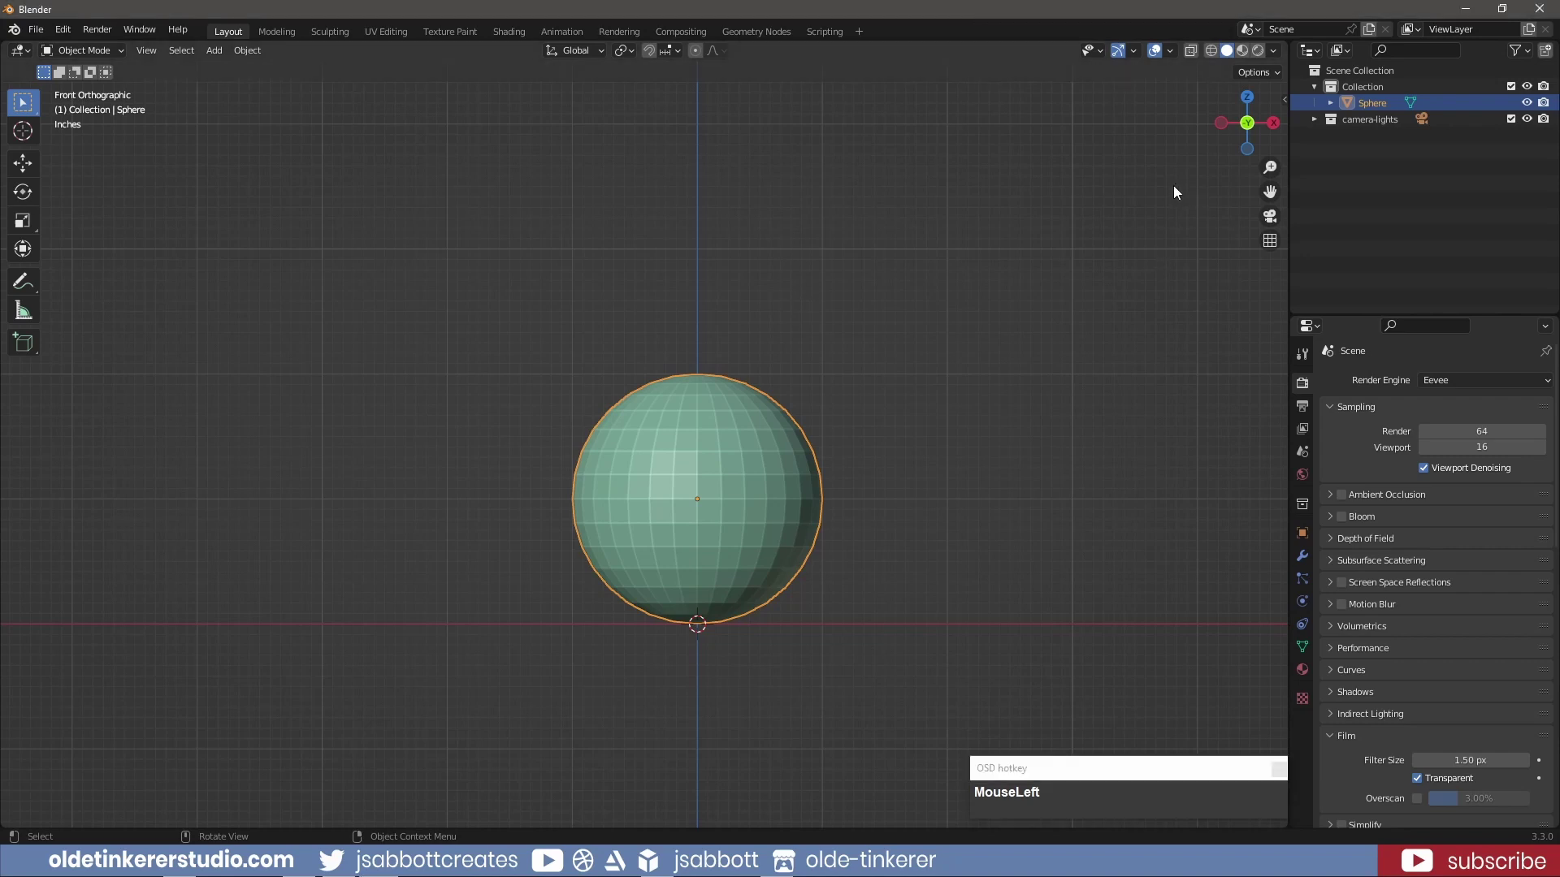
# In Edit Mode, box-select the sphere's top cap and small bottom cap faces for deletion
pyautogui.press('Tab')
pyautogui.moveTo(1210, 58); pyautogui.dragTo(908, 403)
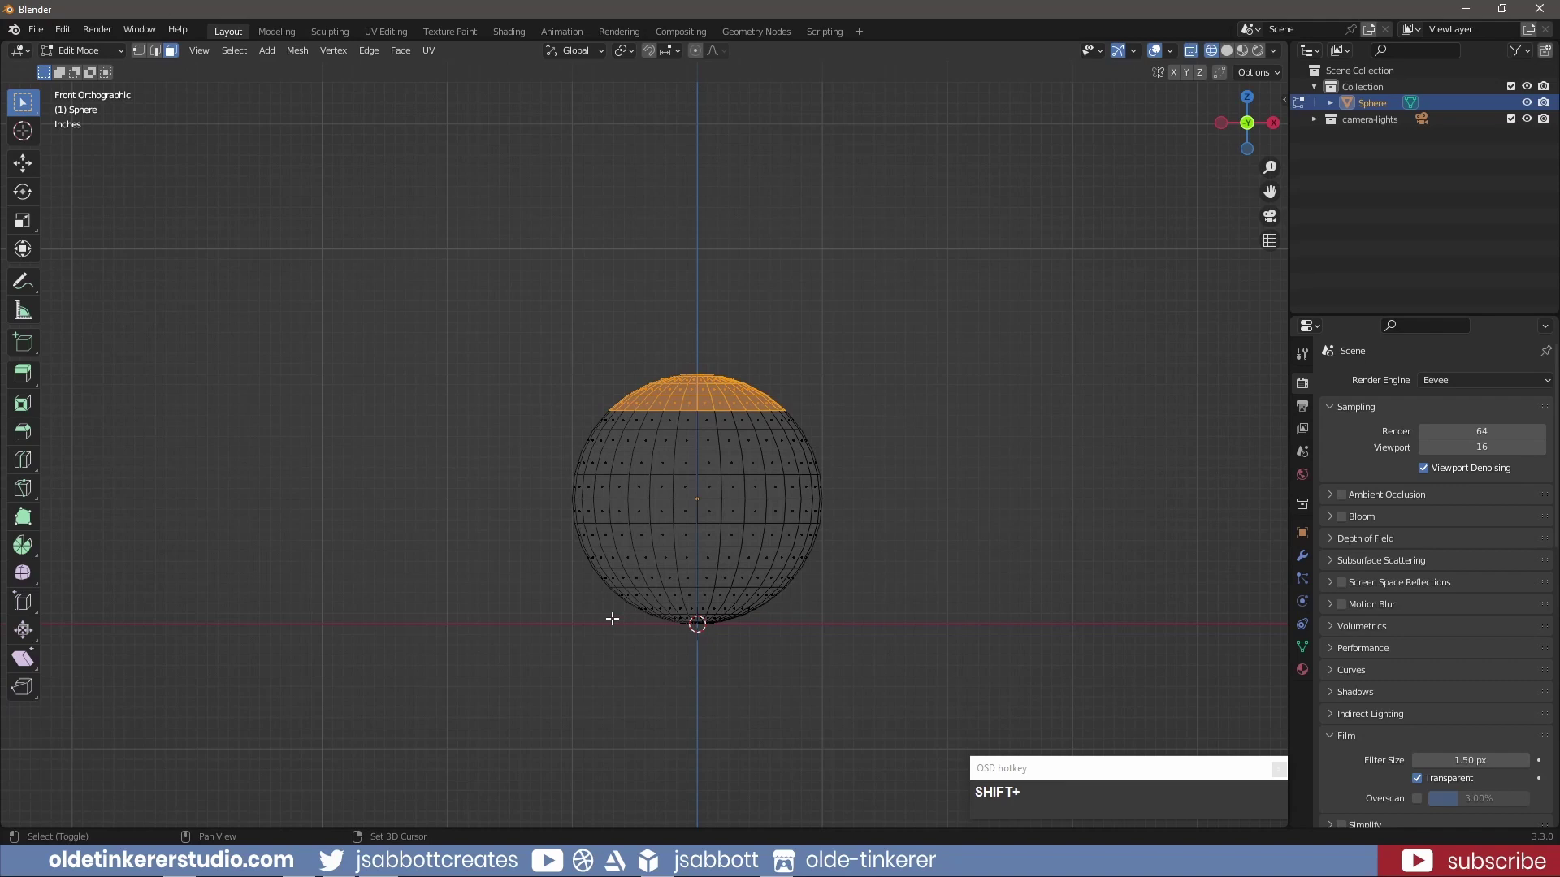
pyautogui.moveTo(621, 615); pyautogui.dragTo(789, 637)
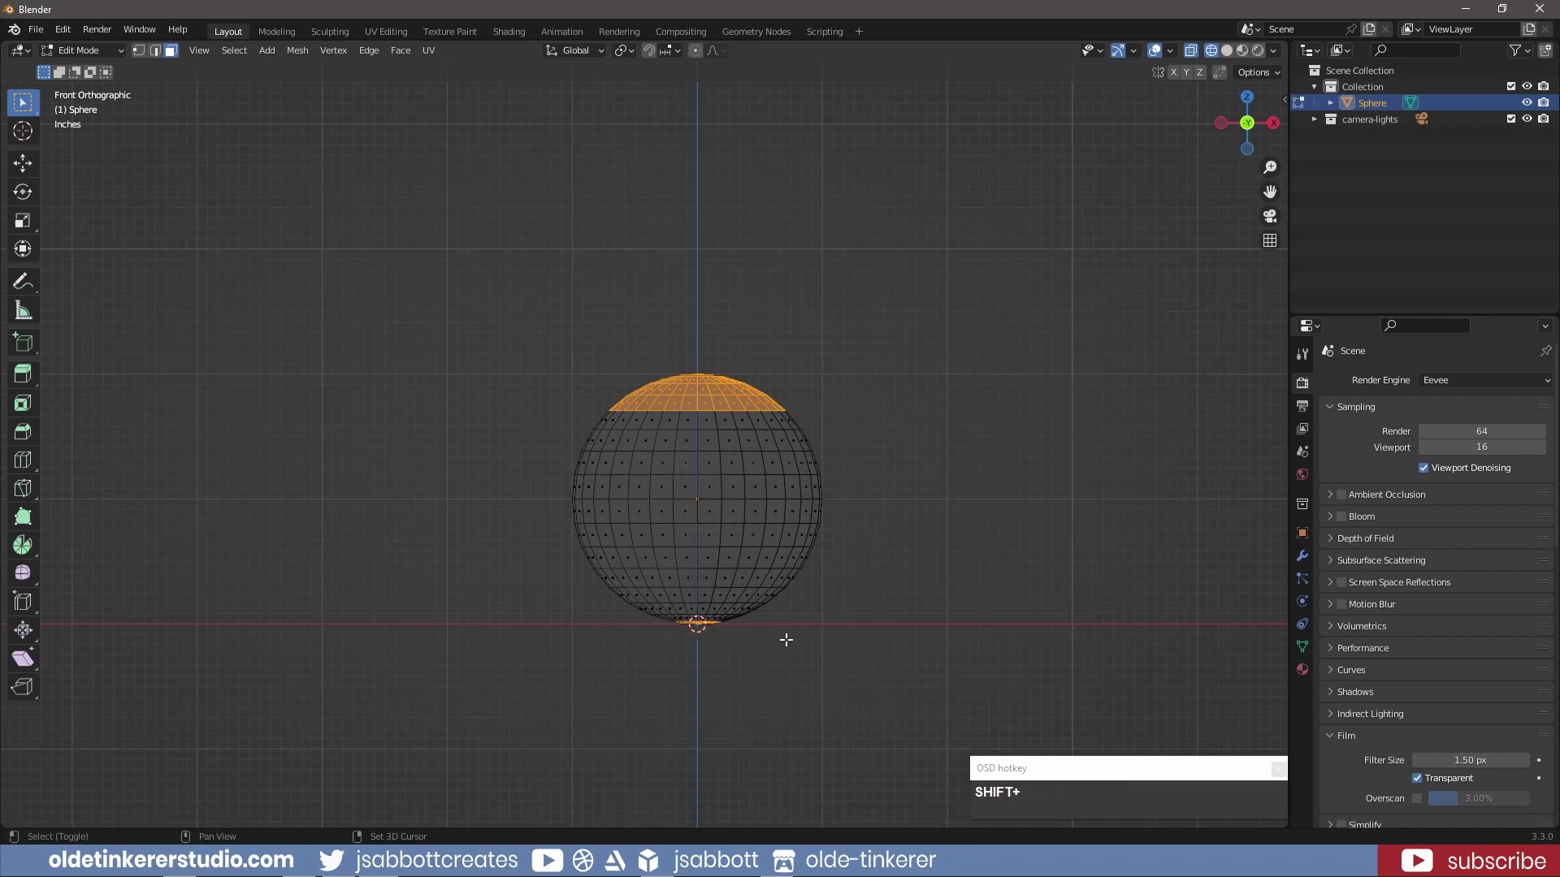
pyautogui.scroll(3)
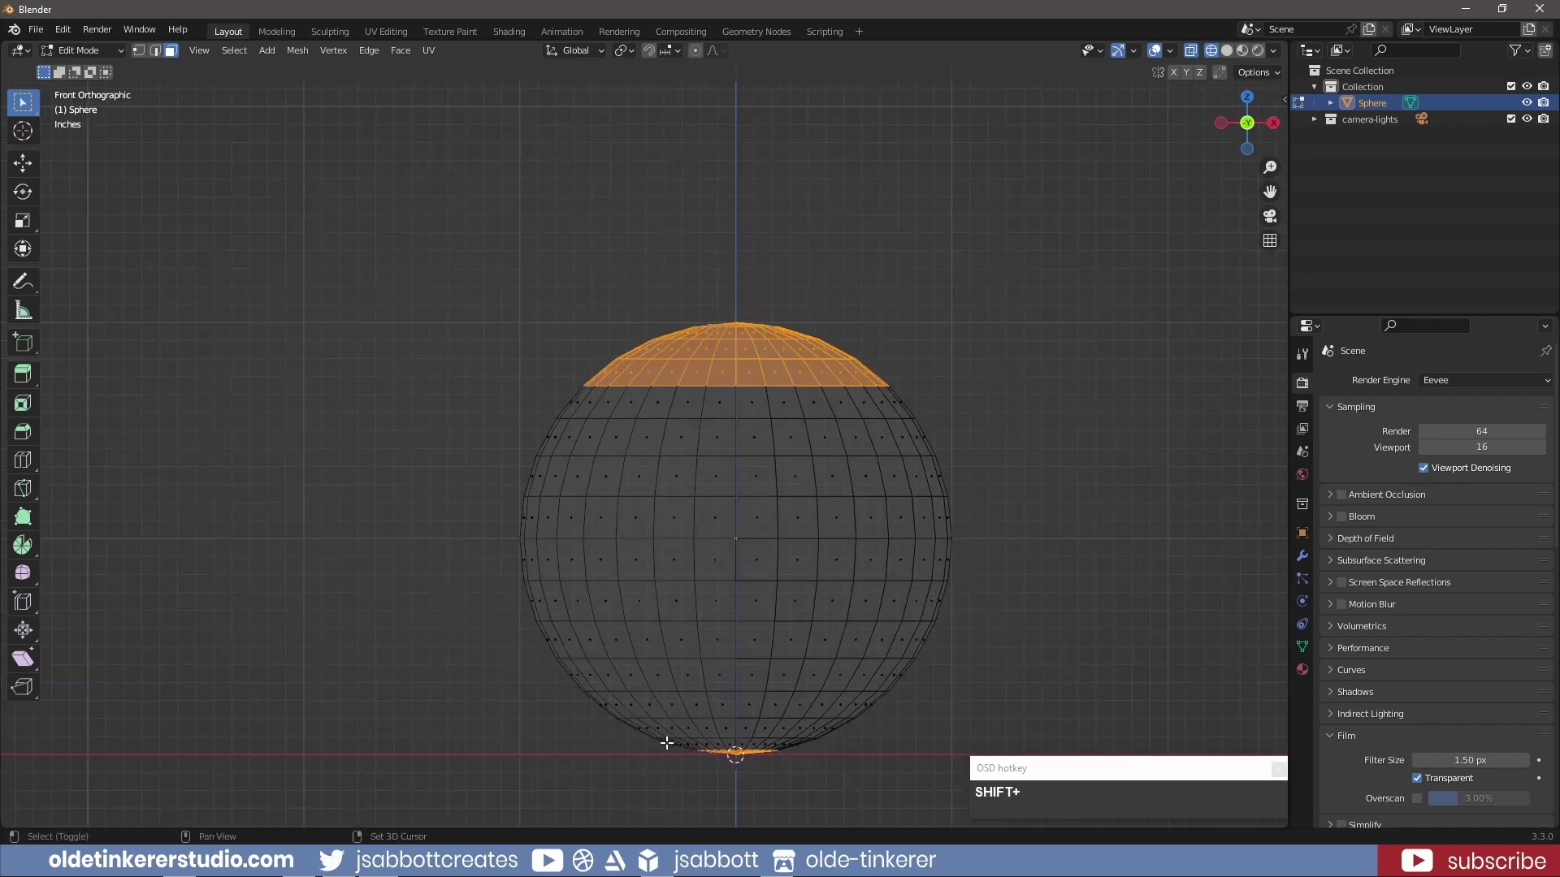
pyautogui.click(671, 737)
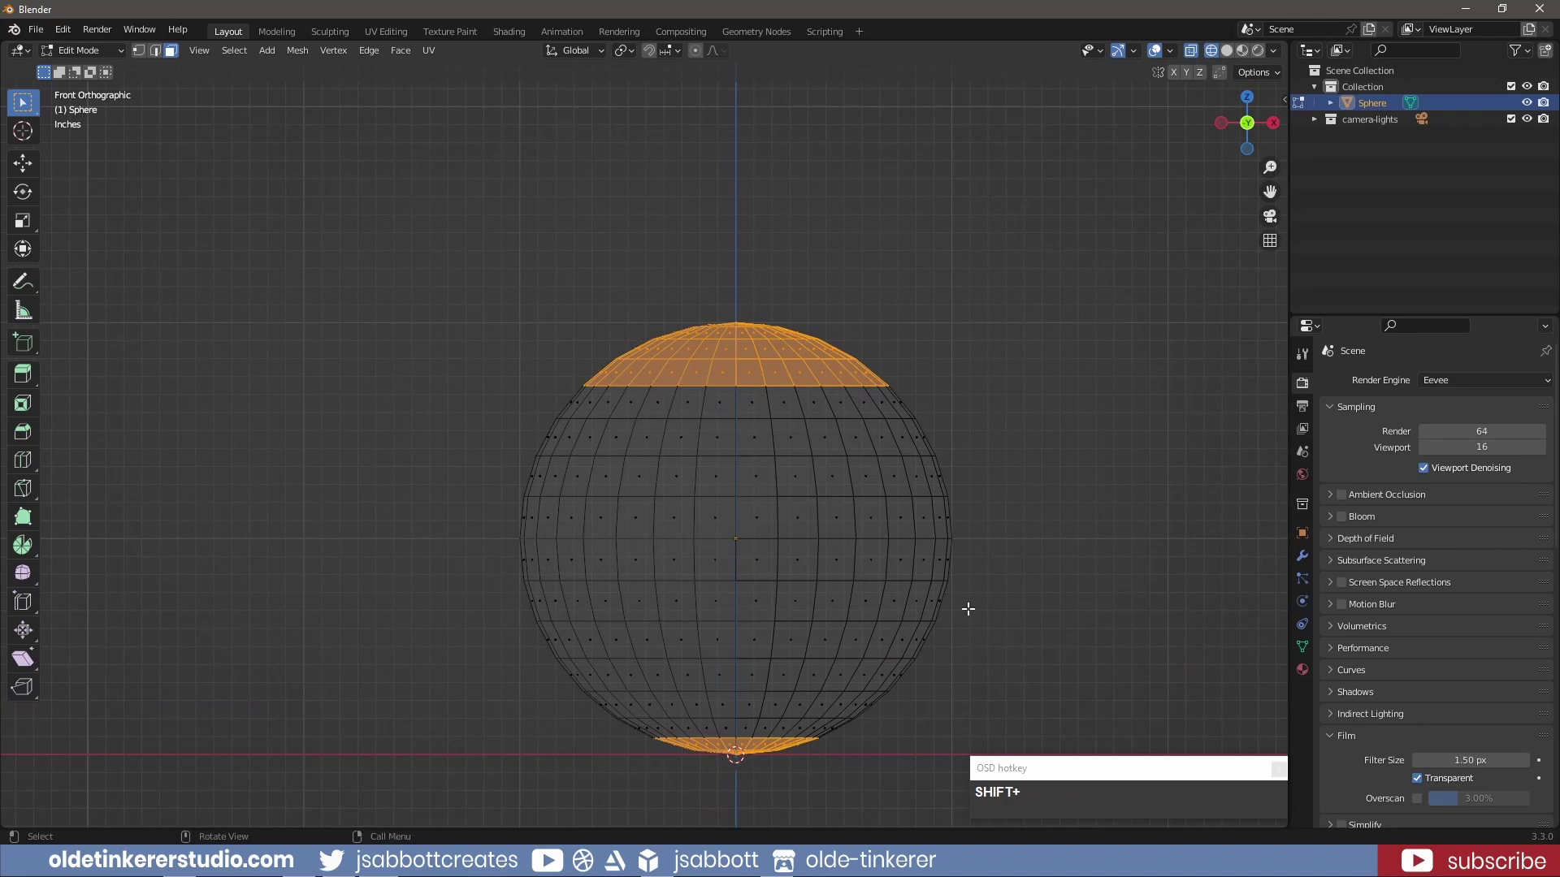
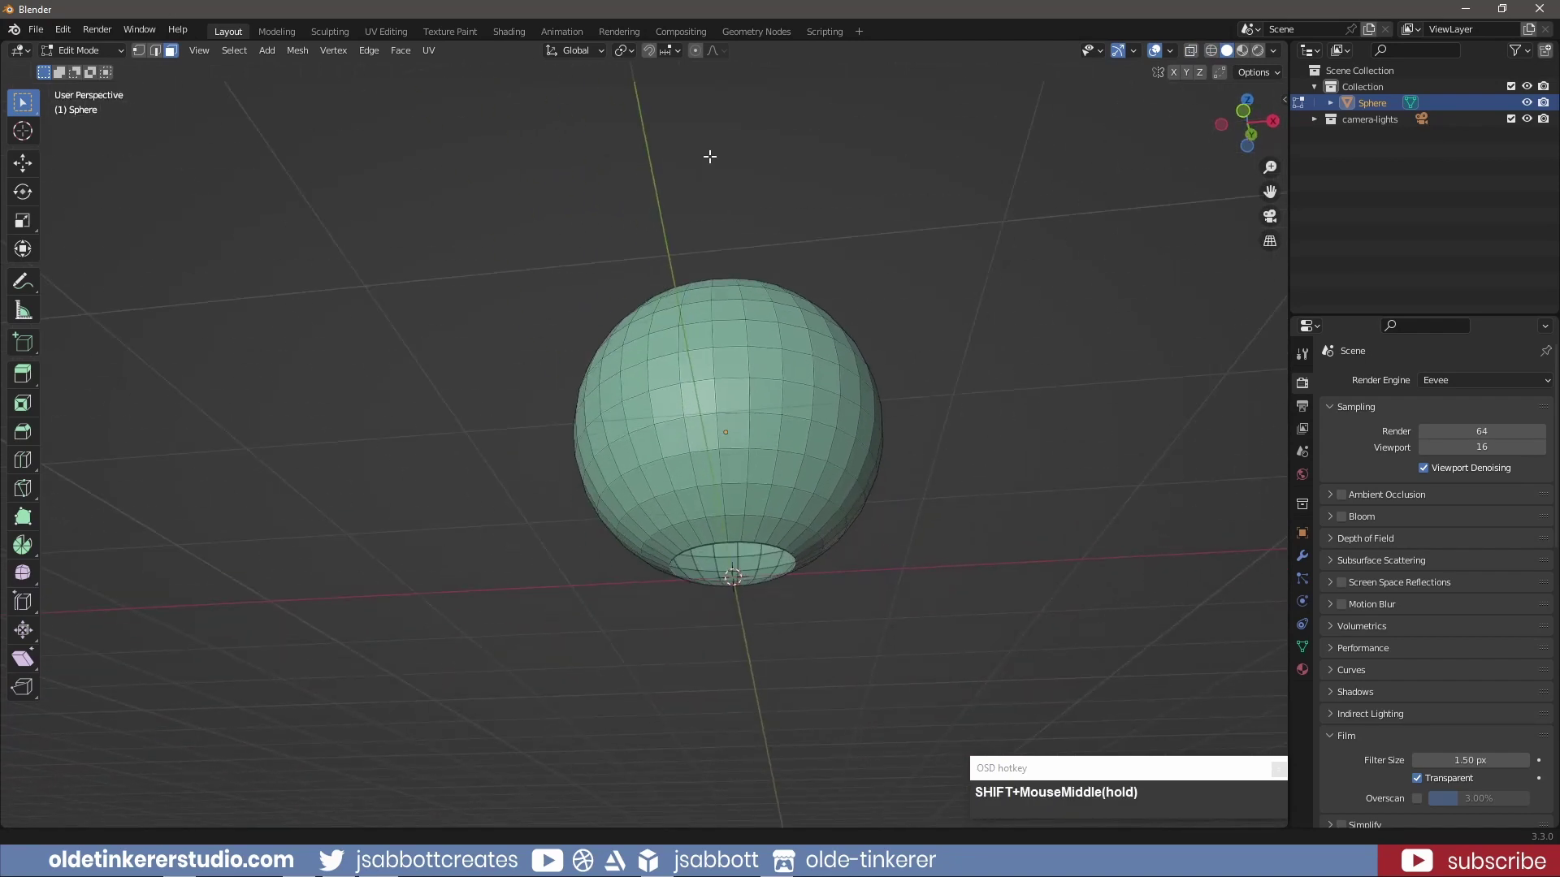
# Select the edge loop around the bottom opening and fill it with a face
pyautogui.press('shift+2')
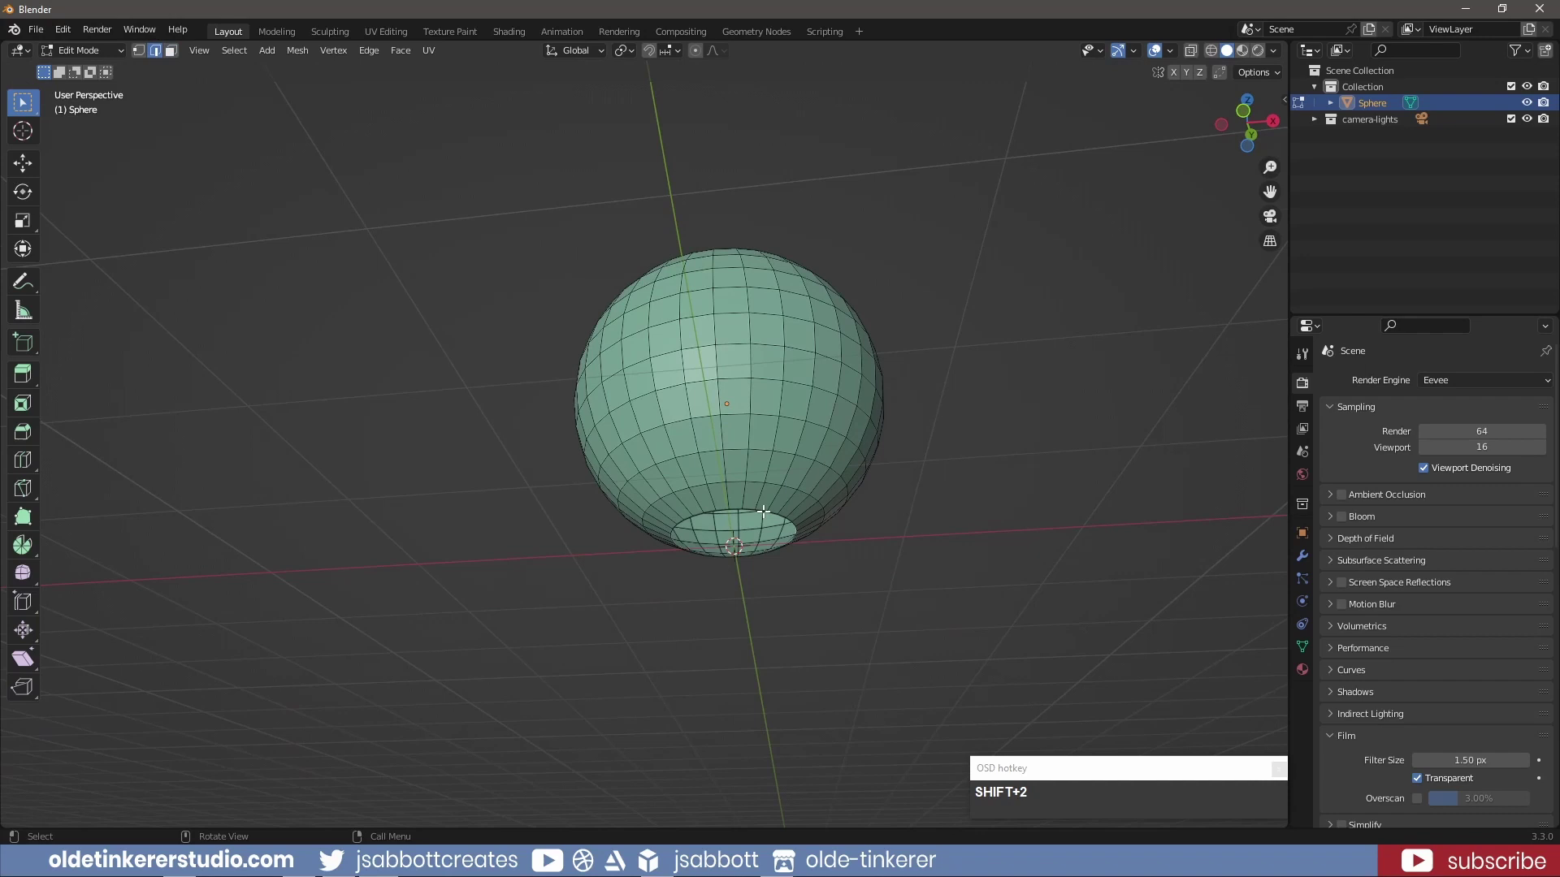
pyautogui.click(753, 508)
pyautogui.click(901, 529)
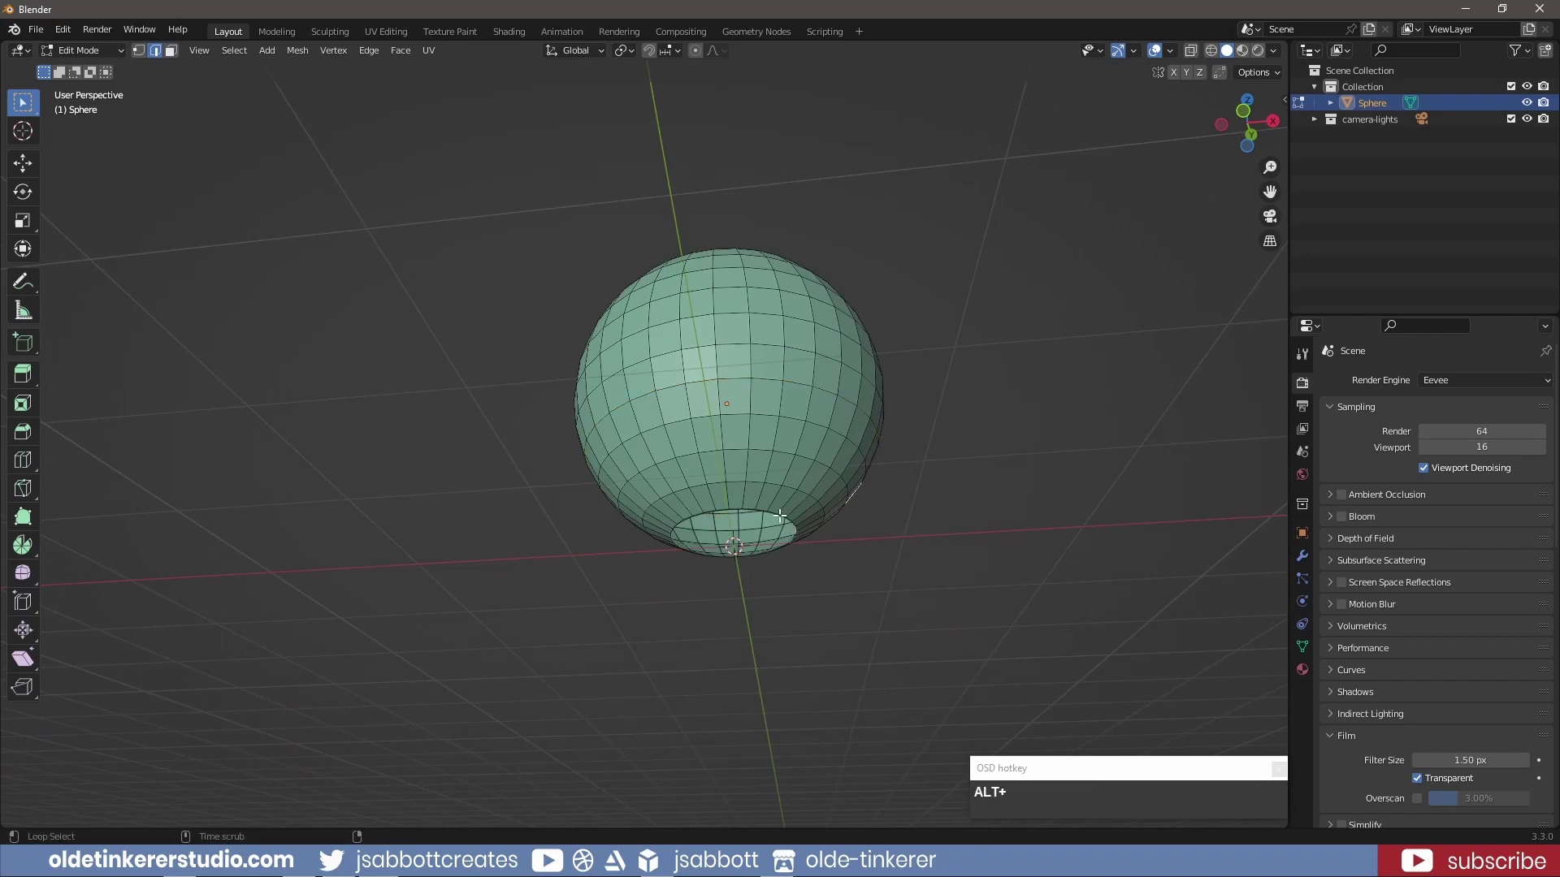
pyautogui.click(783, 513)
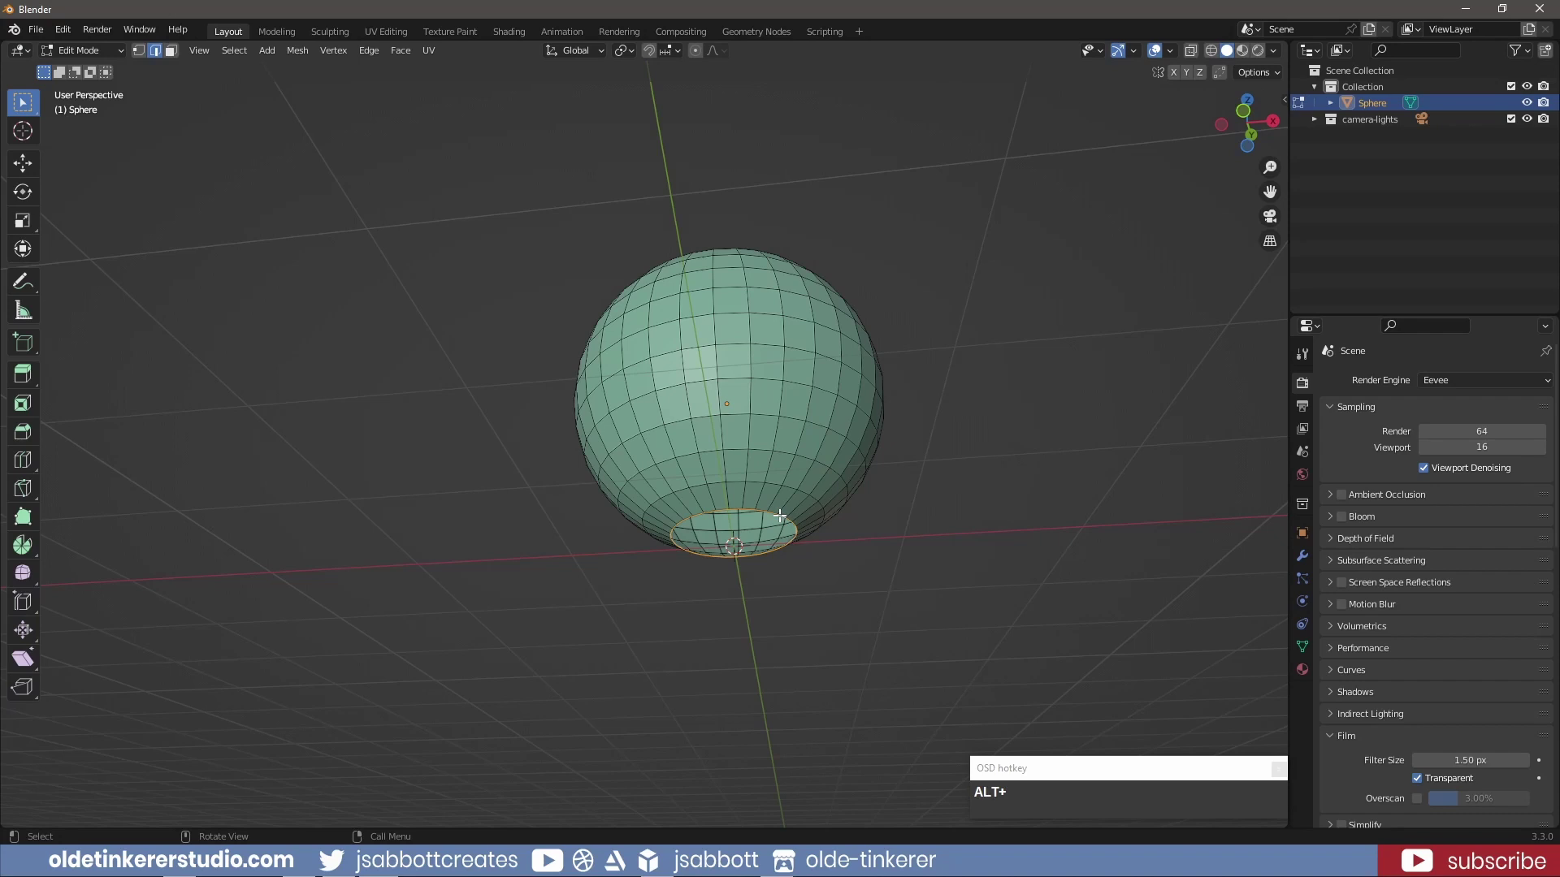
pyautogui.press('f')
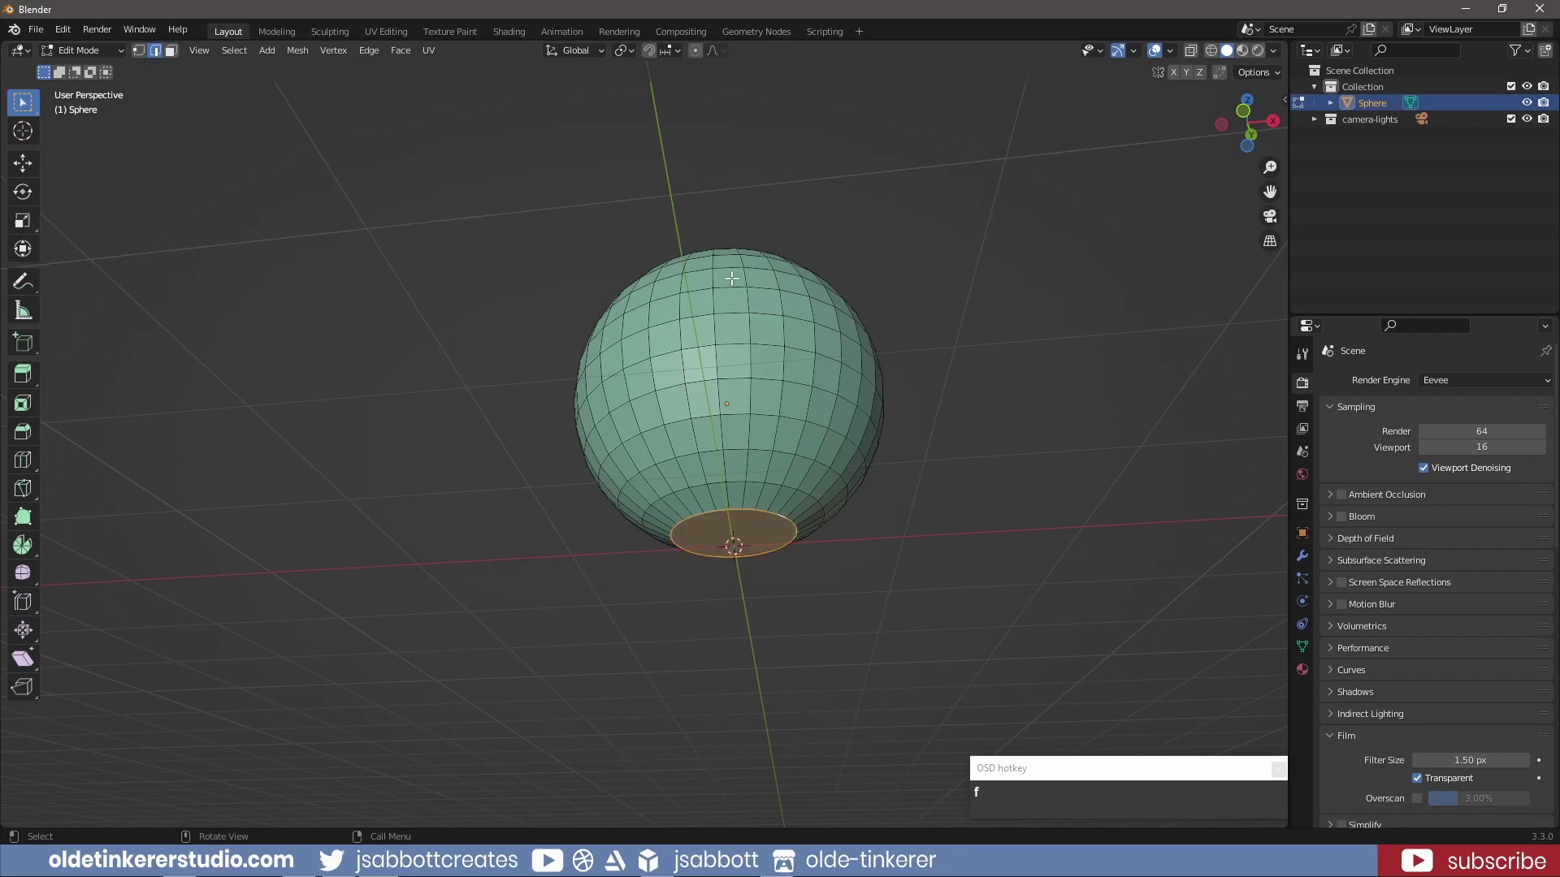
# Inset the new bottom face into a flat base, viewed from below
pyautogui.middleClick(735, 276)
pyautogui.scroll(-3)
pyautogui.press('shift+3')
pyautogui.press('shift+i')
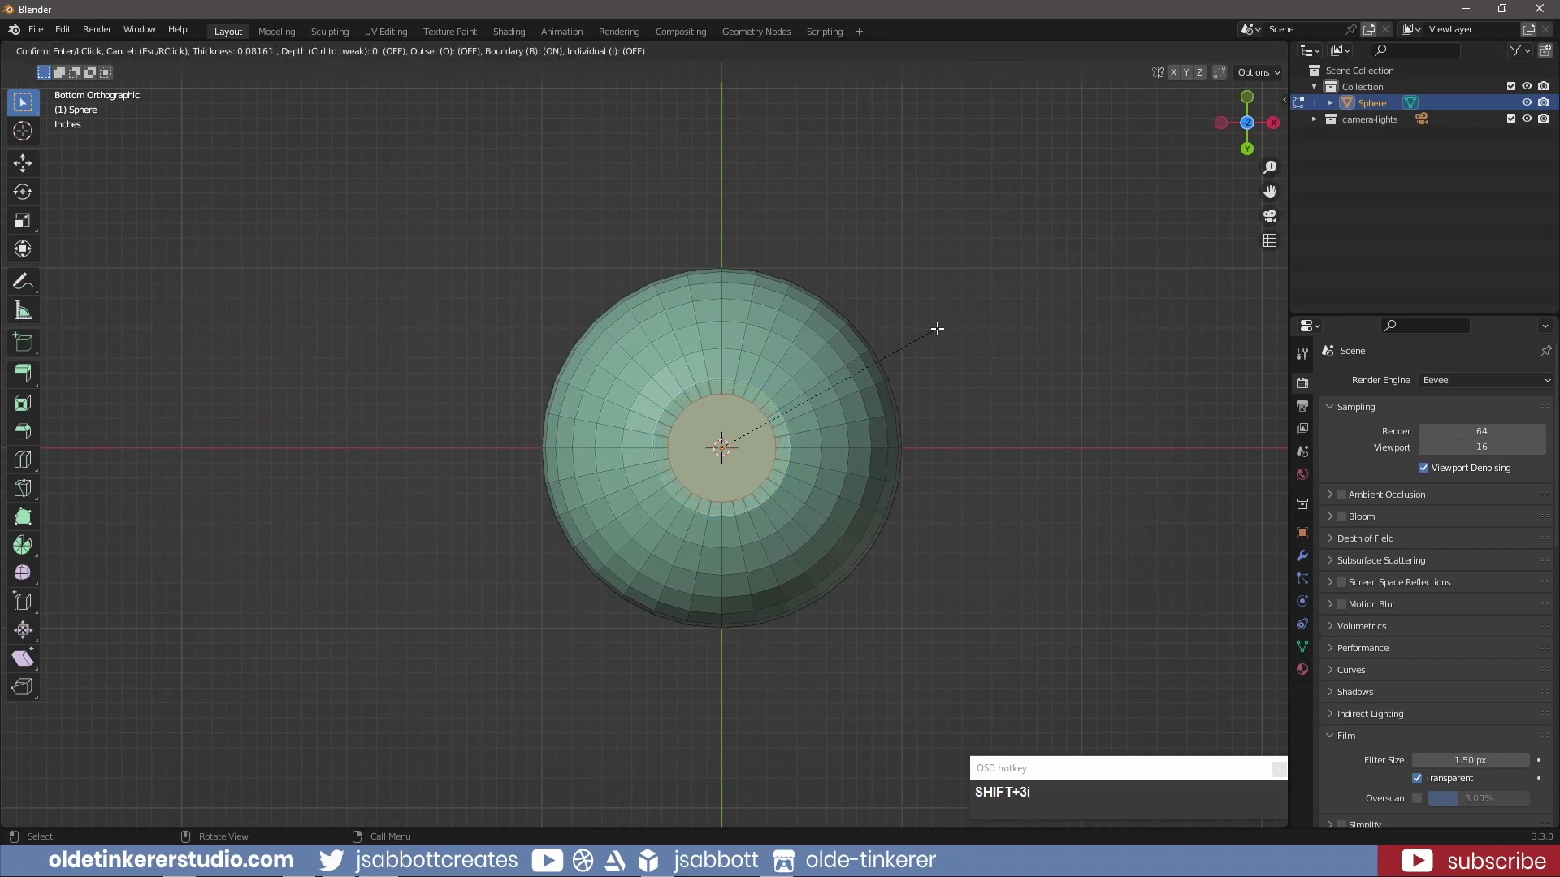
pyautogui.click(938, 329)
pyautogui.press('KP_1')
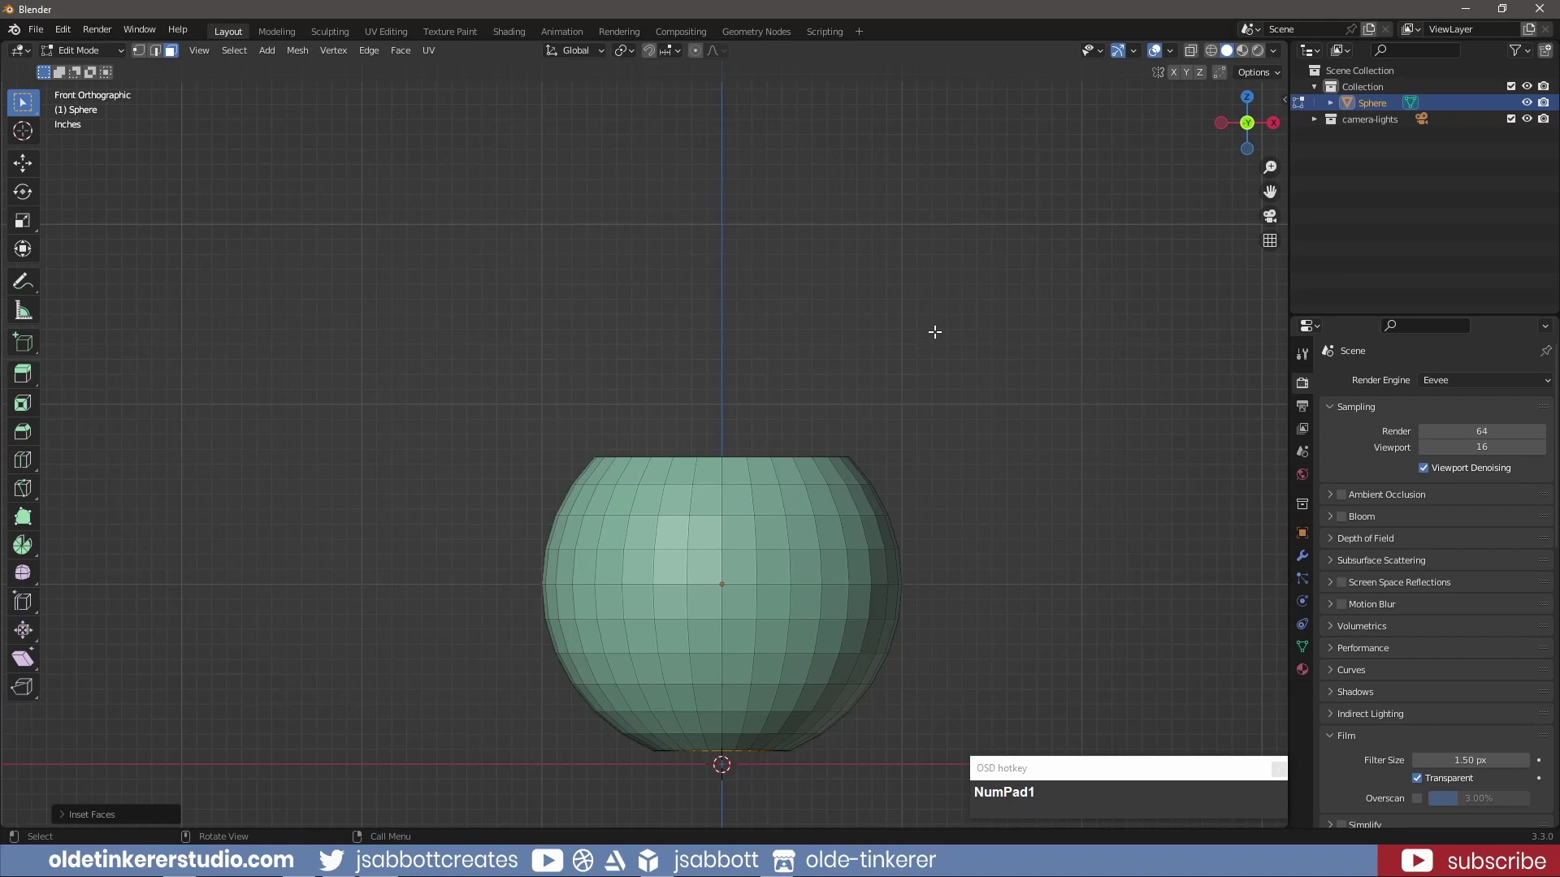
# Add a Solidify modifier to the cauldron with Thickness .05
pyautogui.click(938, 329)
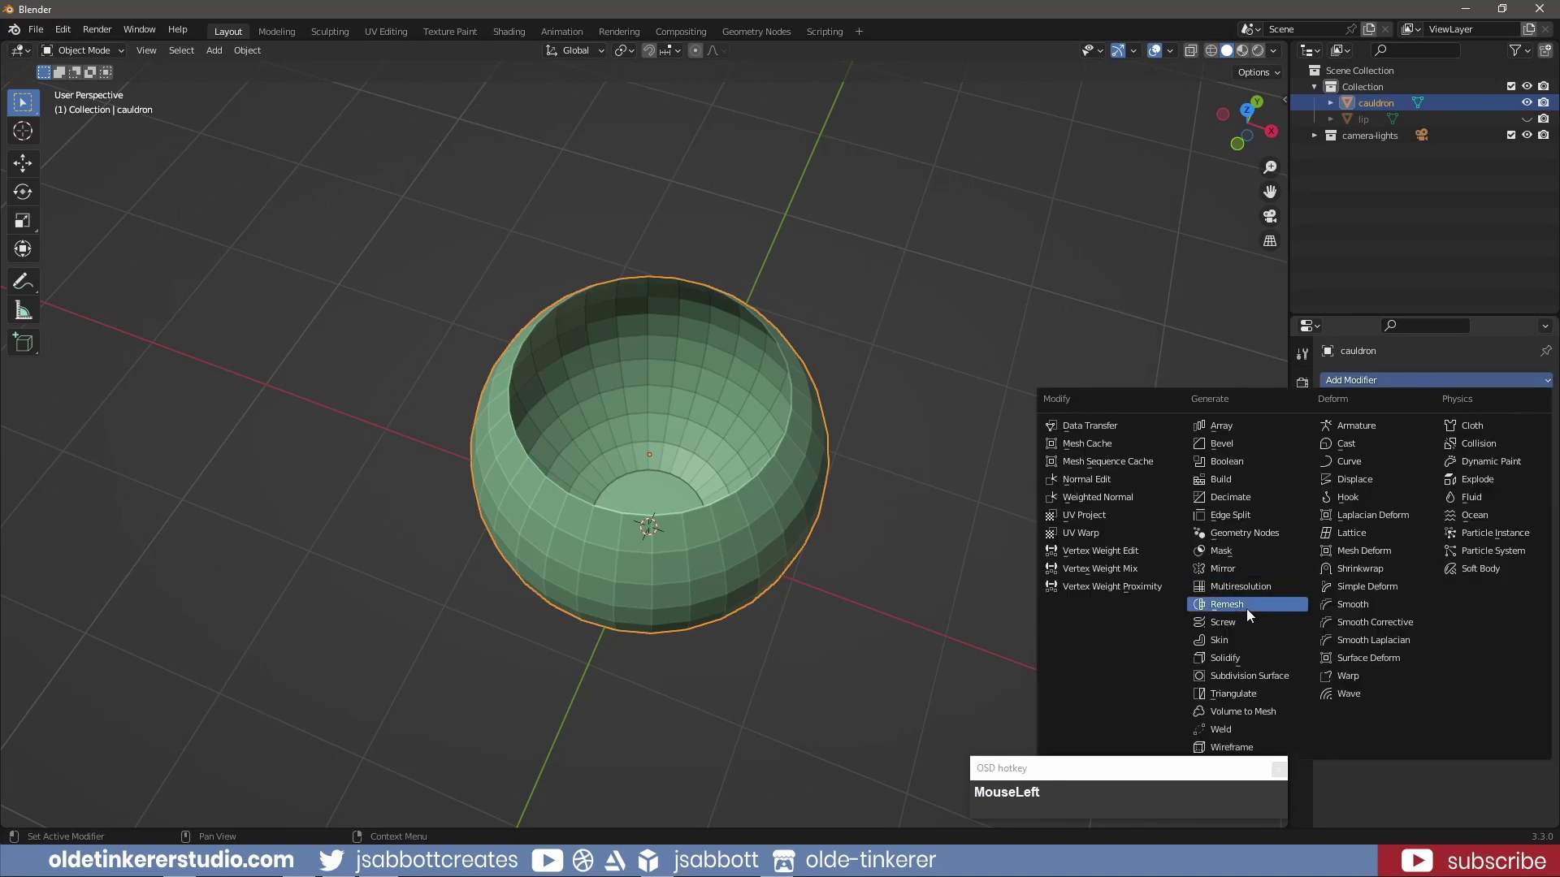
pyautogui.click(1247, 665)
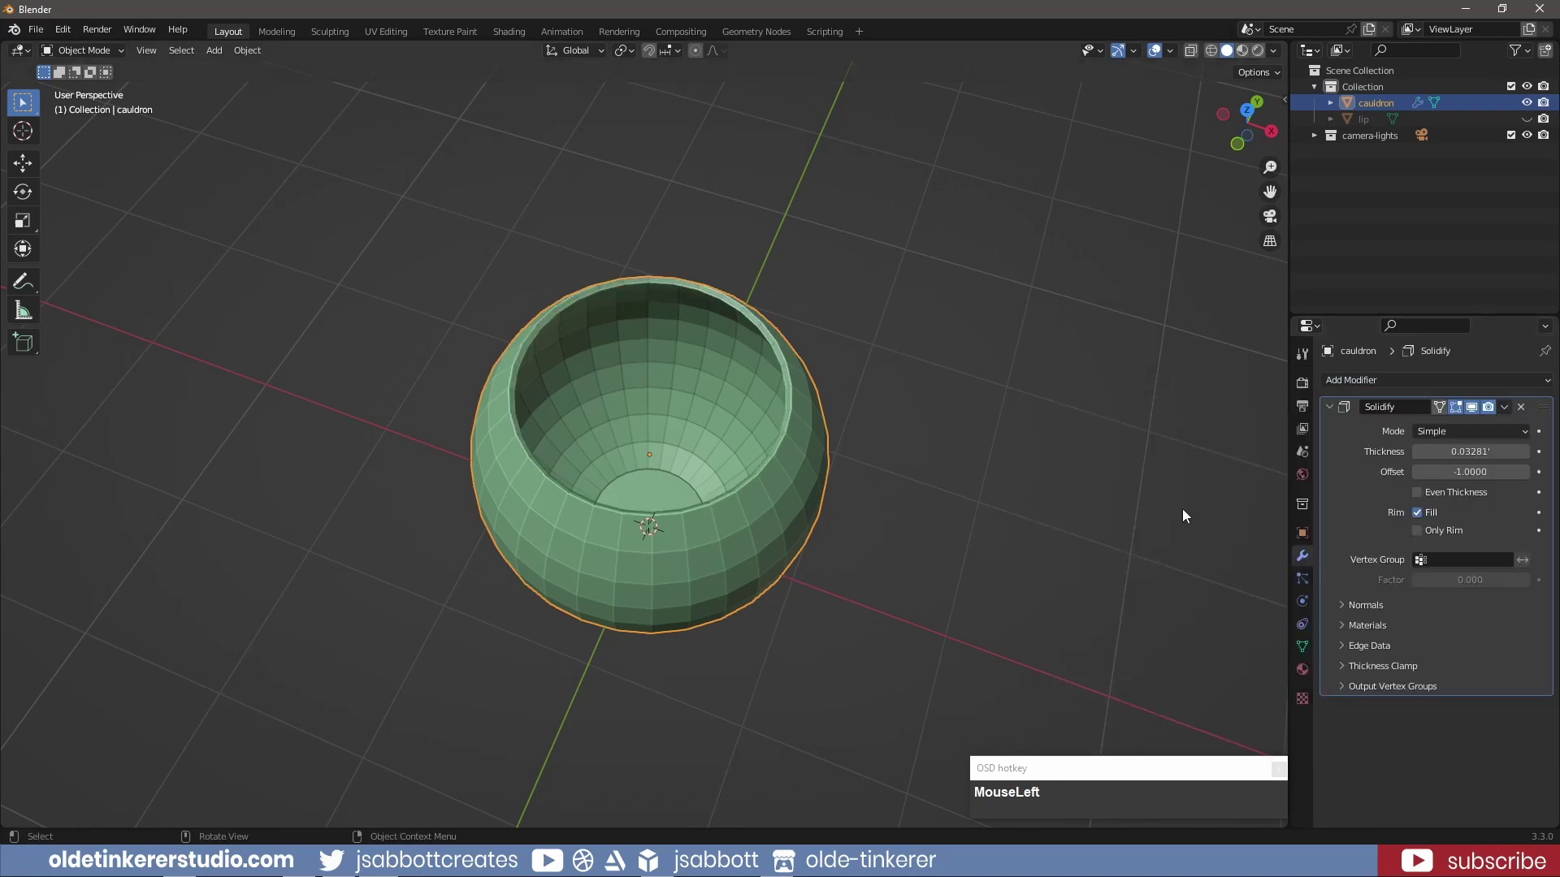
pyautogui.scroll(3)
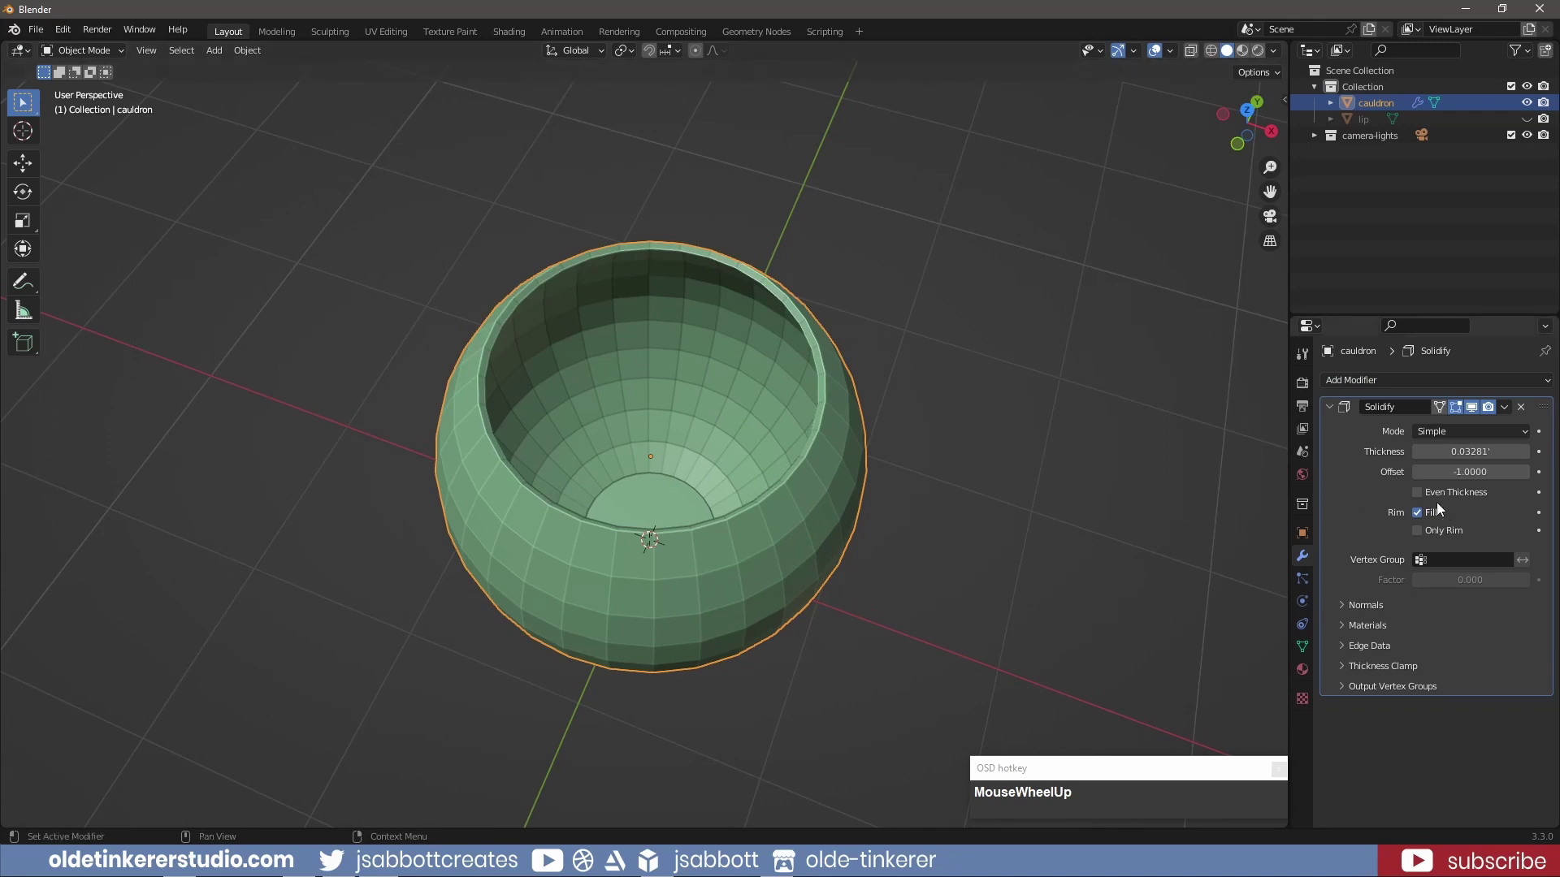
pyautogui.click(1419, 498)
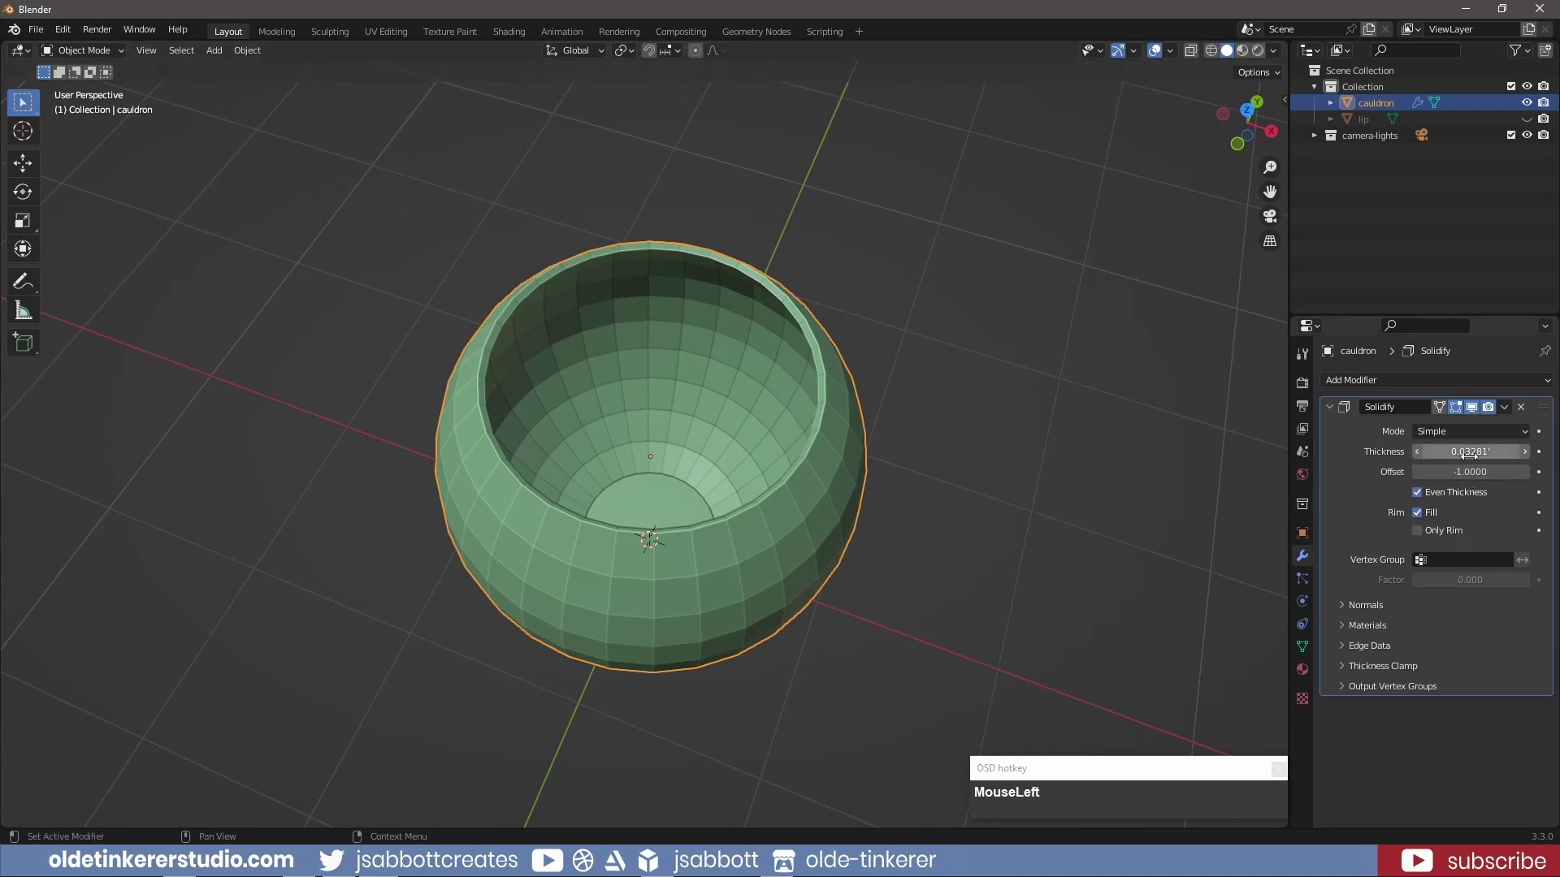
pyautogui.press('KP_Decimal')
pyautogui.press('KP_0')
pyautogui.press('KP_5')
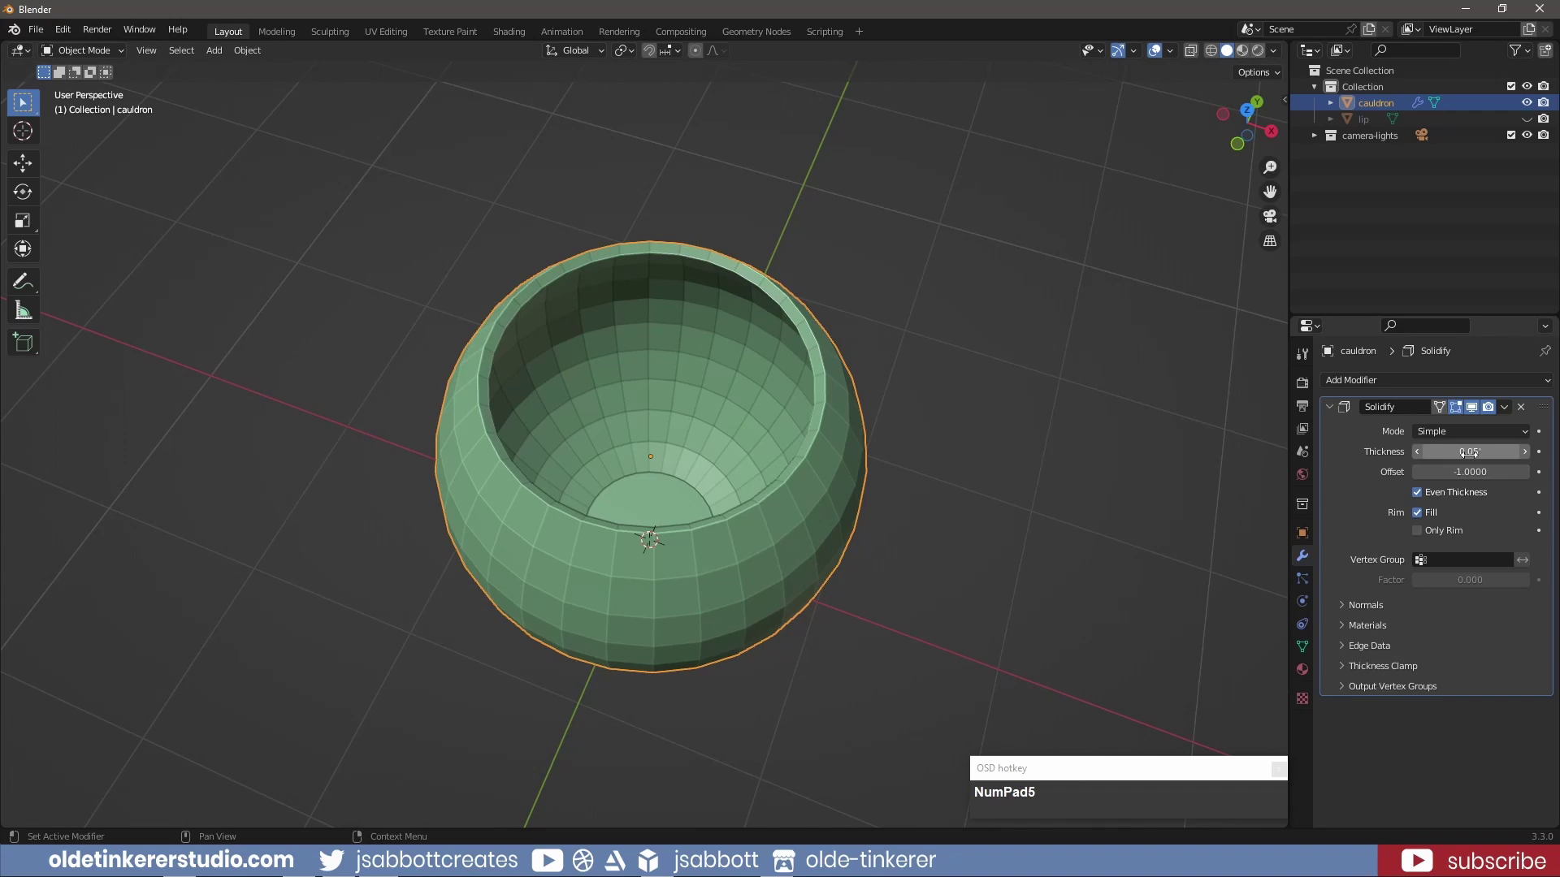
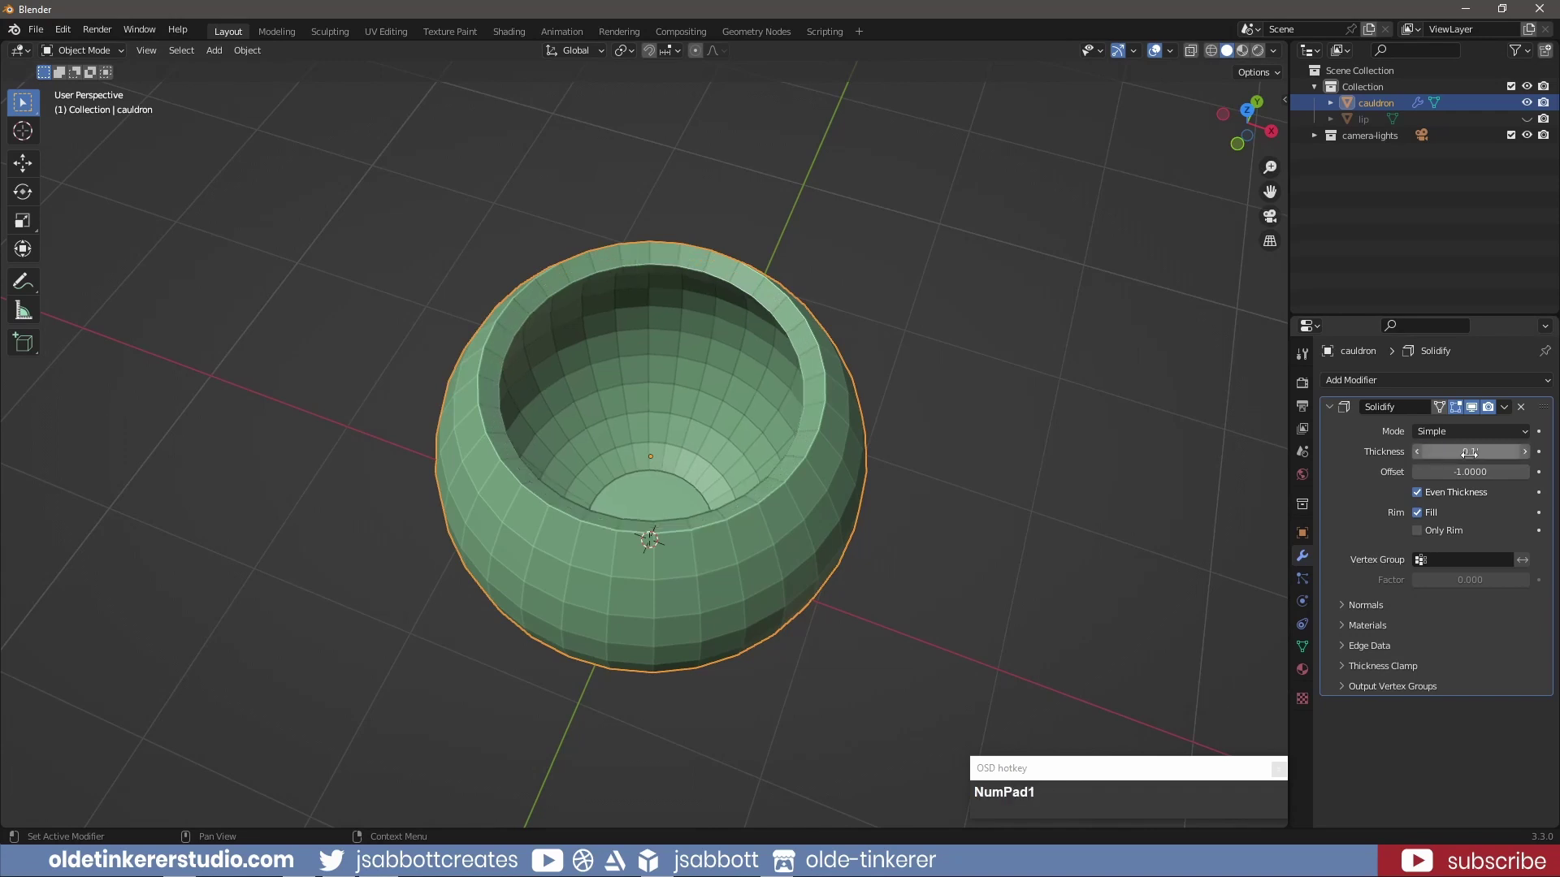
pyautogui.click(1328, 409)
# Raise the selected rim geometry along Z and select the top rim edge loop
pyautogui.press('KP_1')
pyautogui.press('g')
pyautogui.press('z')
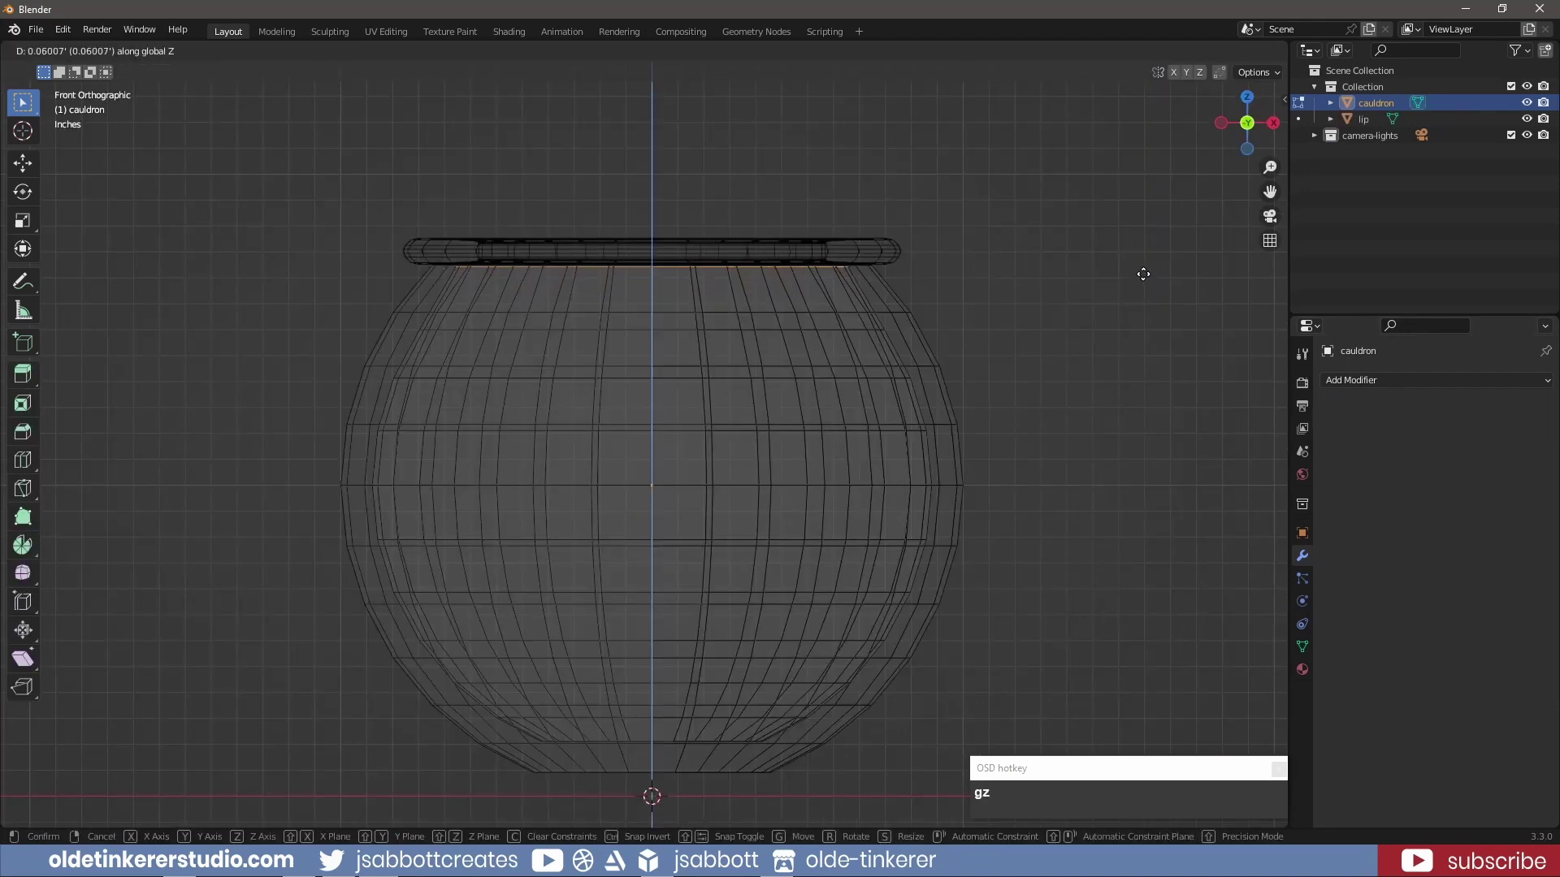
pyautogui.click(1147, 270)
pyautogui.press('Tab')
pyautogui.click(1027, 270)
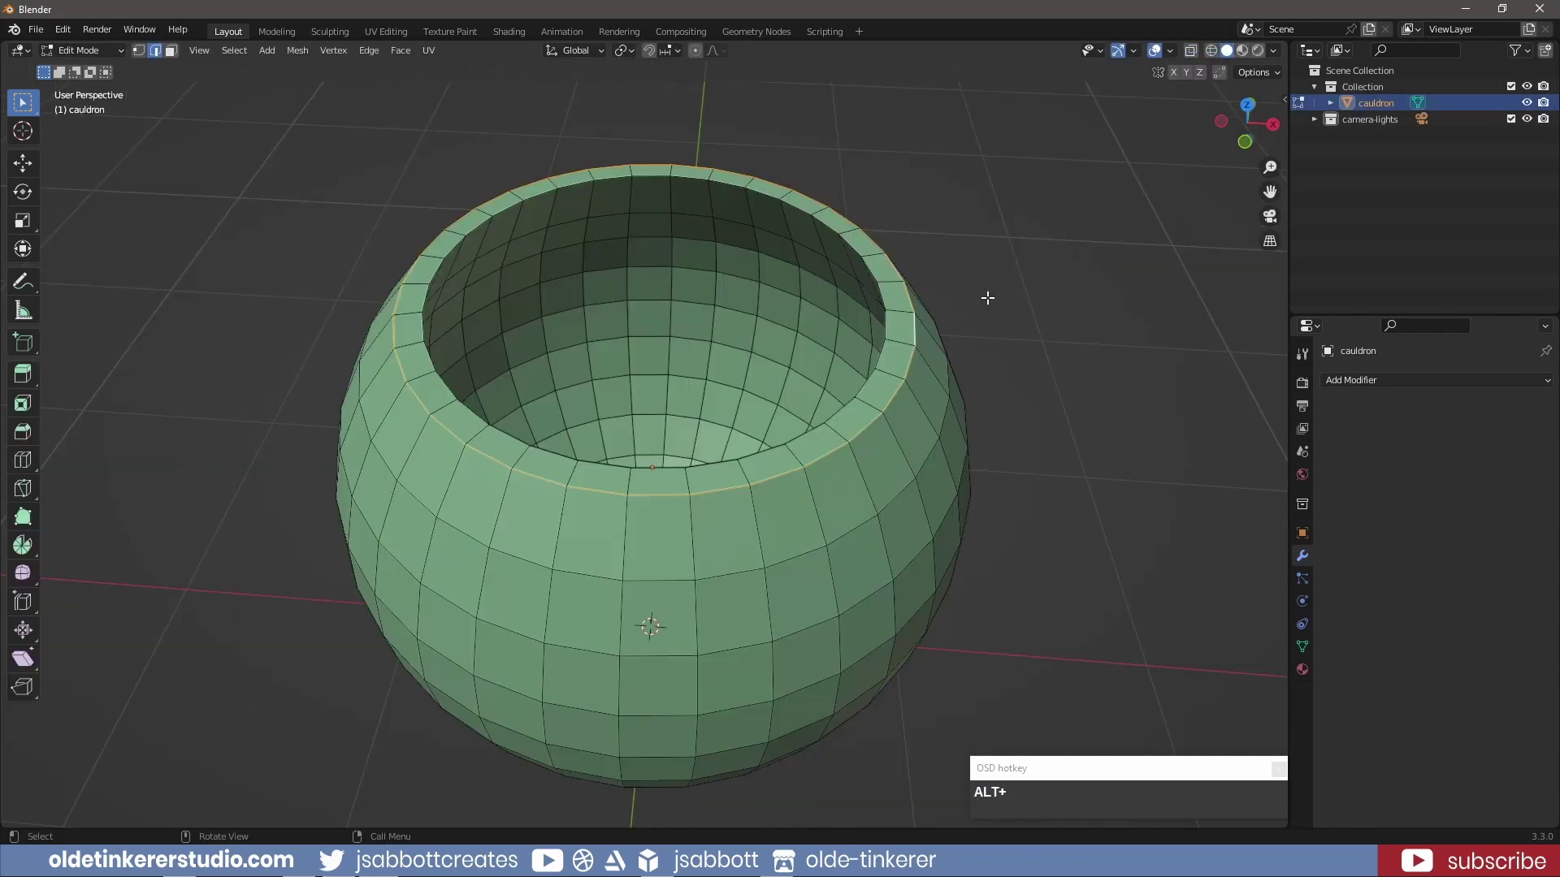
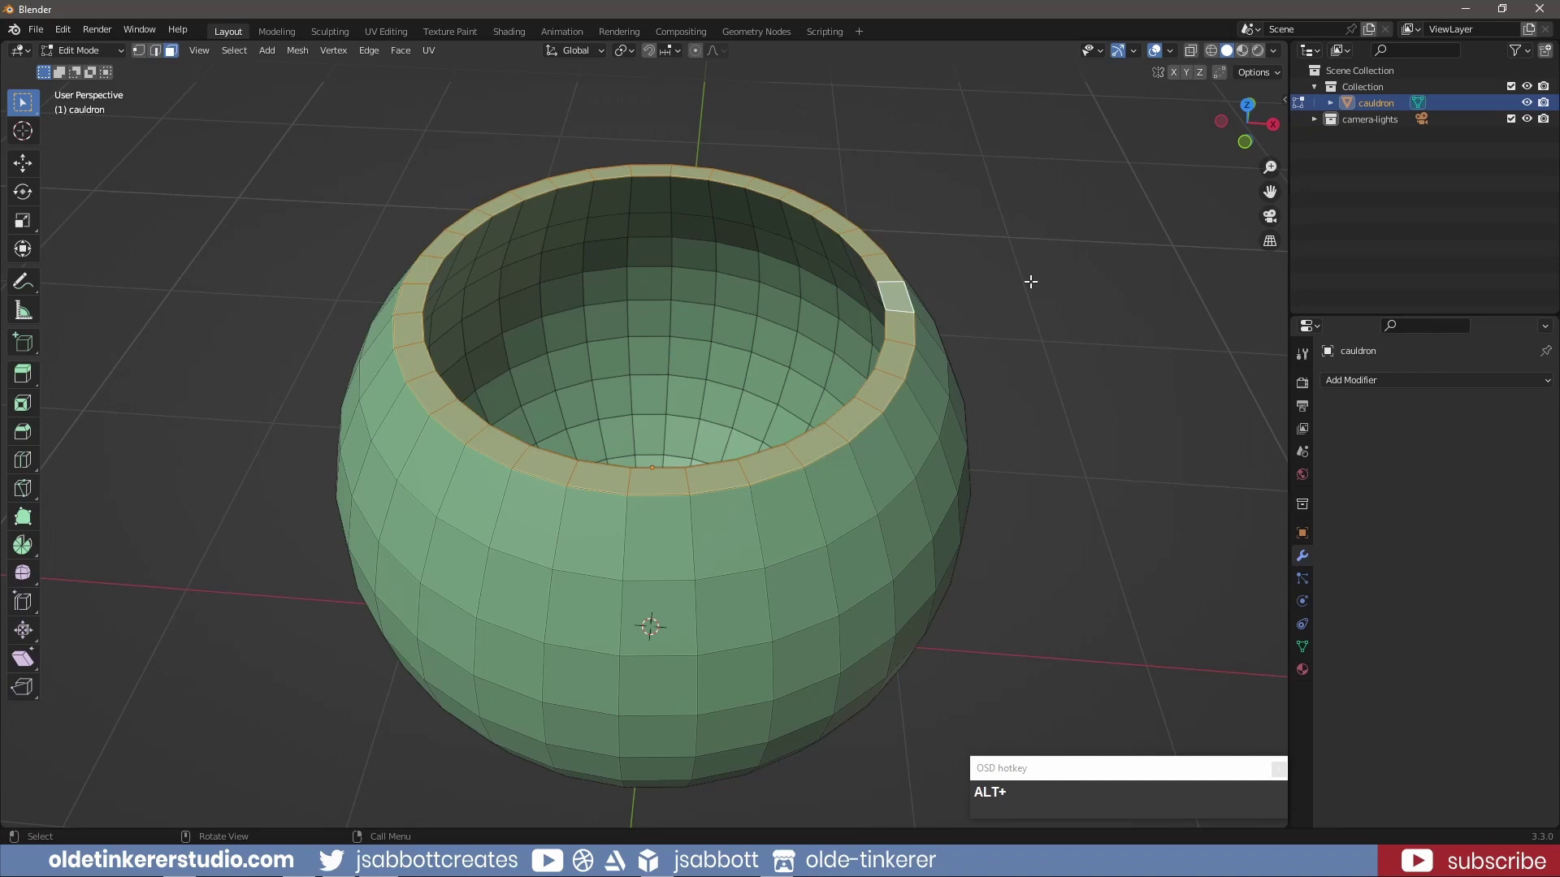
# Duplicate the rim faces, separate them as a new object and rename it 'lip'
pyautogui.press('shift+d')
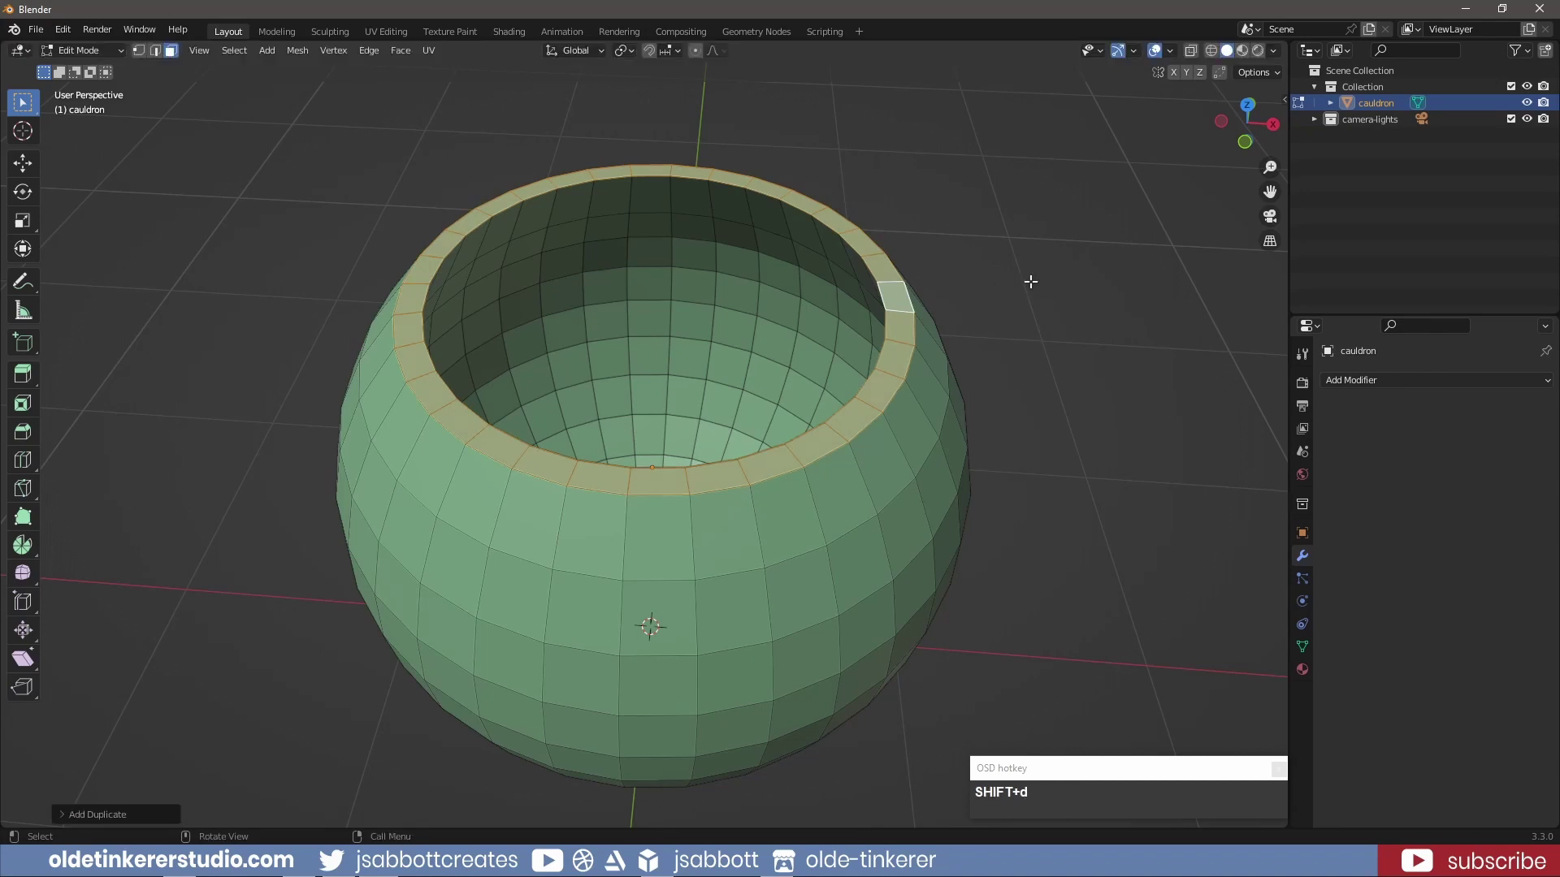
pyautogui.press('p')
pyautogui.click(1036, 289)
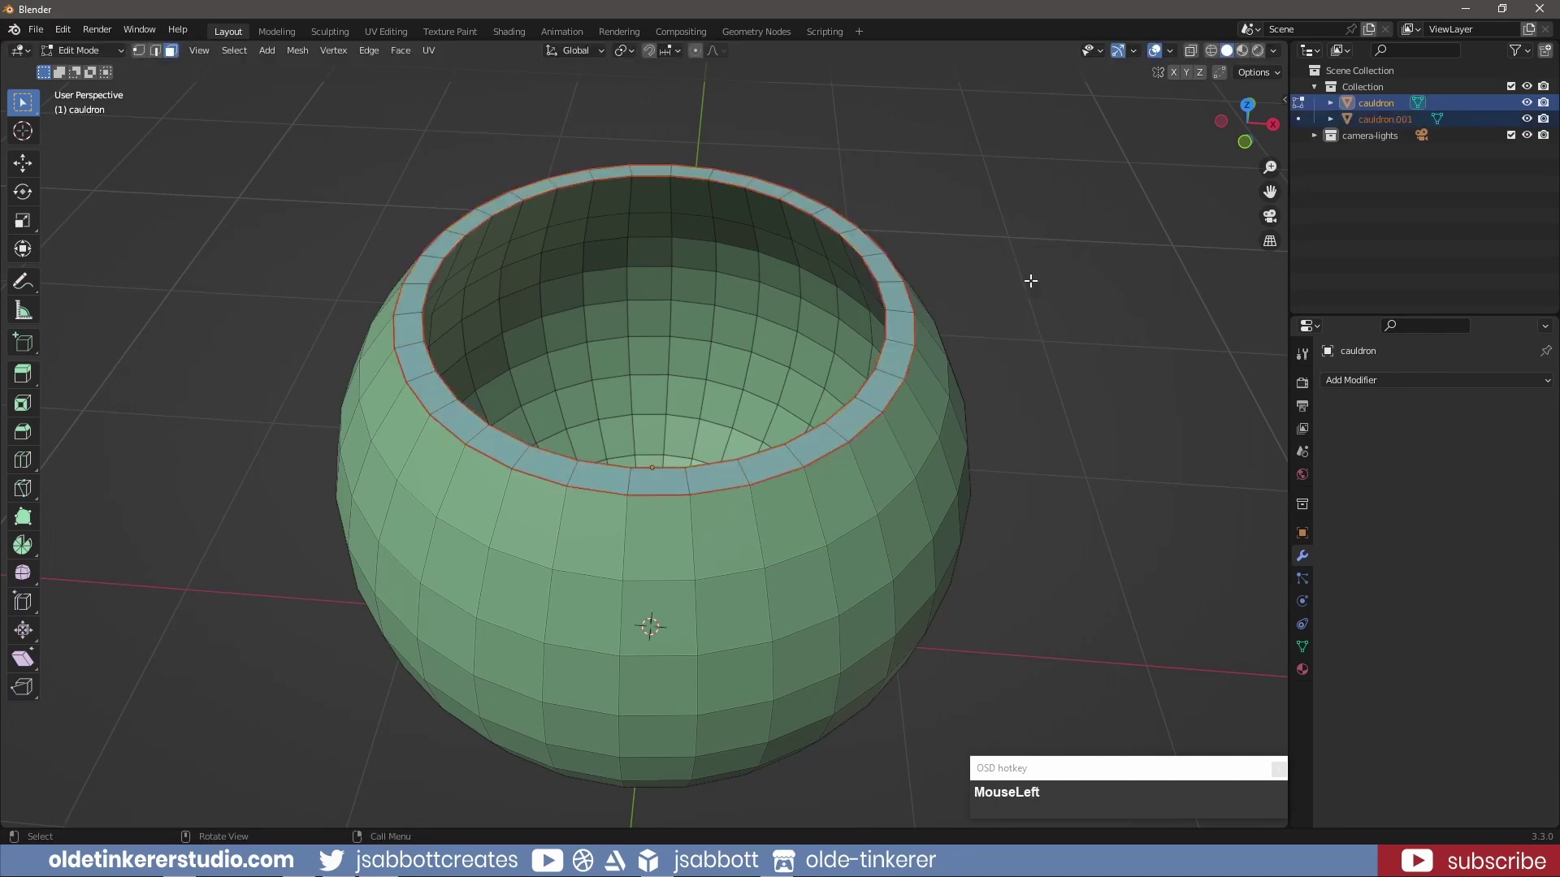
pyautogui.press('Tab')
pyautogui.click(1034, 287)
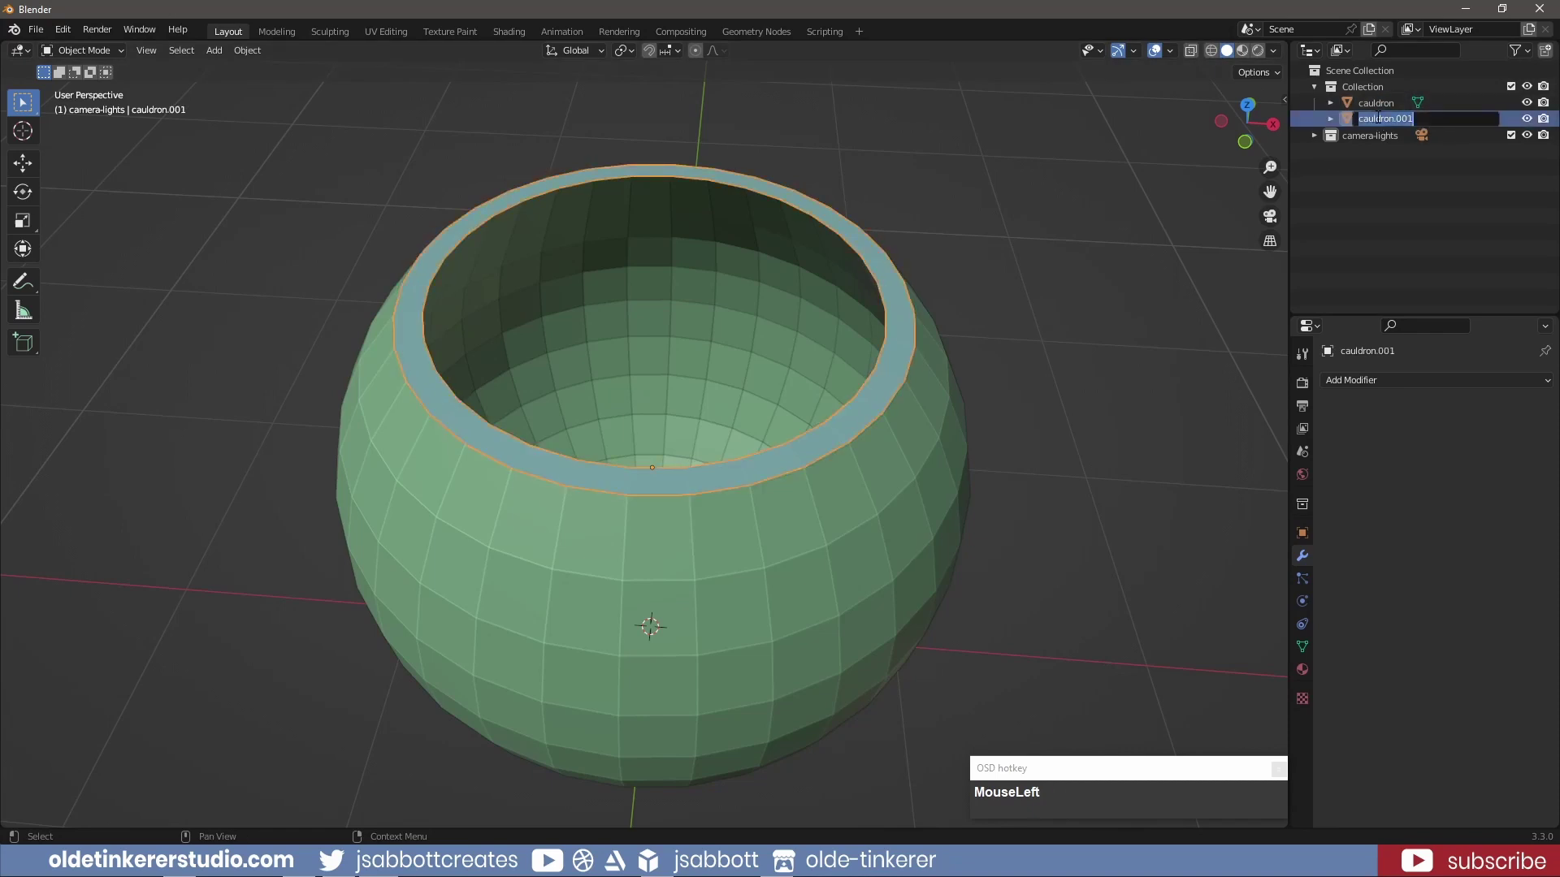
pyautogui.write('lip')
pyautogui.press('Return')
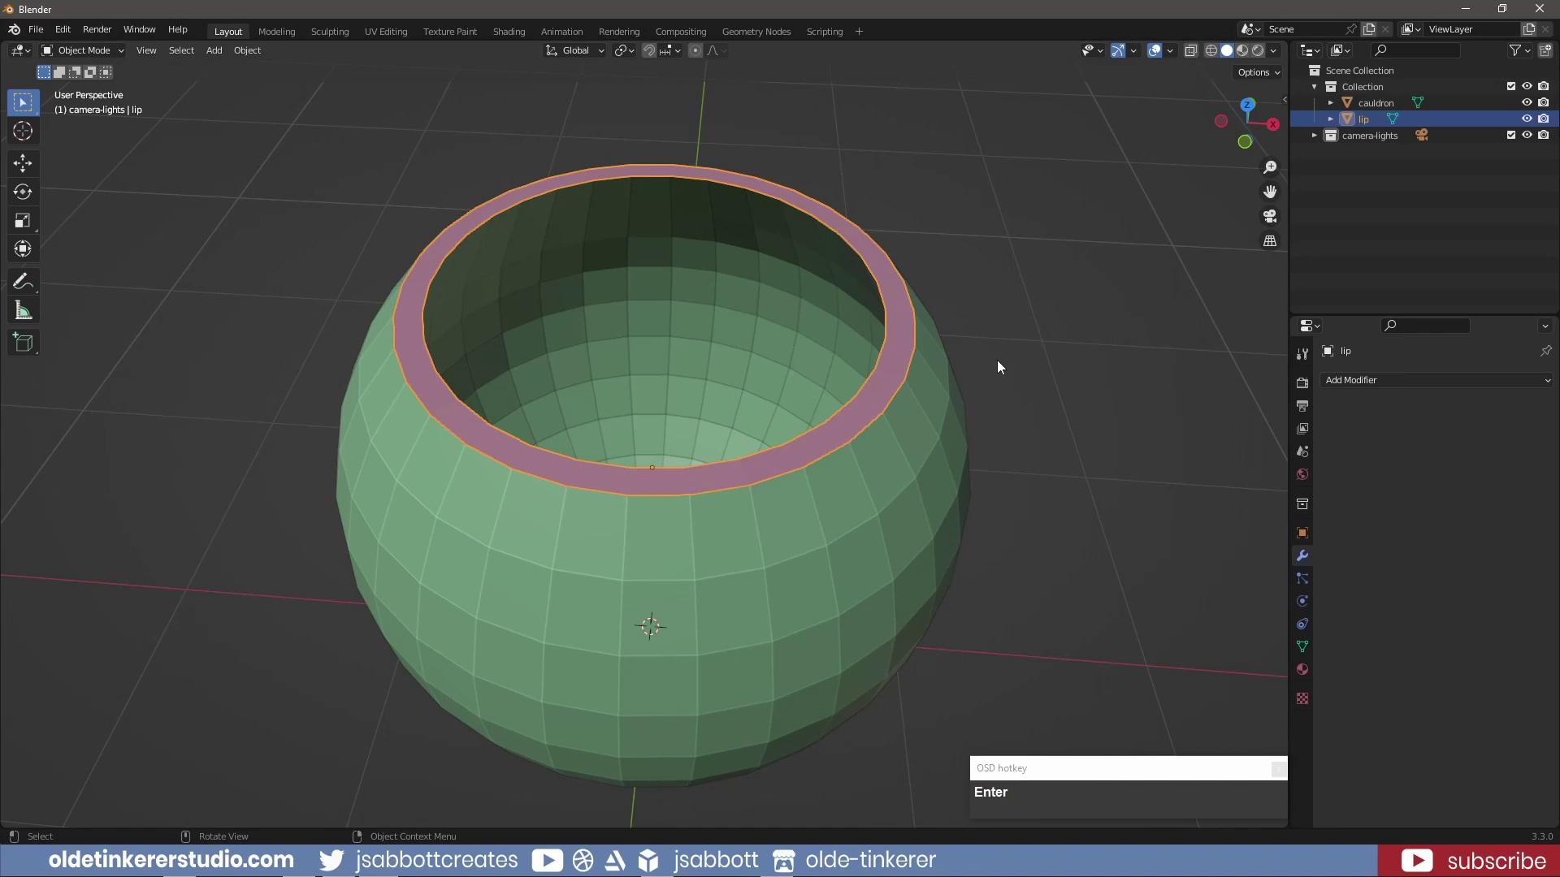
# Extrude all lip faces upward along Z and fatten them outward into a raised band
pyautogui.press('KP_1')
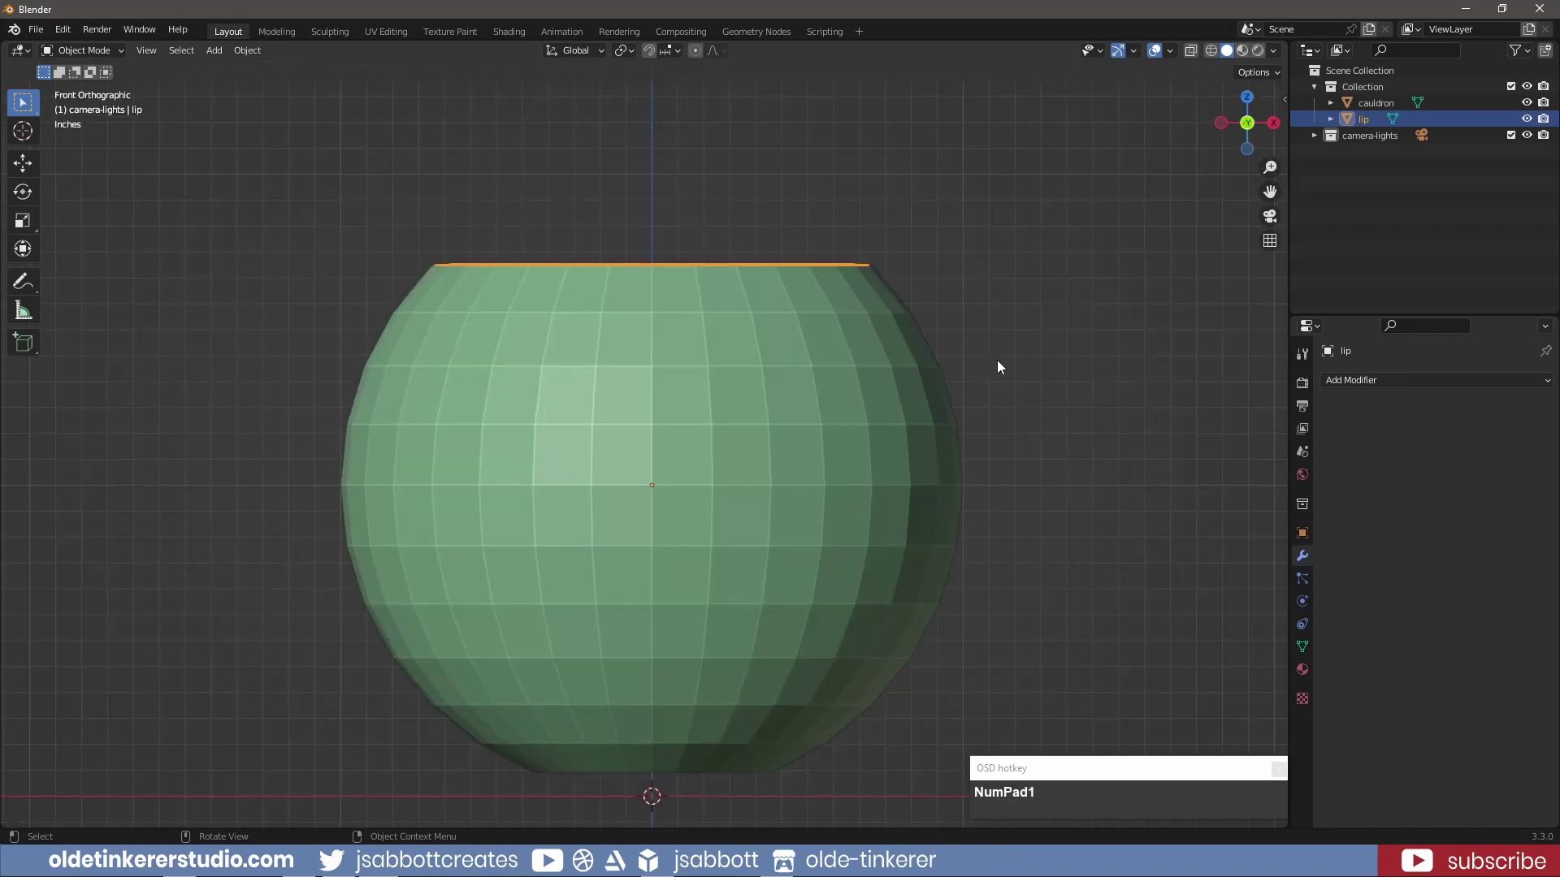
pyautogui.press('Tab')
pyautogui.press('a')
pyautogui.press('e')
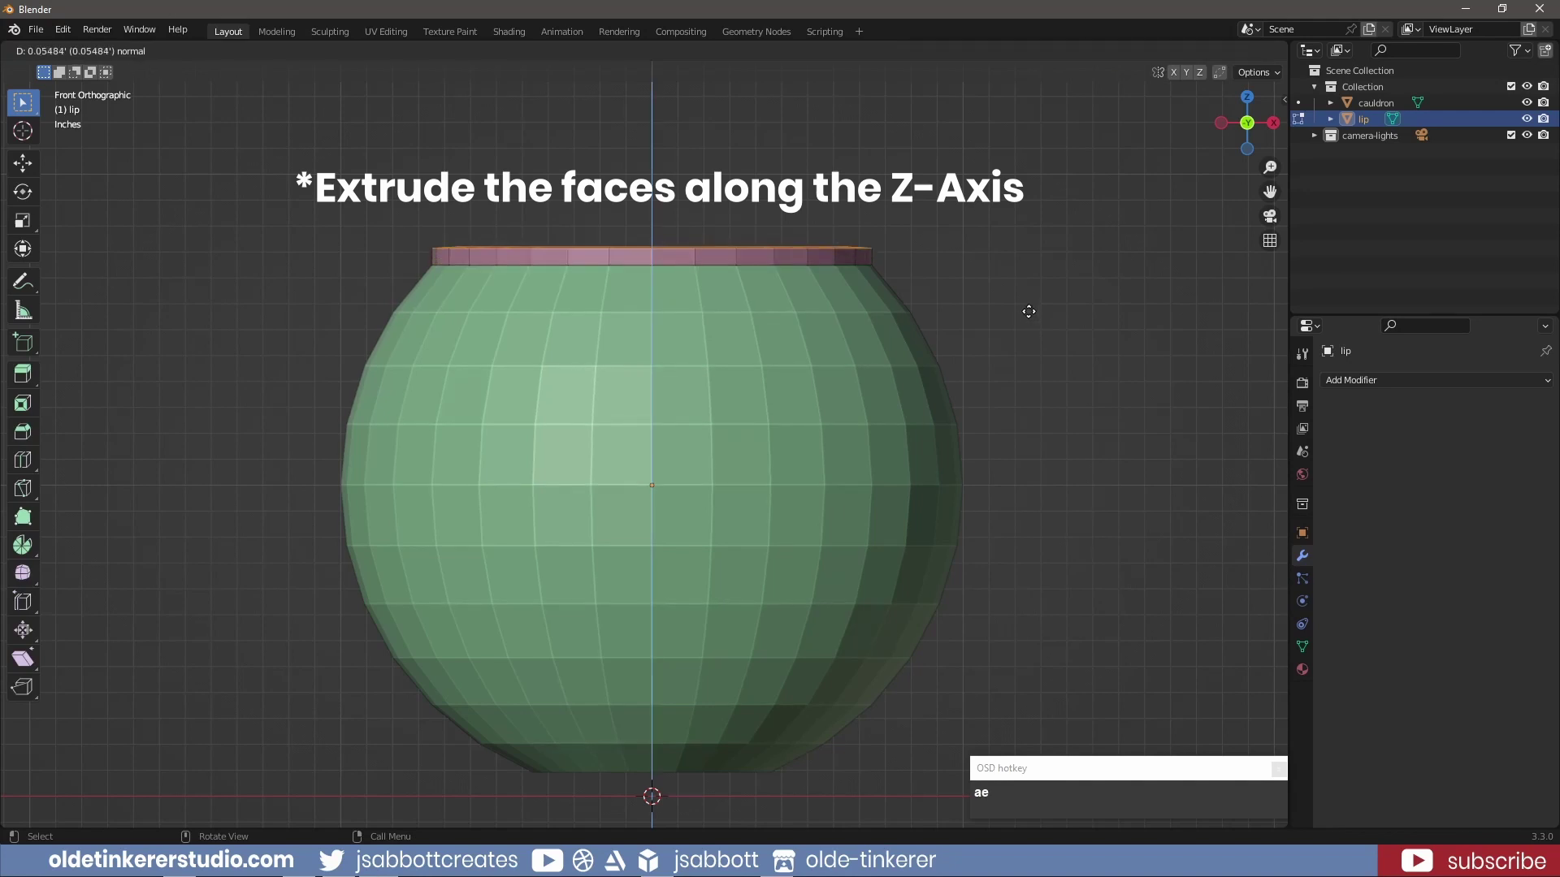
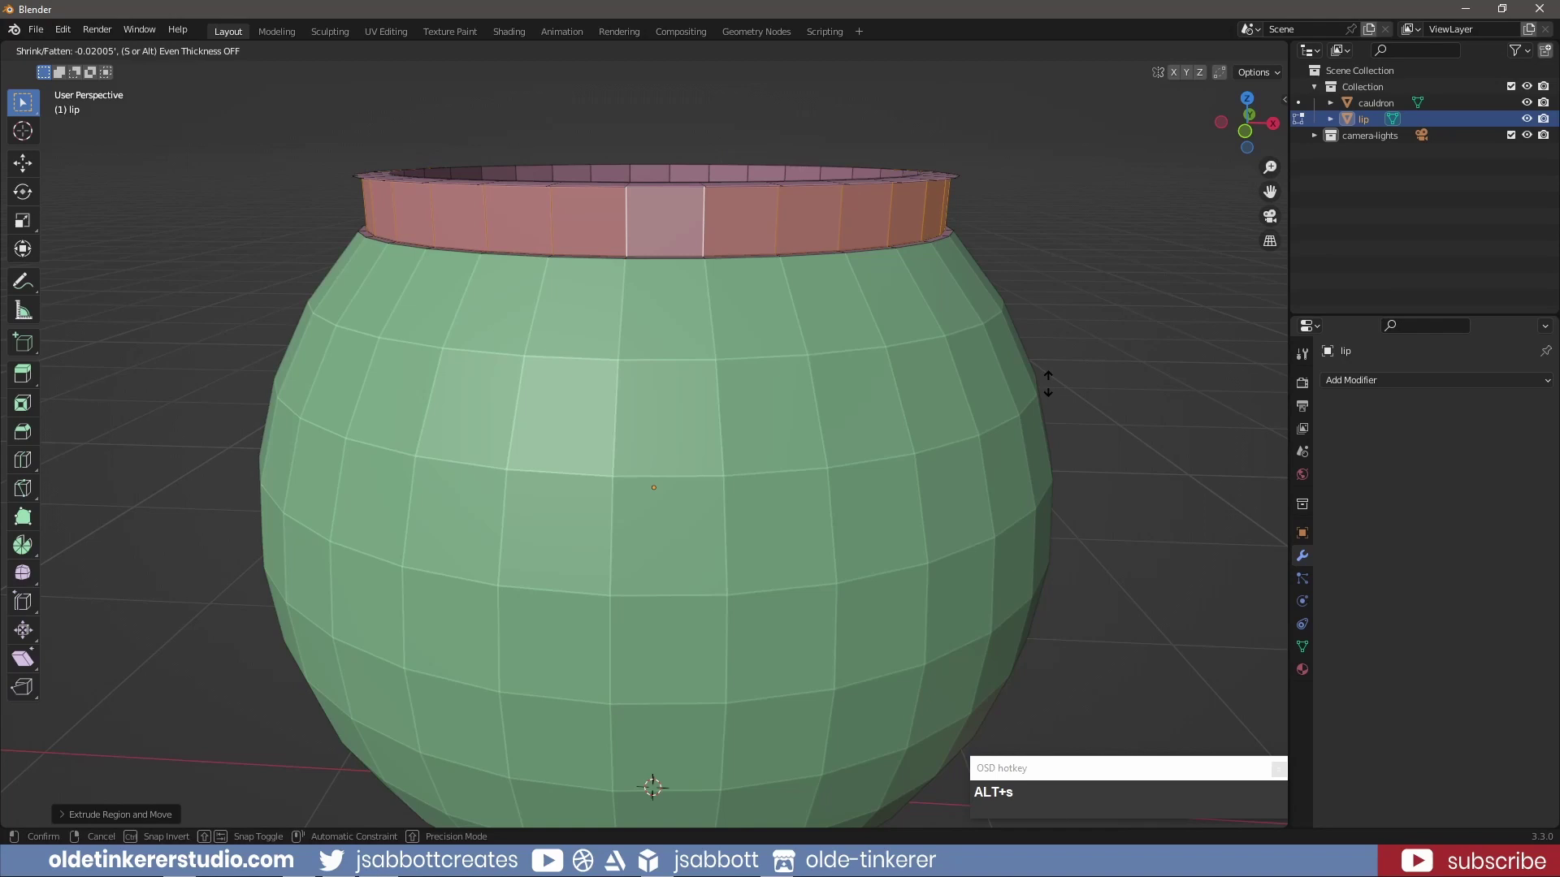
pyautogui.click(1048, 361)
pyautogui.moveTo(1057, 279); pyautogui.dragTo(1056, 366)
pyautogui.press('2')
pyautogui.click(985, 526)
# Bevel the lip's outer edge loop with several segments into a rounded edge
pyautogui.middleClick(1056, 515)
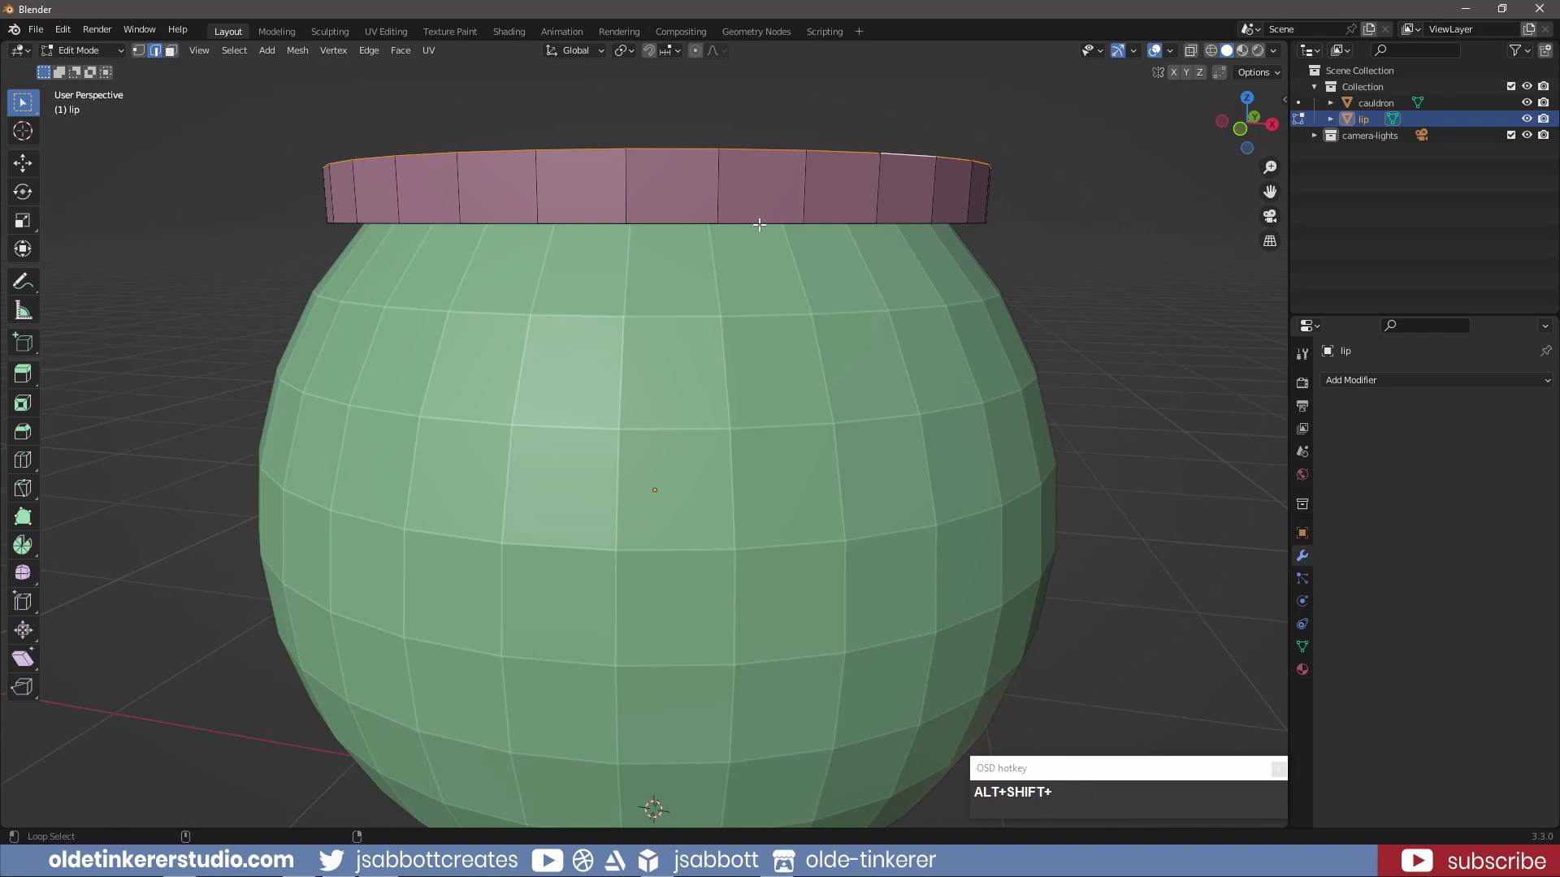
pyautogui.click(763, 222)
pyautogui.press('ctrl+b')
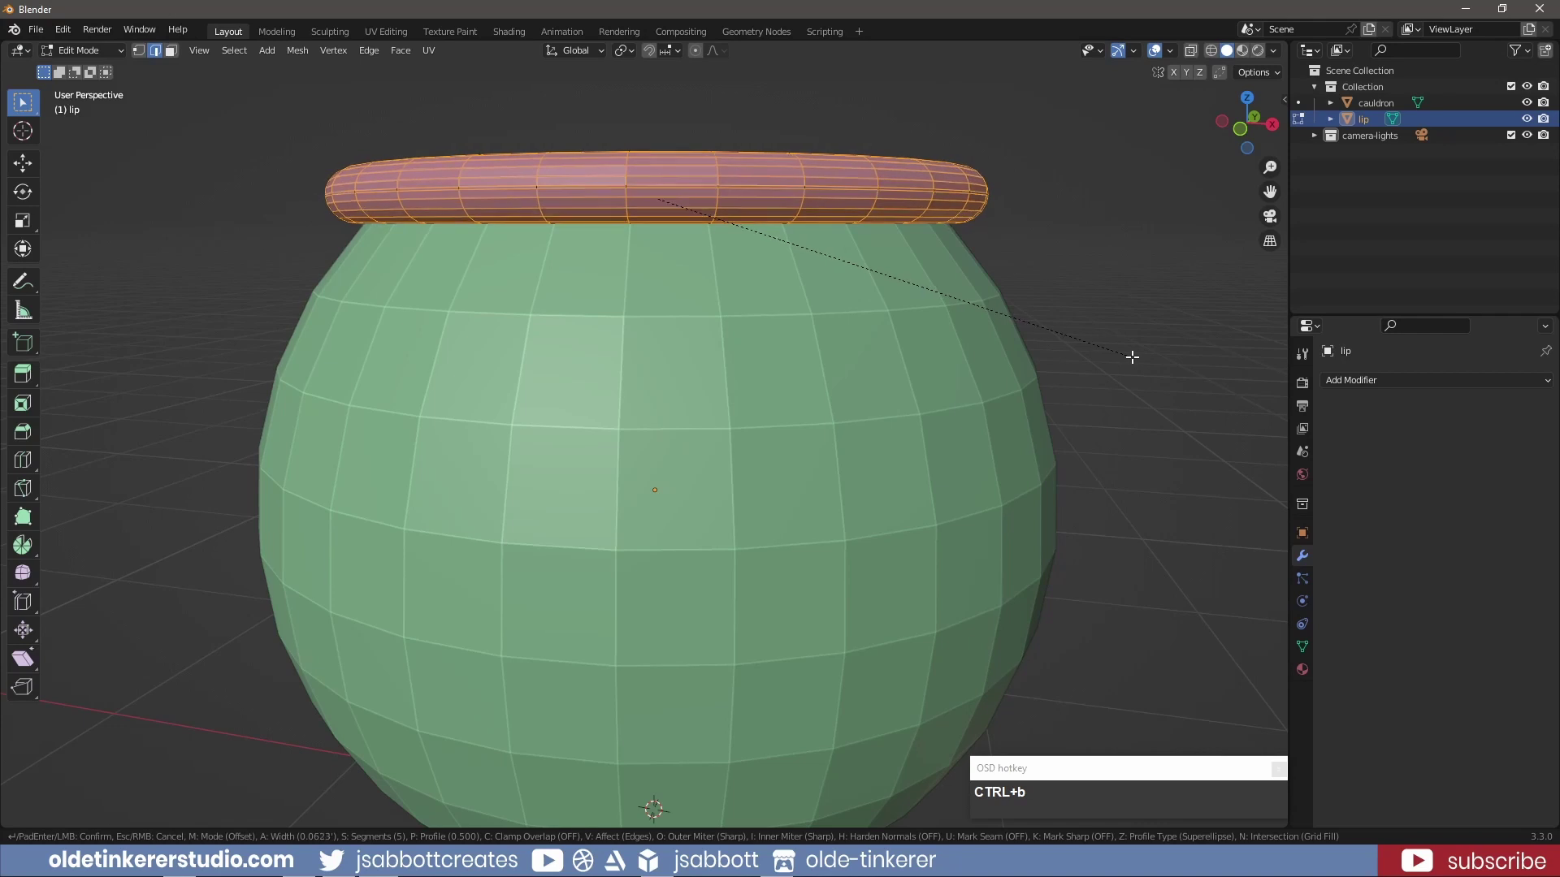
pyautogui.scroll(3)
pyautogui.click(1135, 350)
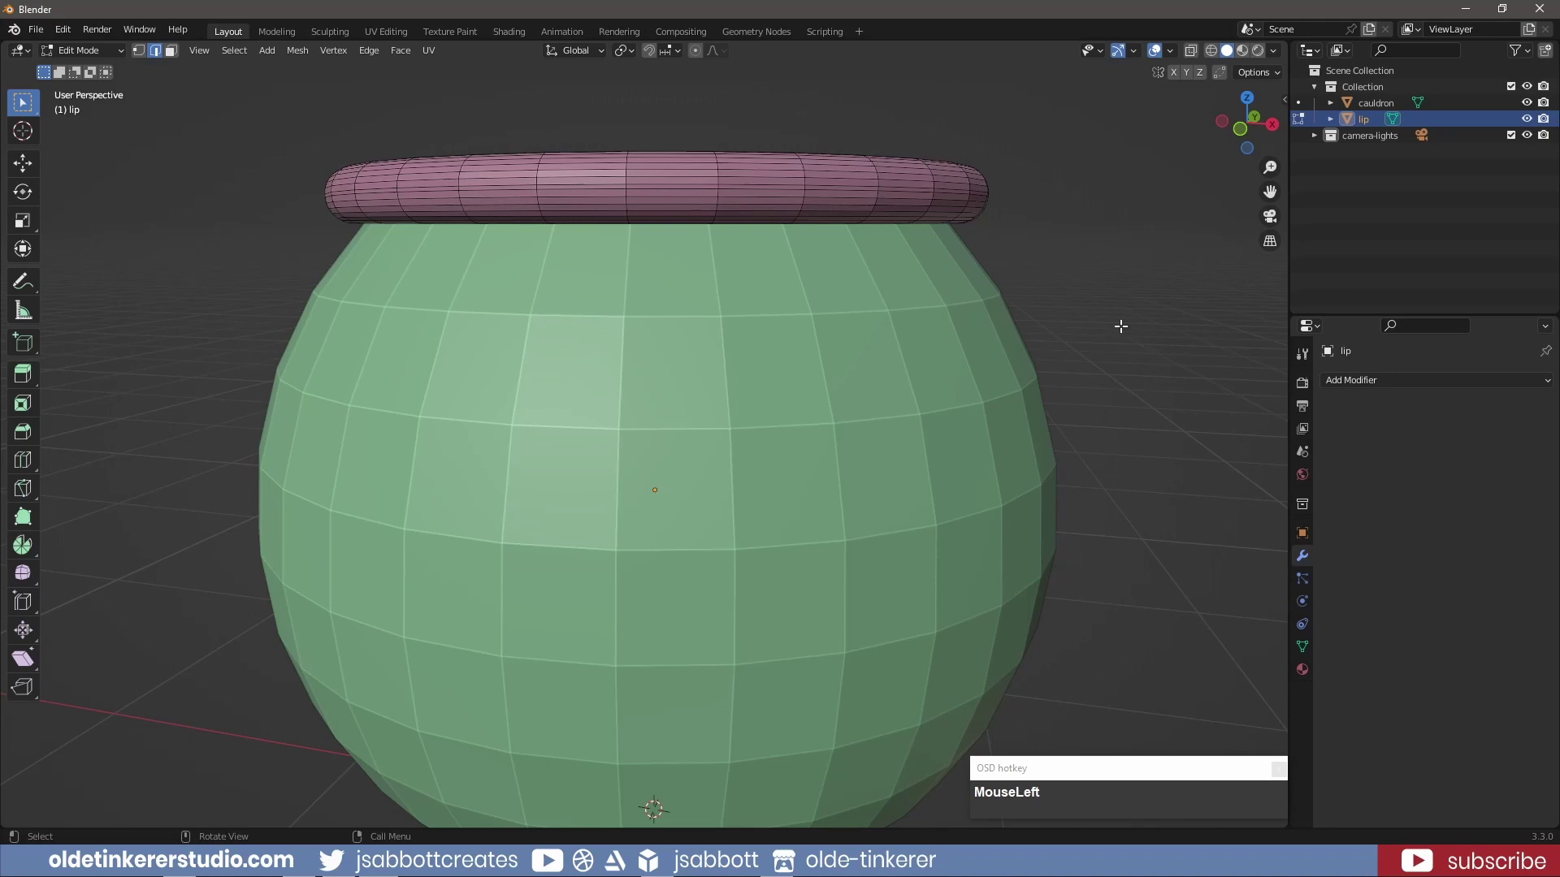
pyautogui.press('Tab')
pyautogui.moveTo(1103, 270); pyautogui.dragTo(1077, 339)
# Bevel the lip's inner edge loop the same way, then inspect the rounded ring
pyautogui.press('Tab')
pyautogui.click(952, 201)
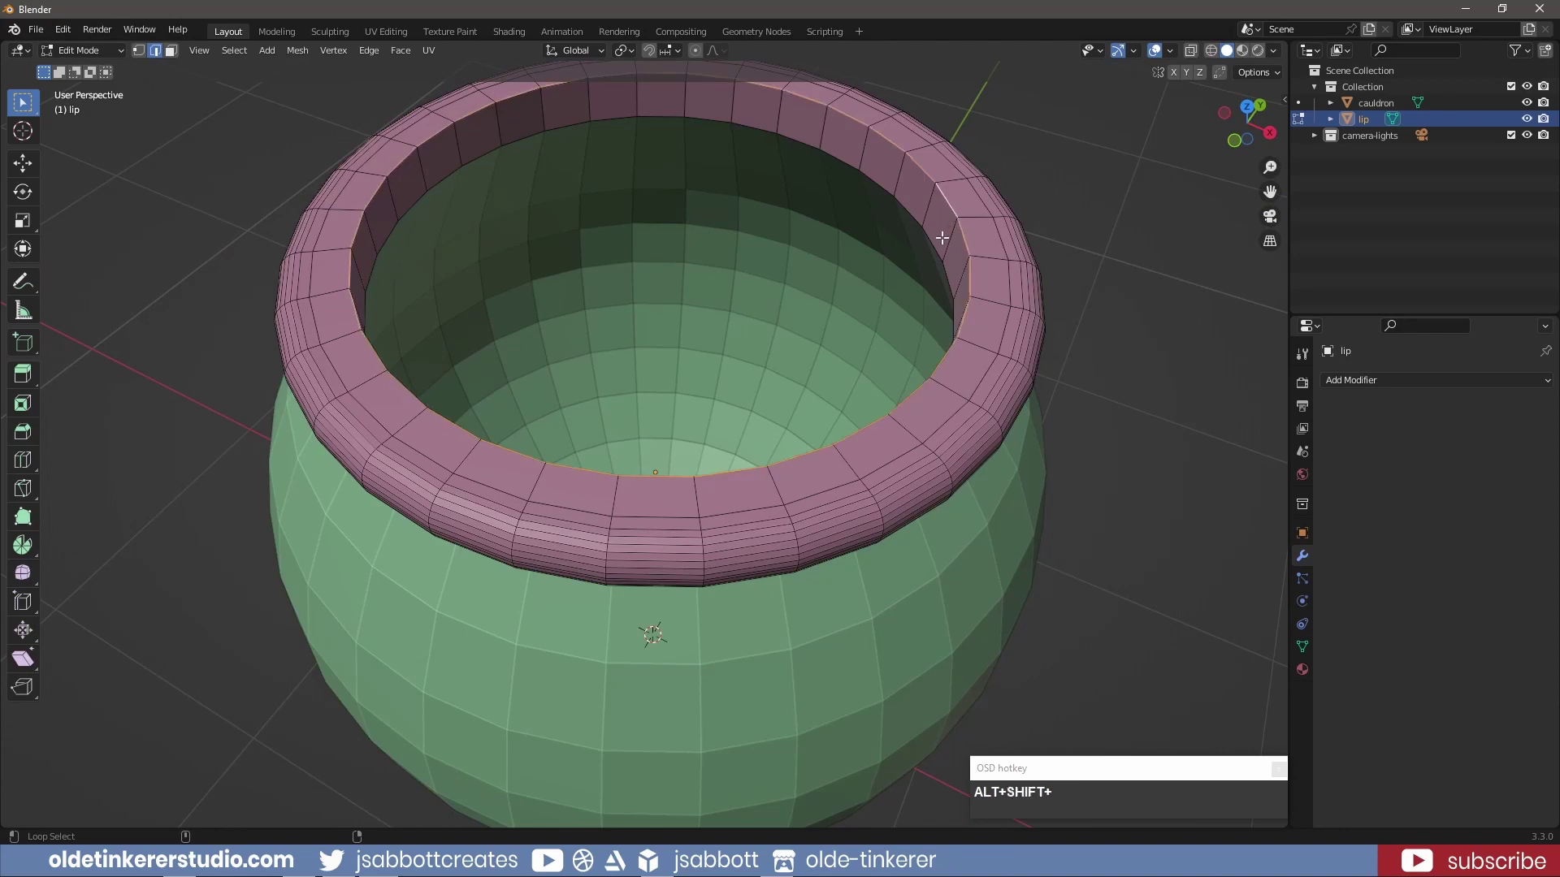
pyautogui.click(936, 240)
pyautogui.press('ctrl+b')
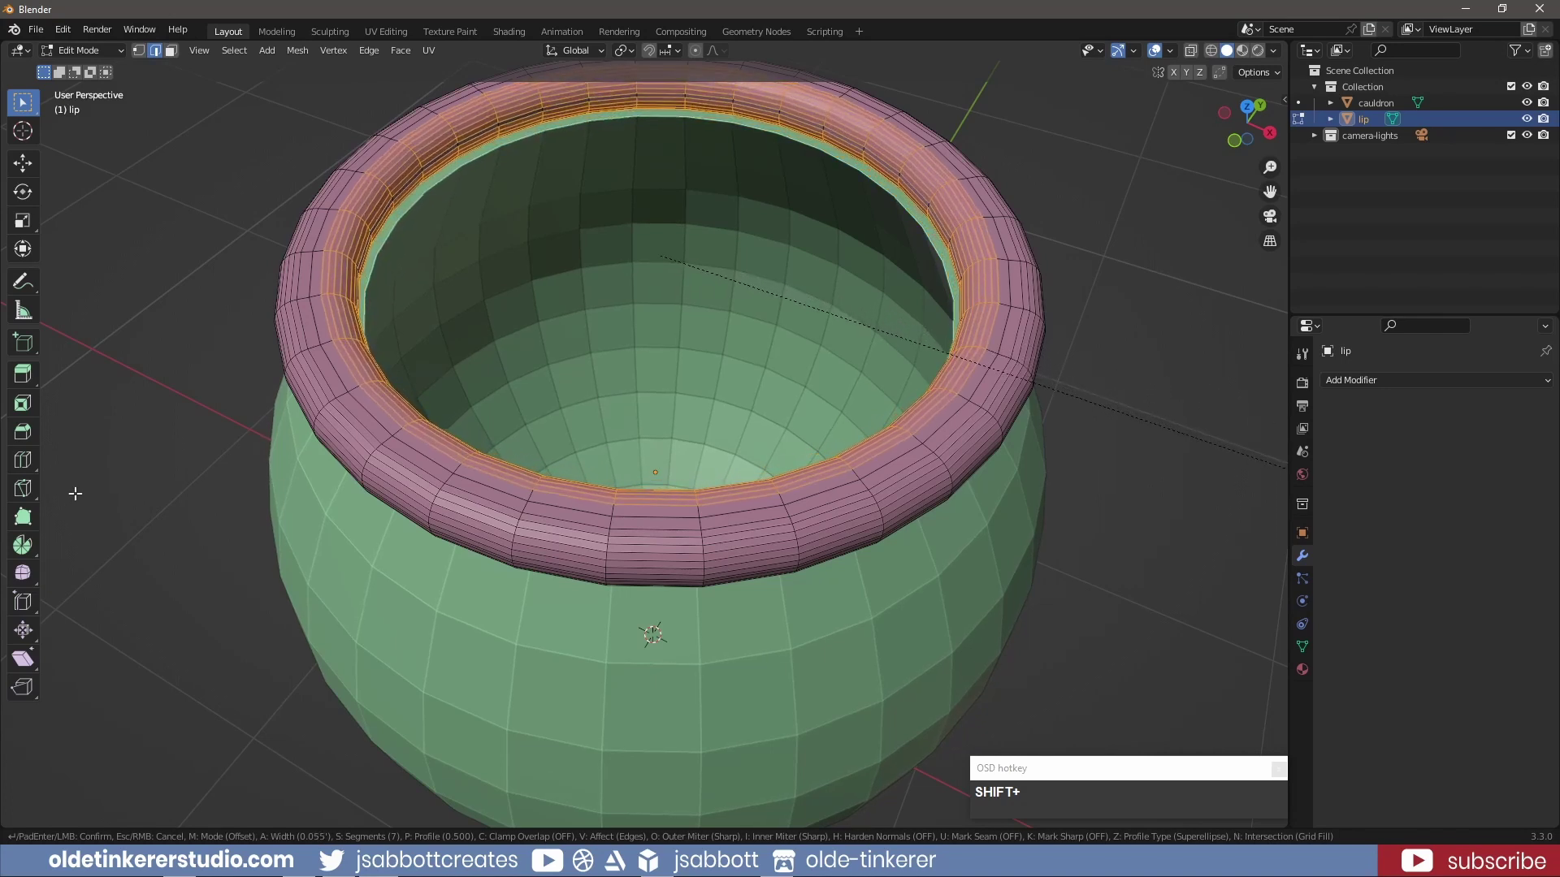
pyautogui.press('Tab')
pyautogui.click(118, 453)
pyautogui.scroll(-3)
pyautogui.moveTo(272, 573); pyautogui.dragTo(739, 259)
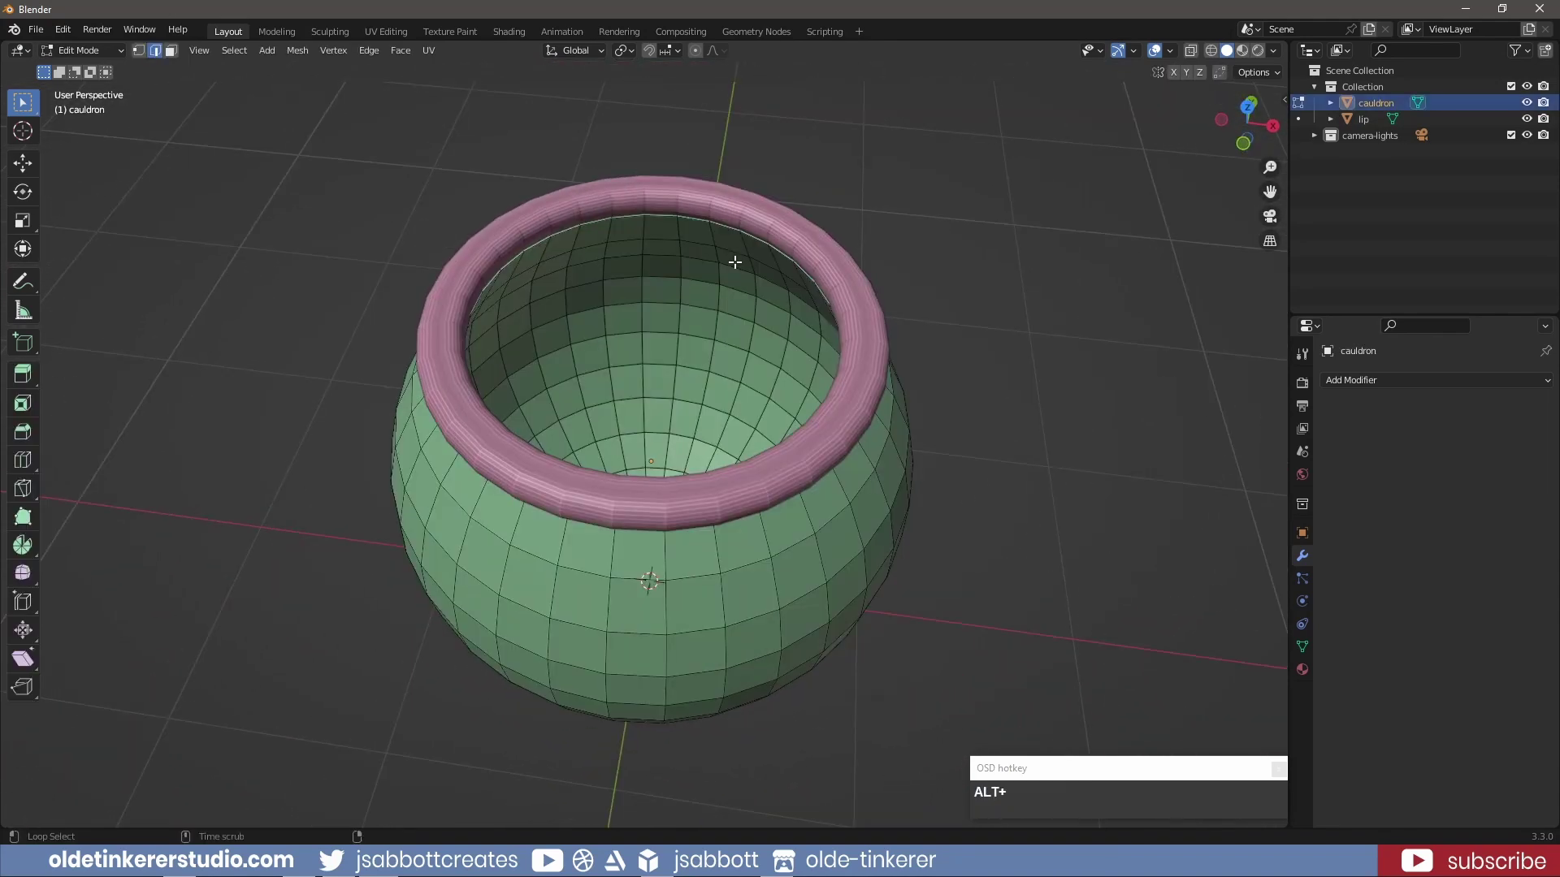
# Duplicate the inner edge loop below the rim into a separate object named 'potion'
pyautogui.click(734, 246)
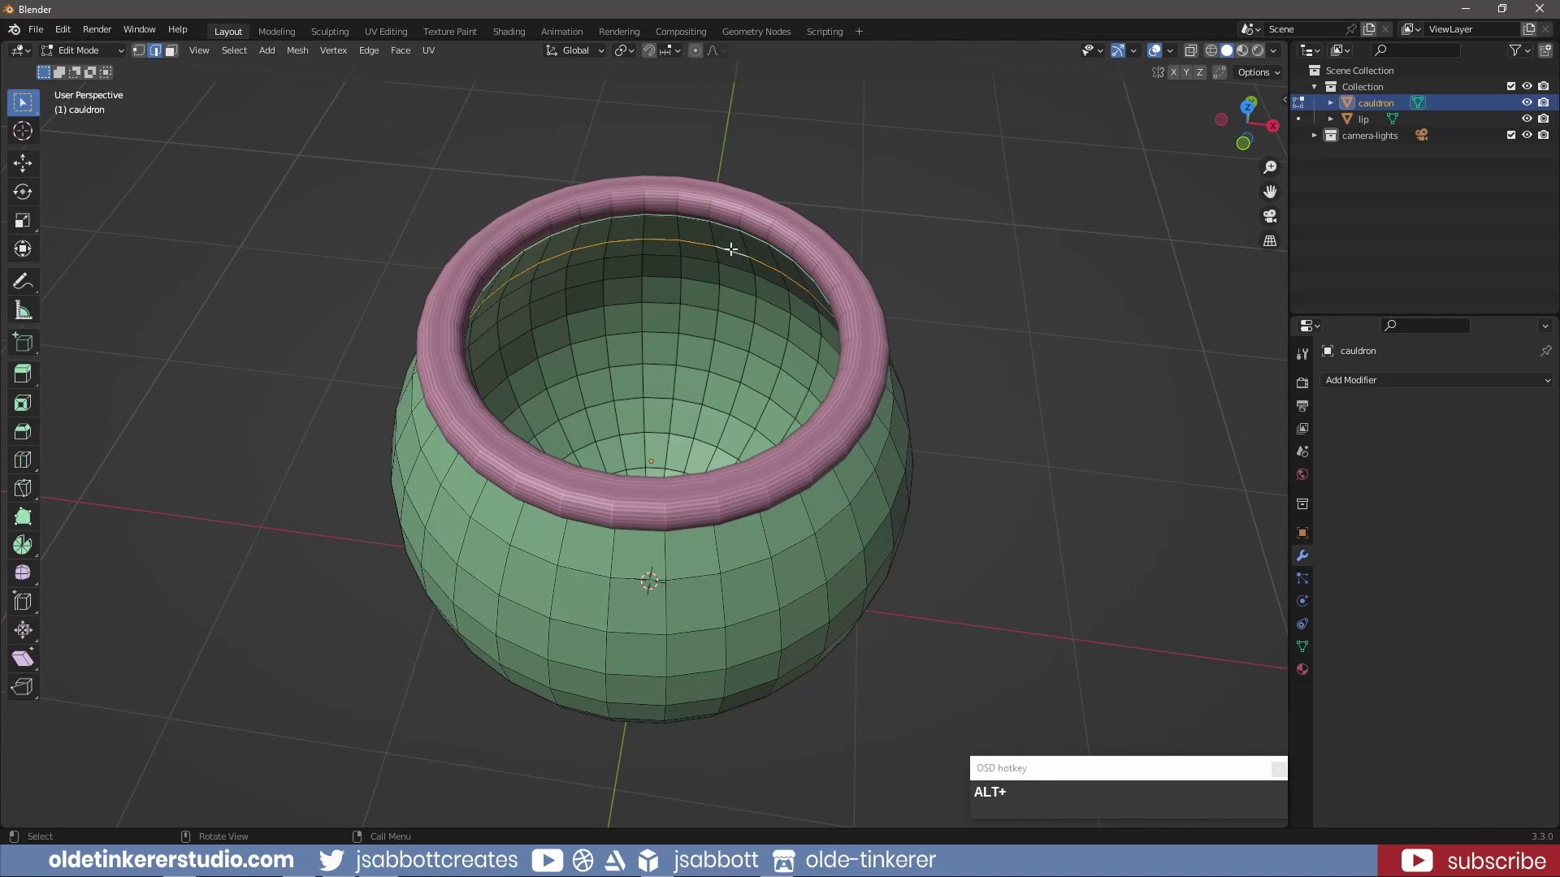
pyautogui.press('shift+d')
pyautogui.press('p')
pyautogui.click(736, 257)
pyautogui.press('Tab')
pyautogui.click(1057, 246)
pyautogui.write('MouseLeftpotion')
pyautogui.press('Return')
# Fill the potion loop with a face and subdivide it into a dense disc
pyautogui.press('Tab')
pyautogui.write('Taba')
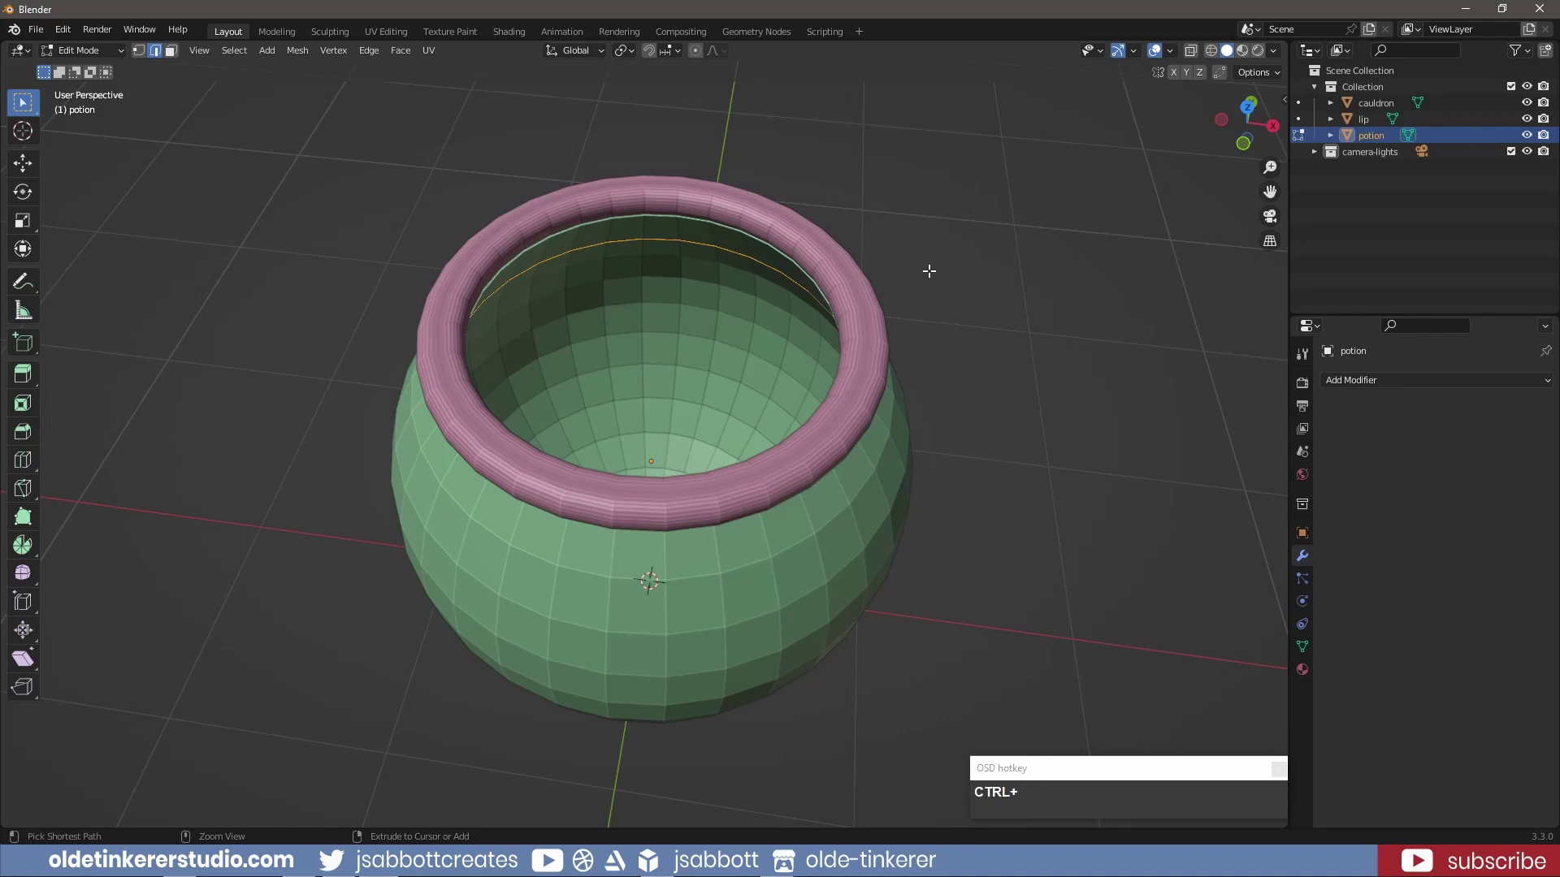
pyautogui.press('ctrl+f')
pyautogui.click(934, 279)
pyautogui.rightClick(636, 330)
pyautogui.click(638, 328)
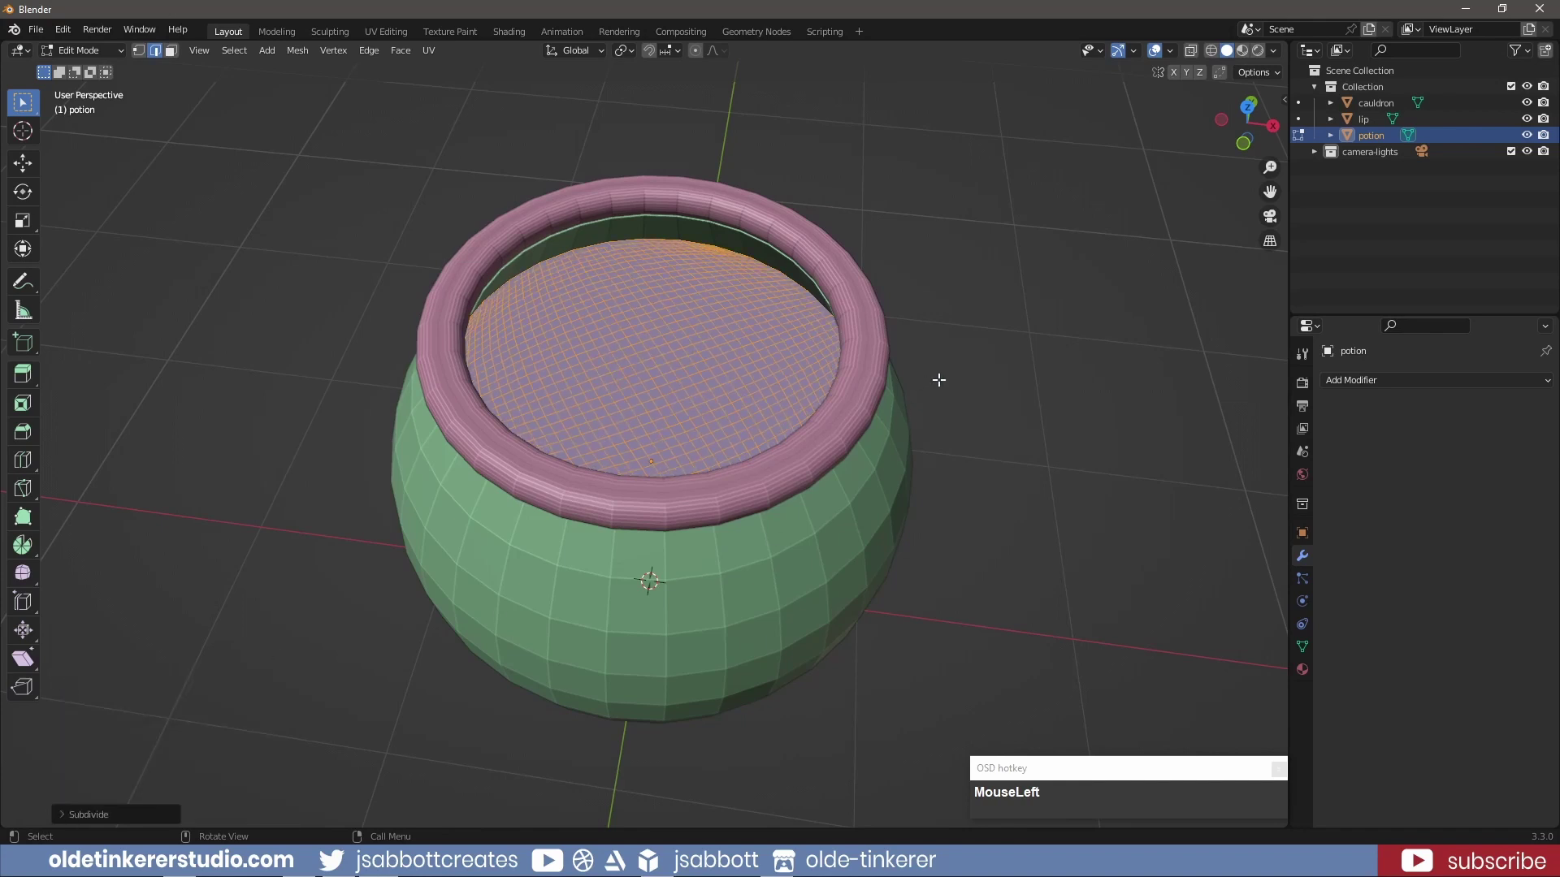
pyautogui.press('Tab')
# Add a Displace modifier with a new 'potion' texture and apply it to the mesh
pyautogui.click(1374, 390)
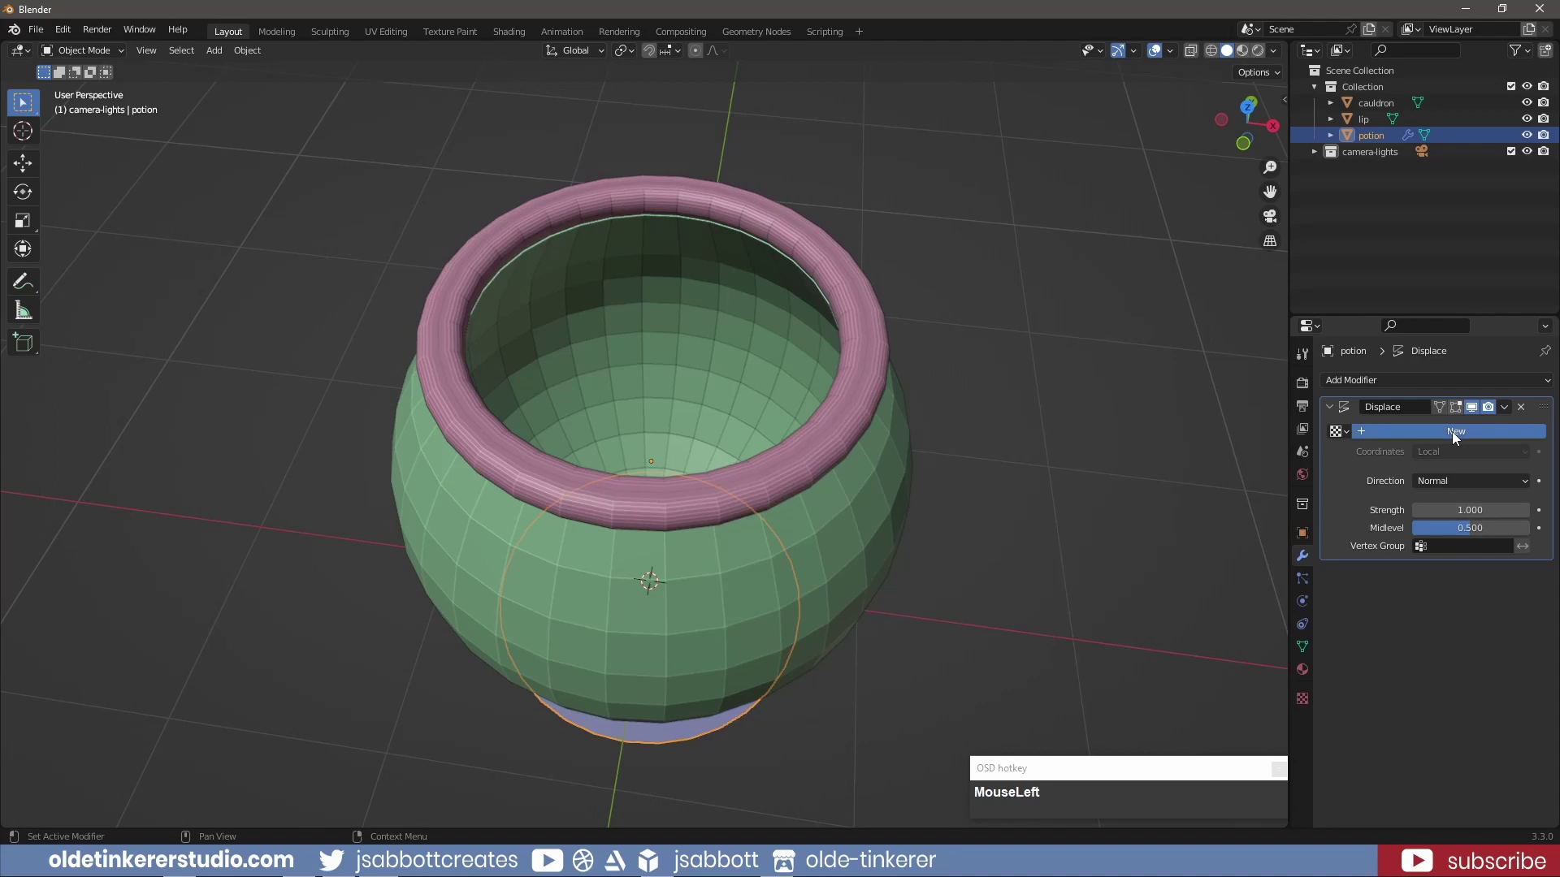
pyautogui.write('MouseLeftpotion')
pyautogui.press('Return')
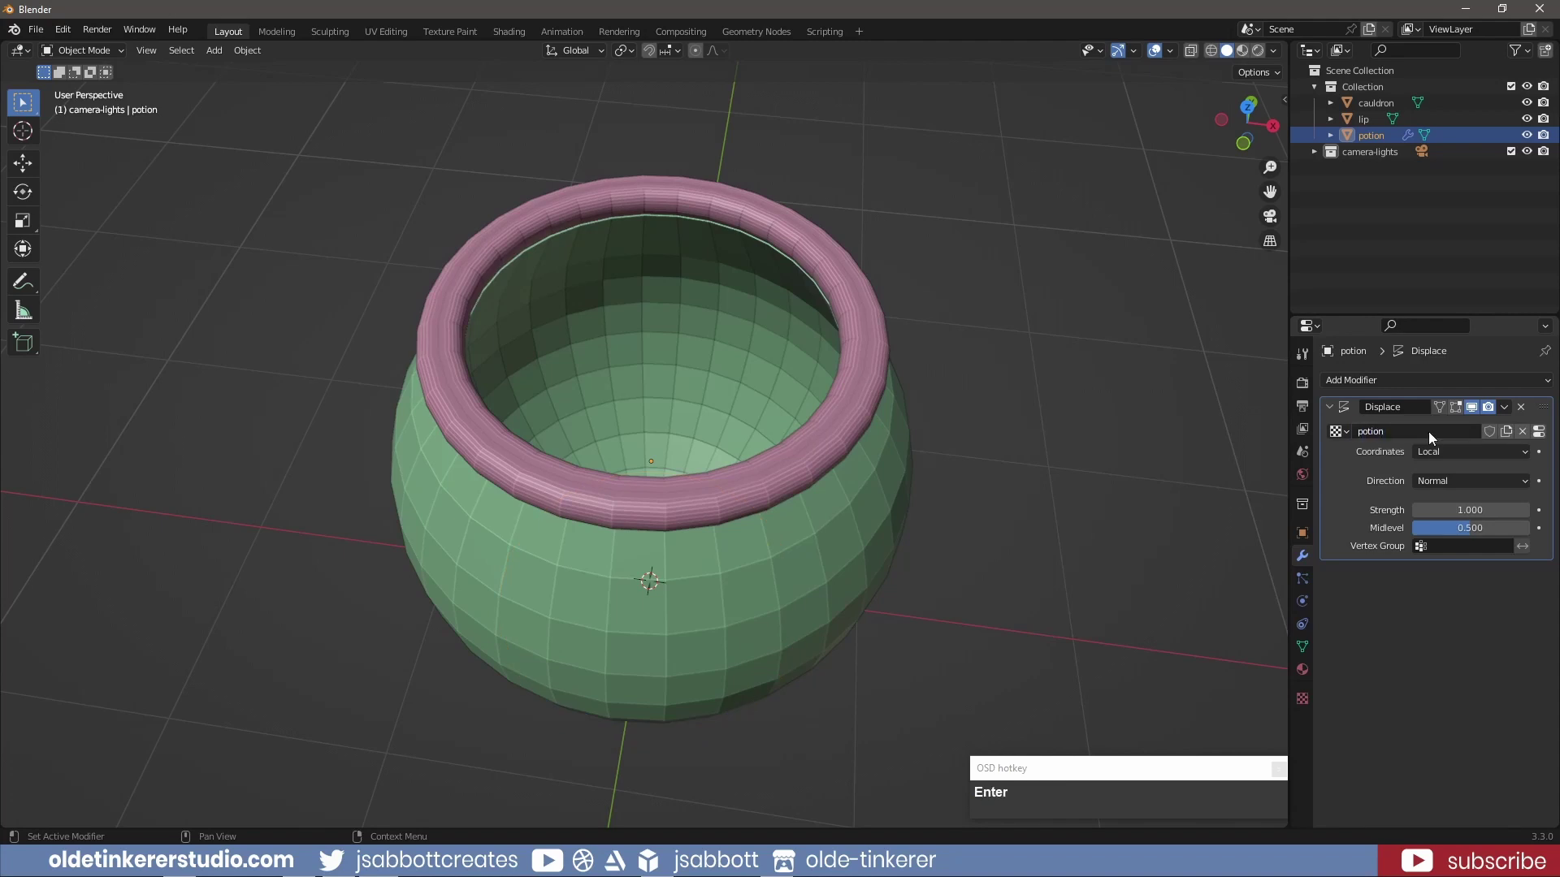
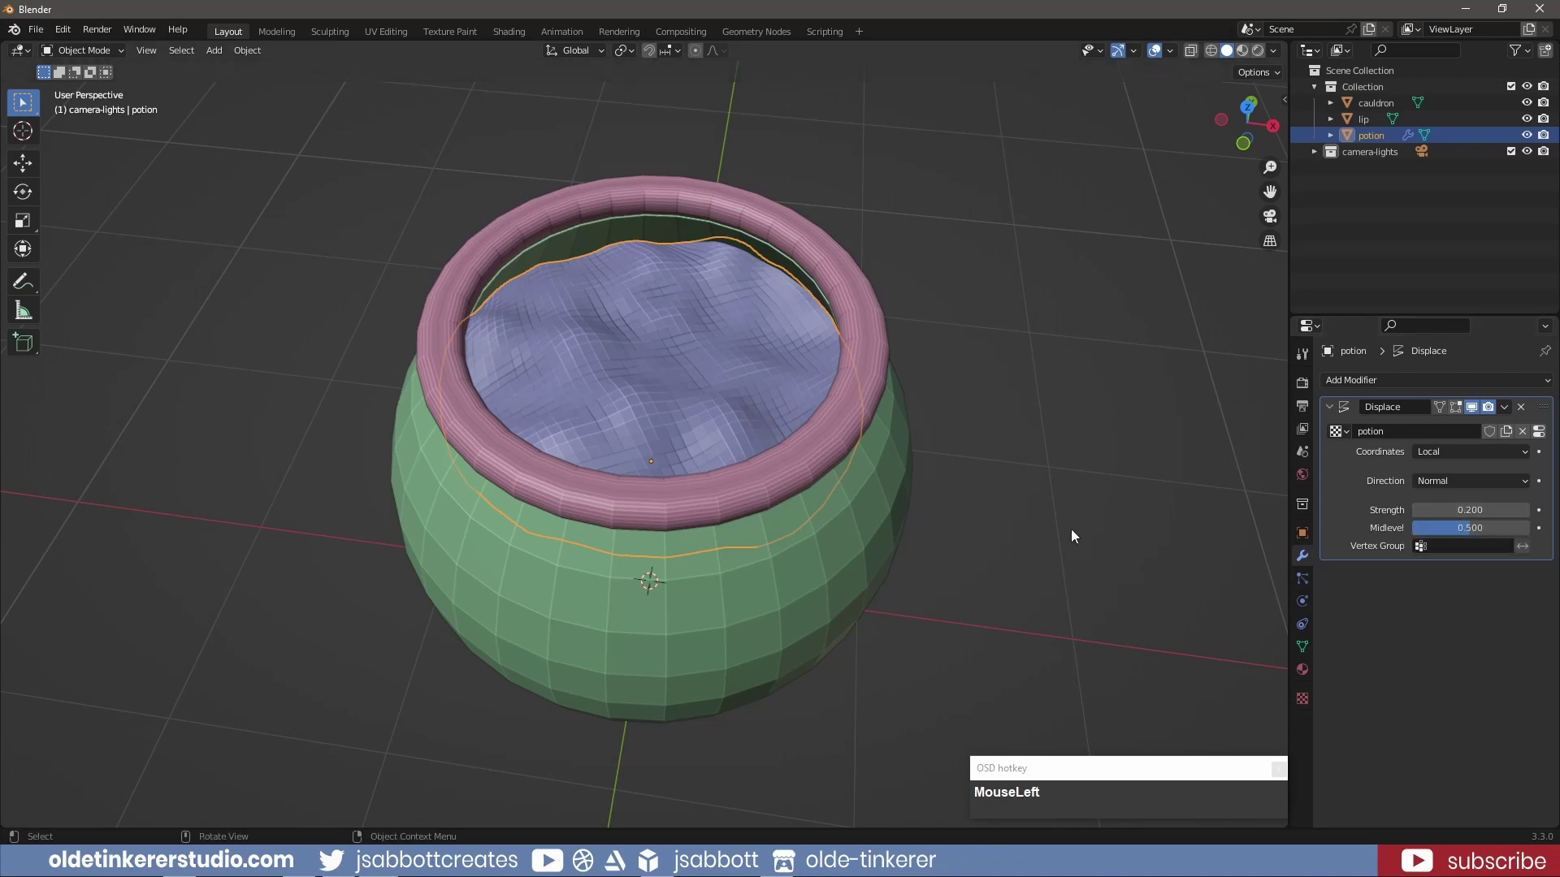
pyautogui.middleClick(1058, 547)
pyautogui.scroll(3)
pyautogui.scroll(3)
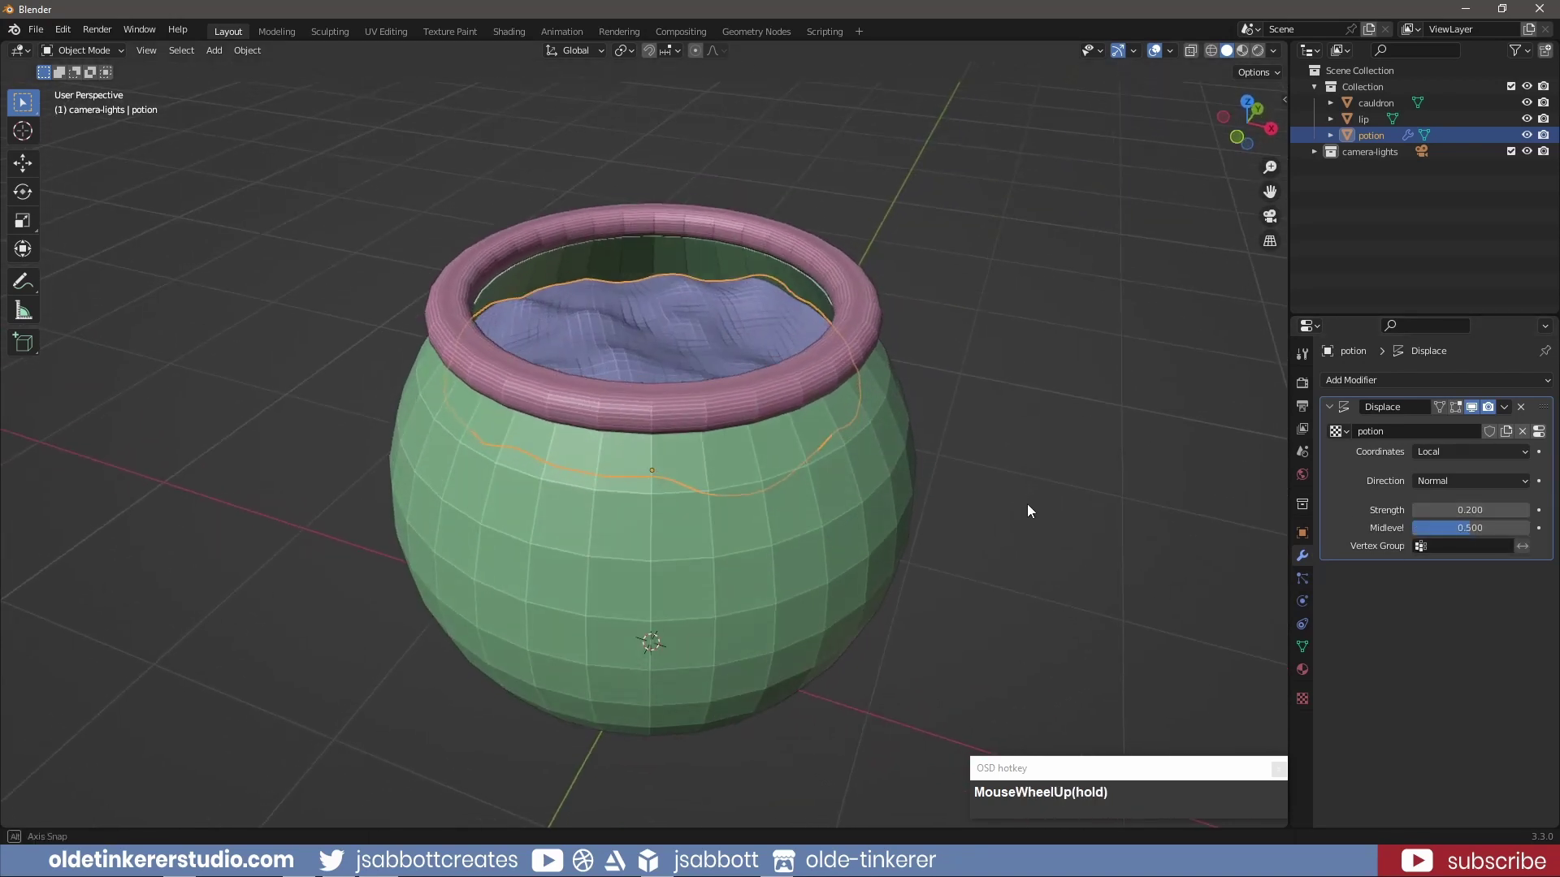
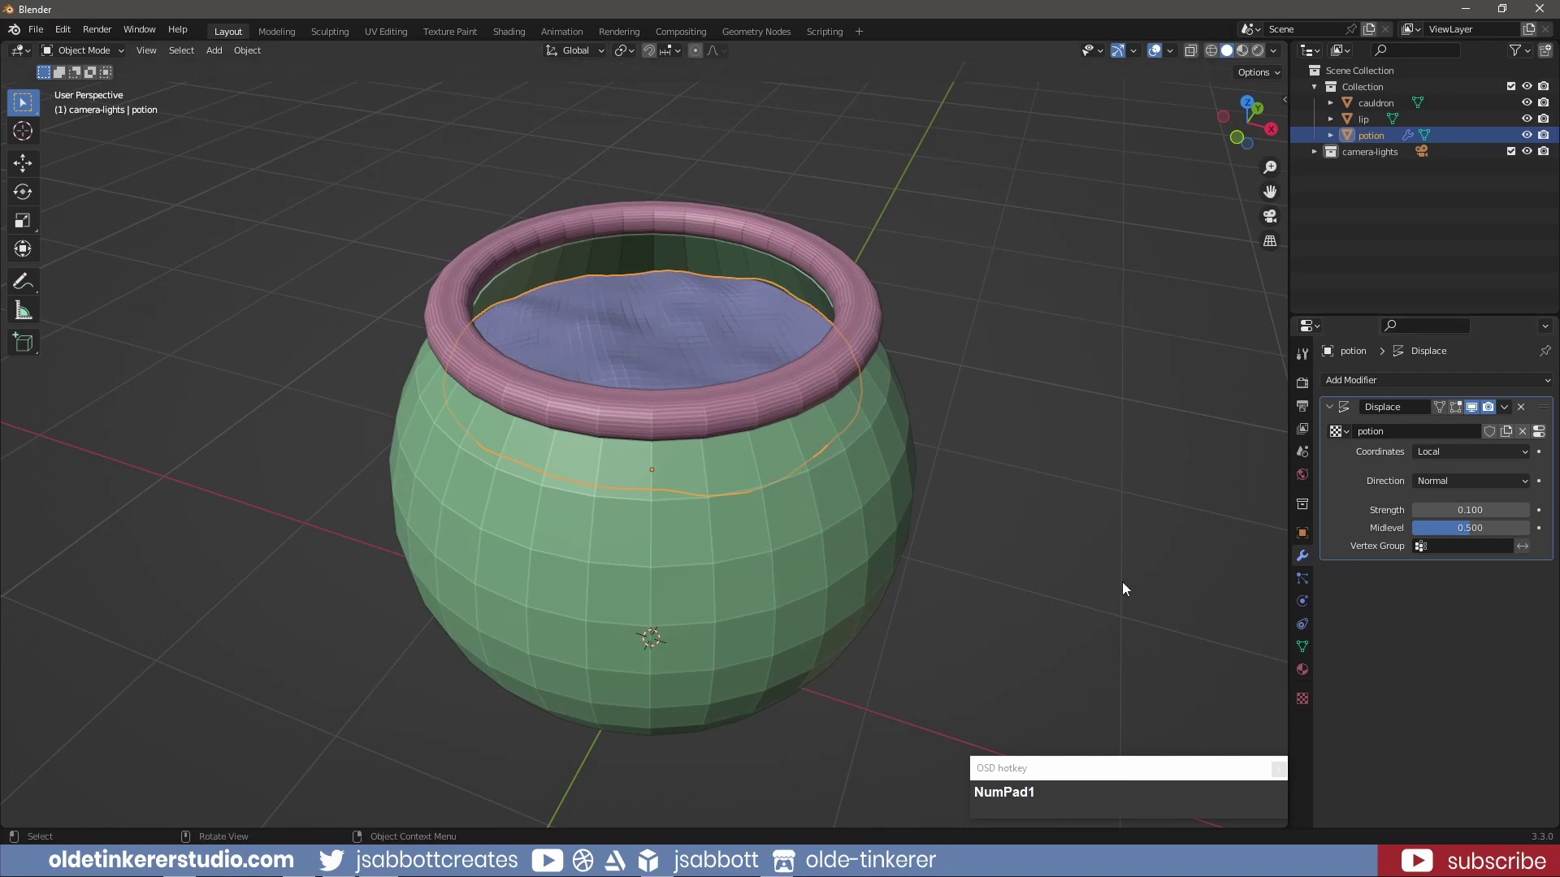
pyautogui.click(1074, 564)
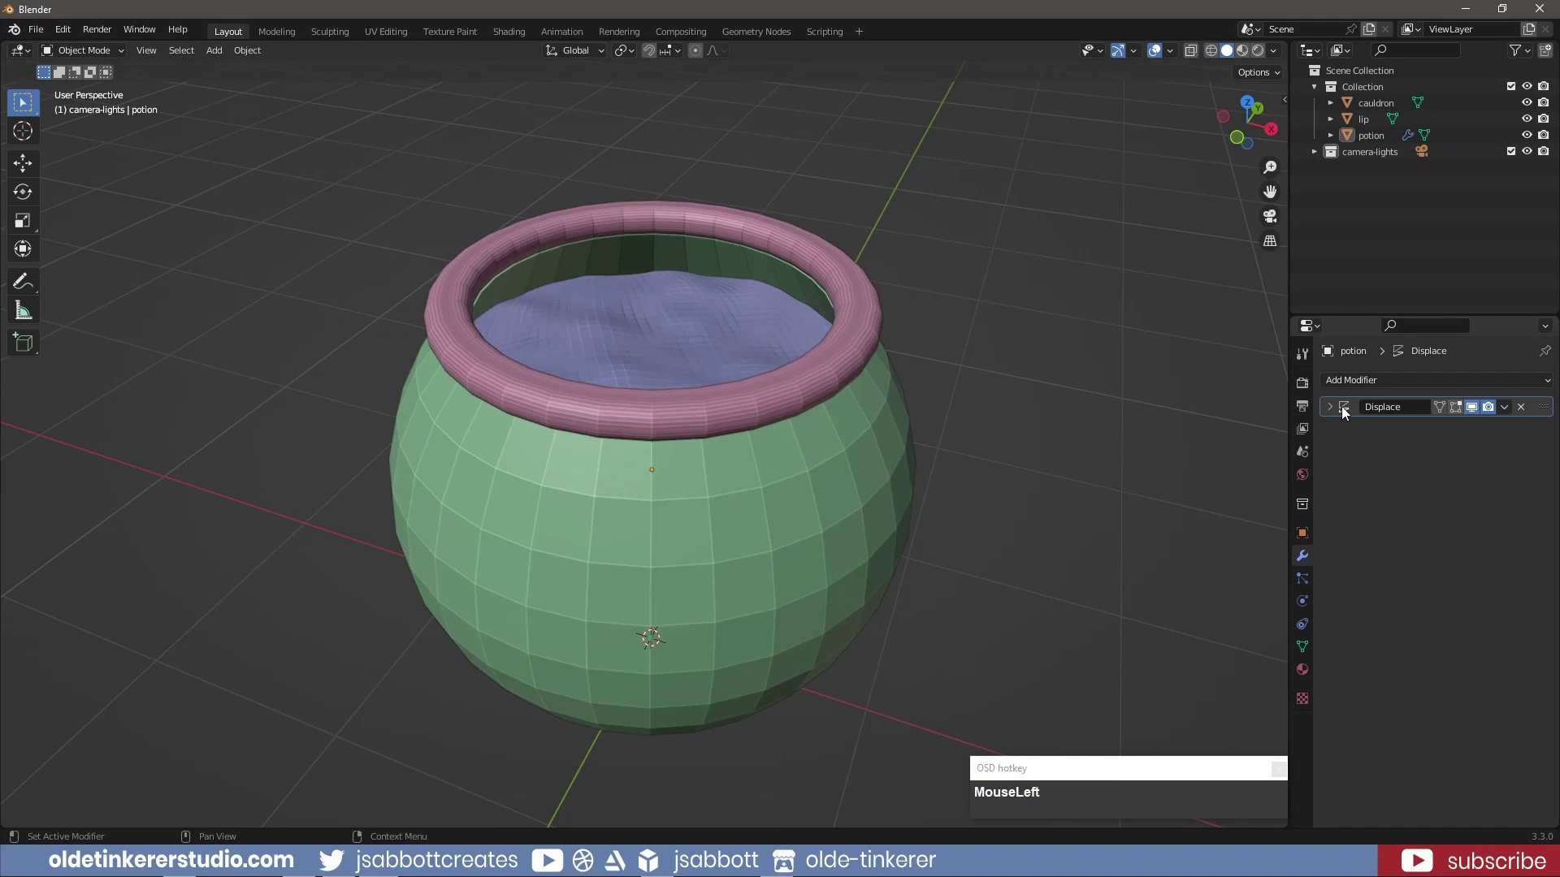
pyautogui.press('ctrl+a')
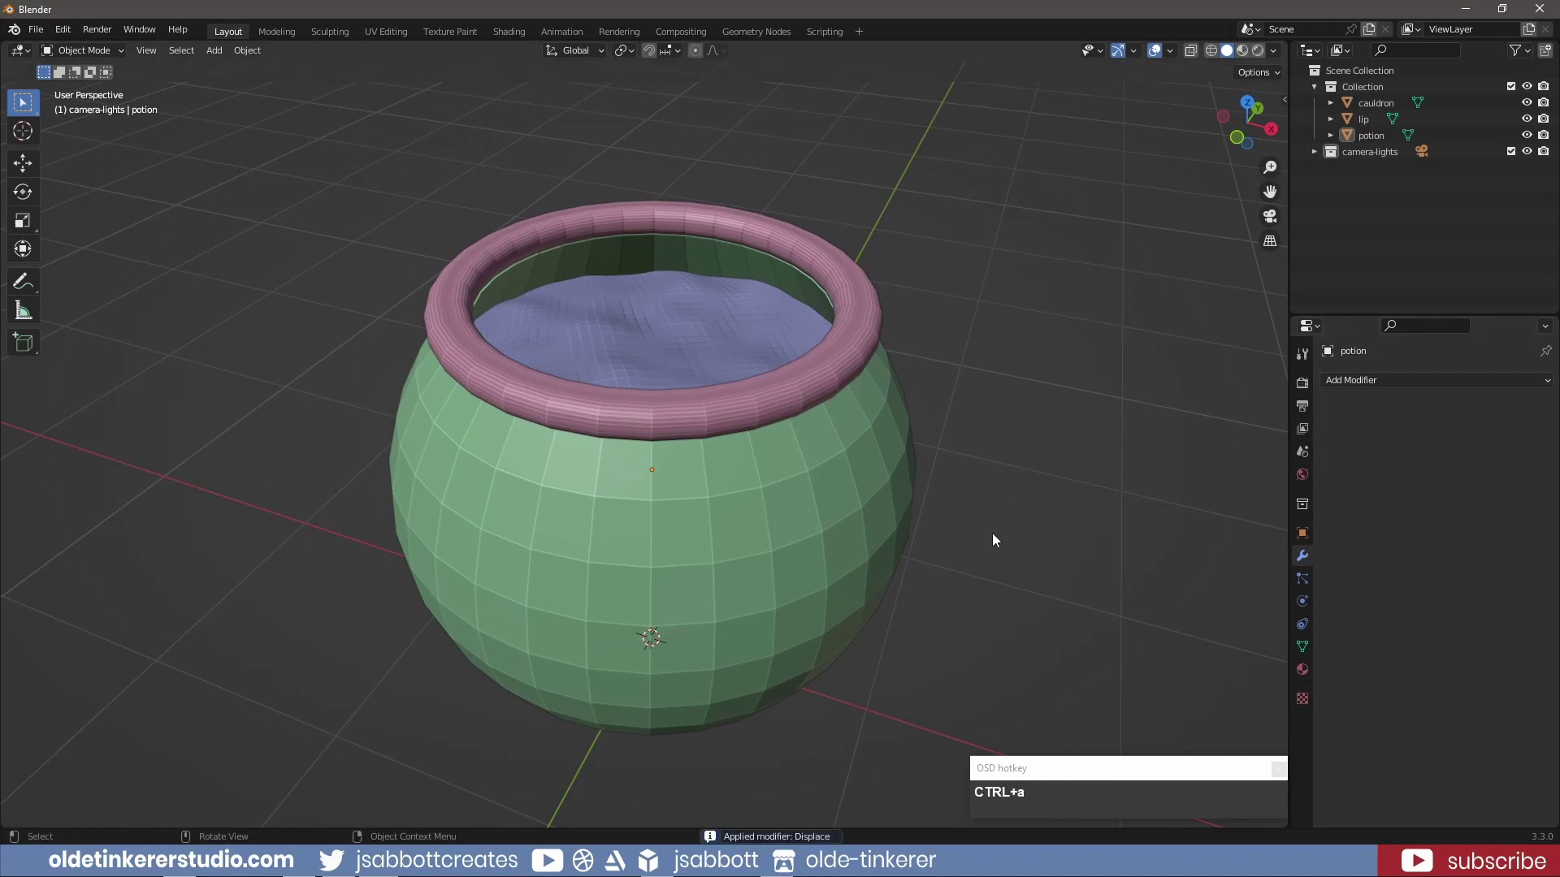
# Place the 3D cursor on the cauldron side and add a curve circle rotated 90° upright
pyautogui.press('KP_3')
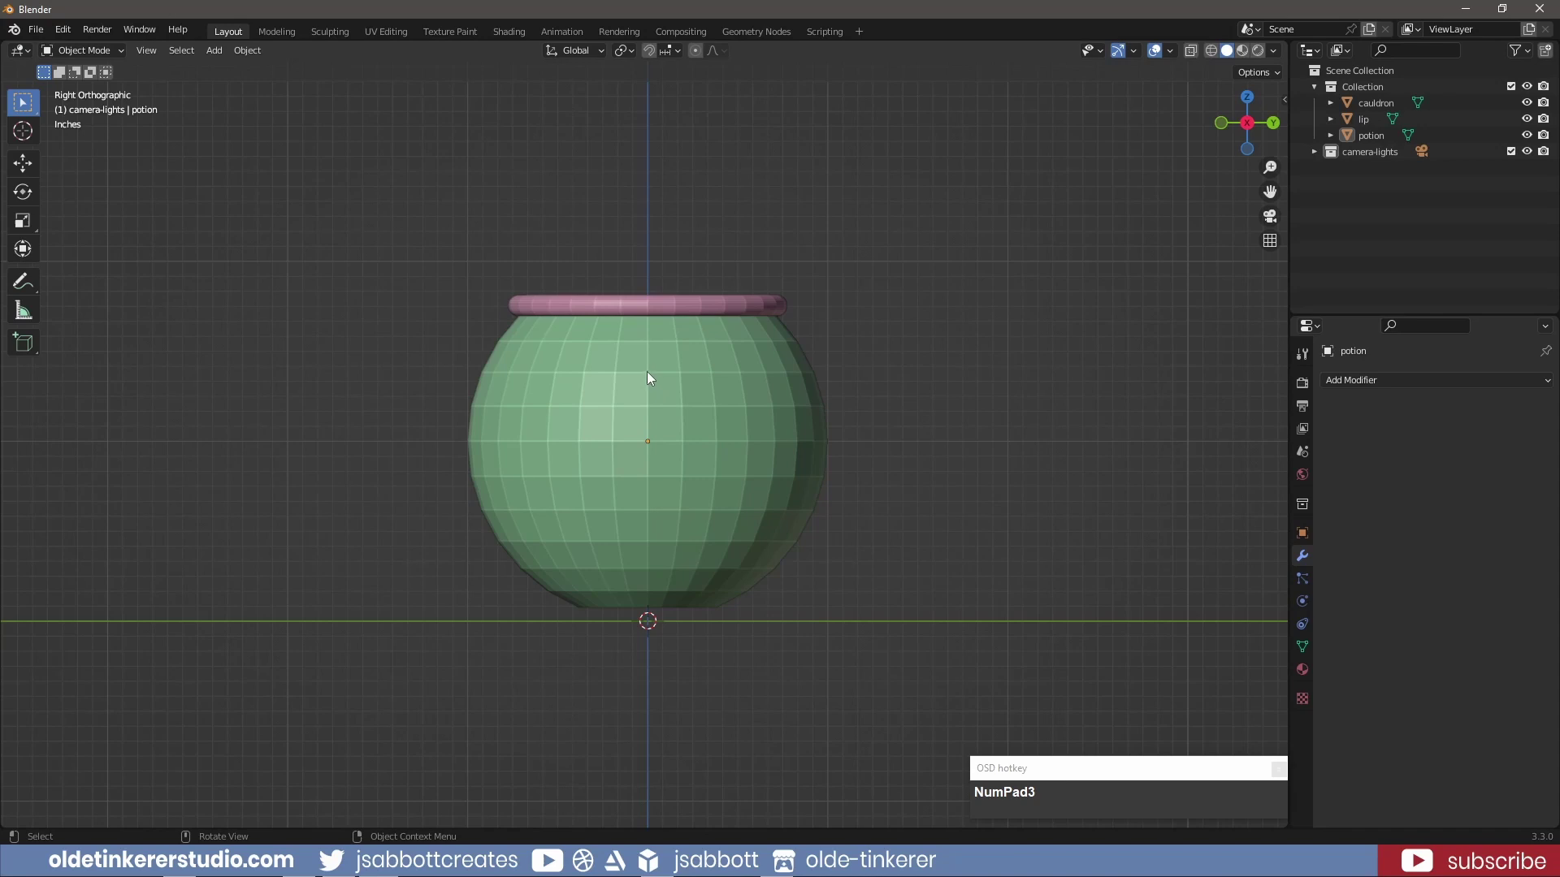
pyautogui.rightClick(655, 378)
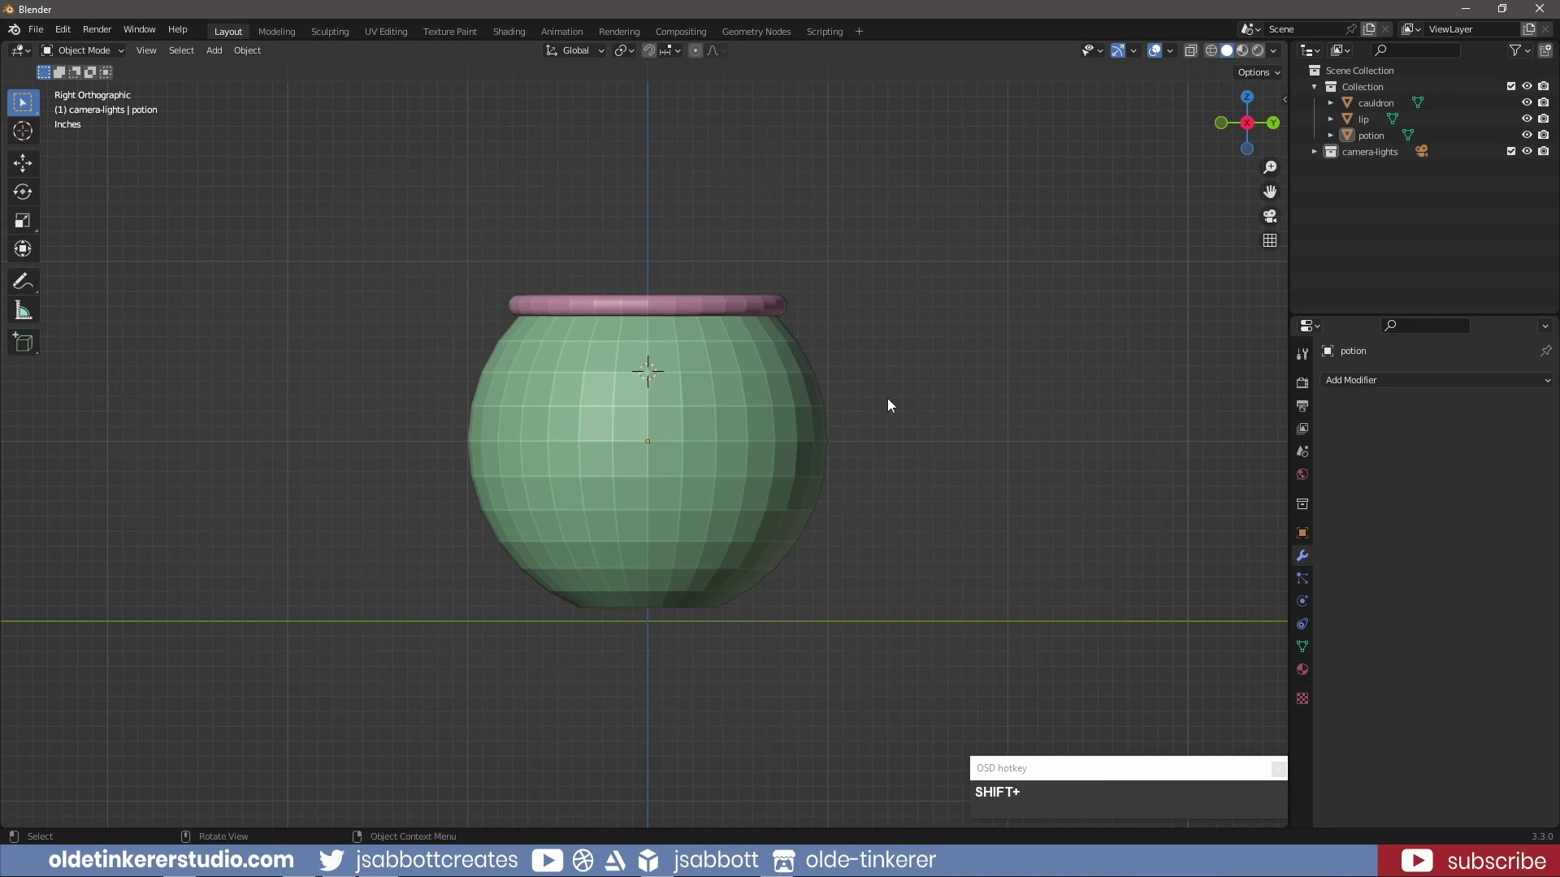
pyautogui.press('shift+a')
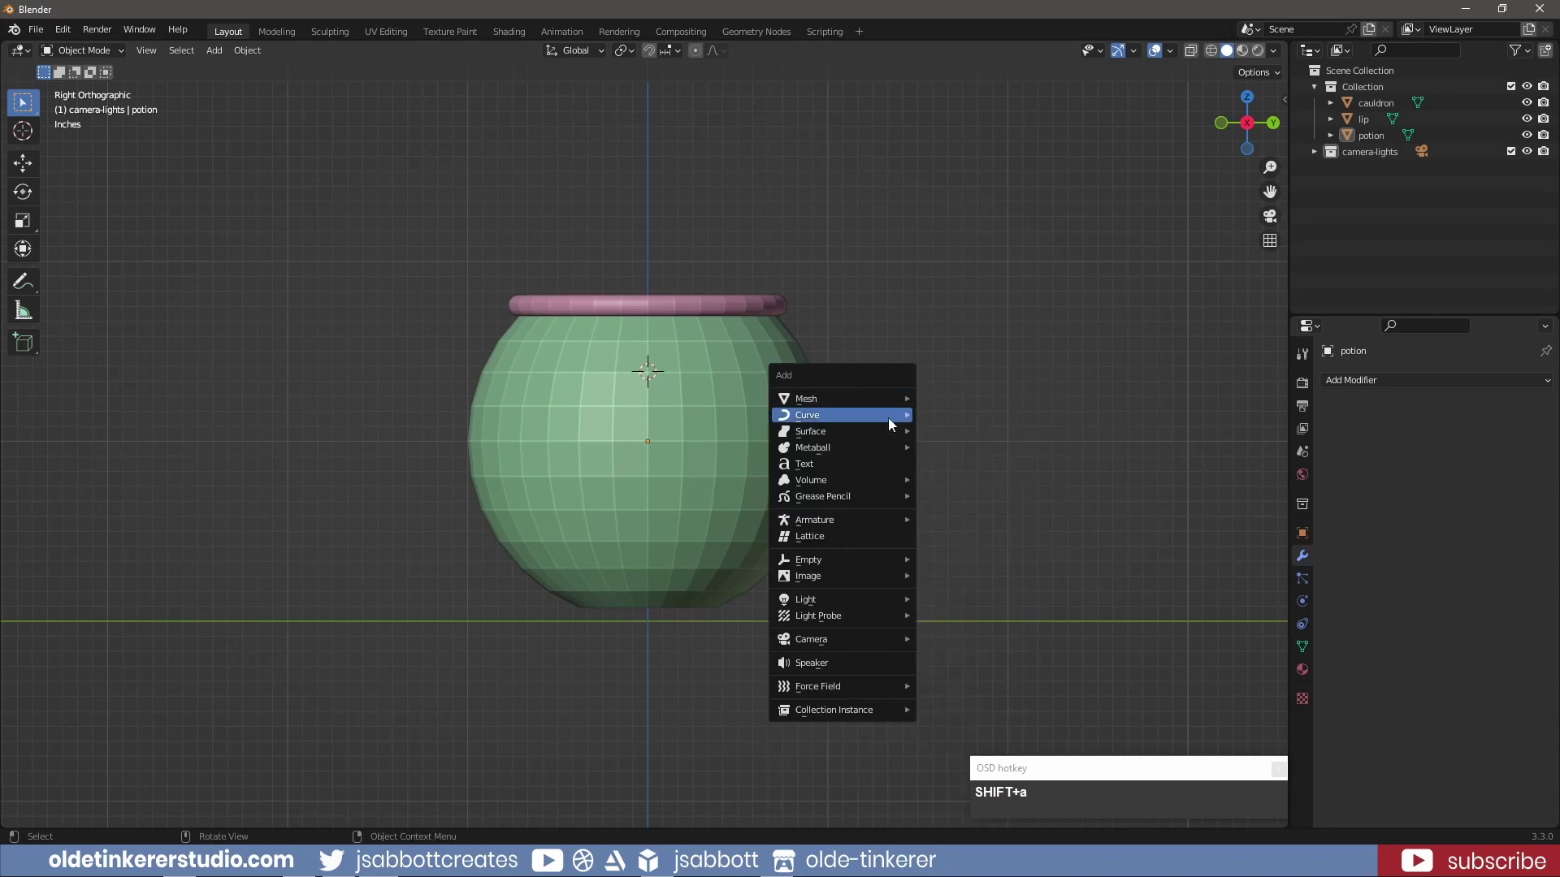
pyautogui.click(985, 438)
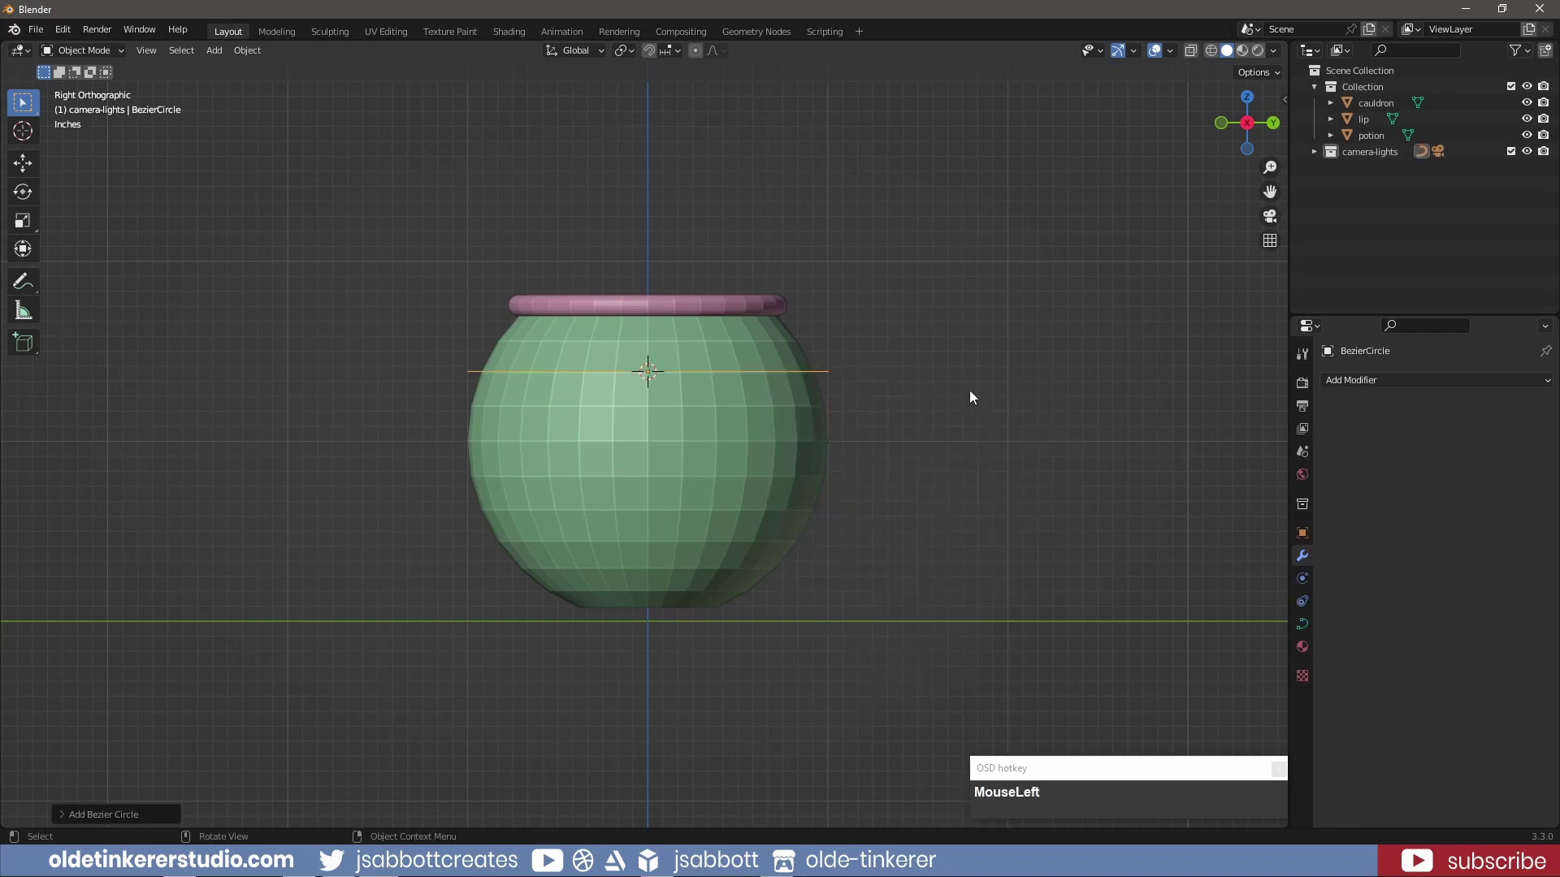
pyautogui.press('r')
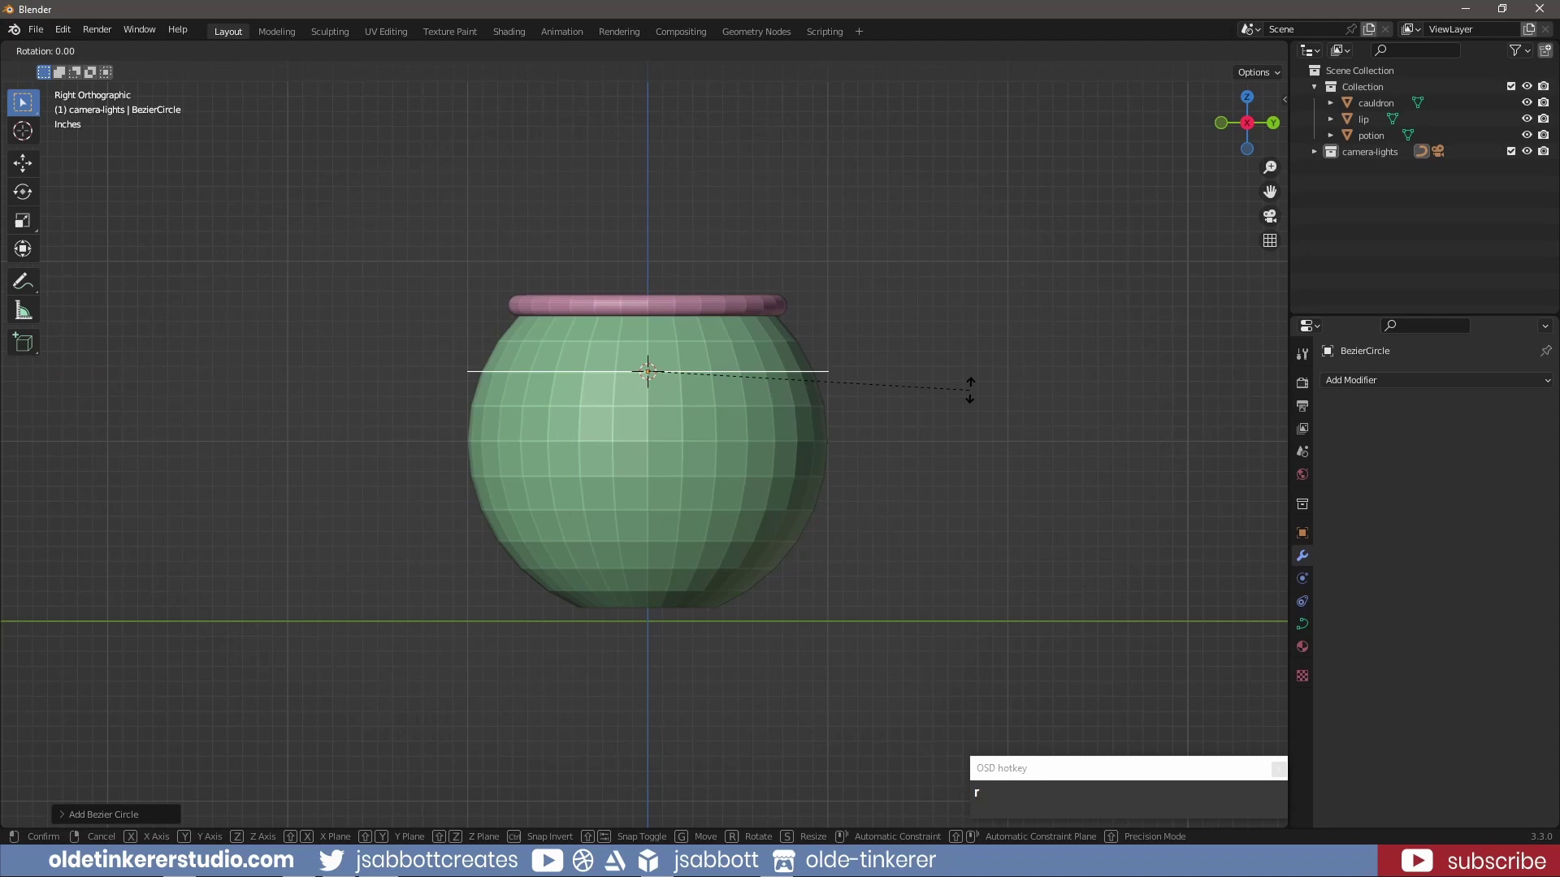
pyautogui.press('KP_9')
pyautogui.press('KP_0')
pyautogui.press('s')
pyautogui.click(756, 361)
# Shrink the circle and move it along X out to the cauldron's side
pyautogui.press('g')
pyautogui.press('z')
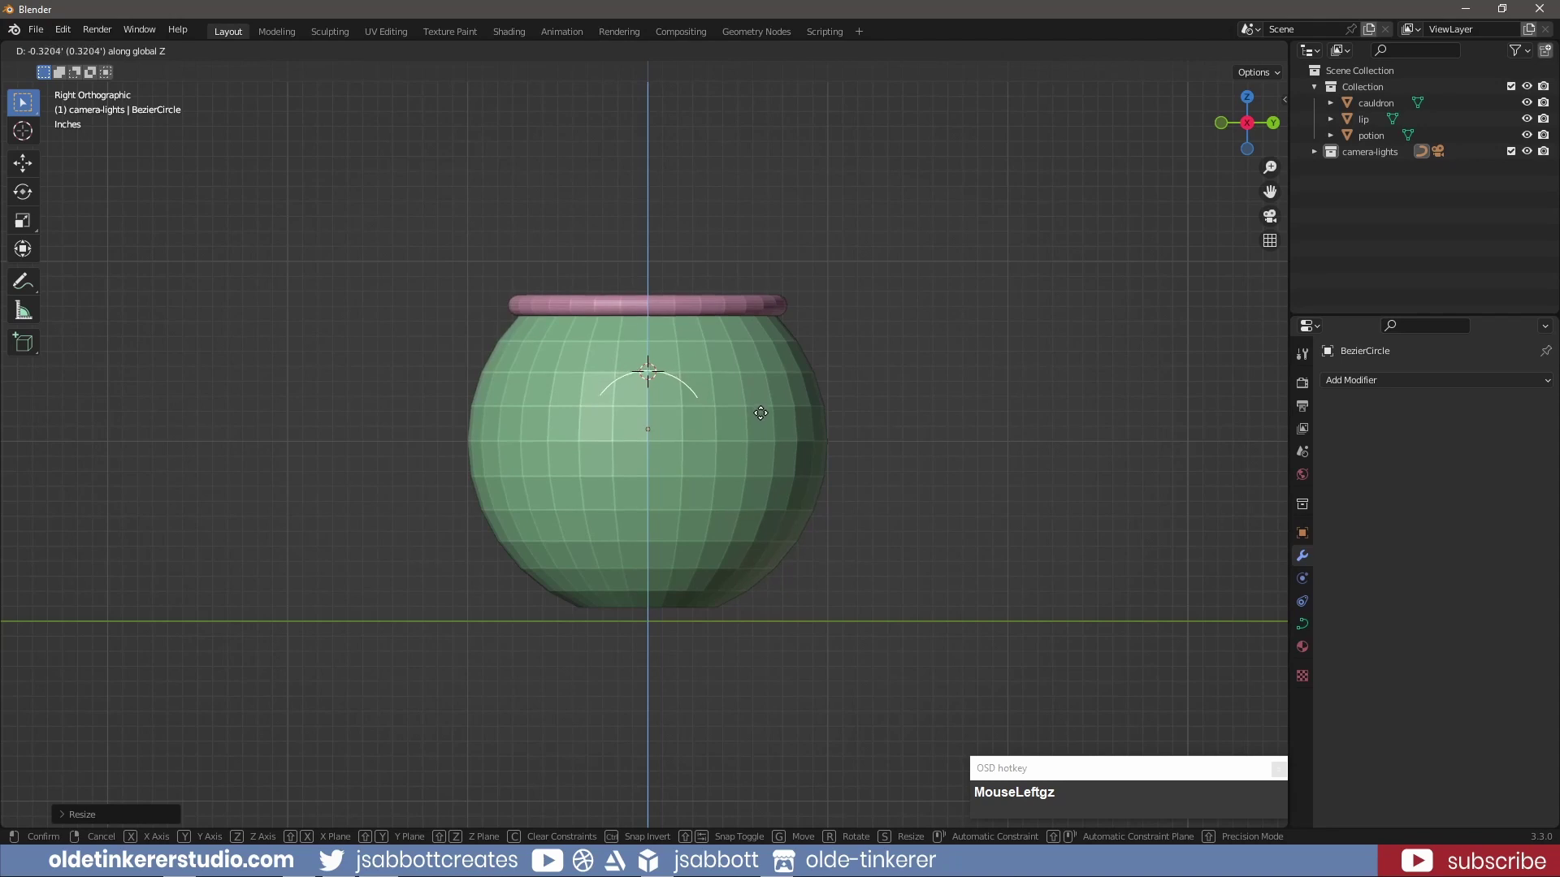
pyautogui.click(764, 414)
pyautogui.press('KP_1')
pyautogui.press('g')
pyautogui.press('x')
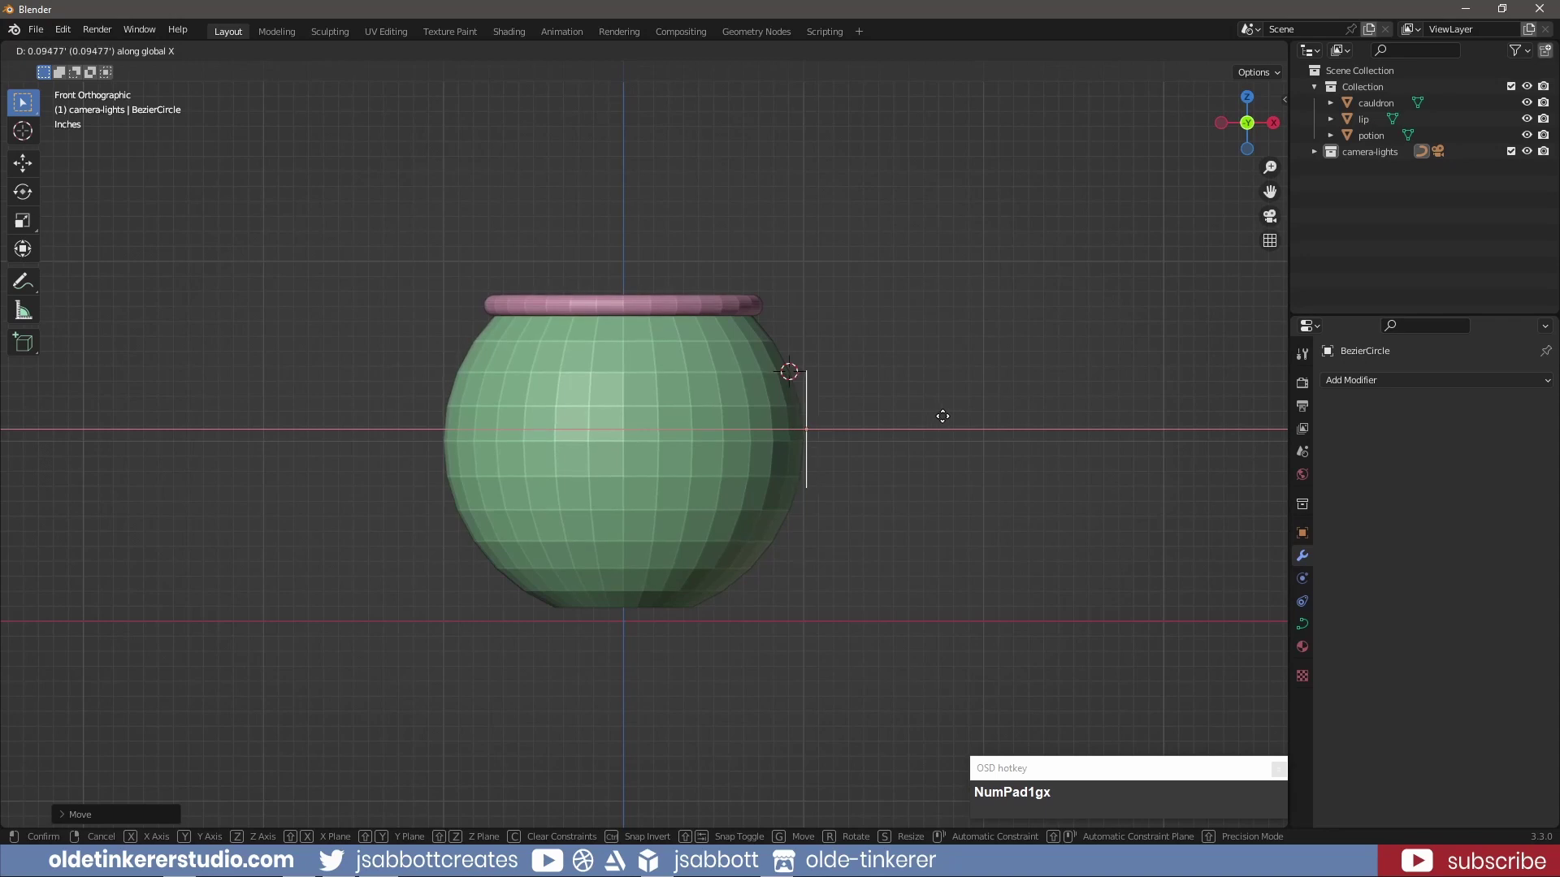
pyautogui.click(953, 423)
# Give the circle curve a round Bevel Depth thickness in Curve properties
pyautogui.scroll(3)
pyautogui.click(1305, 624)
pyautogui.scroll(-3)
pyautogui.click(1335, 635)
pyautogui.scroll(-3)
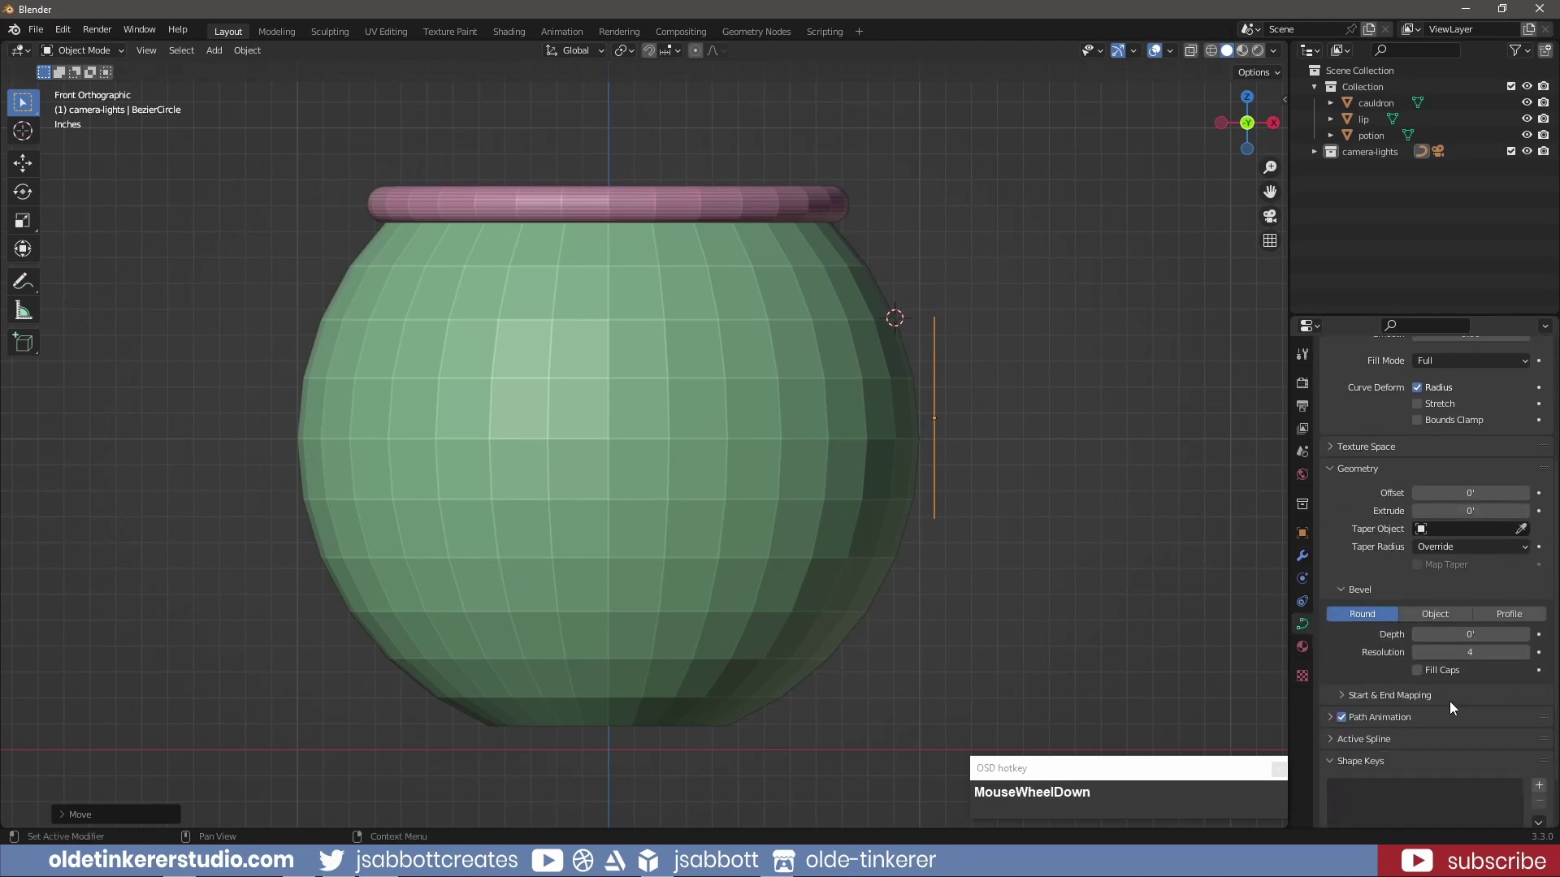
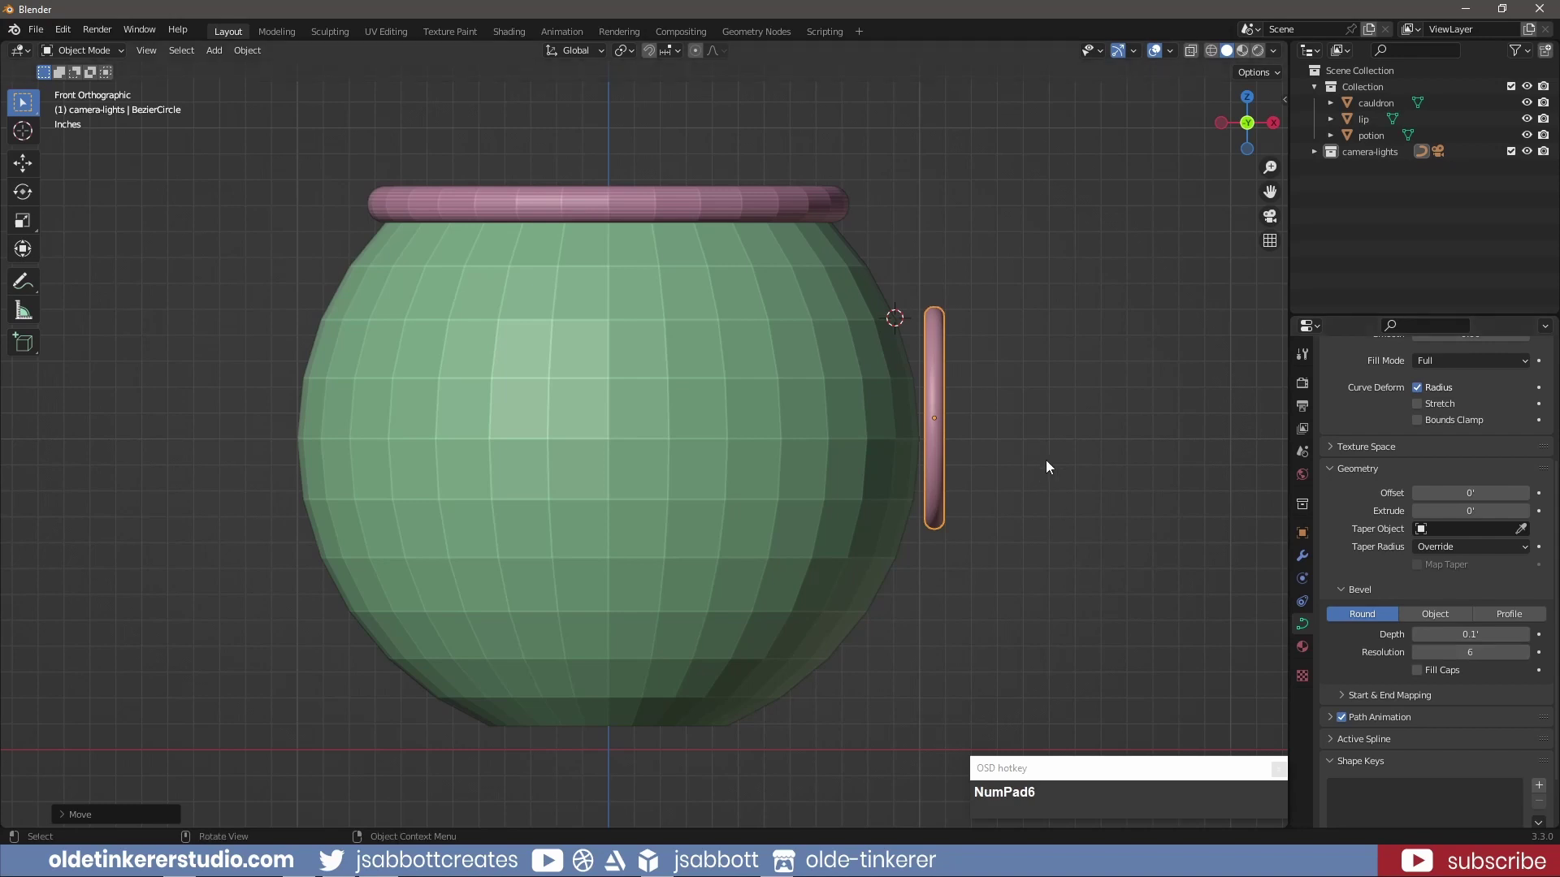
# Convert the ring curve to a mesh named handle and enter Edit Mode
pyautogui.moveTo(1074, 390); pyautogui.dragTo(709, 346)
pyautogui.press('Tab')
pyautogui.rightClick(712, 338)
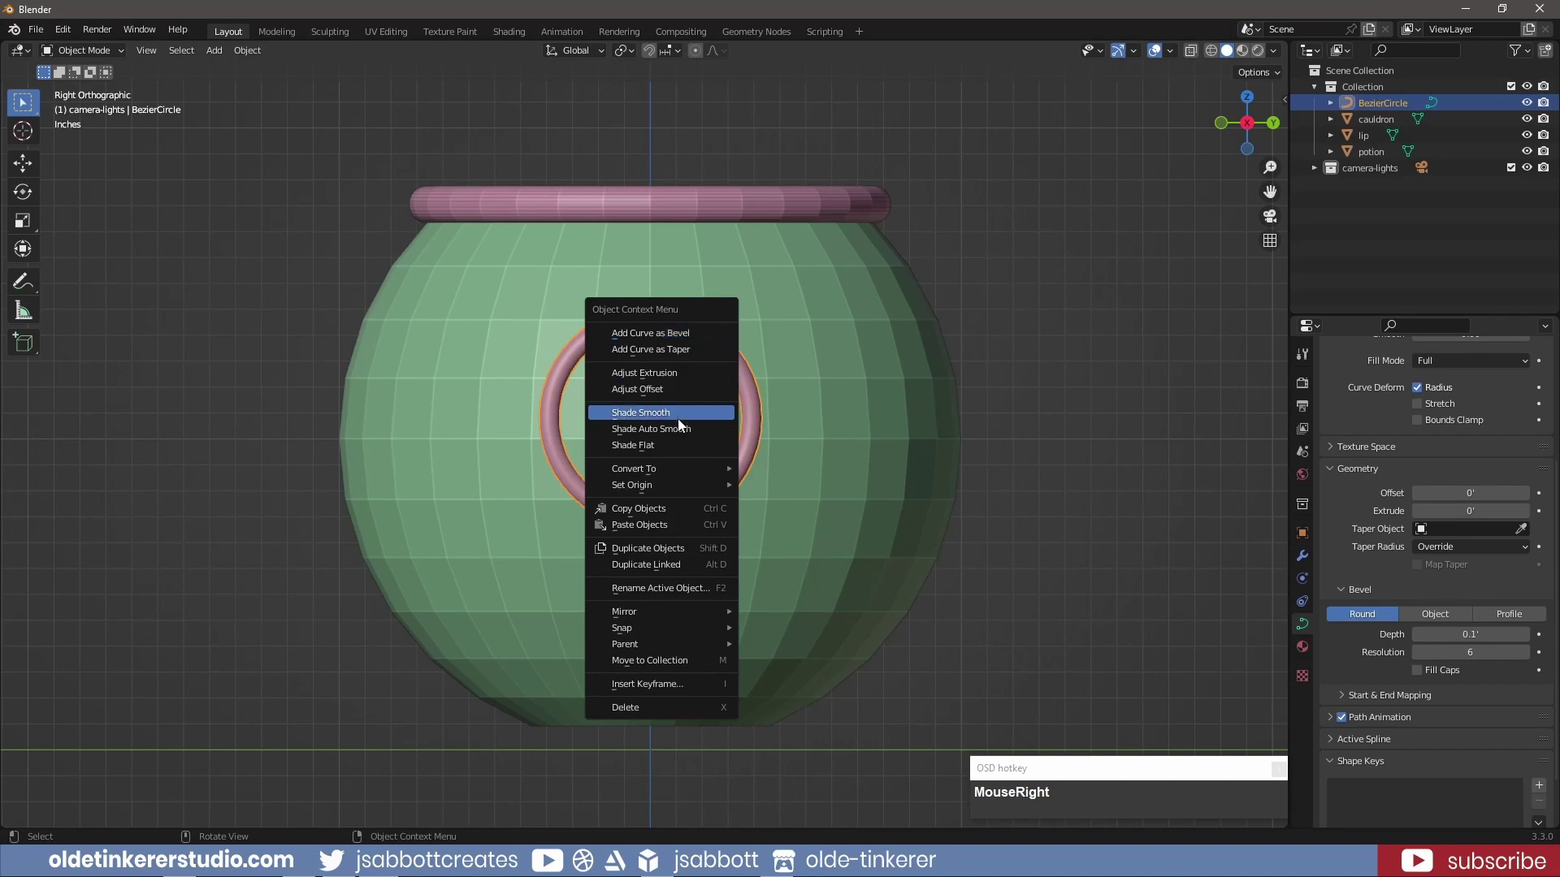
pyautogui.click(788, 491)
pyautogui.press('Return')
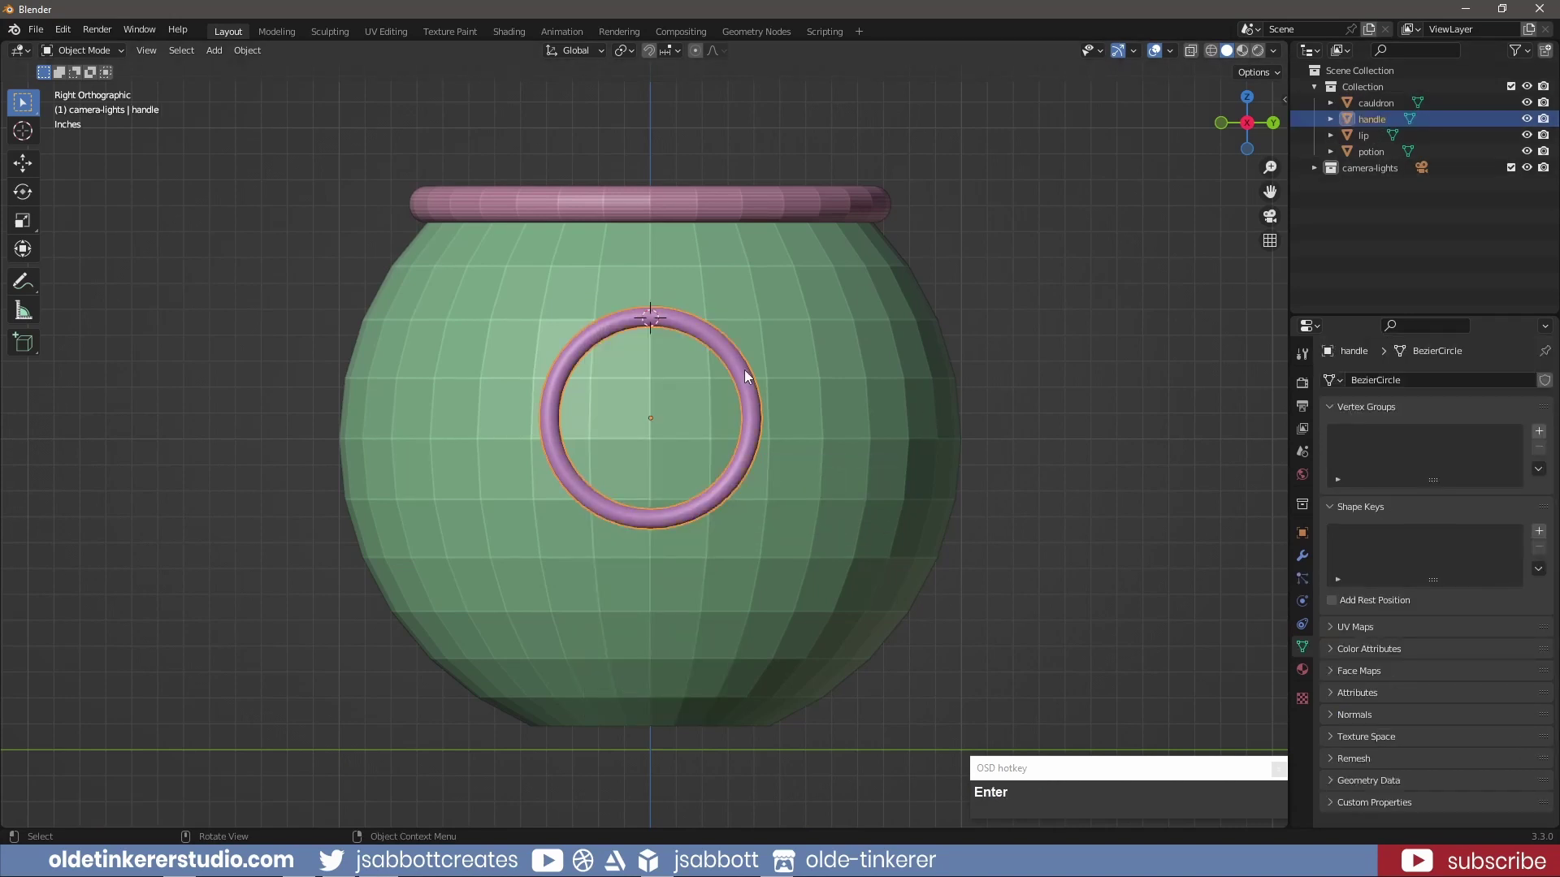
pyautogui.press('Tab')
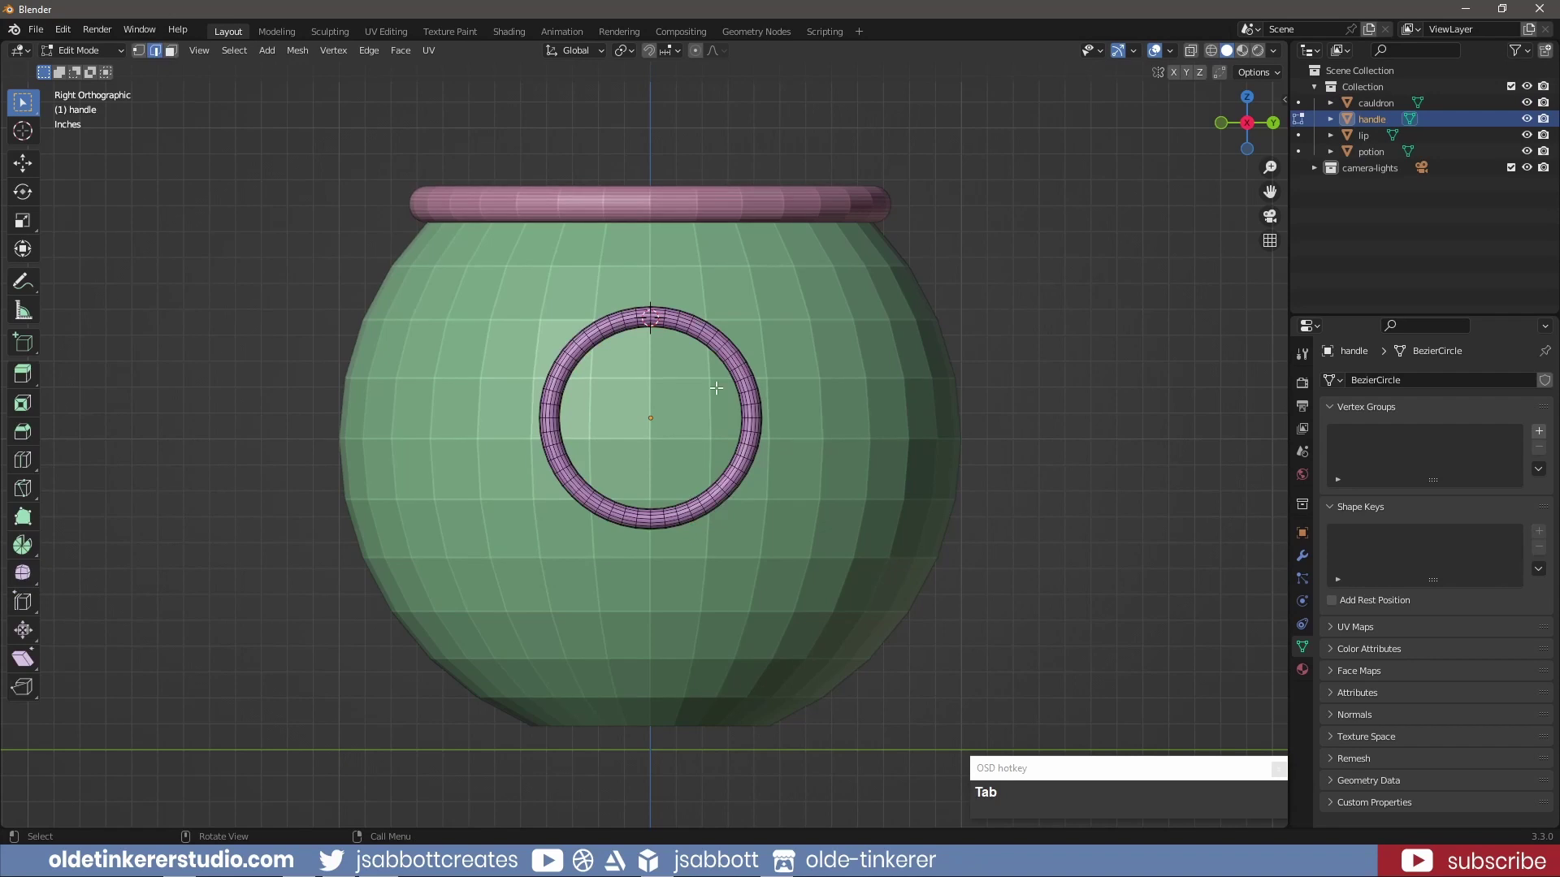
# Select a narrow band of faces at the handle's top and duplicate it
pyautogui.scroll(3)
pyautogui.scroll(3)
pyautogui.click(672, 205)
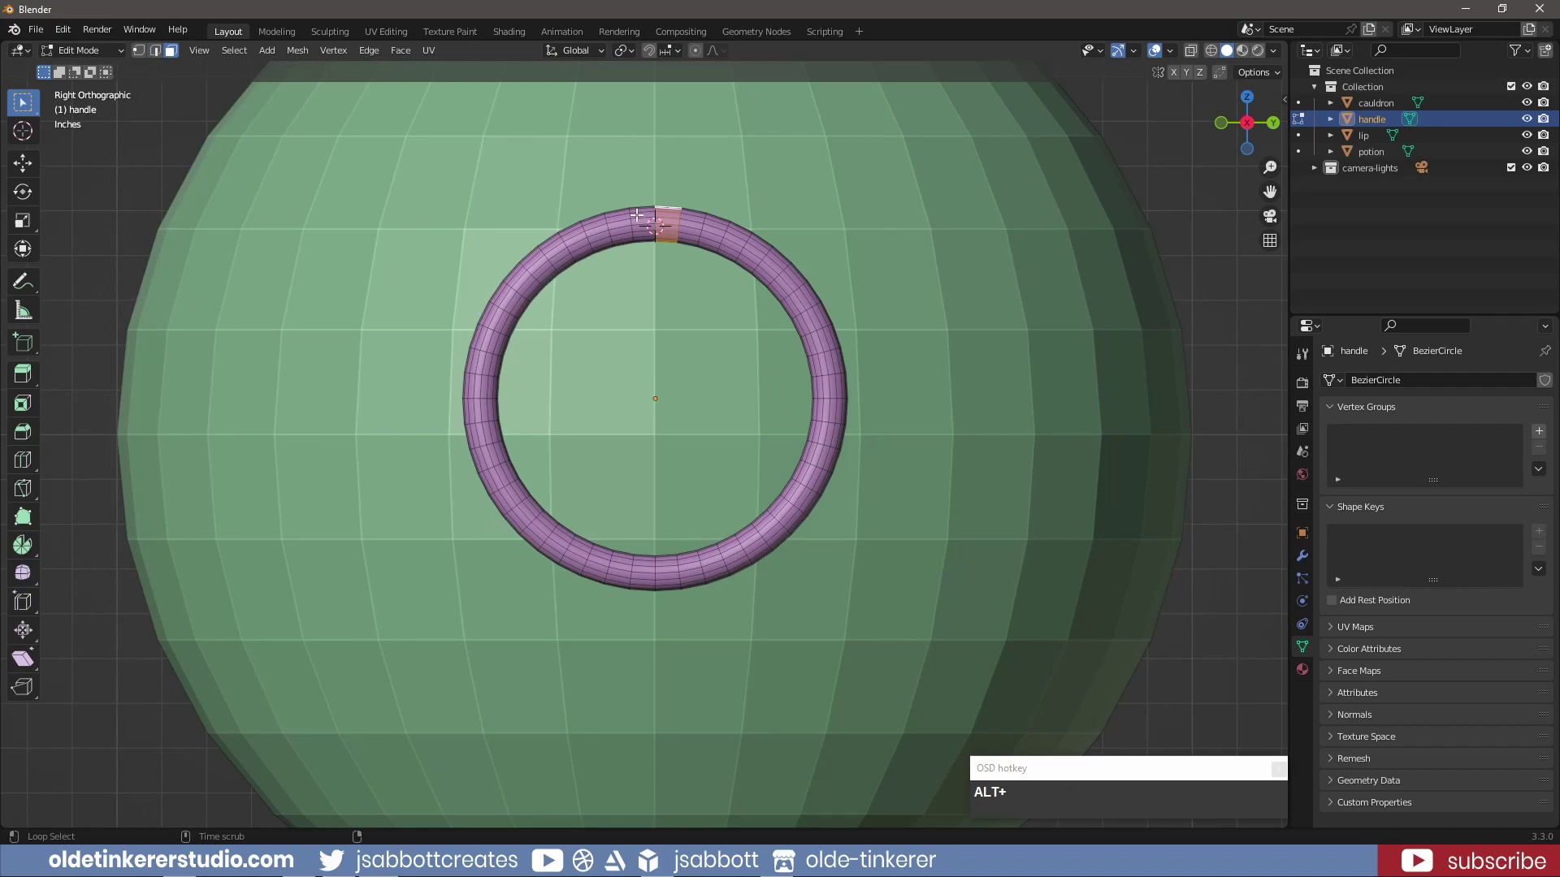
pyautogui.click(645, 208)
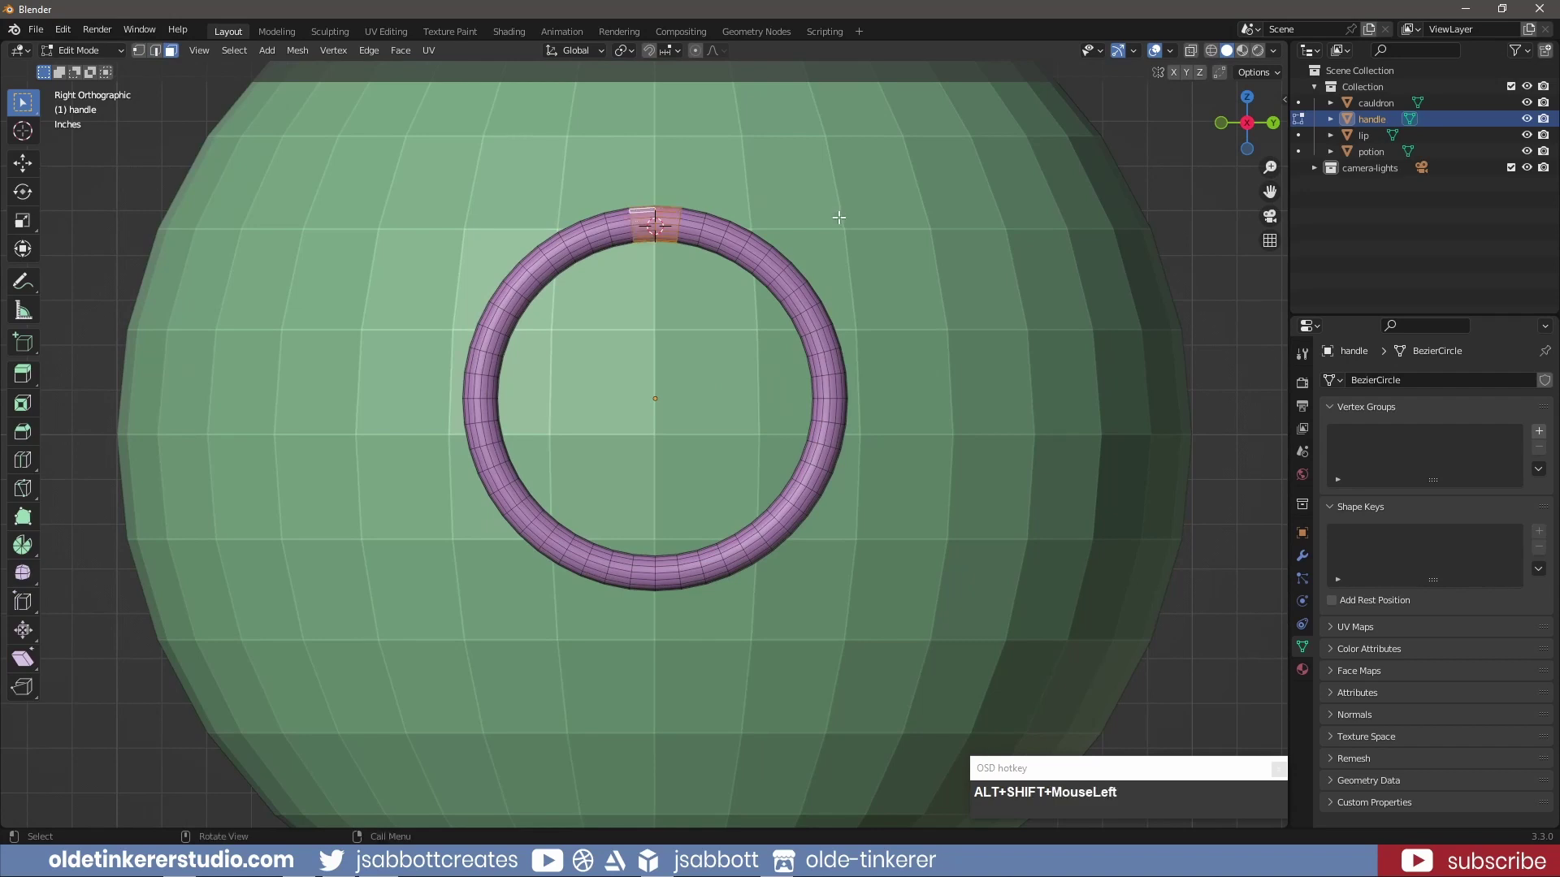
pyautogui.press('shift+d')
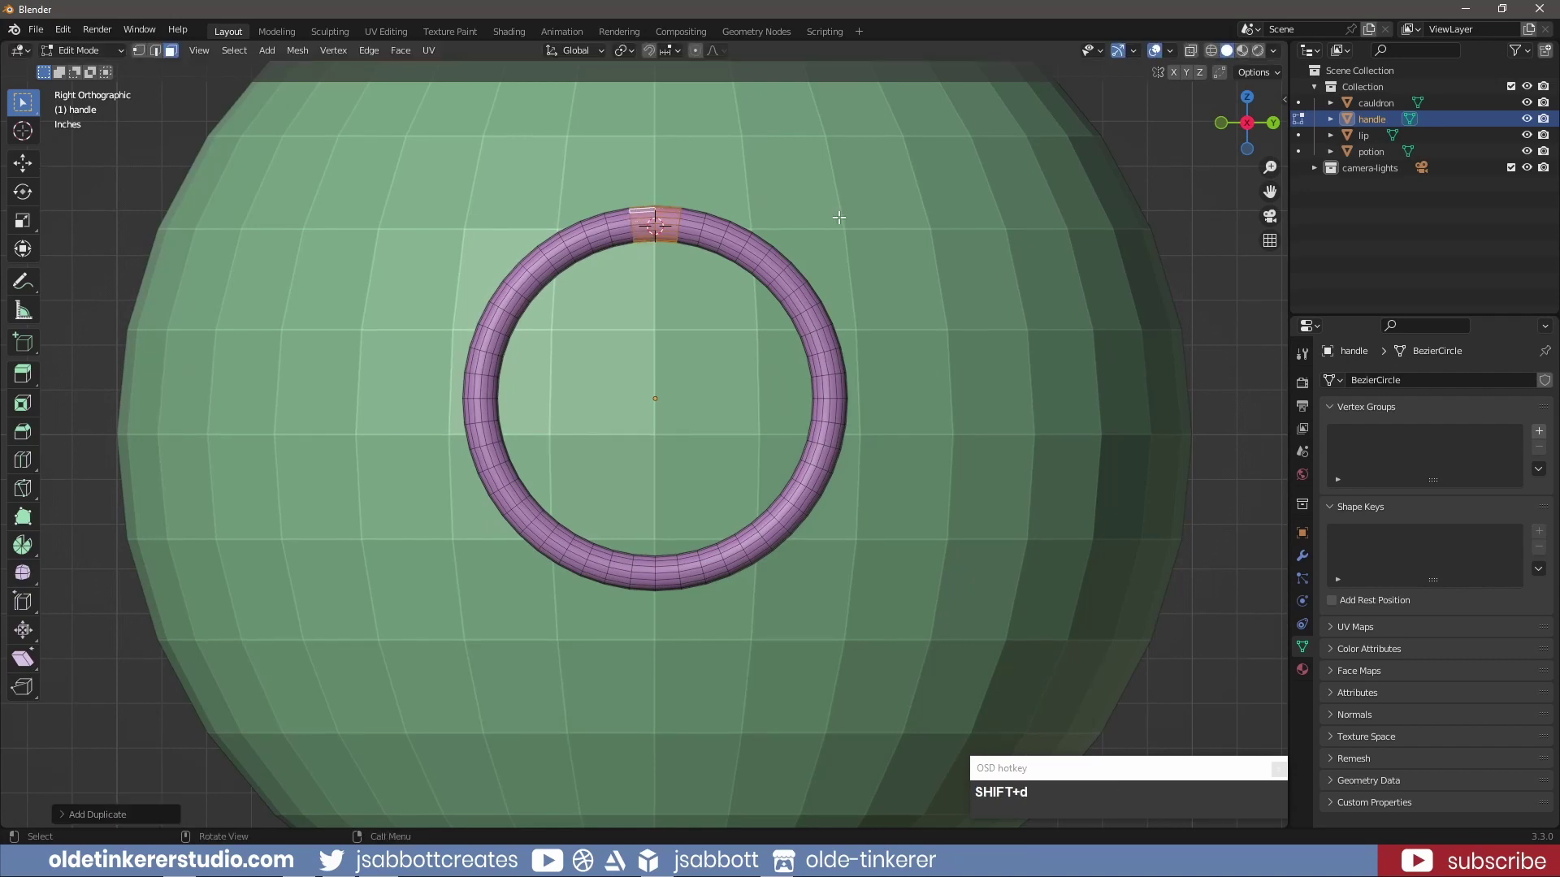
# Separate the band as handle.001 and extrude it along normals into a thicker collar
pyautogui.press('p')
pyautogui.click(844, 225)
pyautogui.press('Tab')
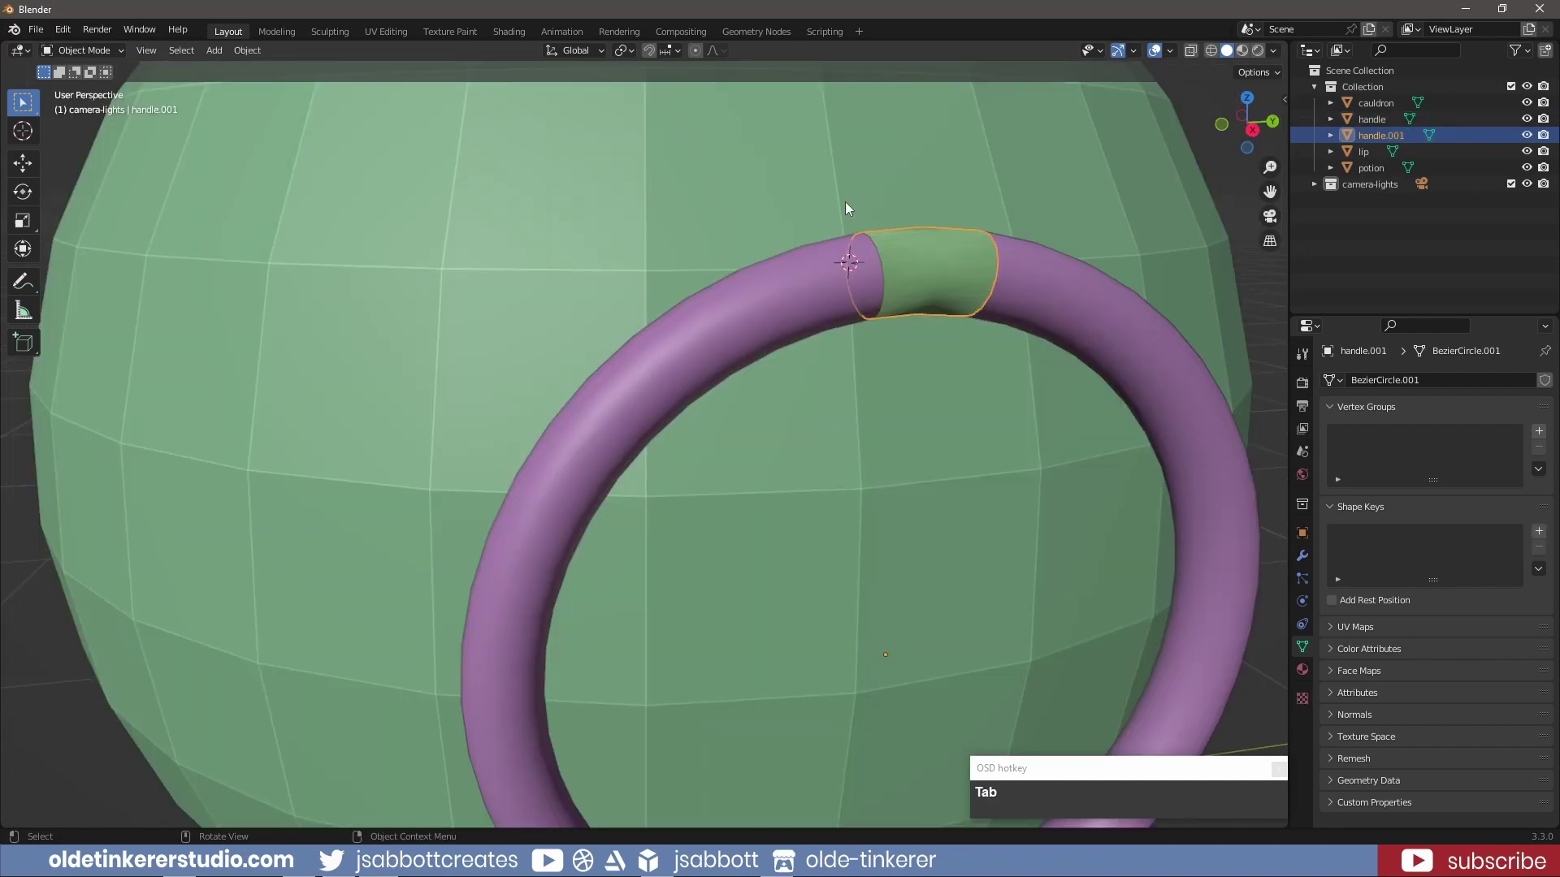
pyautogui.press('e')
pyautogui.press('alt+s')
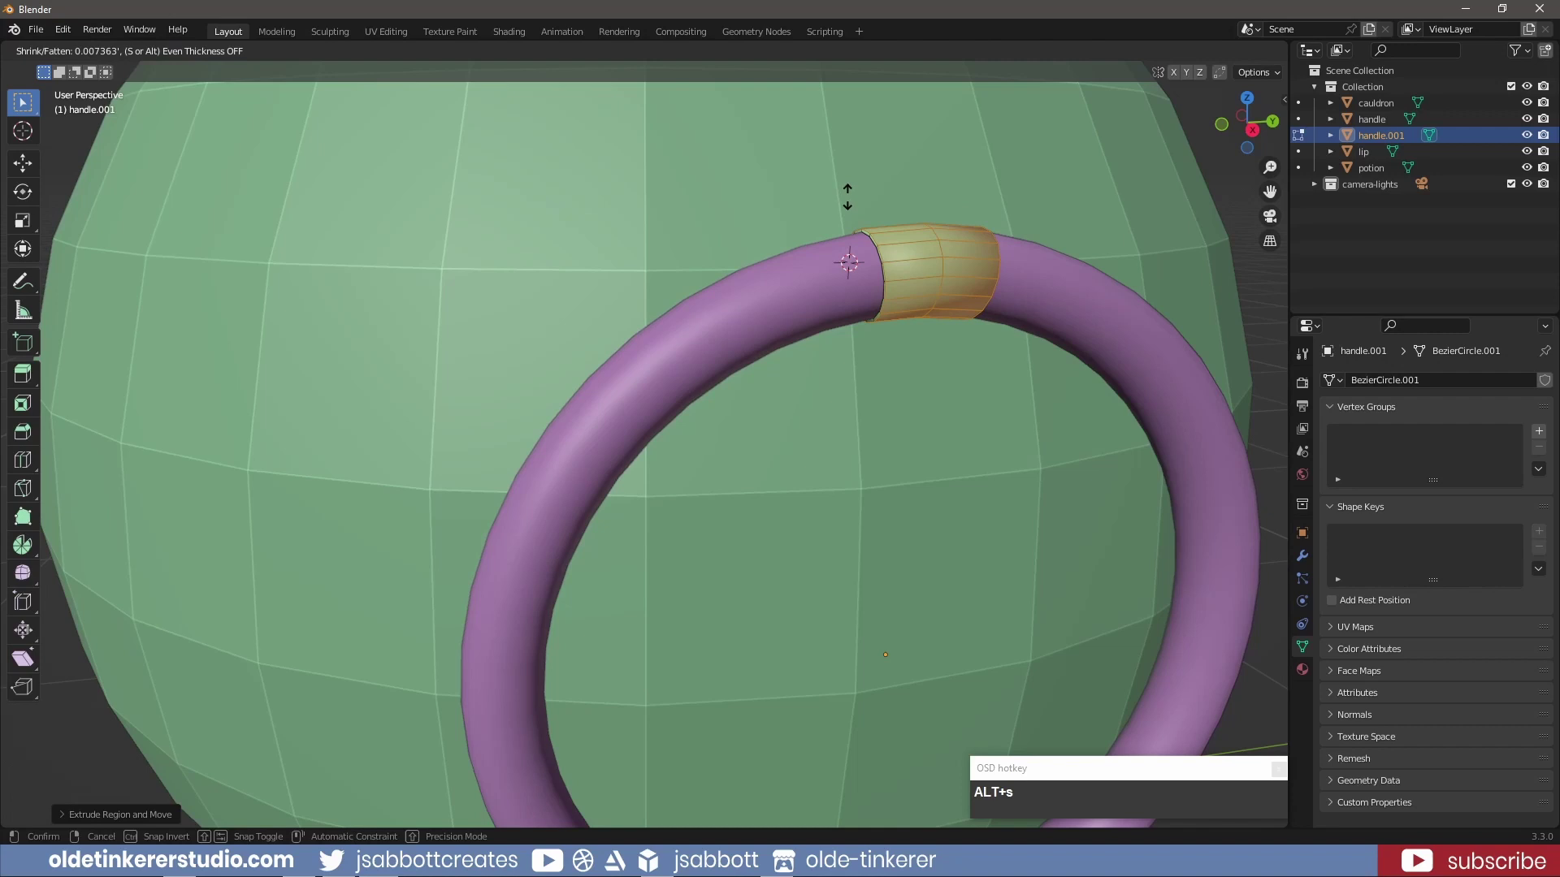
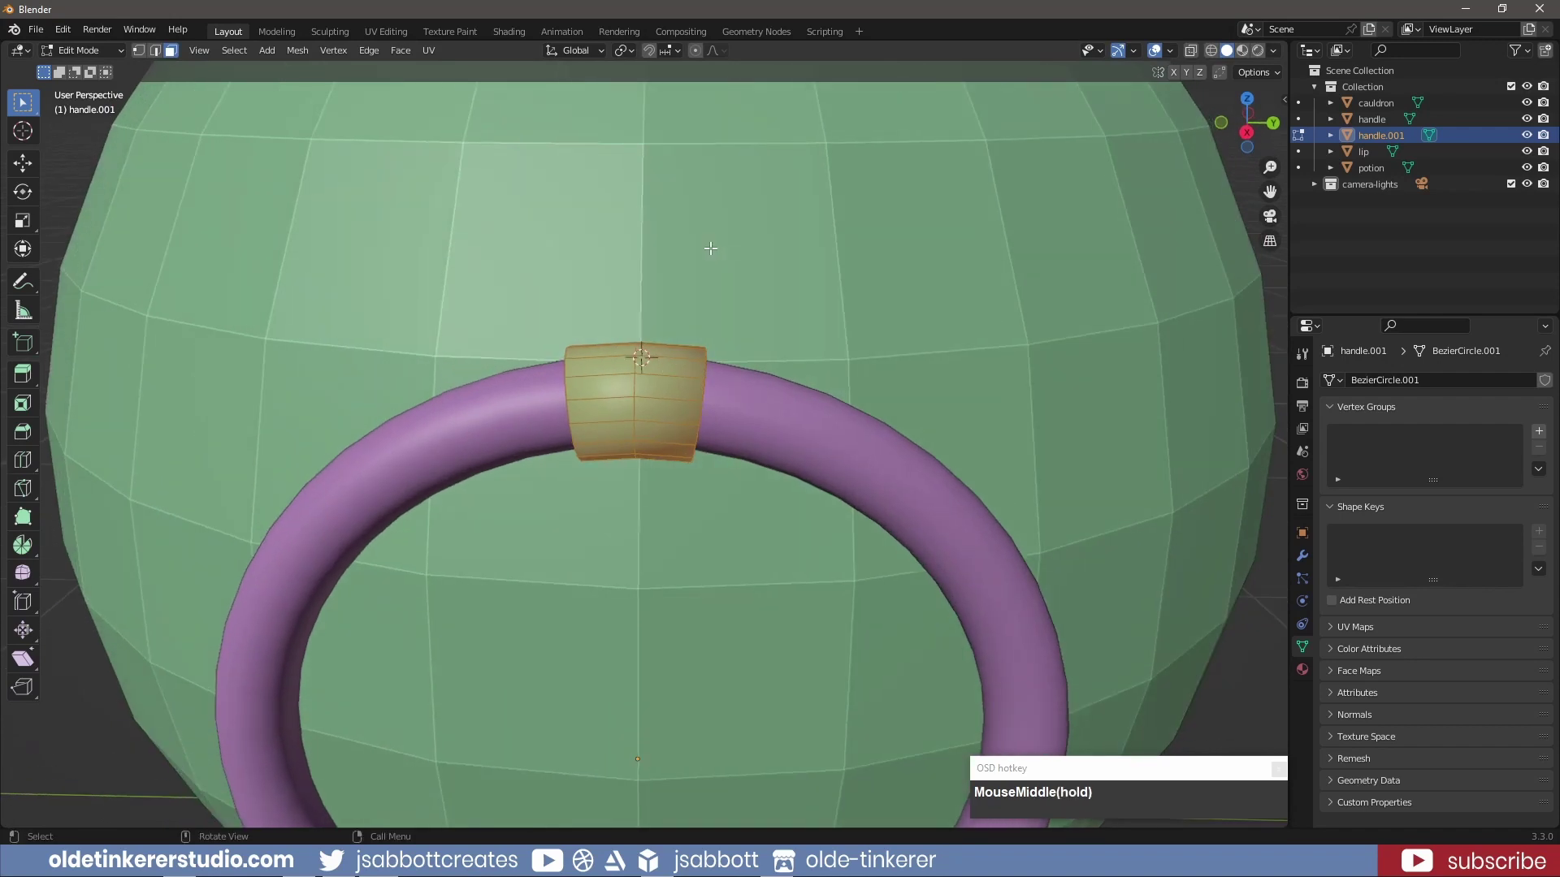
# Widen the collar along Y, fatten it further and nudge it down along Z
pyautogui.press('KP_3')
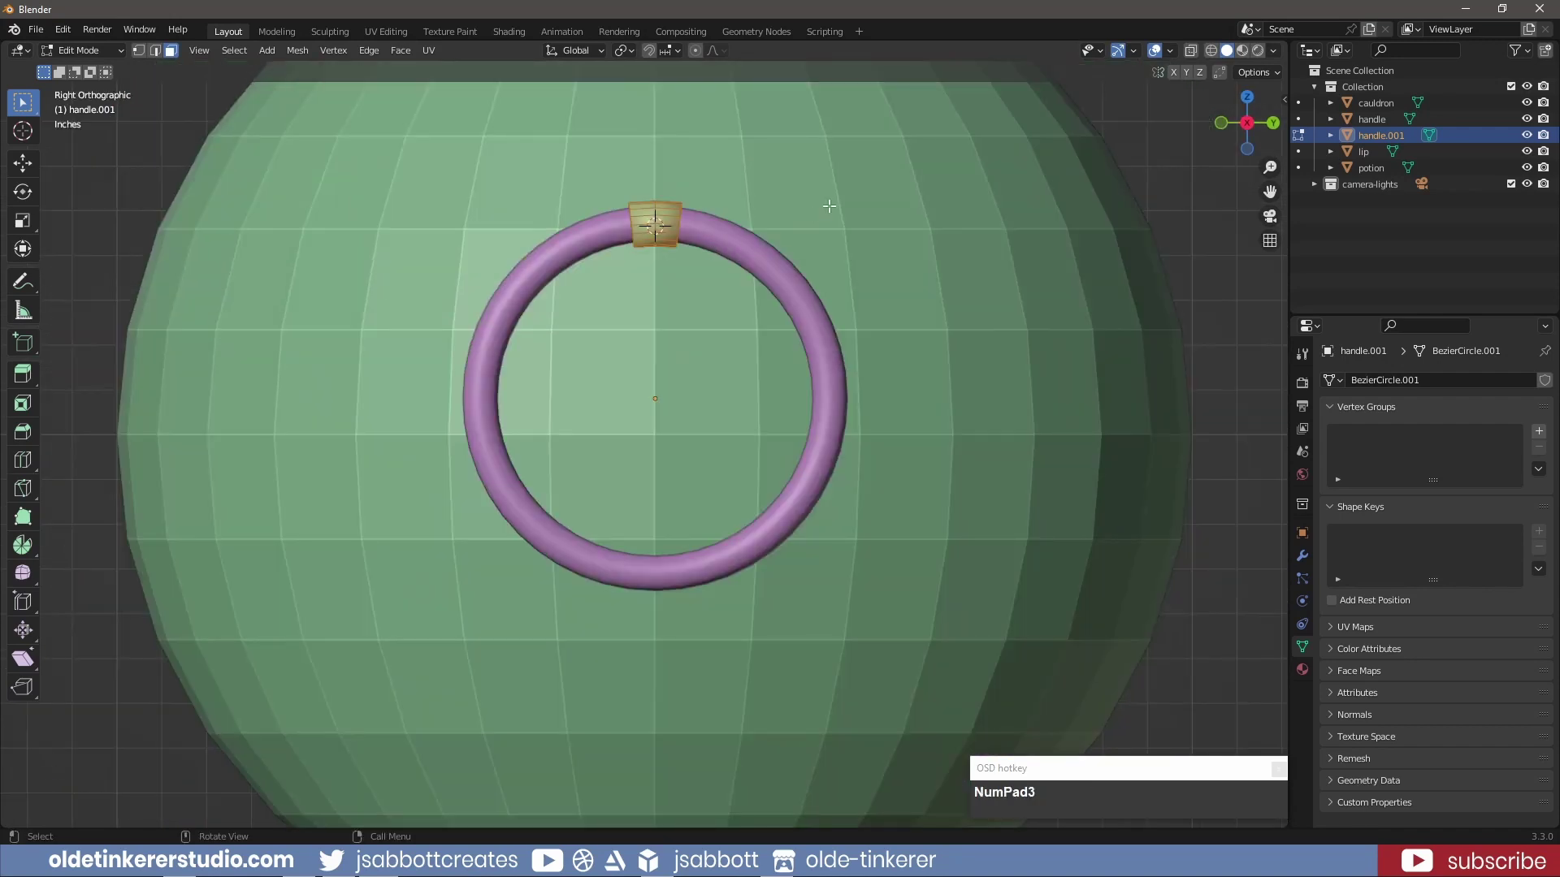
pyautogui.press('s')
pyautogui.press('y')
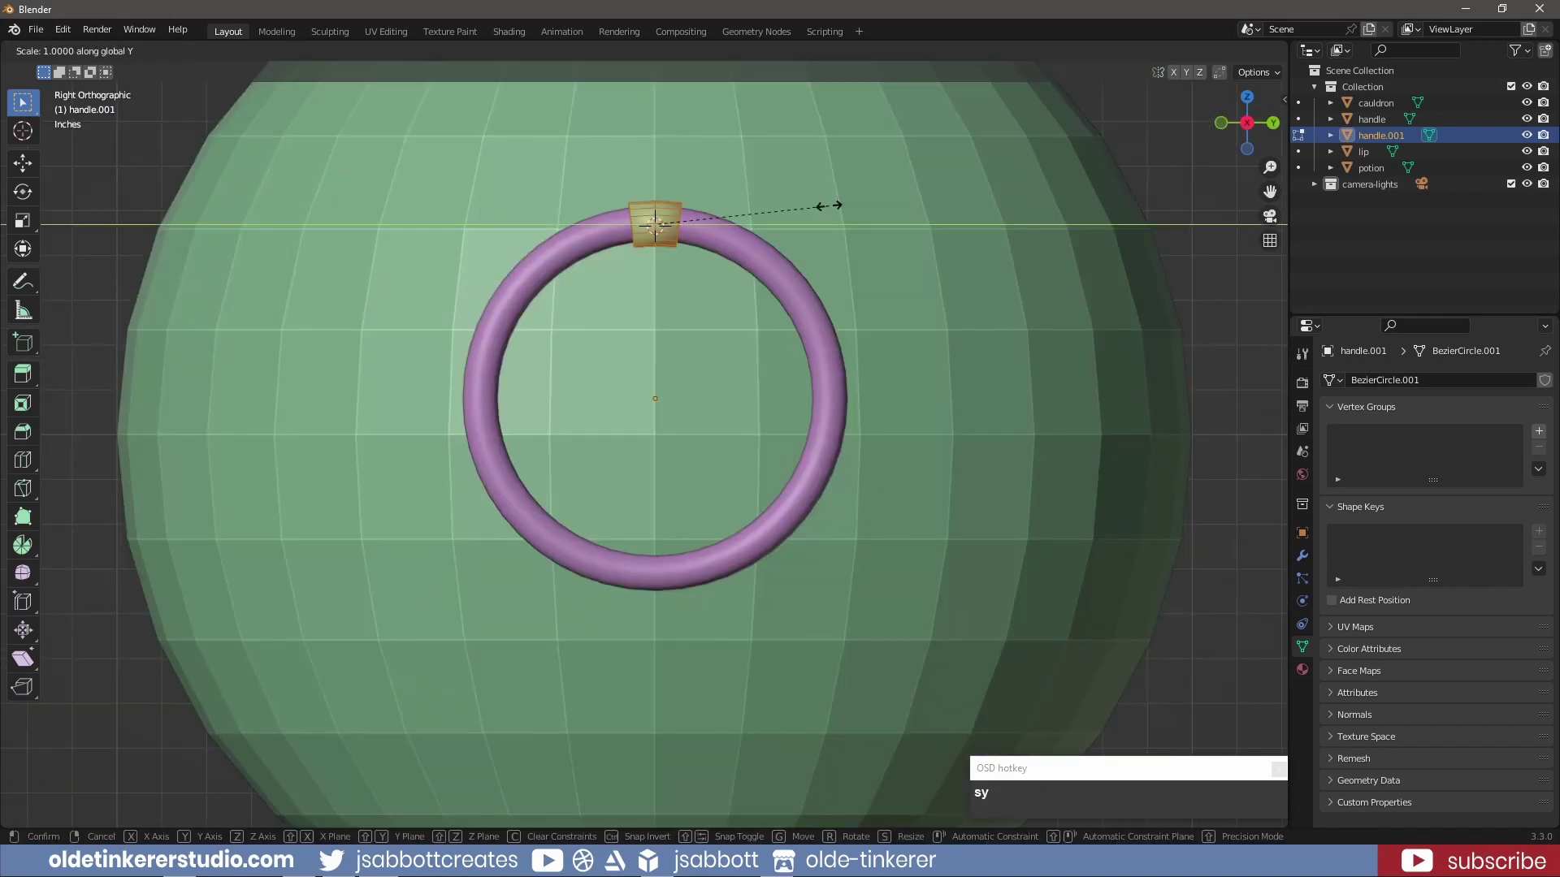
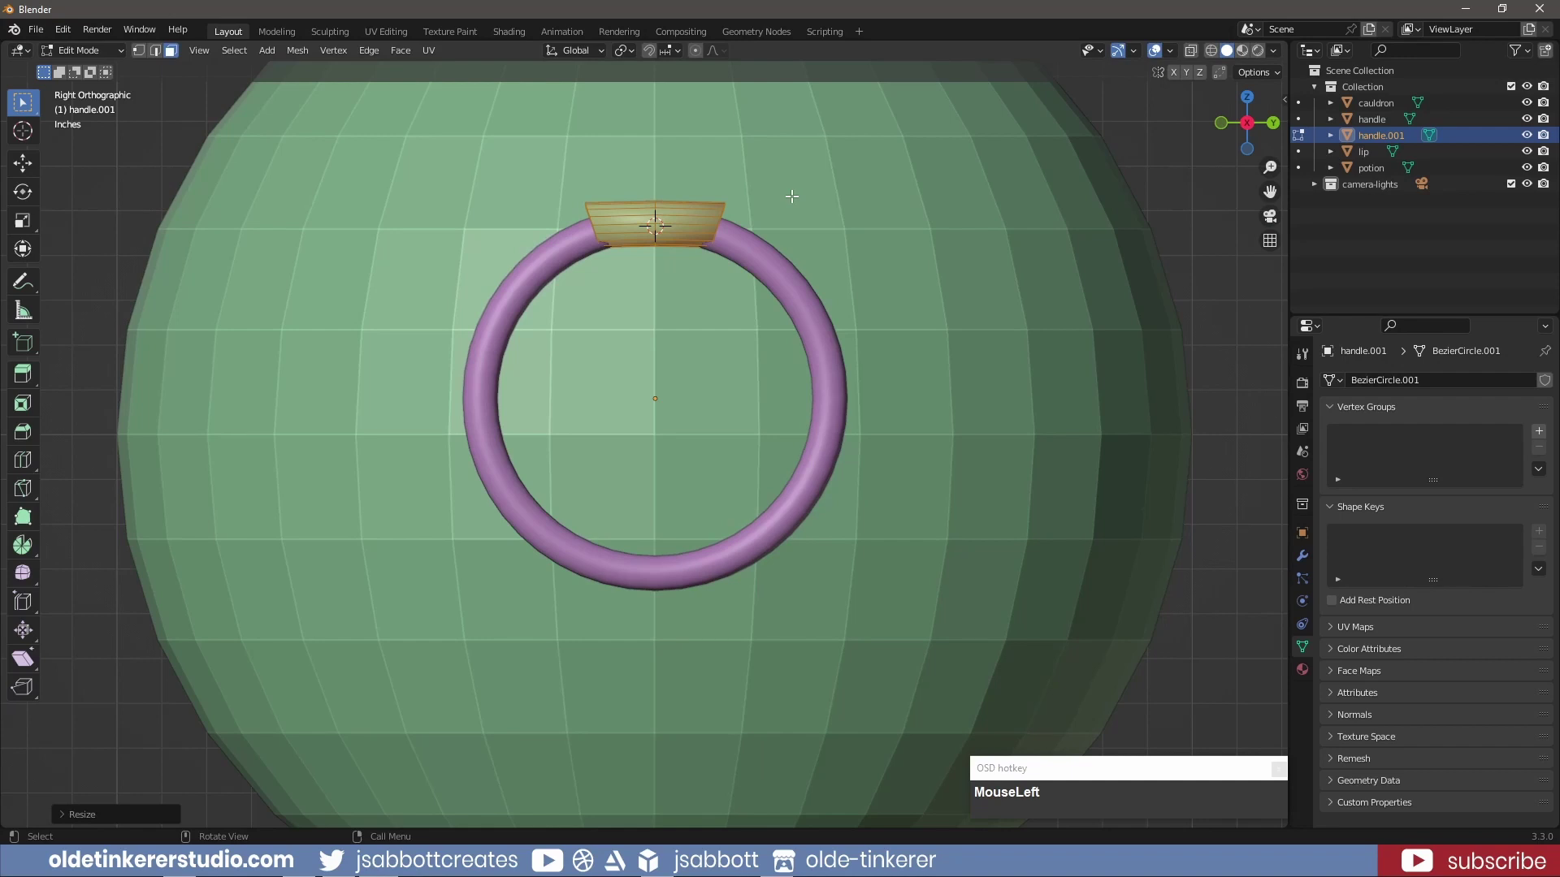
pyautogui.press('alt+s')
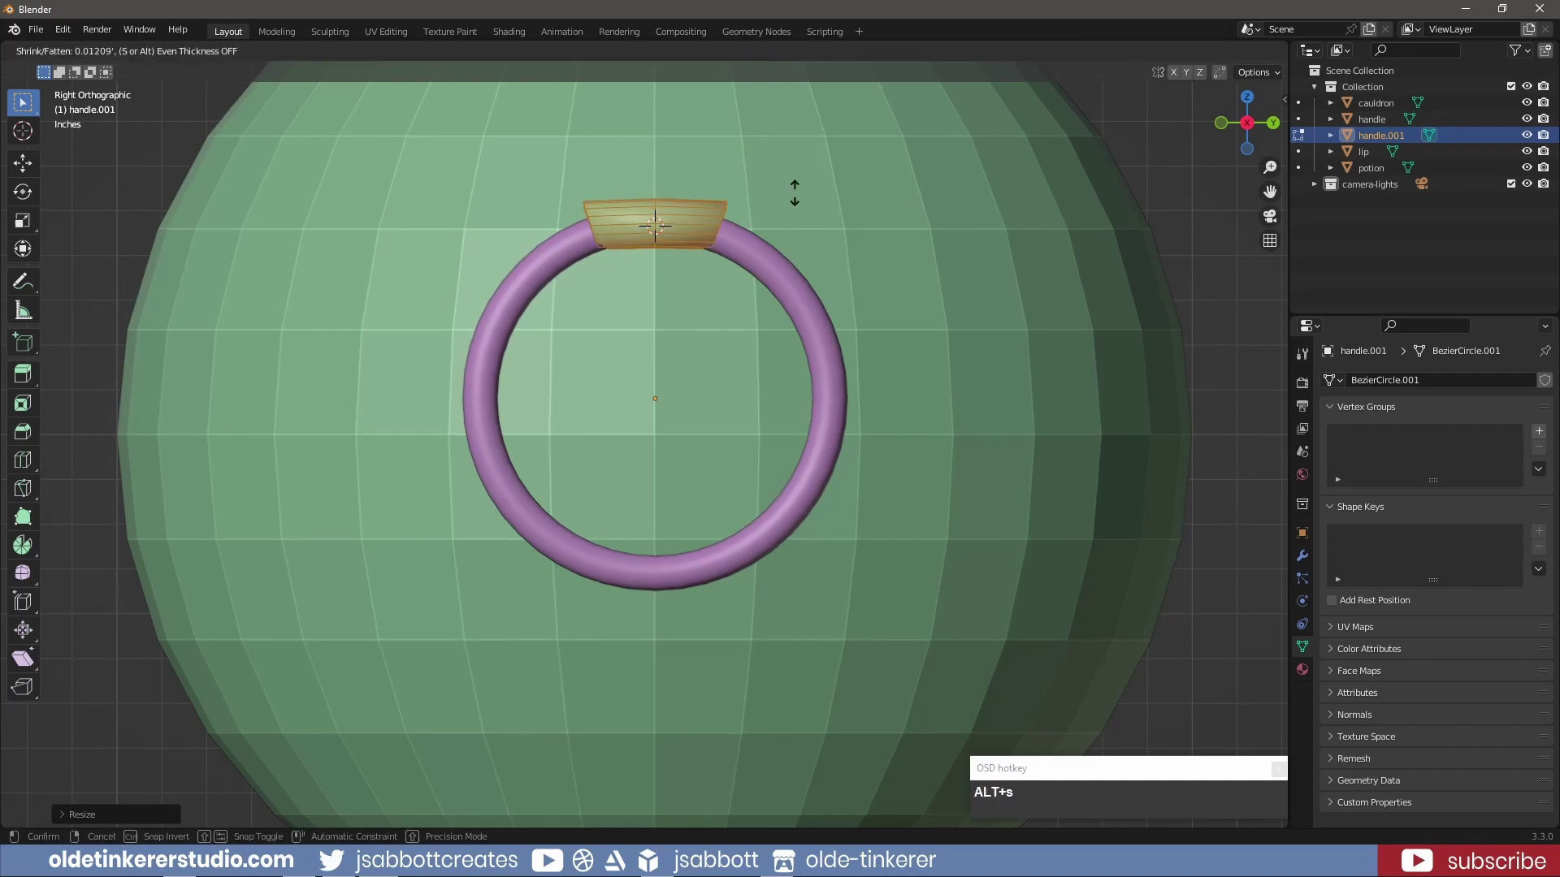
pyautogui.click(802, 183)
pyautogui.press('g')
pyautogui.press('z')
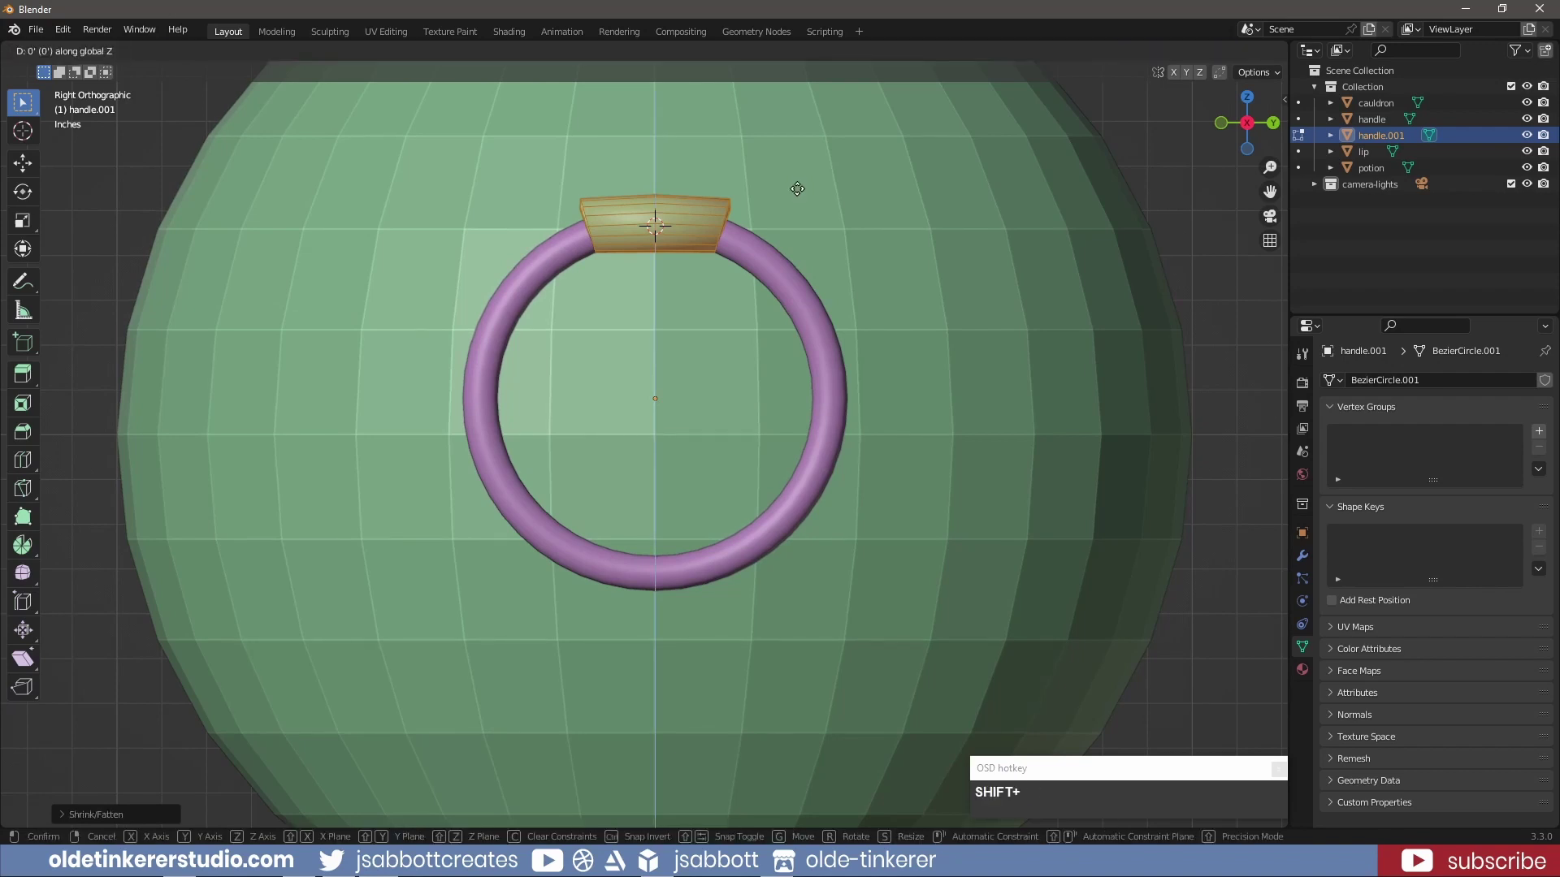
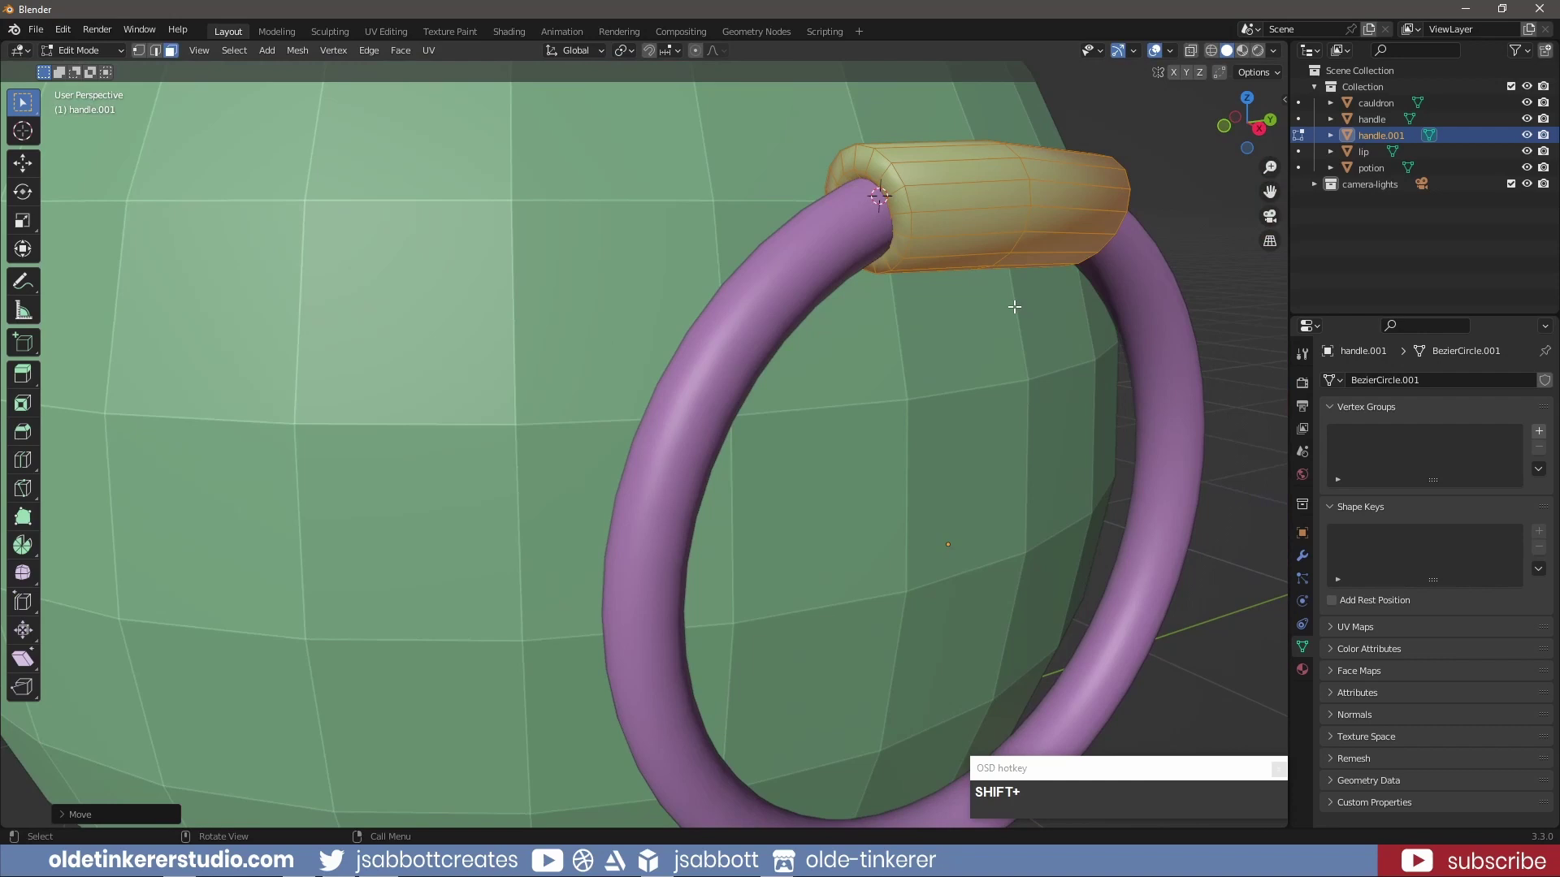
pyautogui.press('2')
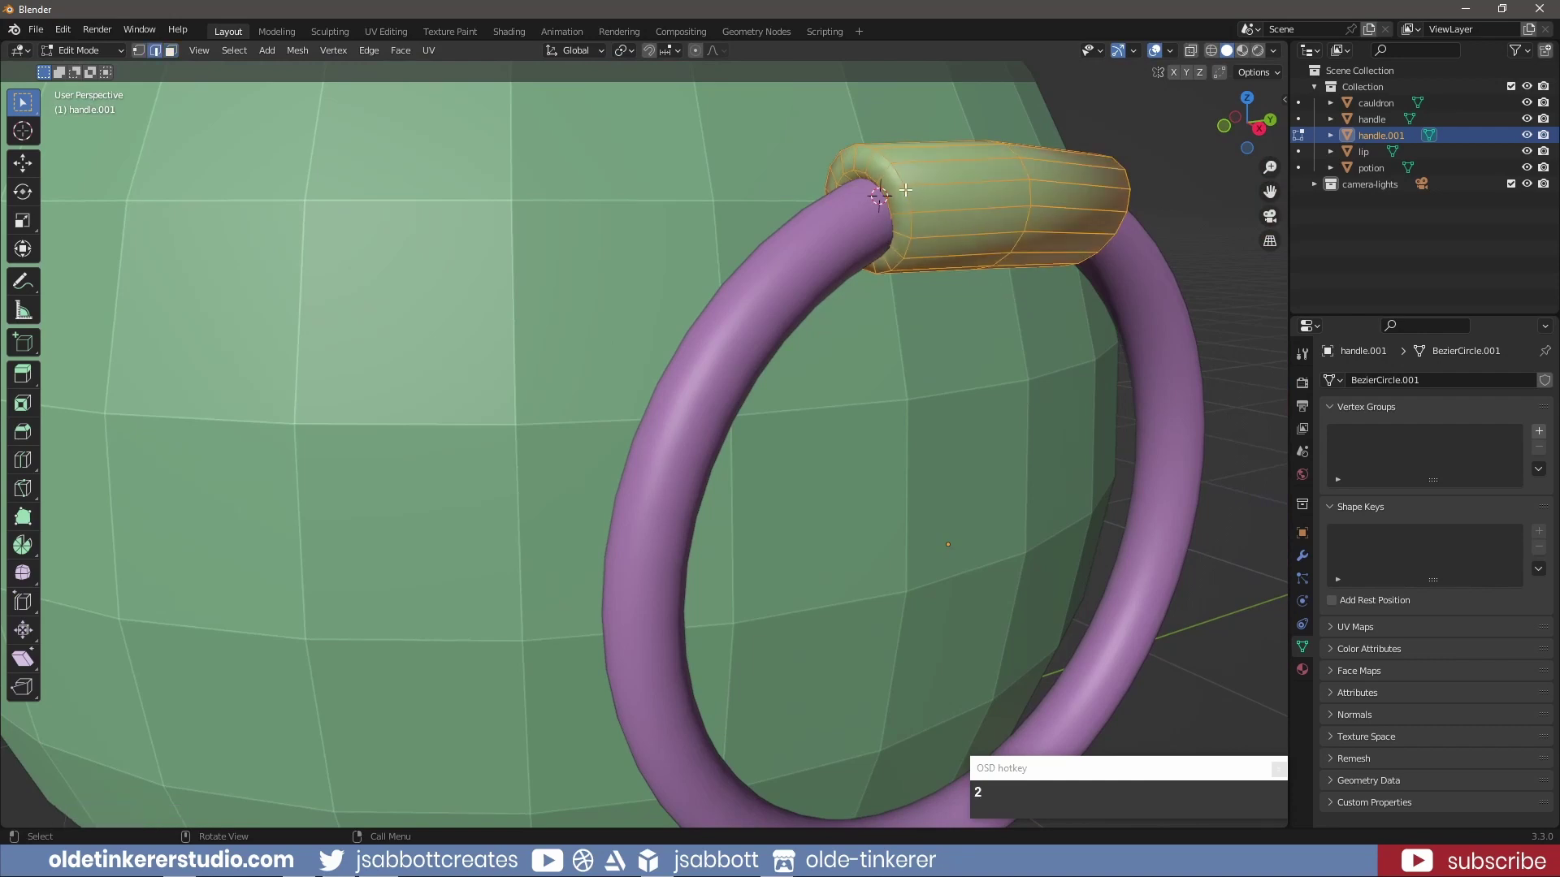
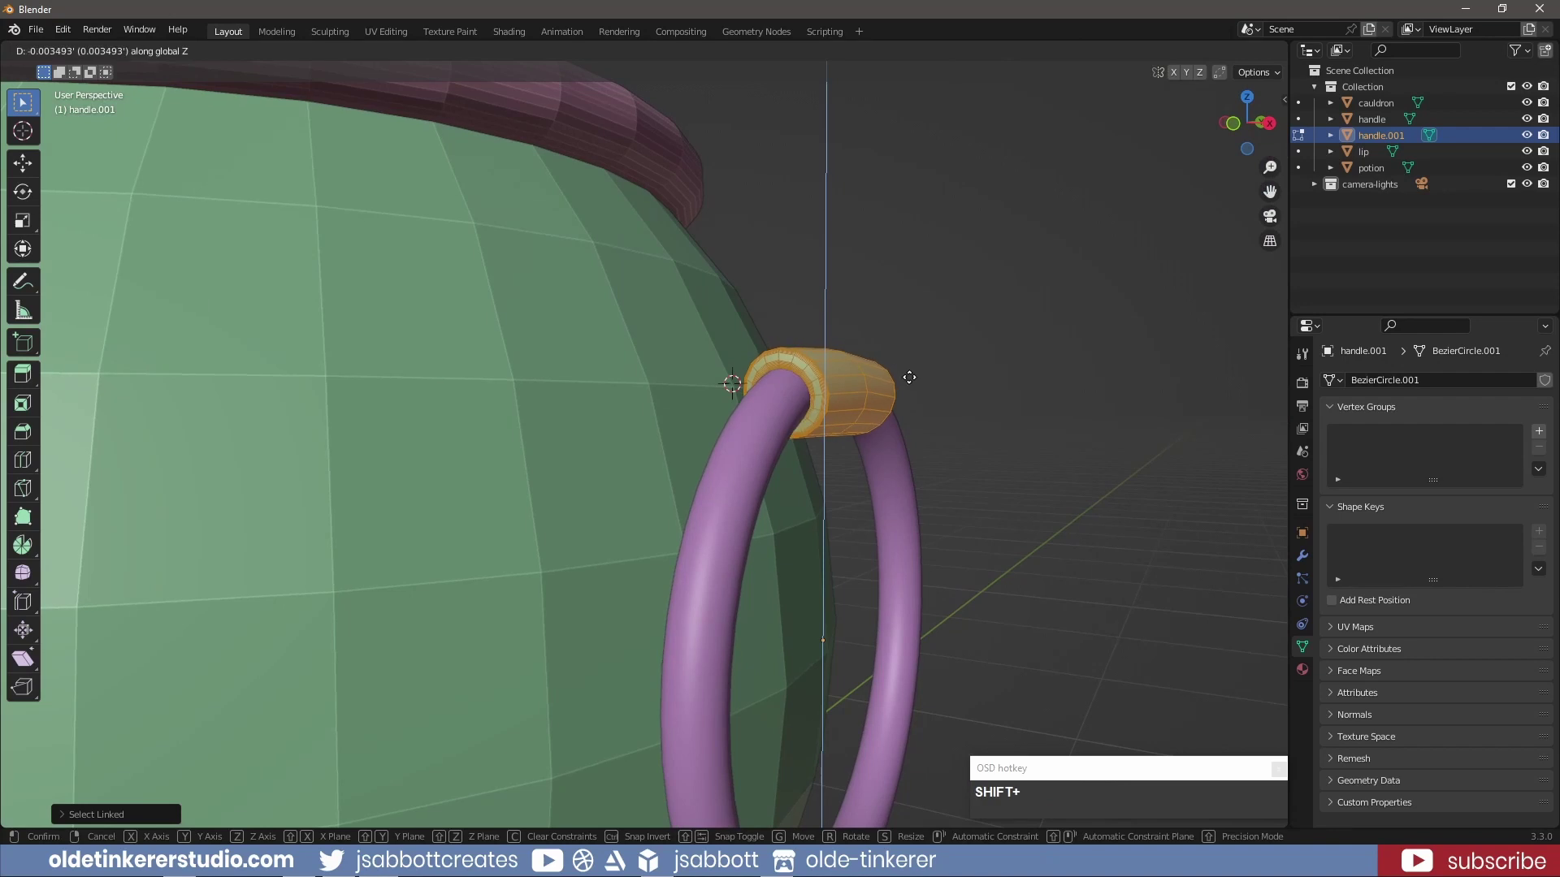
# Join the collar into the handle object with Ctrl+J
pyautogui.scroll(-3)
pyautogui.middleClick(734, 341)
pyautogui.press('Tab')
pyautogui.click(890, 407)
pyautogui.moveTo(910, 402); pyautogui.dragTo(813, 425)
pyautogui.click(728, 451)
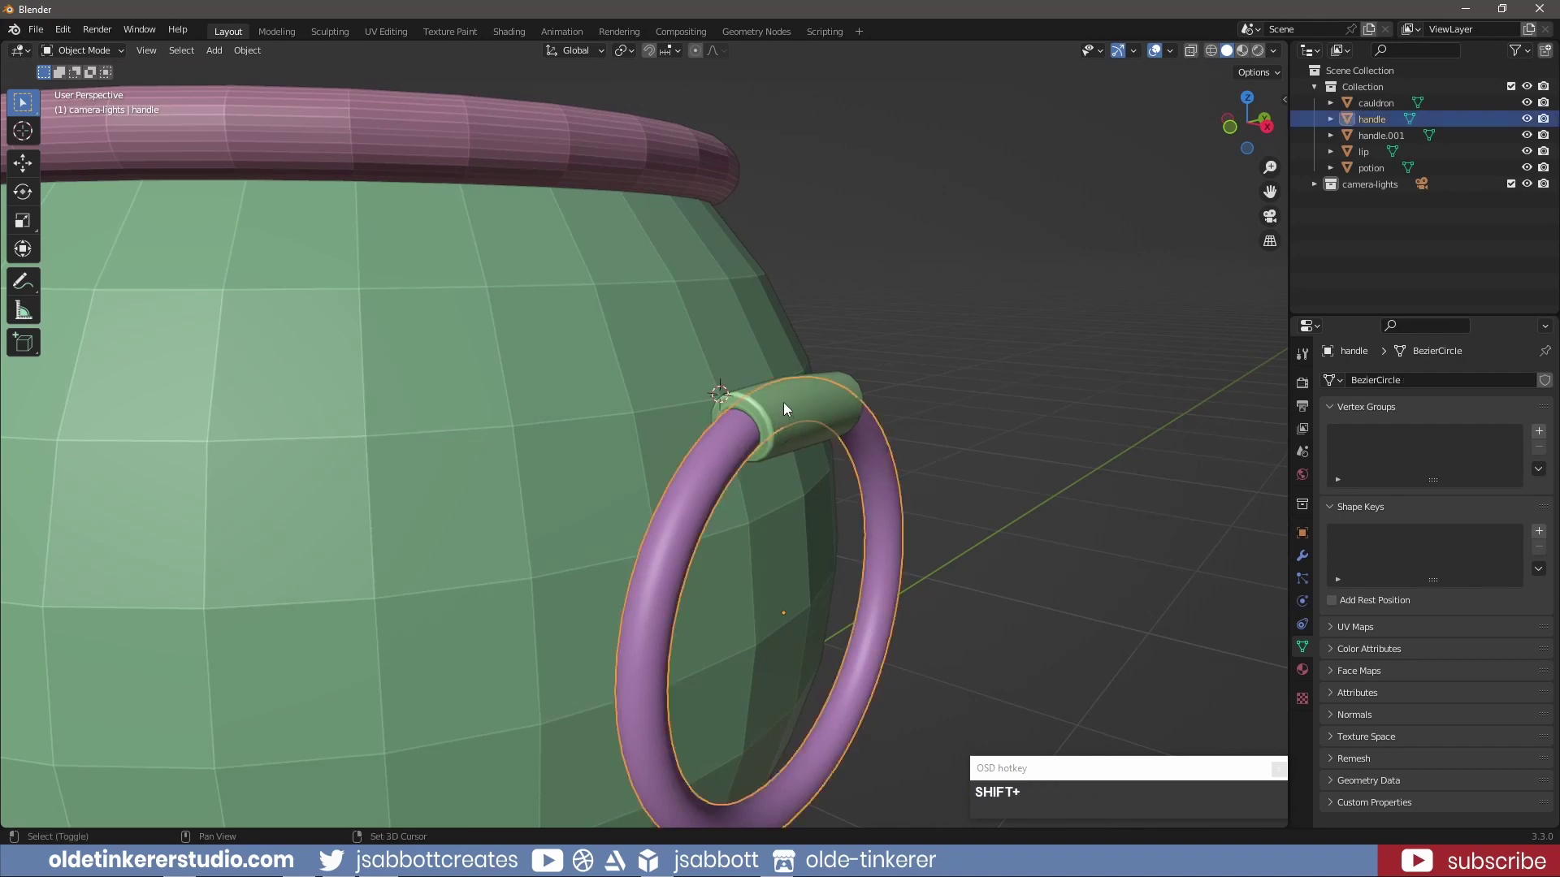
pyautogui.click(788, 410)
pyautogui.press('ctrl+j')
pyautogui.click(1367, 126)
# Tilt the handle slightly about the Y axis from the front view
pyautogui.press('KP_1')
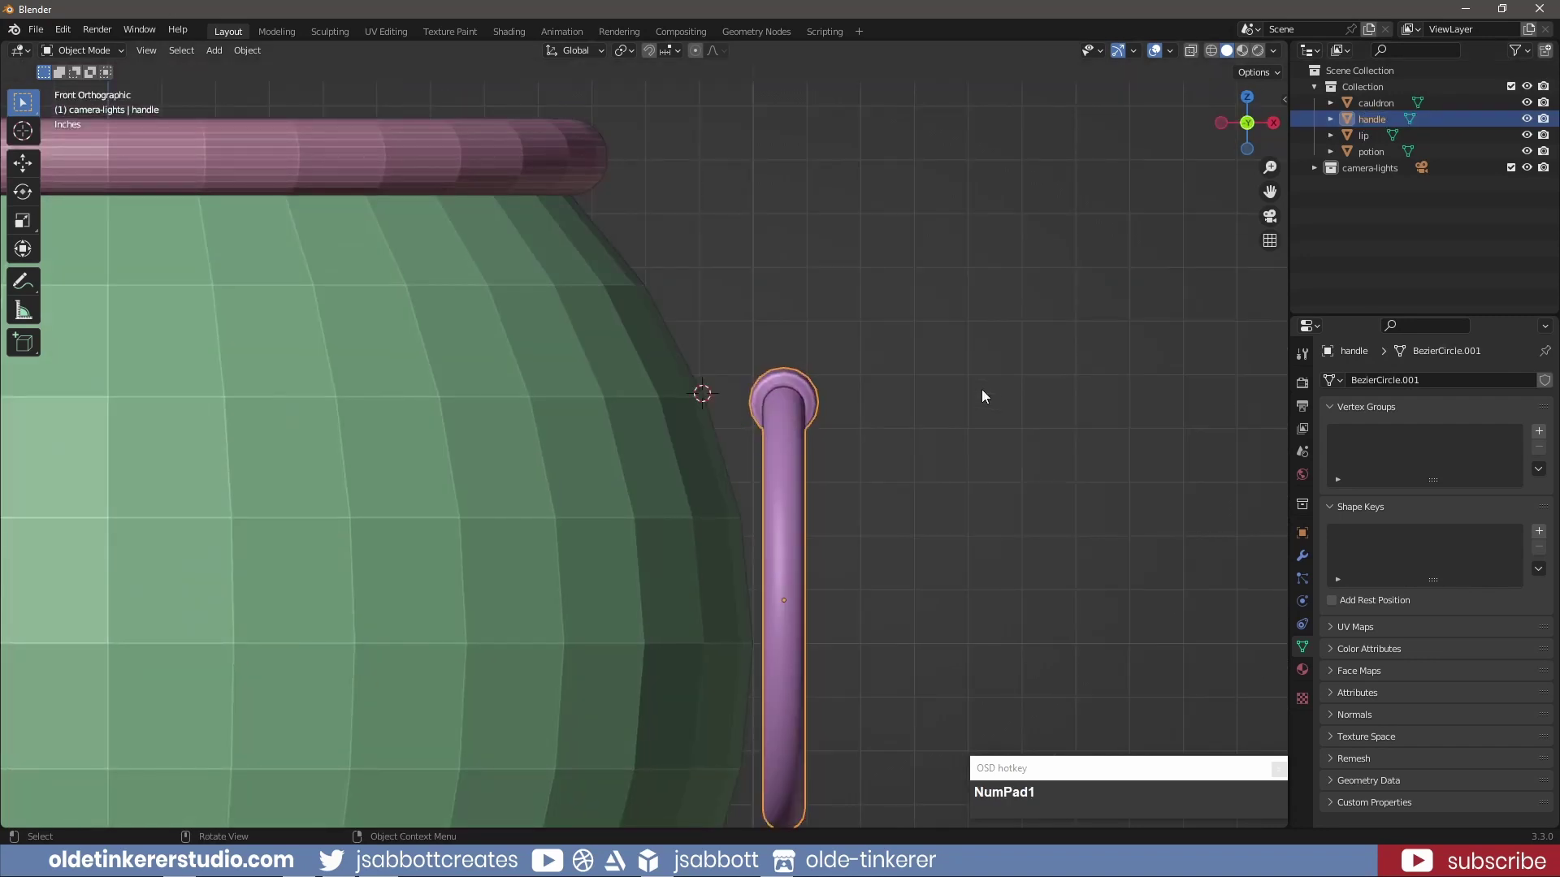
pyautogui.press('r')
pyautogui.press('y')
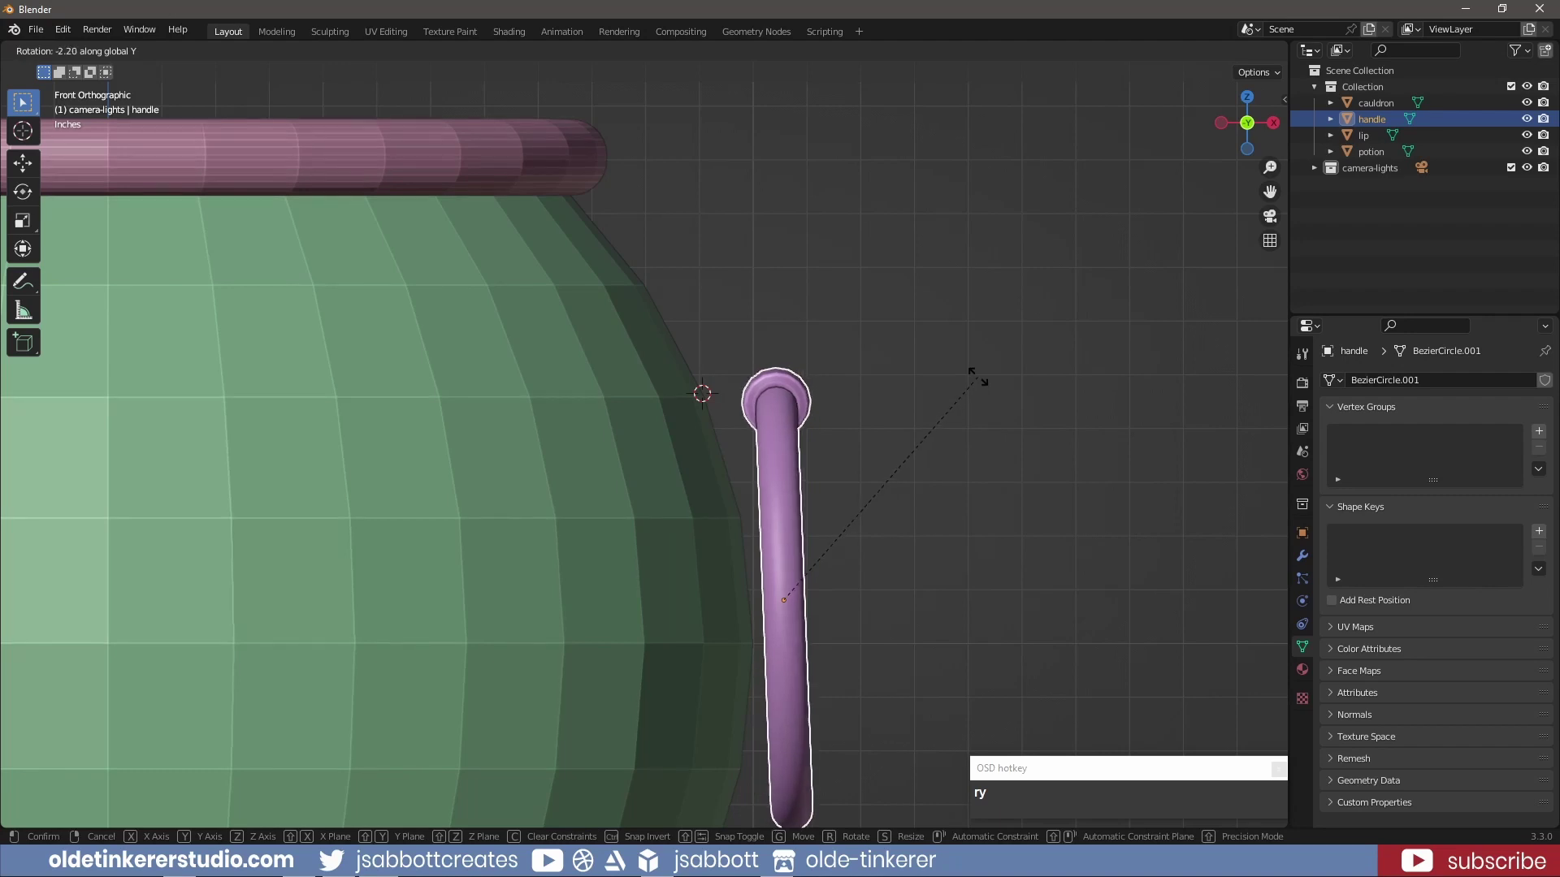
pyautogui.write('ry')
pyautogui.click(930, 324)
# Add a Mirror modifier to the handle using the cauldron as its mirror object
pyautogui.scroll(-3)
pyautogui.middleClick(832, 393)
pyautogui.click(940, 408)
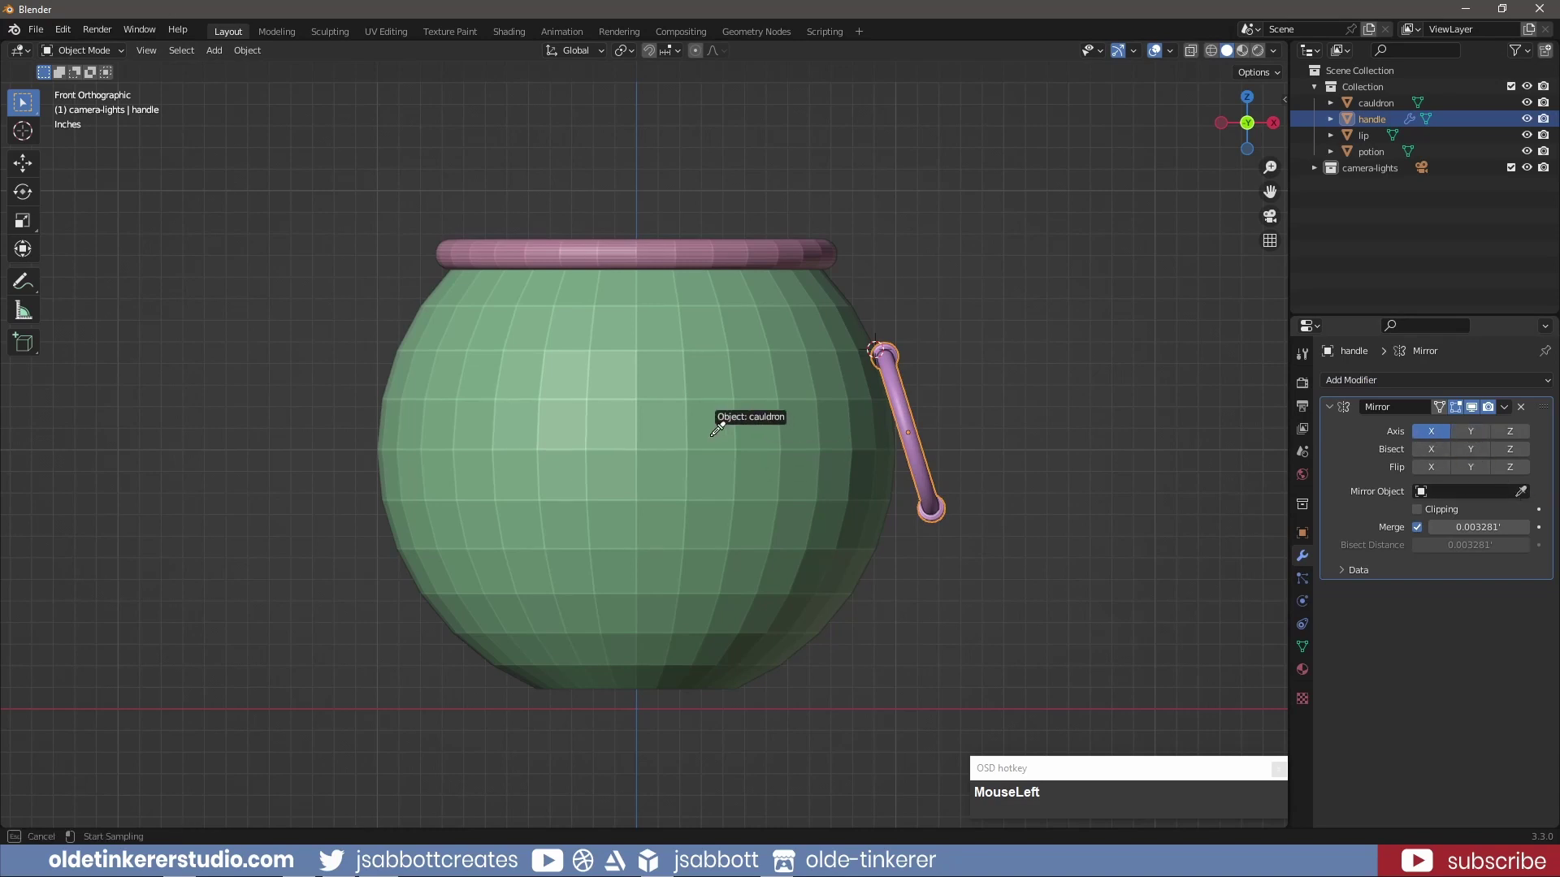
# Apply the Mirror modifier so both handles are real, and check them from below
pyautogui.press('ctrl+a')
pyautogui.click(1017, 488)
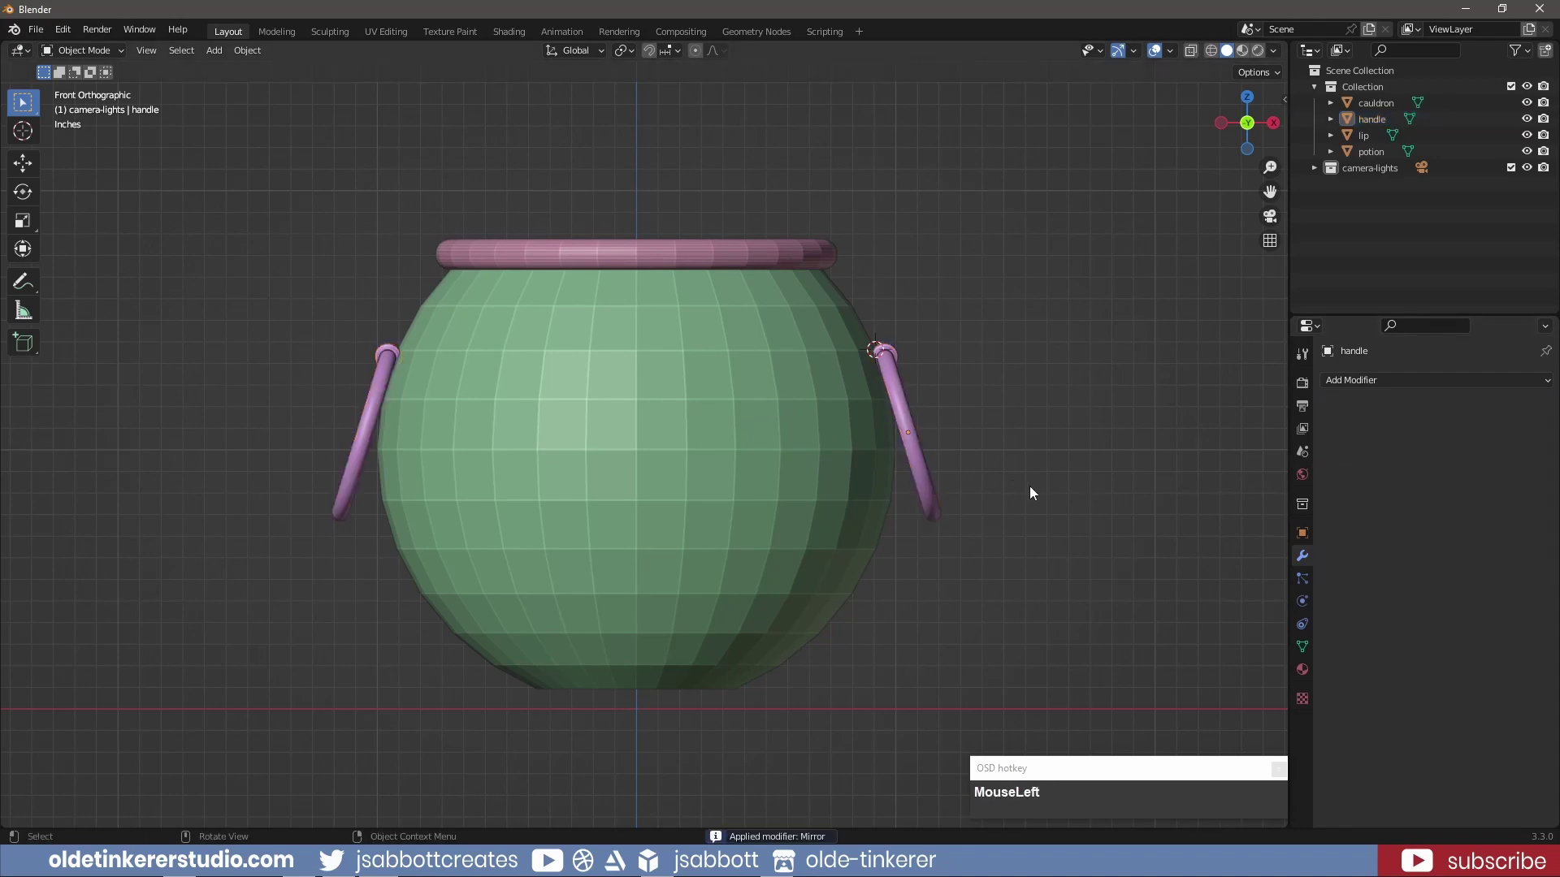
pyautogui.middleClick(1037, 549)
pyautogui.press('KP_7')
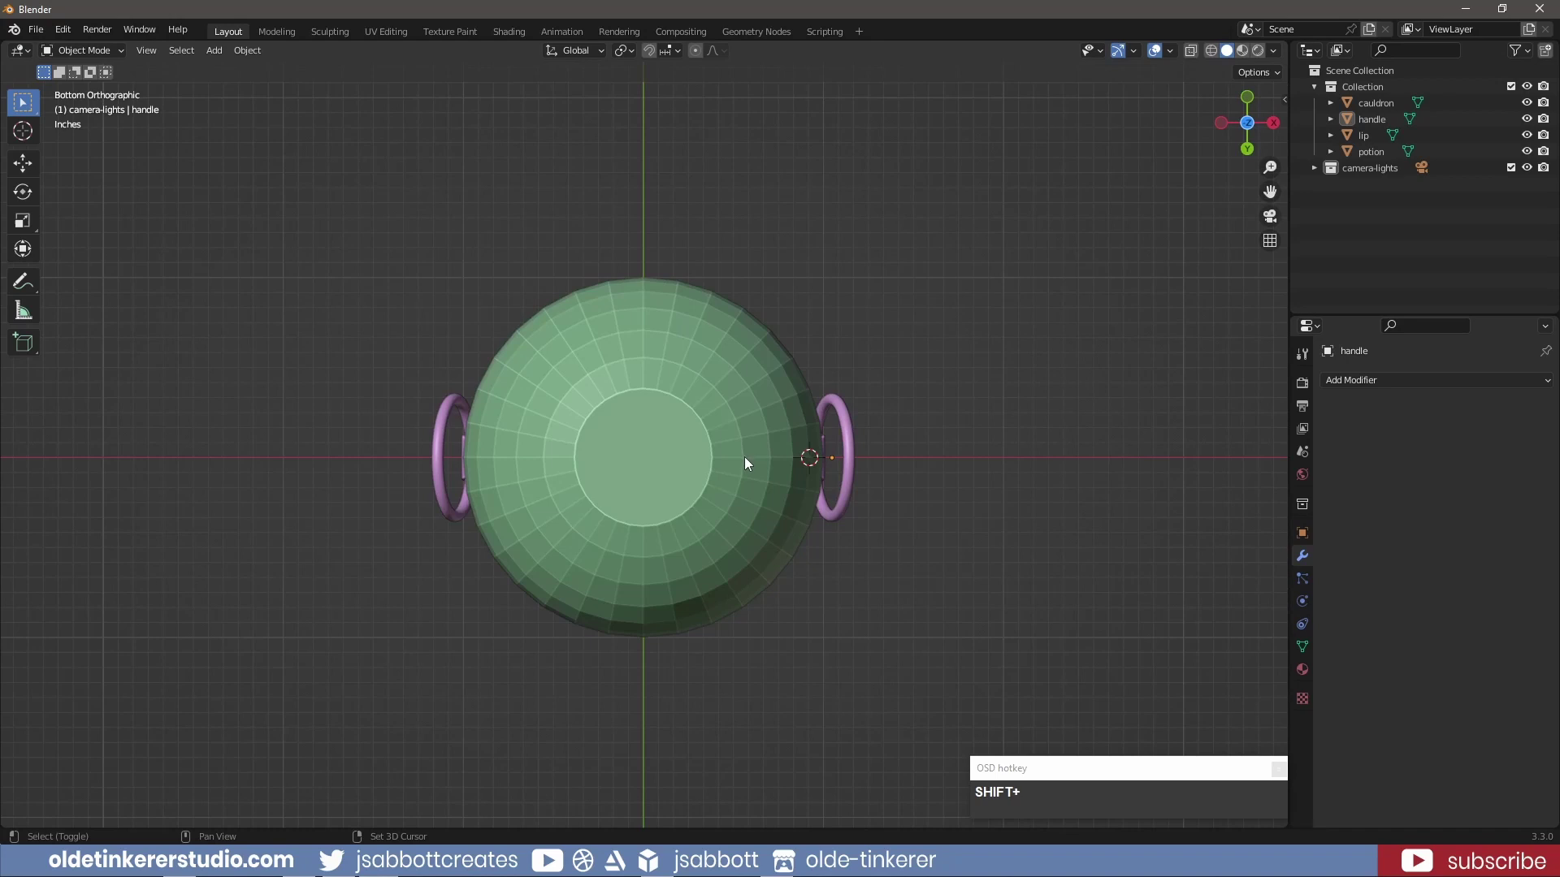
# Add a cylinder at the cauldron base as a foot, resize it and angle it outward
pyautogui.rightClick(749, 465)
pyautogui.press('KP_1')
pyautogui.press('shift+a')
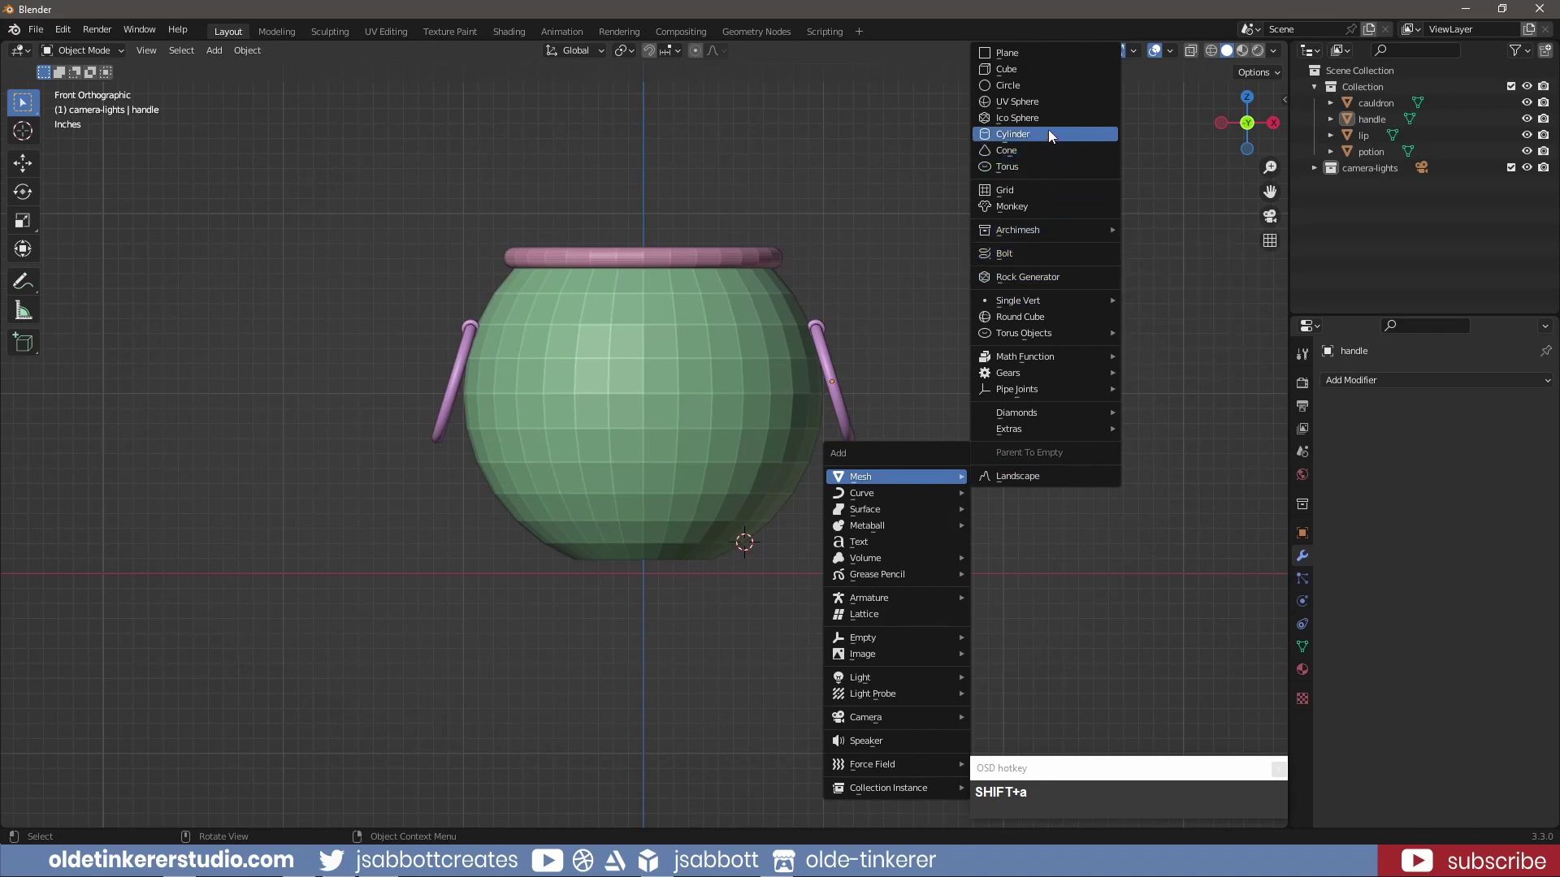
pyautogui.click(1052, 133)
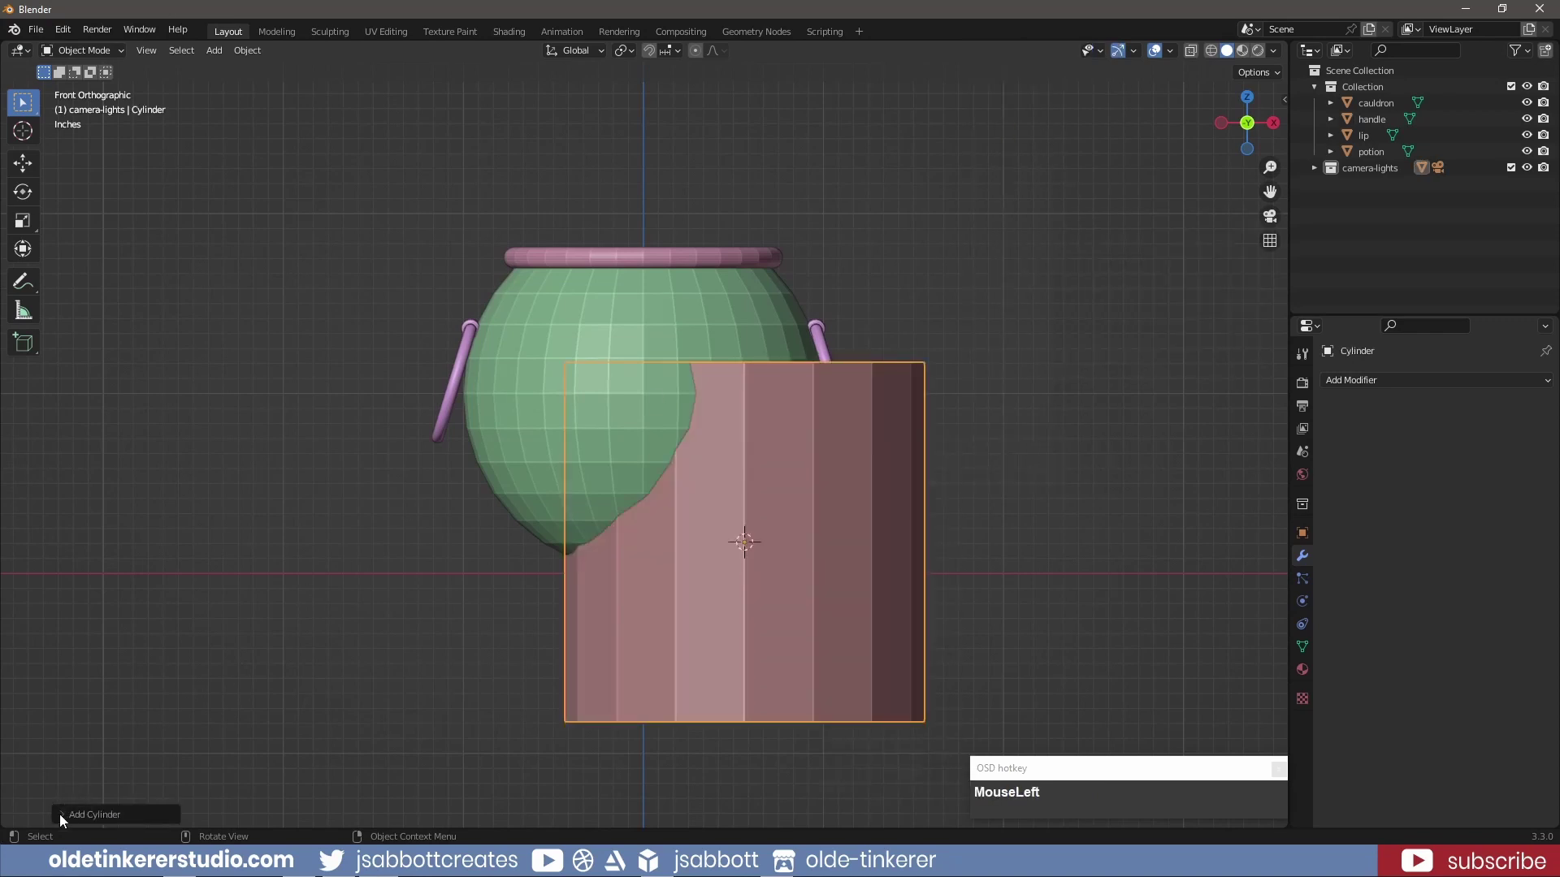
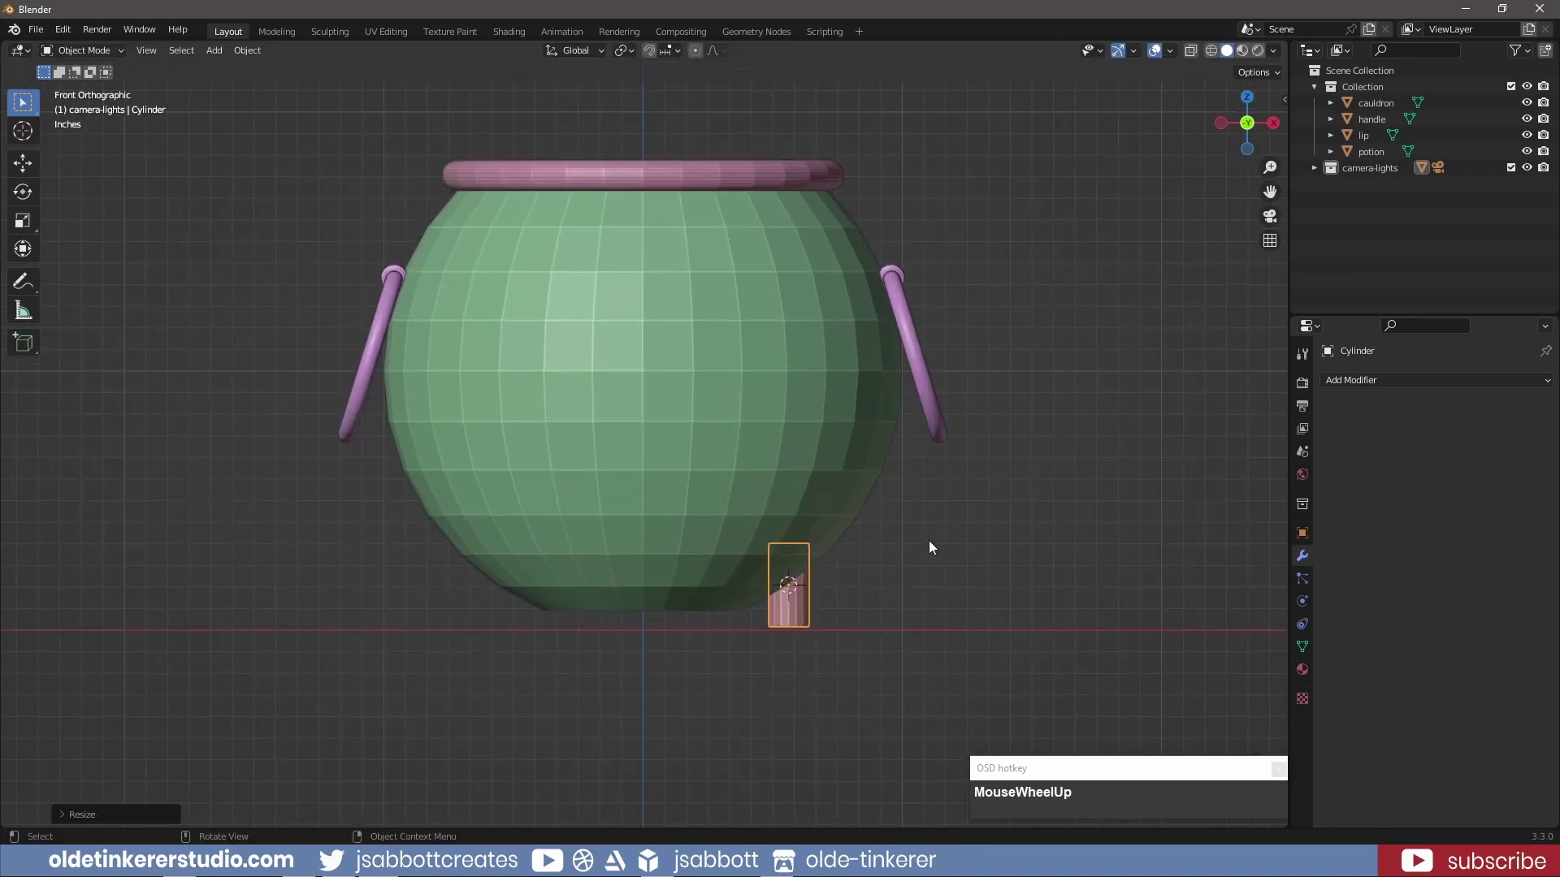
pyautogui.press('Tab')
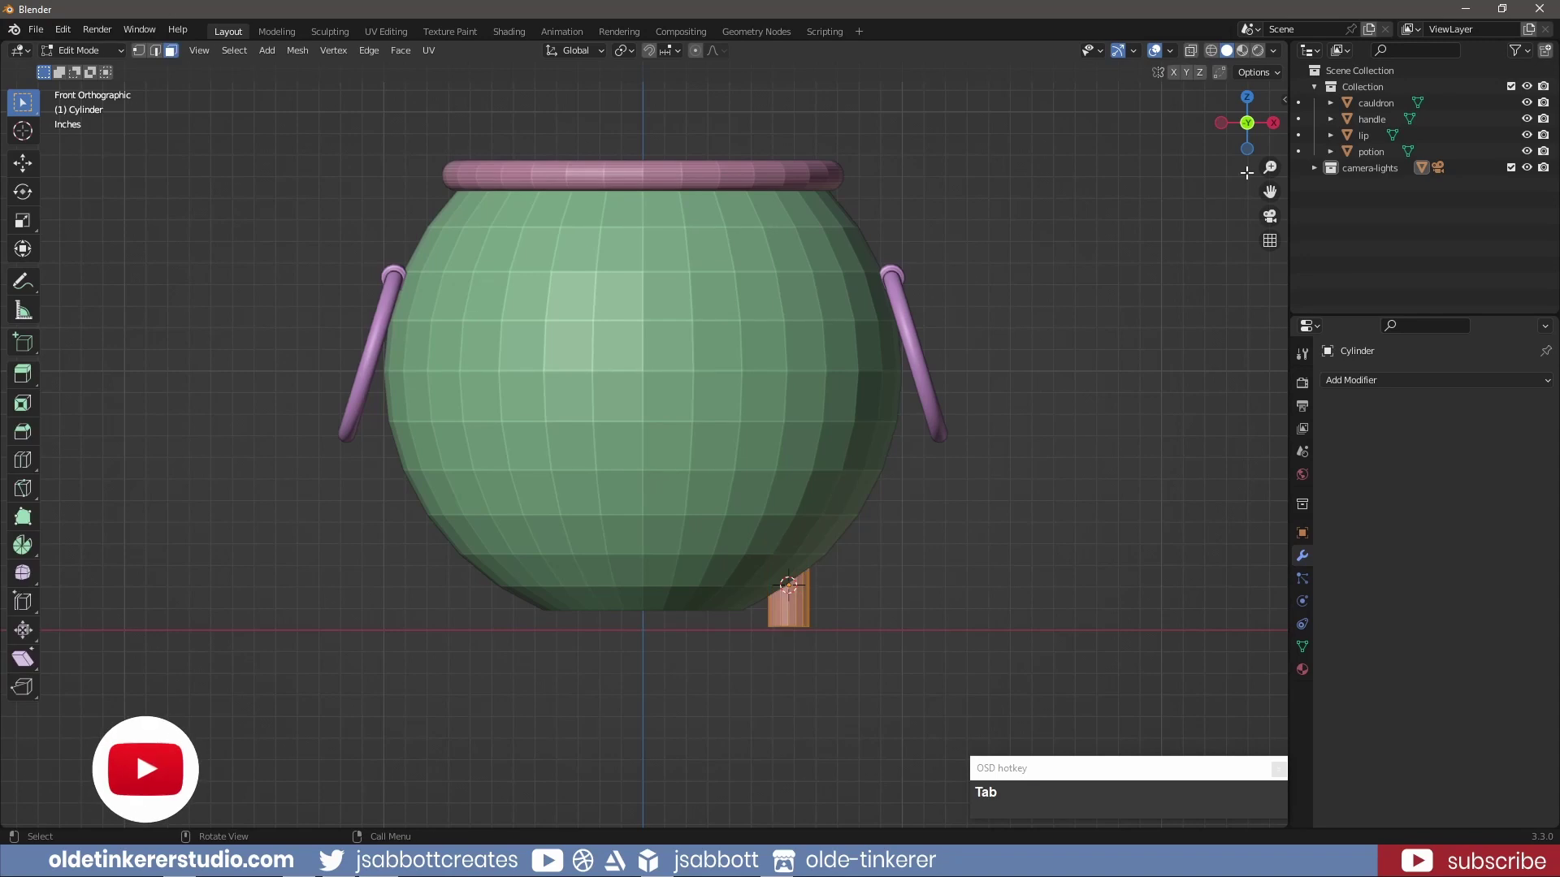
pyautogui.click(1212, 61)
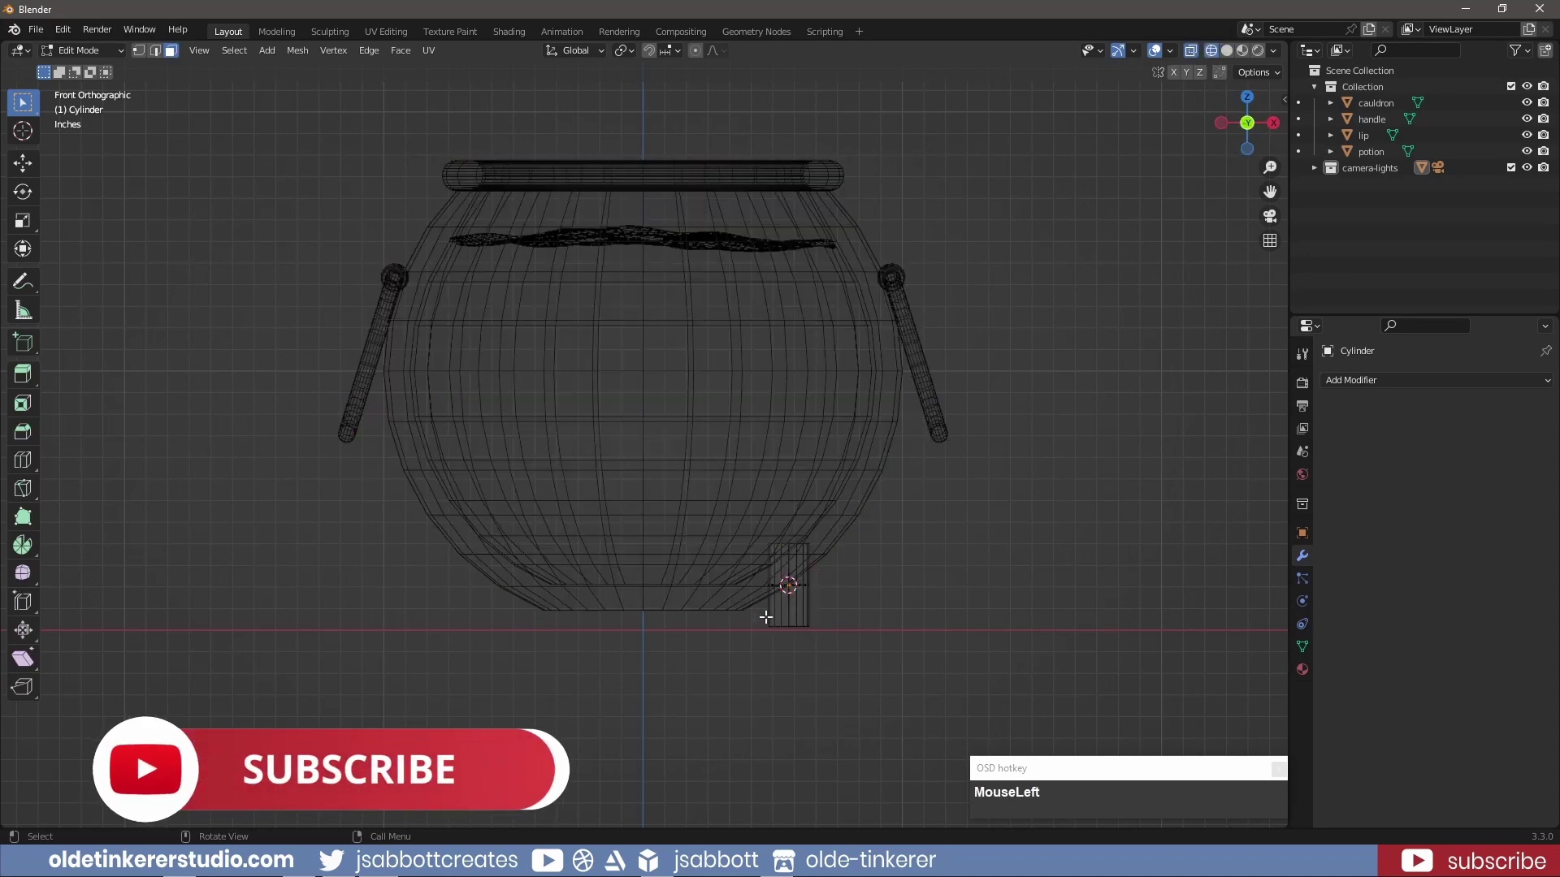
pyautogui.press('s')
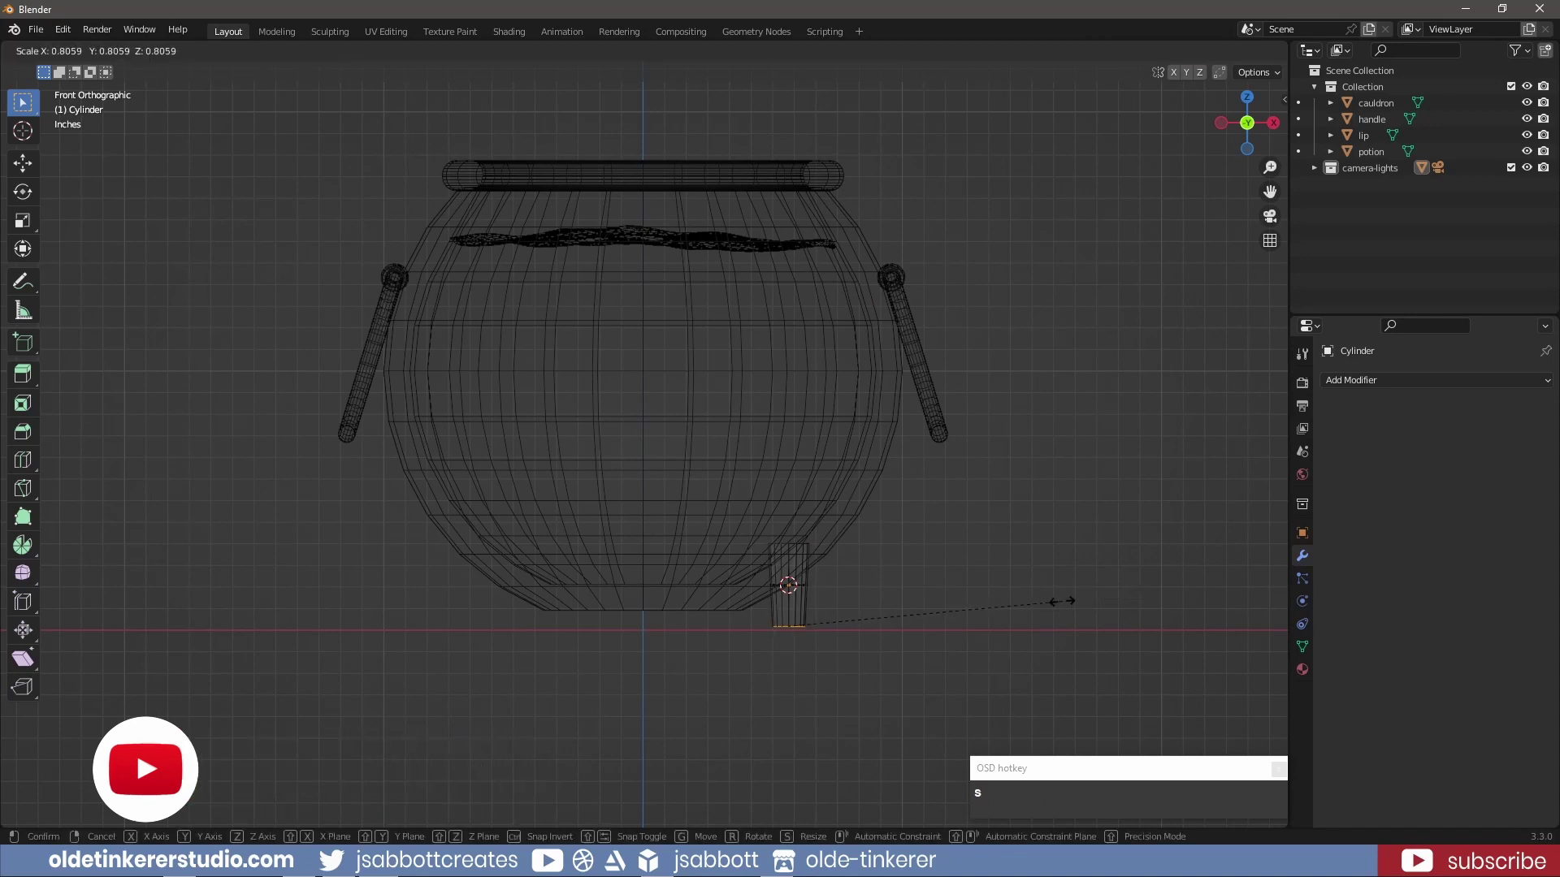
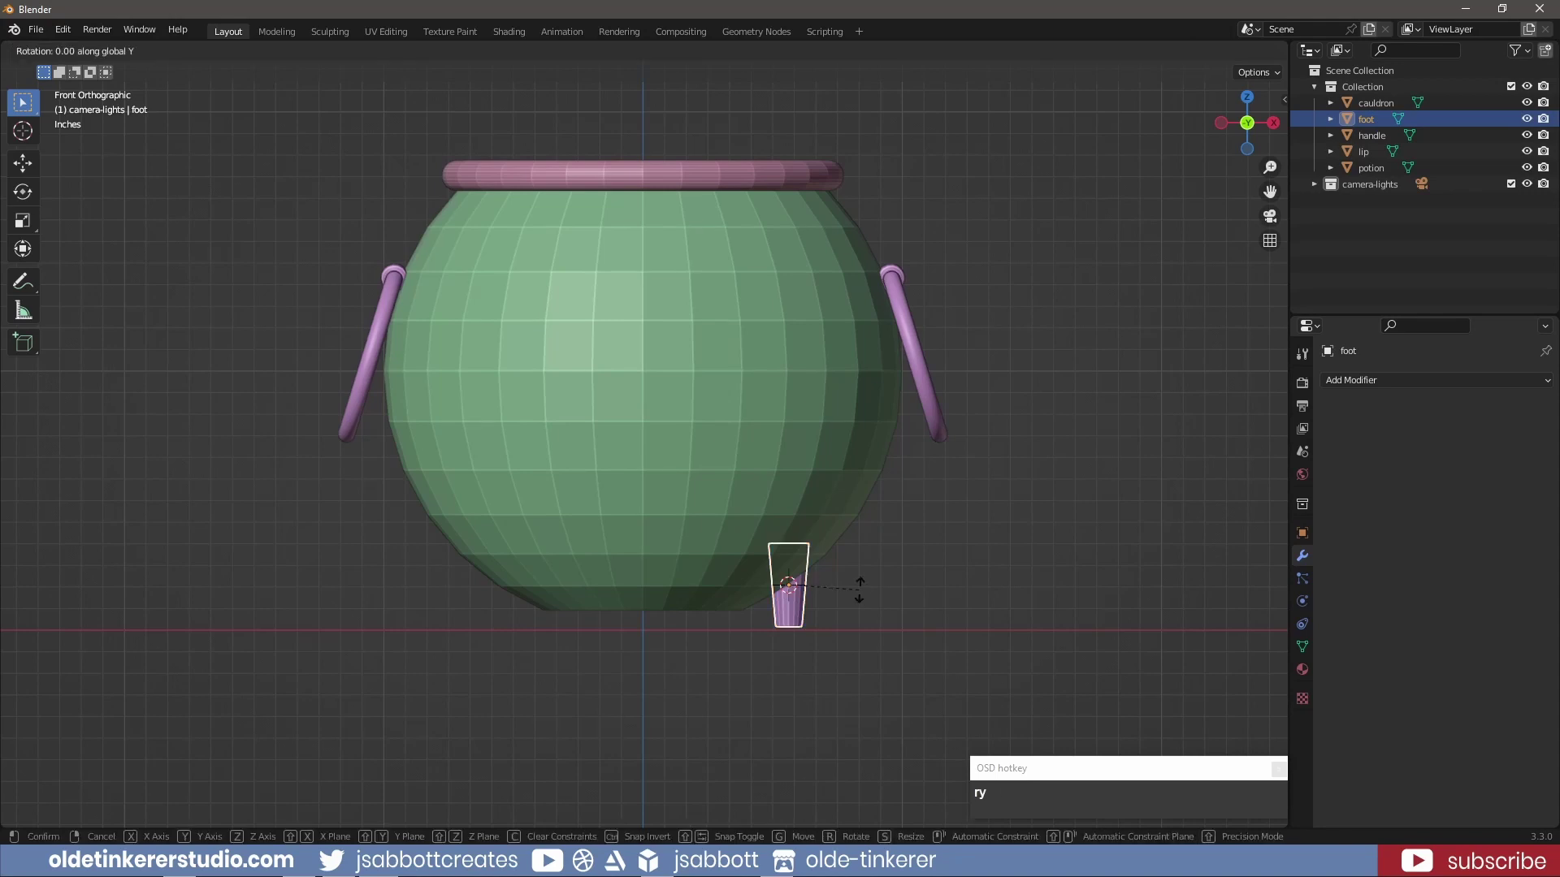
pyautogui.press('KP_3')
pyautogui.press('KP_0')
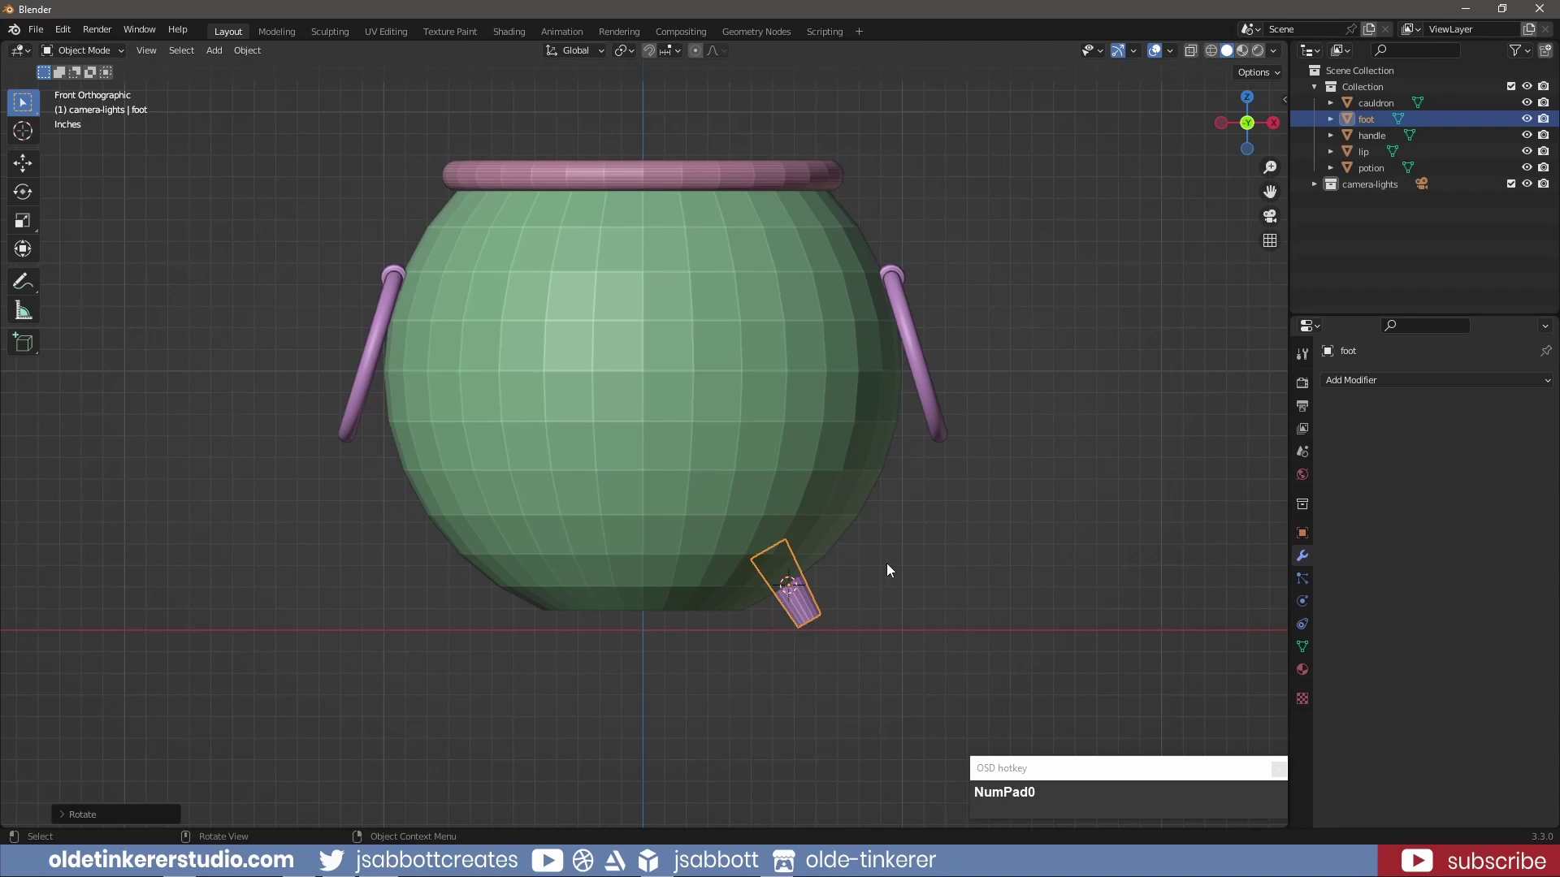
# Rotate the foot about Y and flatten its bottom end level by scaling Z to 0
pyautogui.press('Tab')
pyautogui.scroll(3)
pyautogui.middleClick(916, 653)
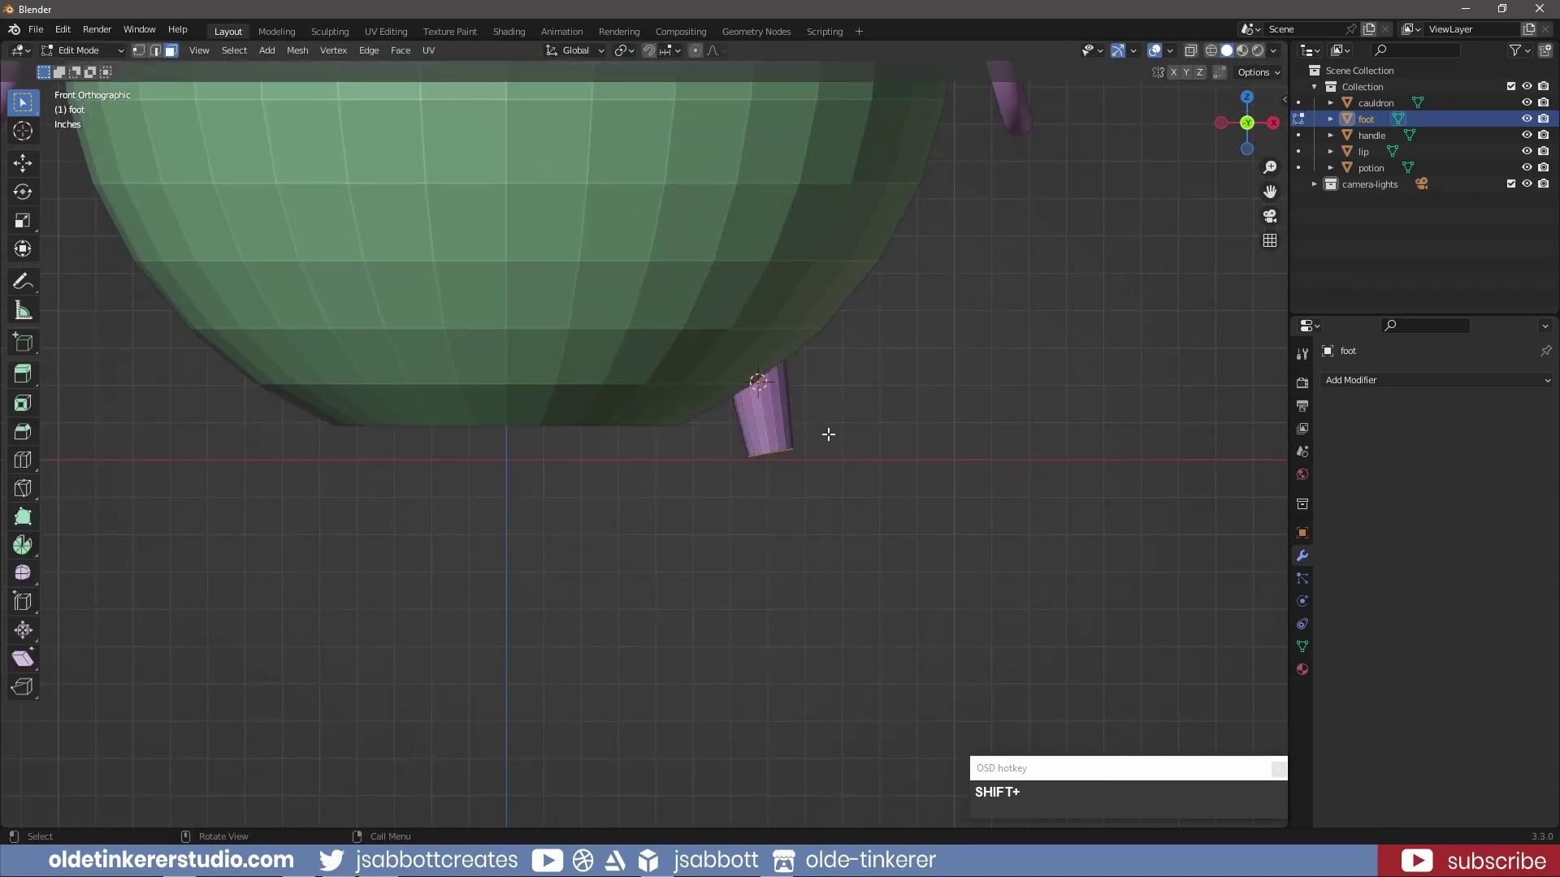
pyautogui.press('r')
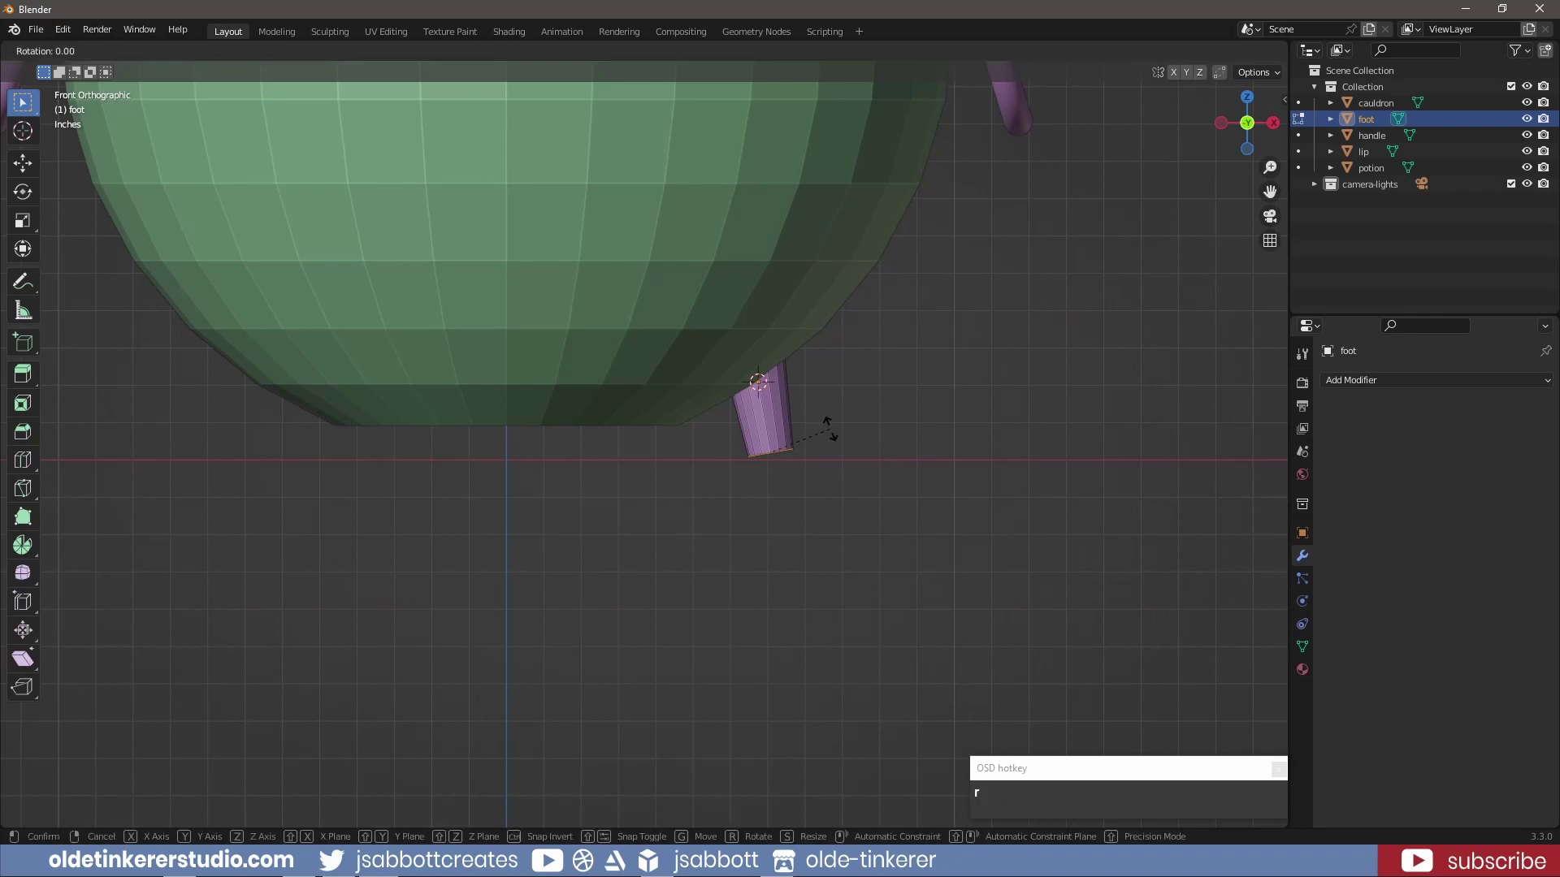
pyautogui.press('y')
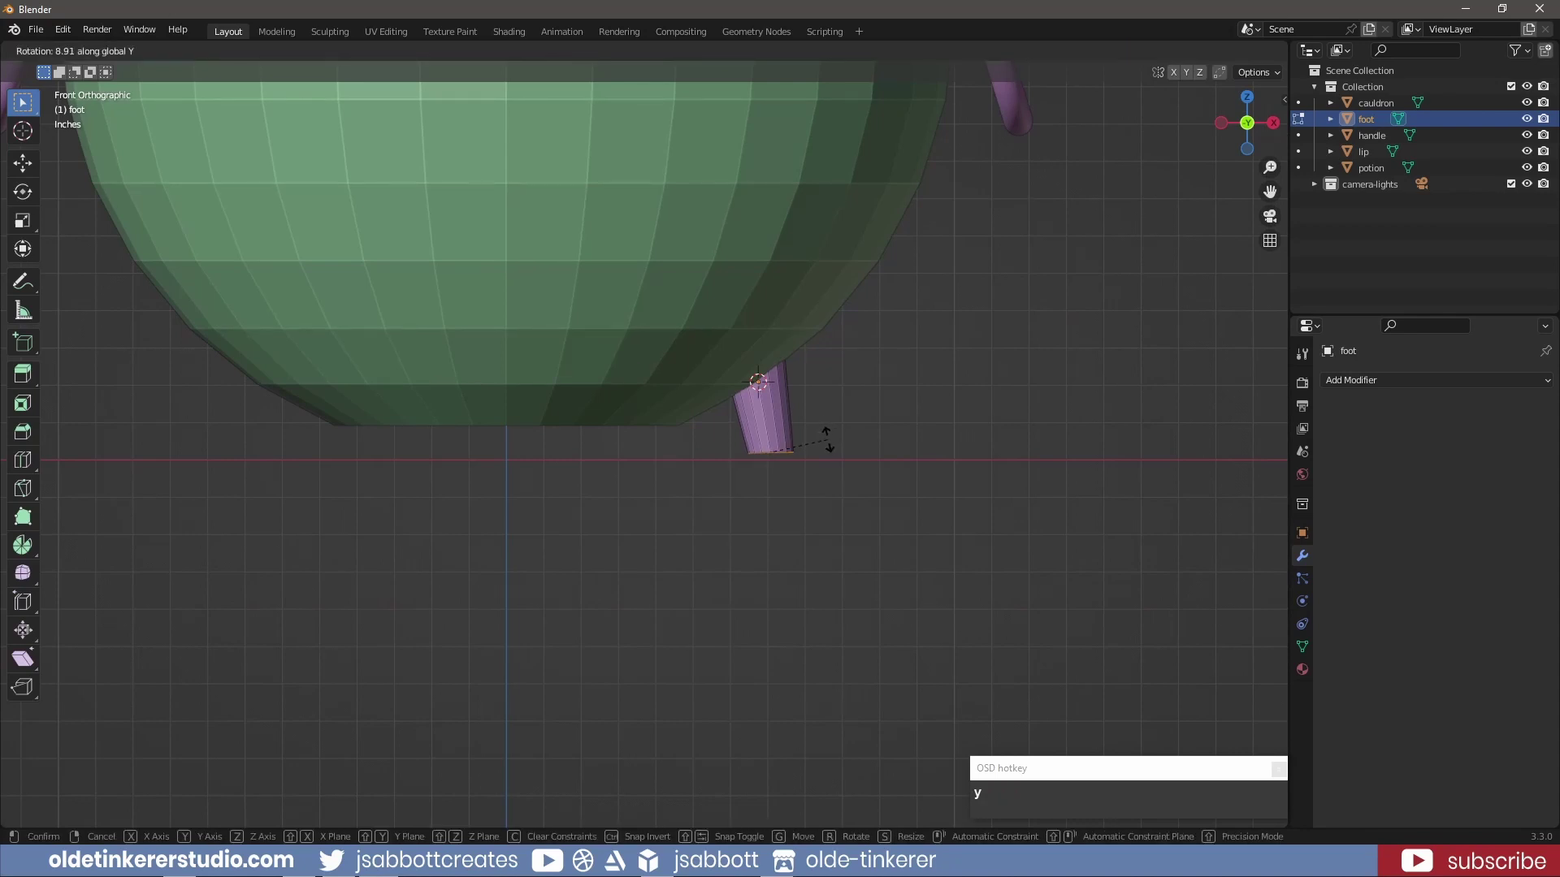
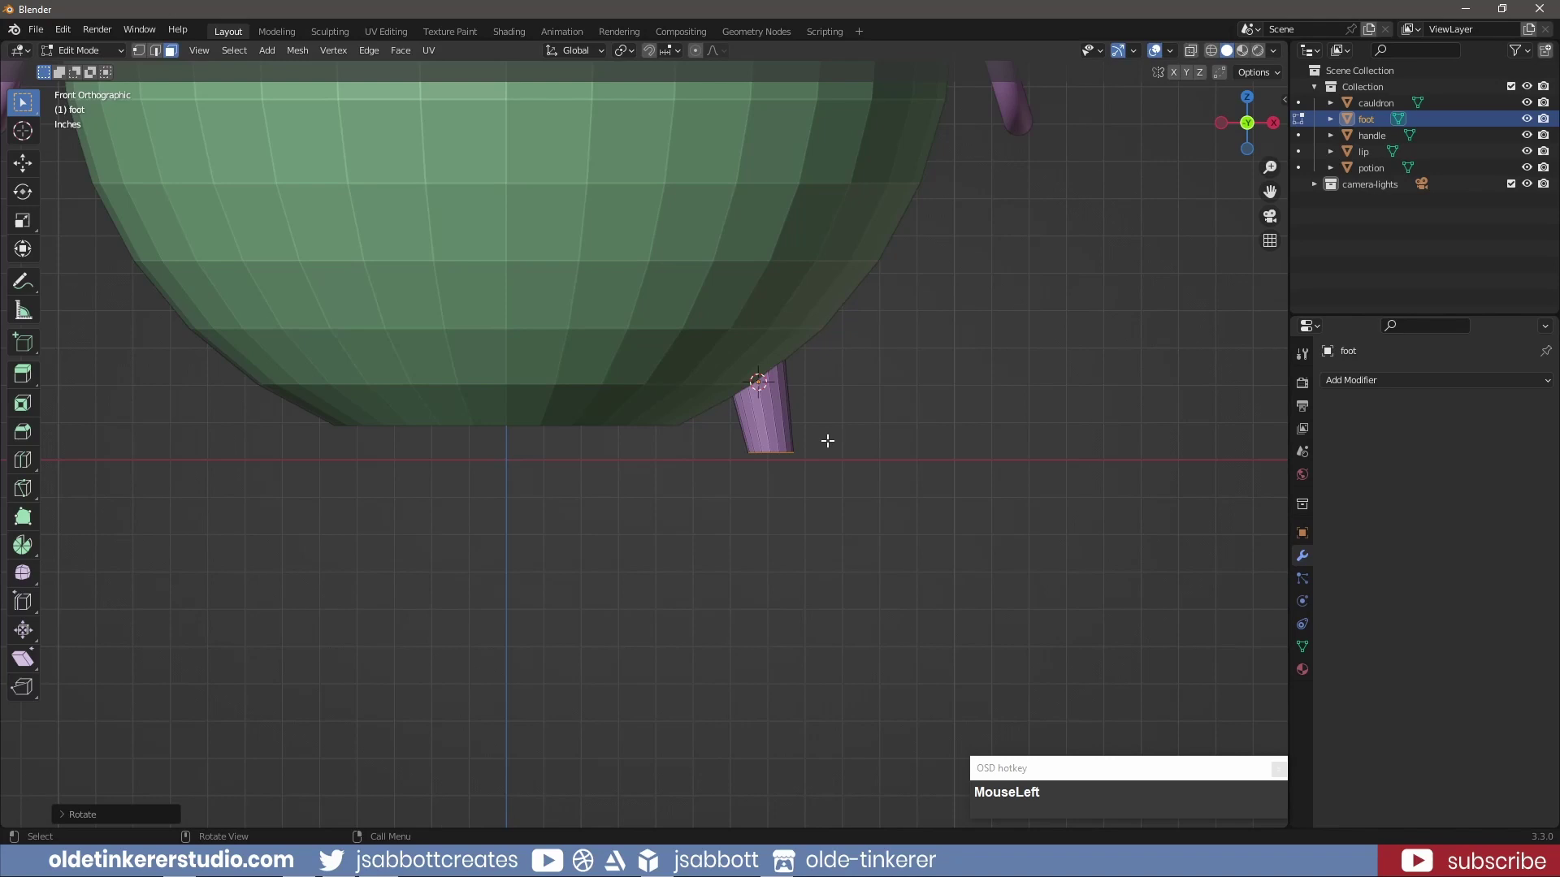
pyautogui.press('s')
pyautogui.press('z')
pyautogui.press('KP_0')
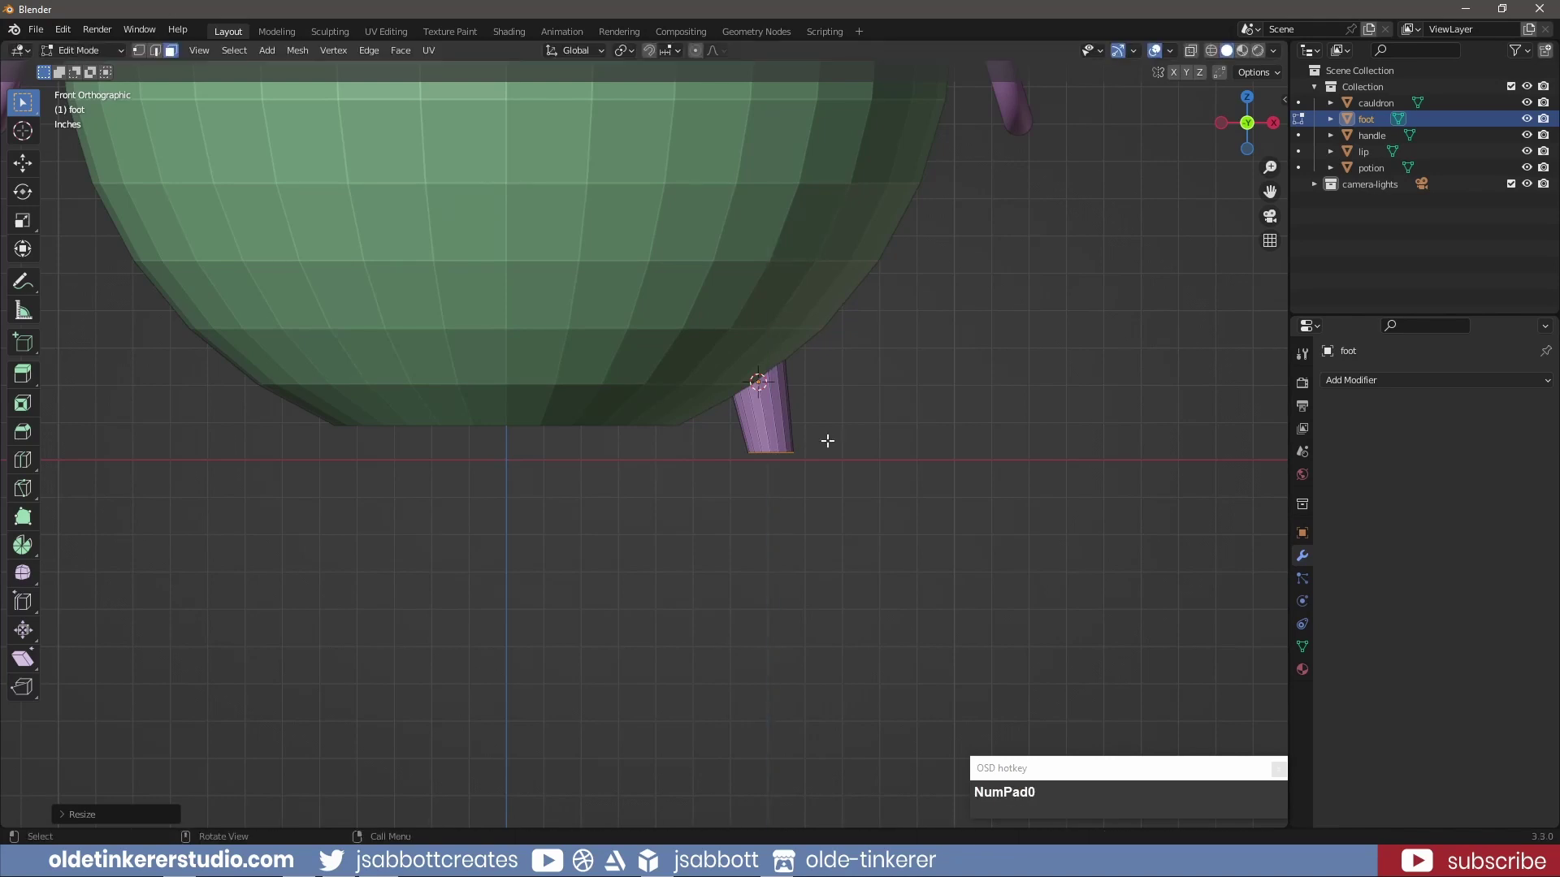
pyautogui.press('Tab')
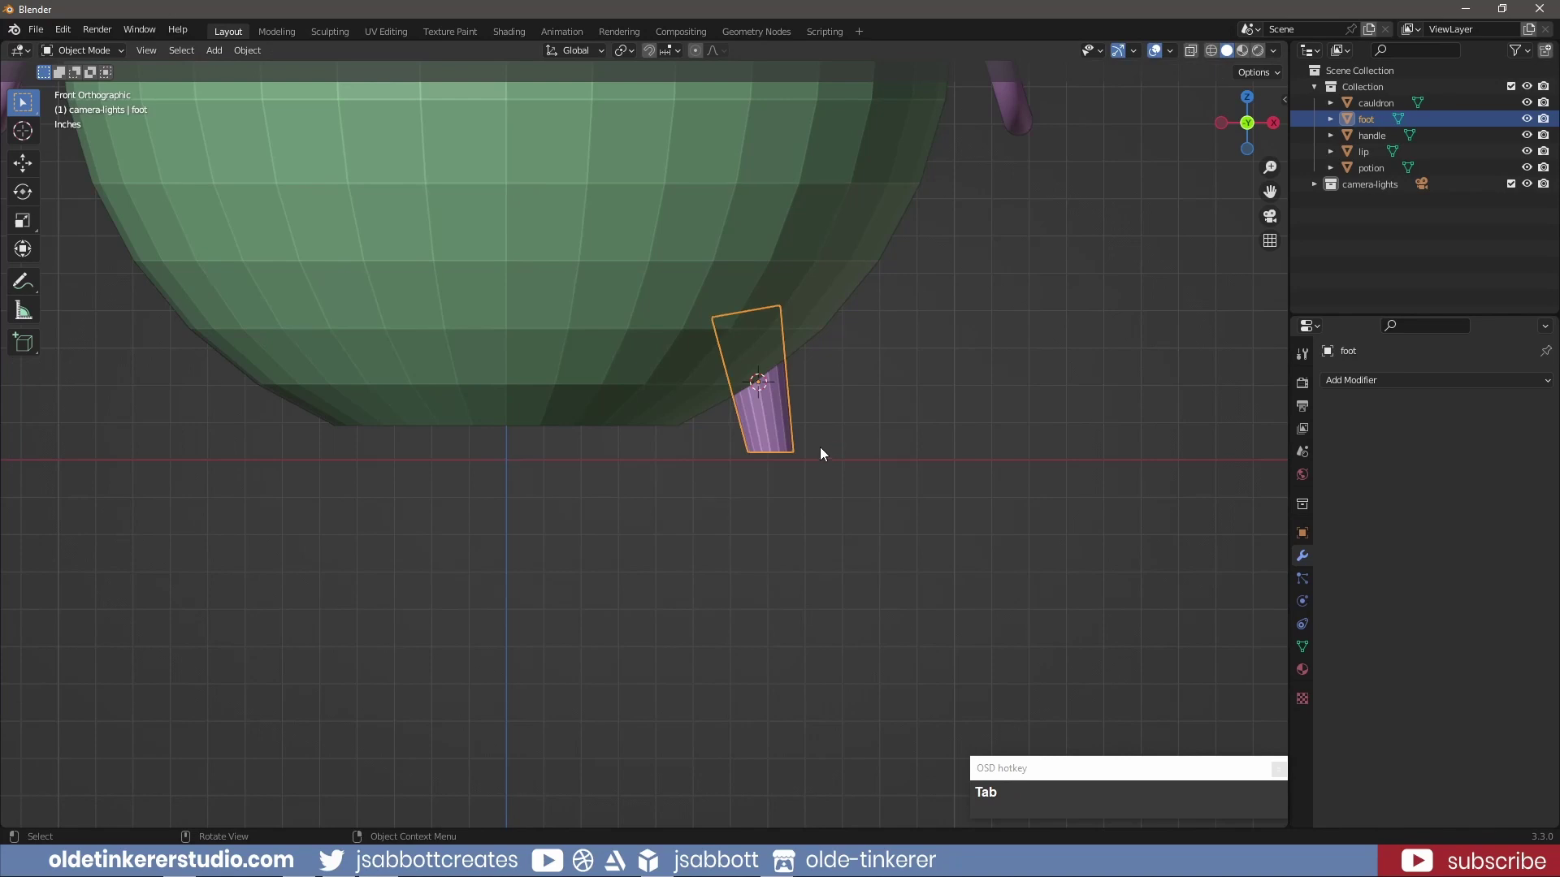
# Spin the foot 360° in 4 duplicate steps to ring four feet under the cauldron
pyautogui.press('KP_7')
pyautogui.scroll(-3)
pyautogui.middleClick(697, 402)
pyautogui.click(1069, 371)
pyautogui.press('shift+s')
pyautogui.click(949, 429)
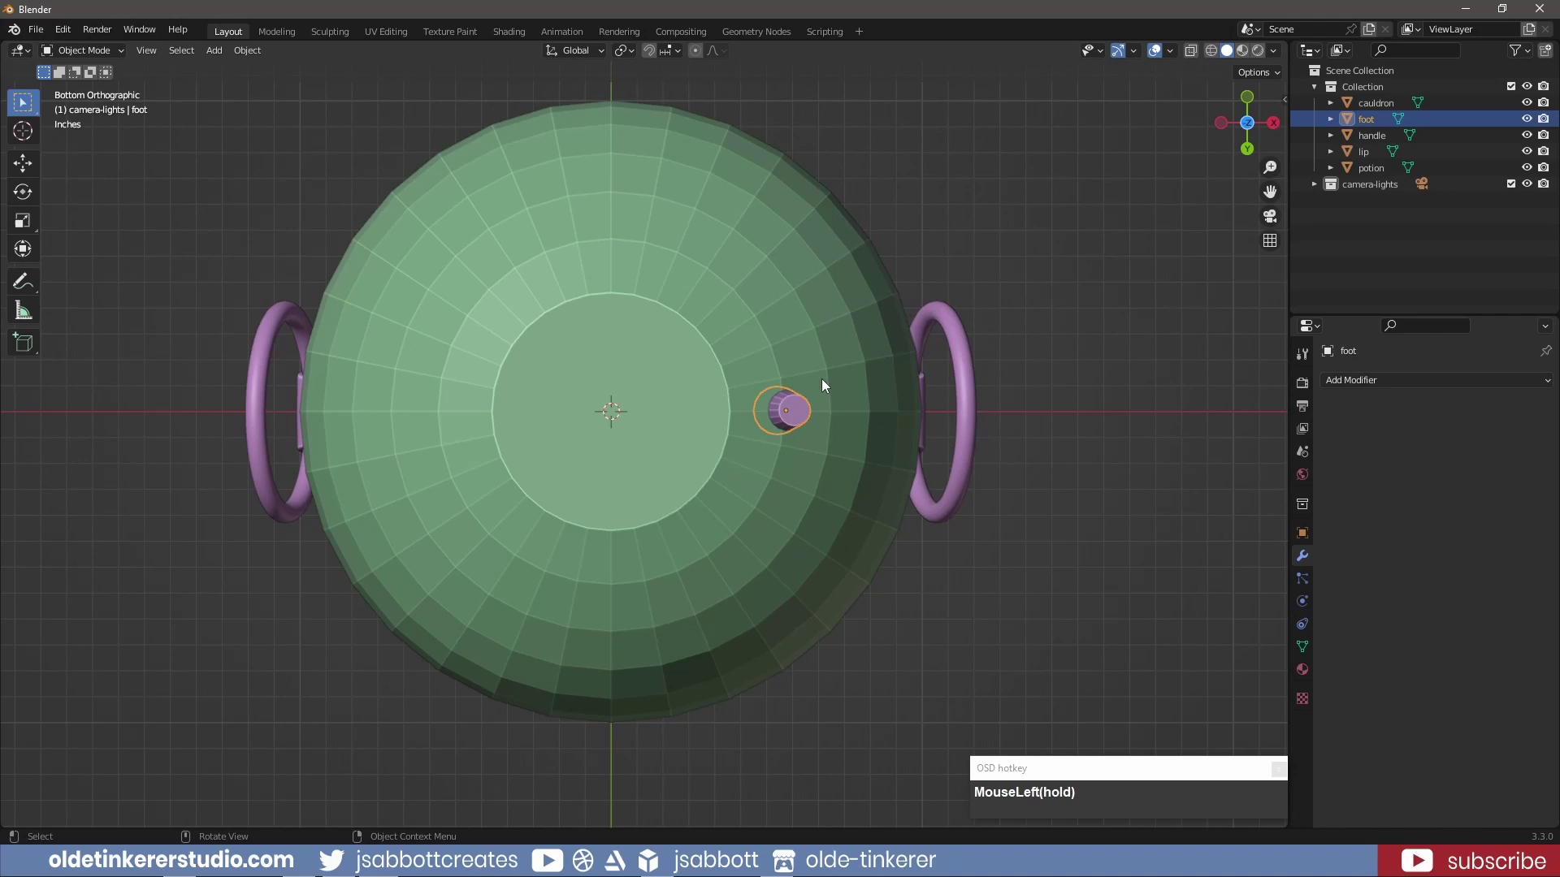
pyautogui.press('Tab')
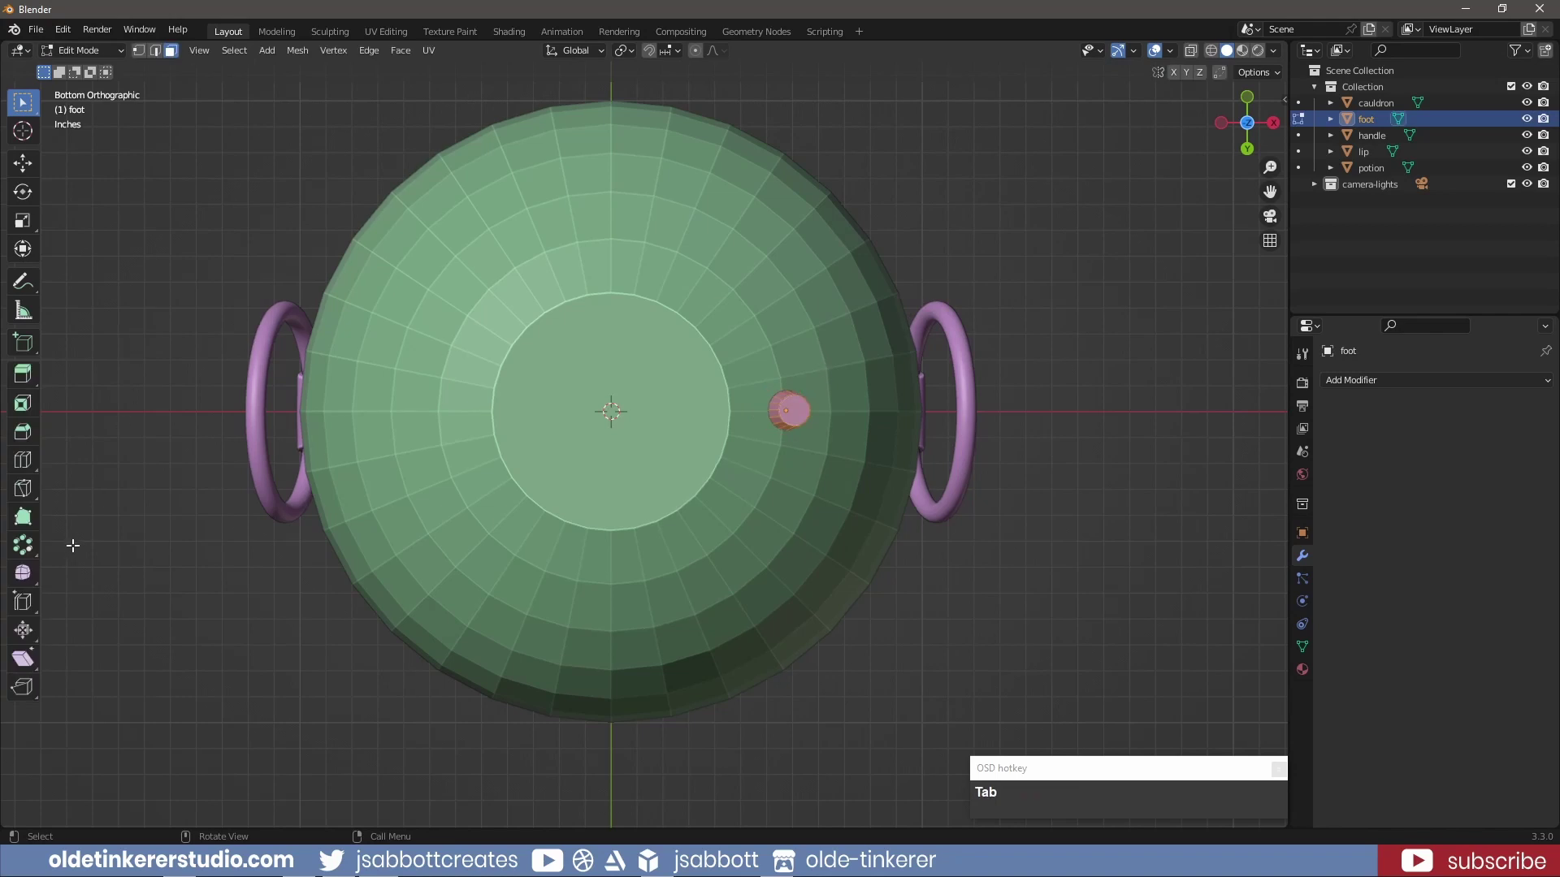
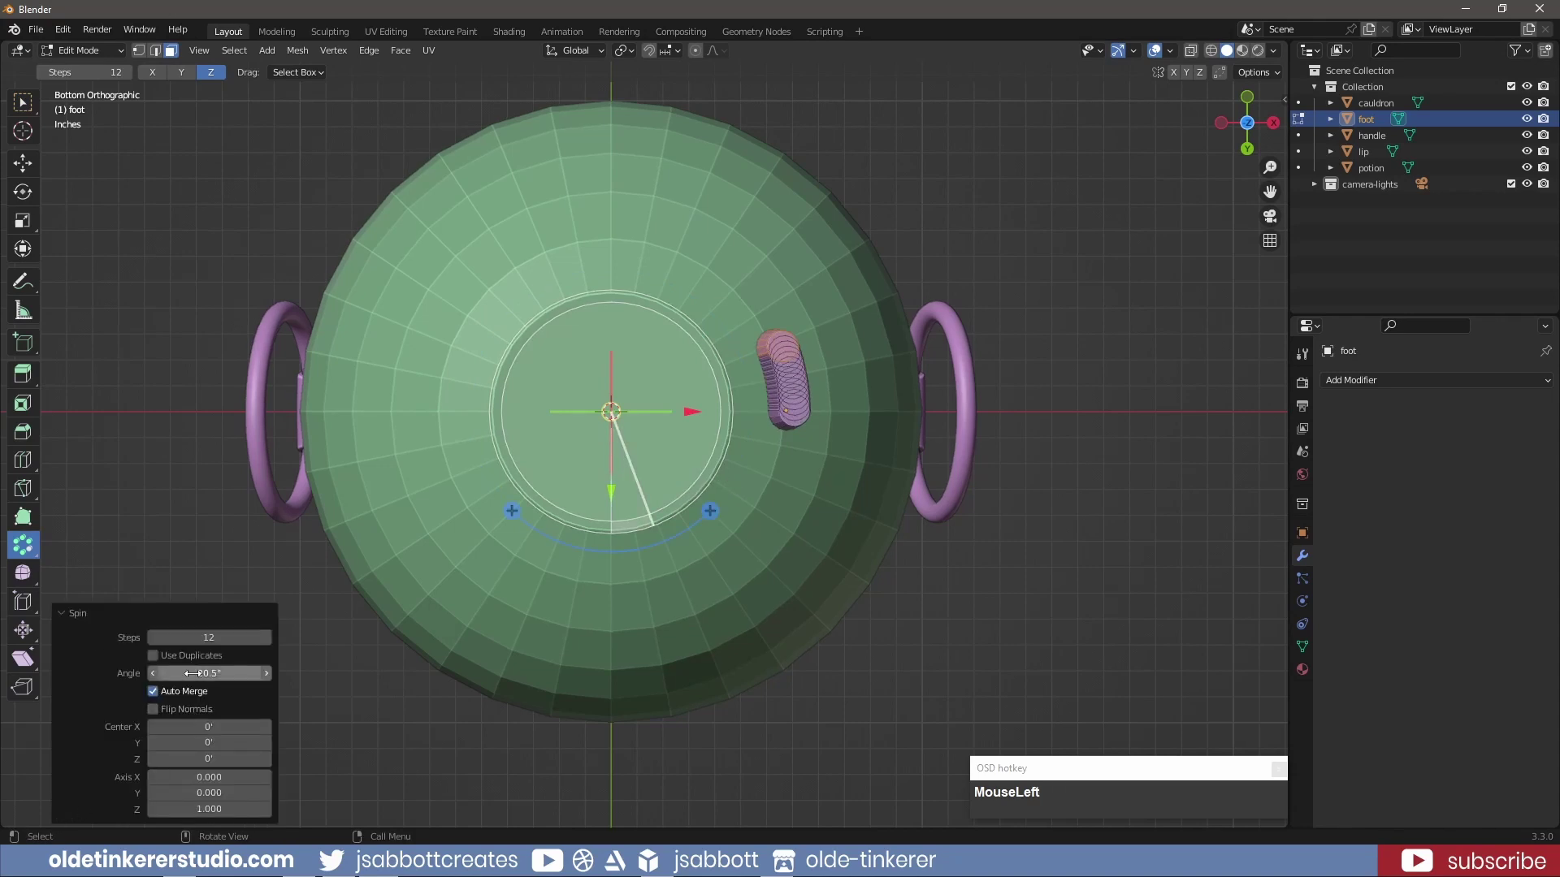
pyautogui.press('KP_3')
pyautogui.press('KP_6')
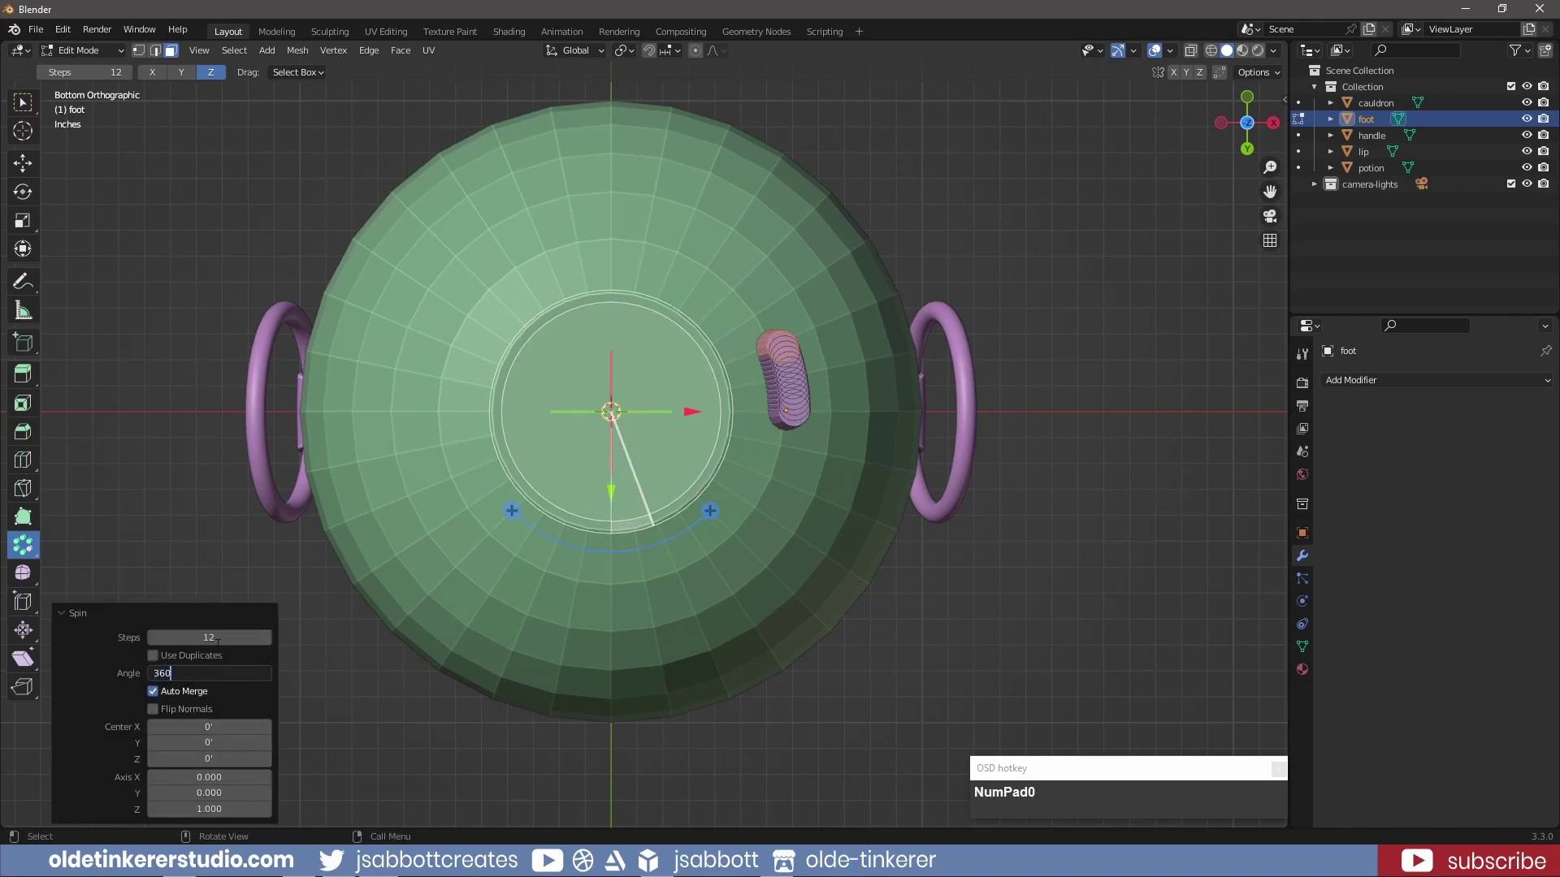
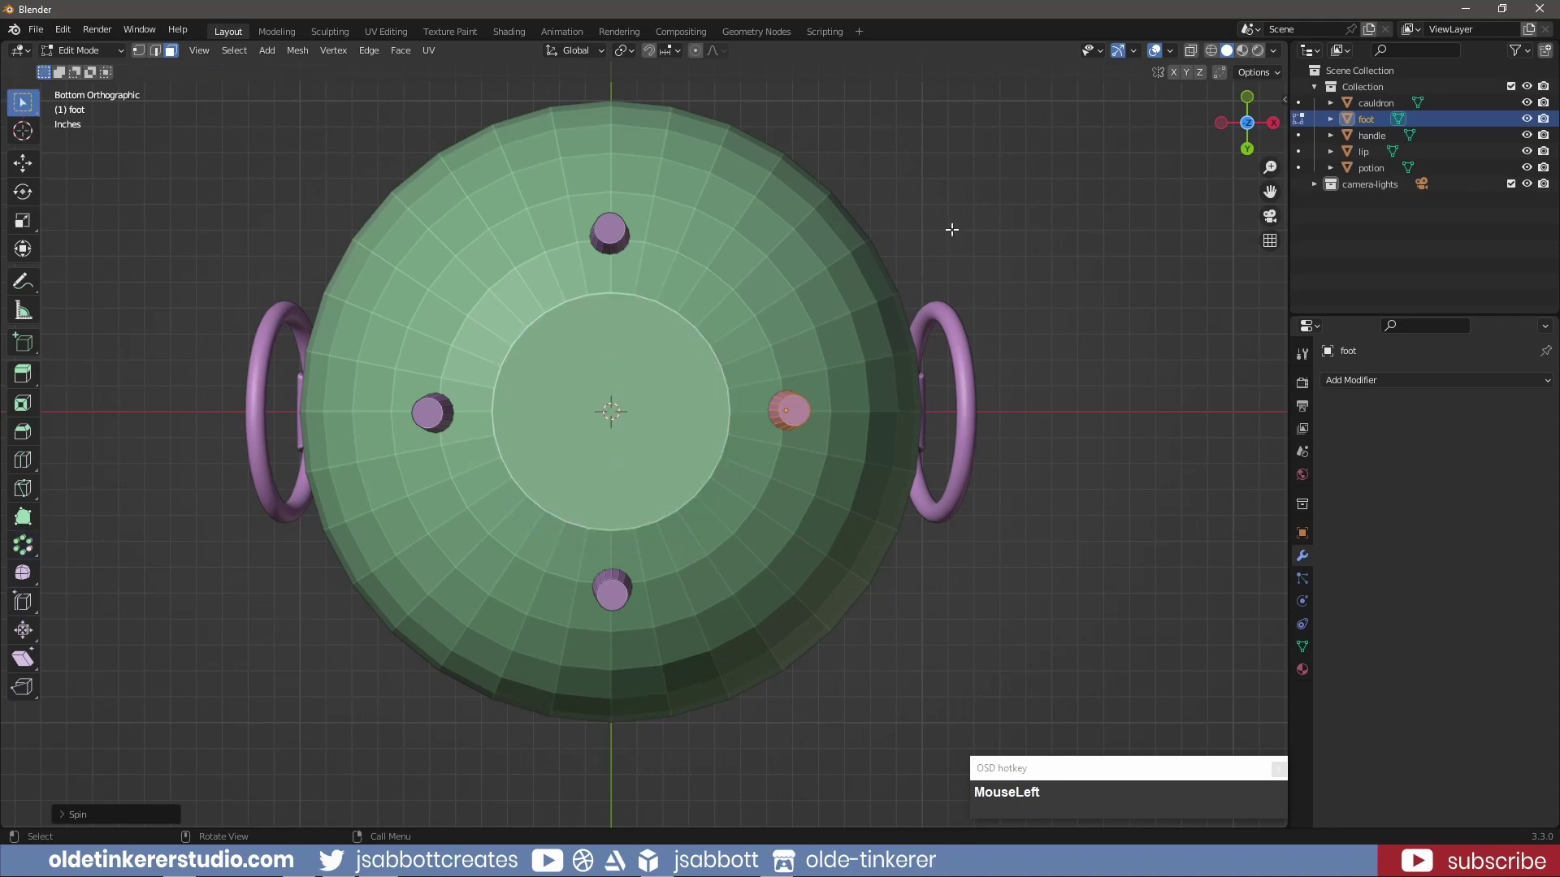
pyautogui.press('Tab')
# Rotate the feet about the Z axis to orient them from the front view
pyautogui.press('KP_1')
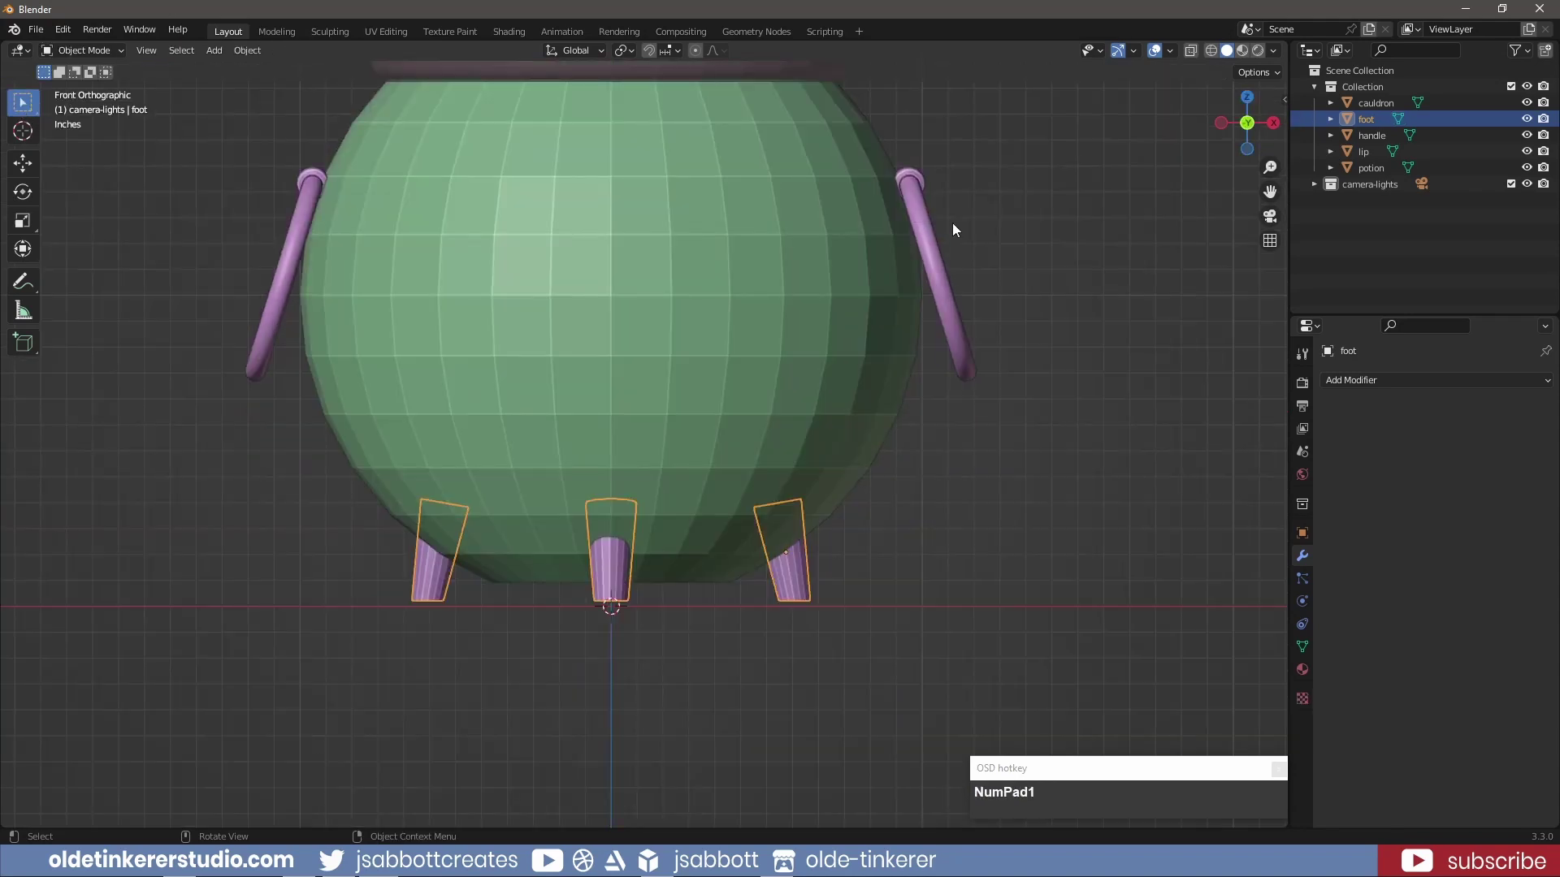
pyautogui.press('r')
pyautogui.press('z')
pyautogui.press('KP_1')
pyautogui.press('KP_5')
# Move the whole cauldron vertically so the feet rest on the grid floor
pyautogui.click(1030, 596)
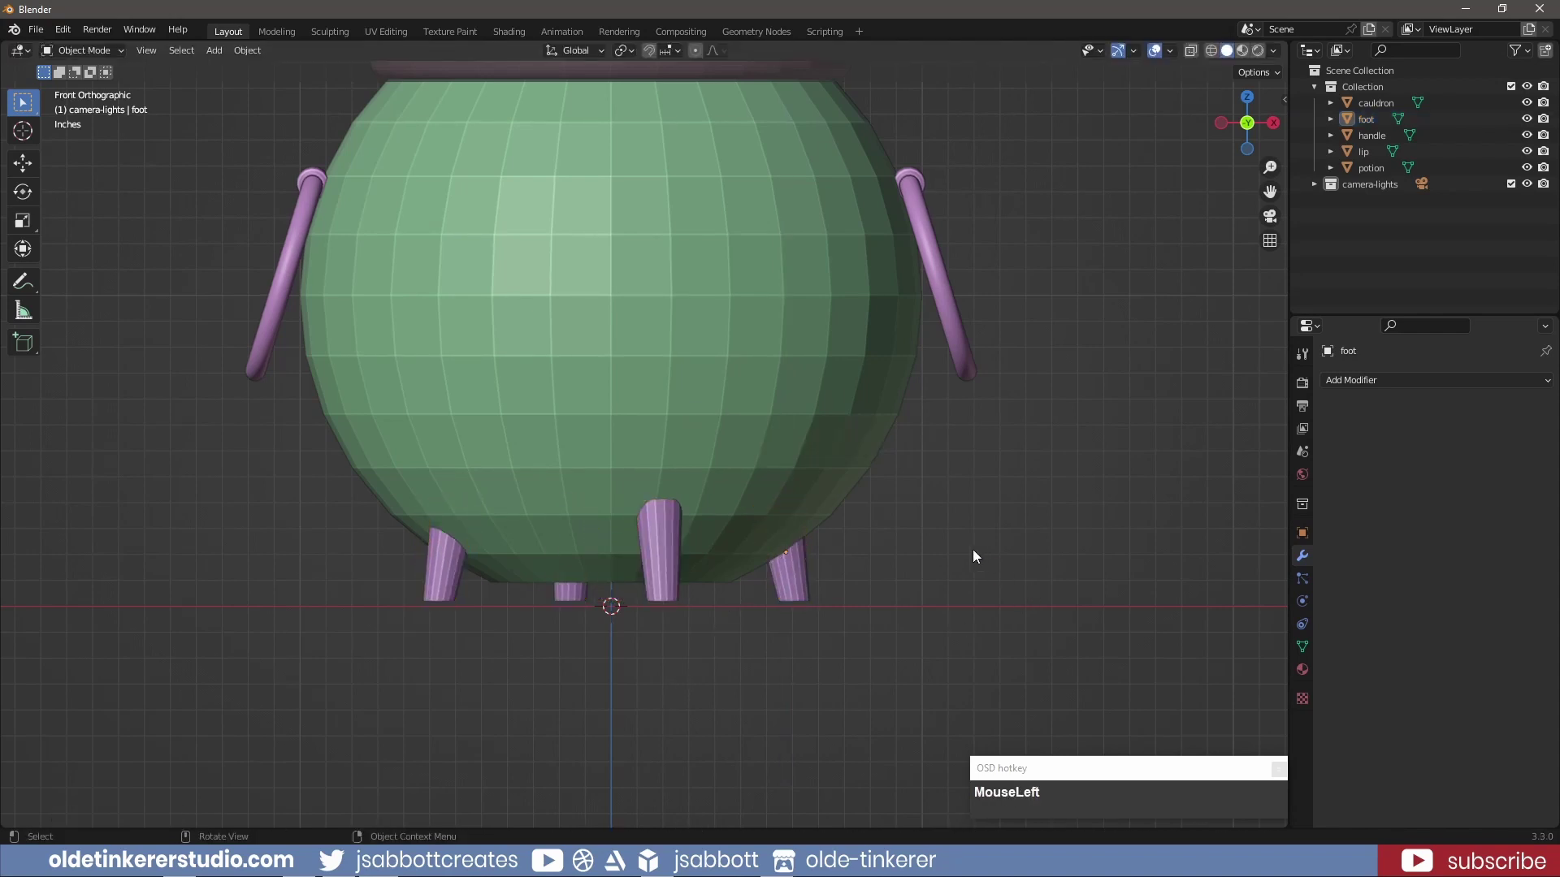
pyautogui.middleClick(940, 518)
pyautogui.press('shift+a')
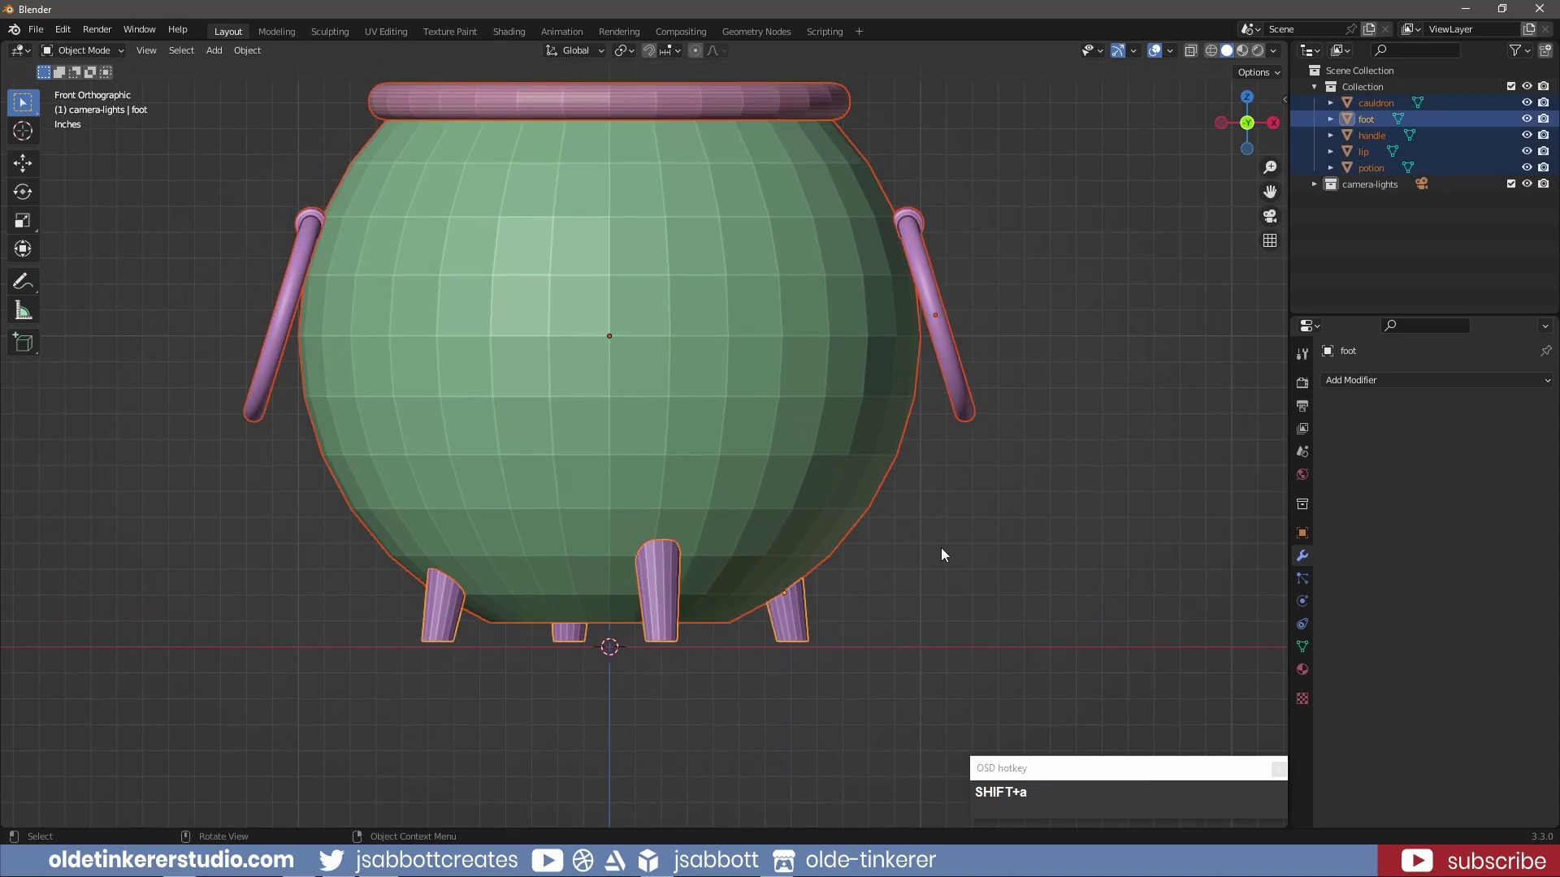
pyautogui.press('shift+g')
pyautogui.press('shift+z')
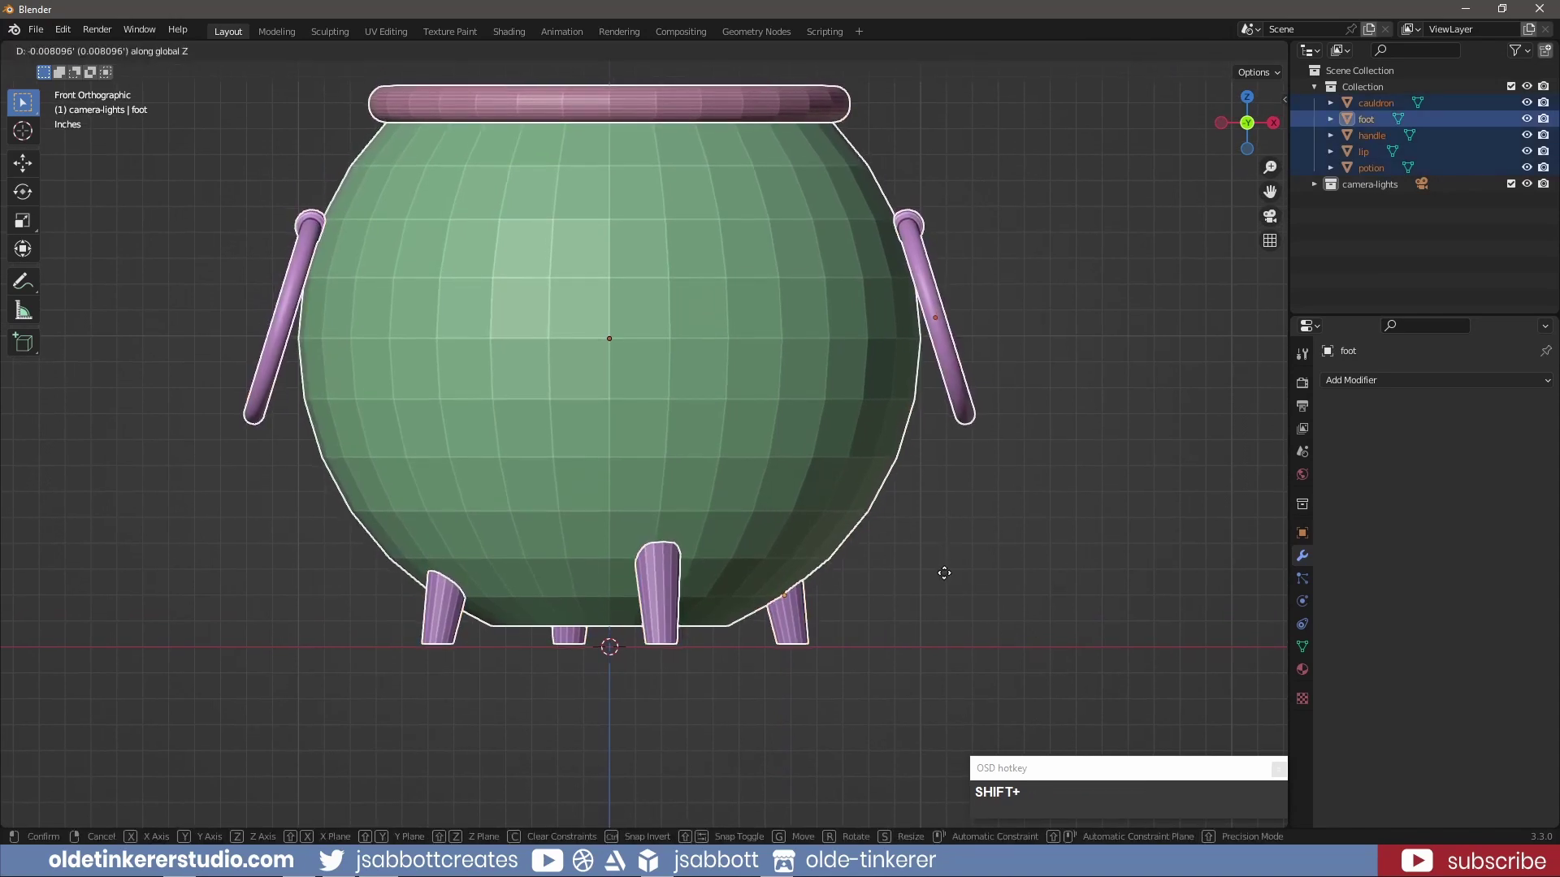
pyautogui.click(948, 591)
pyautogui.click(966, 572)
pyautogui.scroll(-3)
pyautogui.middleClick(866, 506)
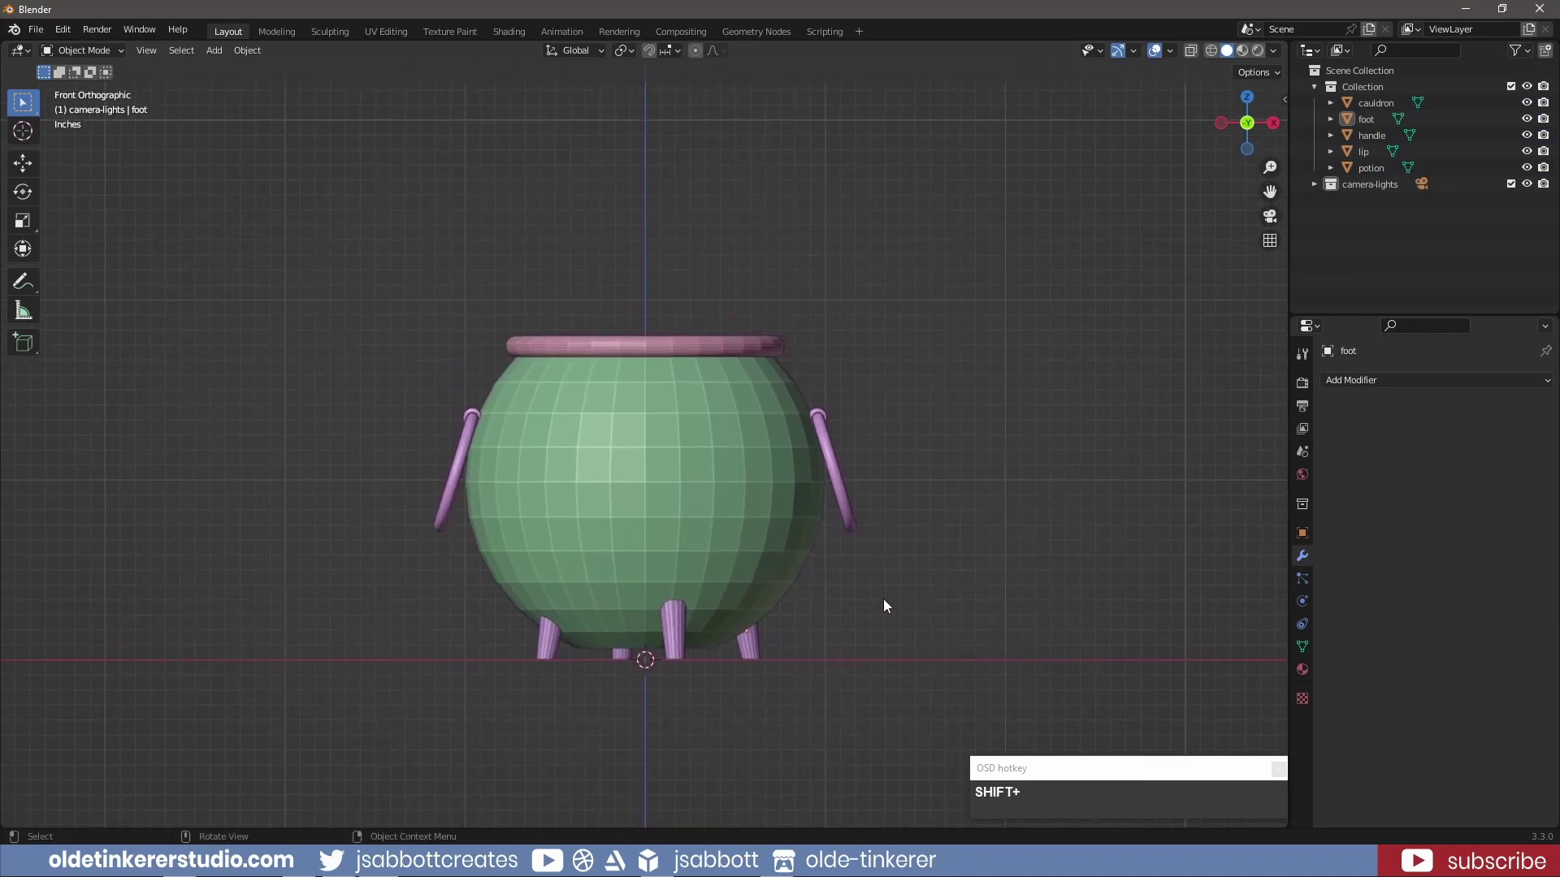
# Shade the handles, lip, body, feet and potion smooth from the object context menu
pyautogui.click(845, 514)
pyautogui.rightClick(846, 514)
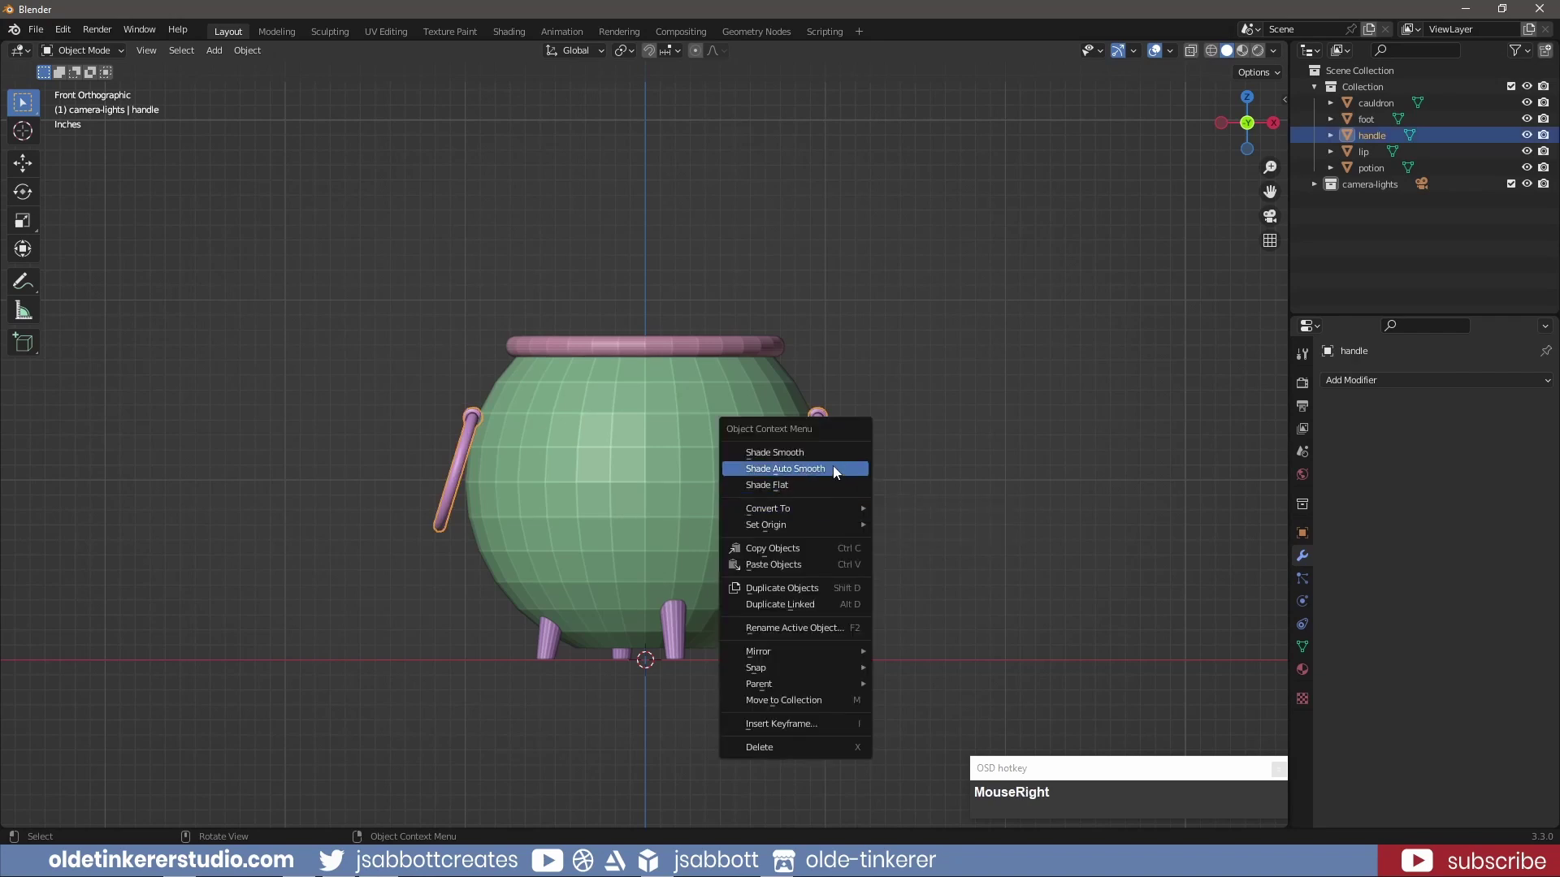
pyautogui.click(837, 471)
pyautogui.rightClick(717, 471)
pyautogui.click(716, 471)
pyautogui.rightClick(718, 349)
pyautogui.click(718, 350)
pyautogui.rightClick(672, 626)
pyautogui.click(667, 550)
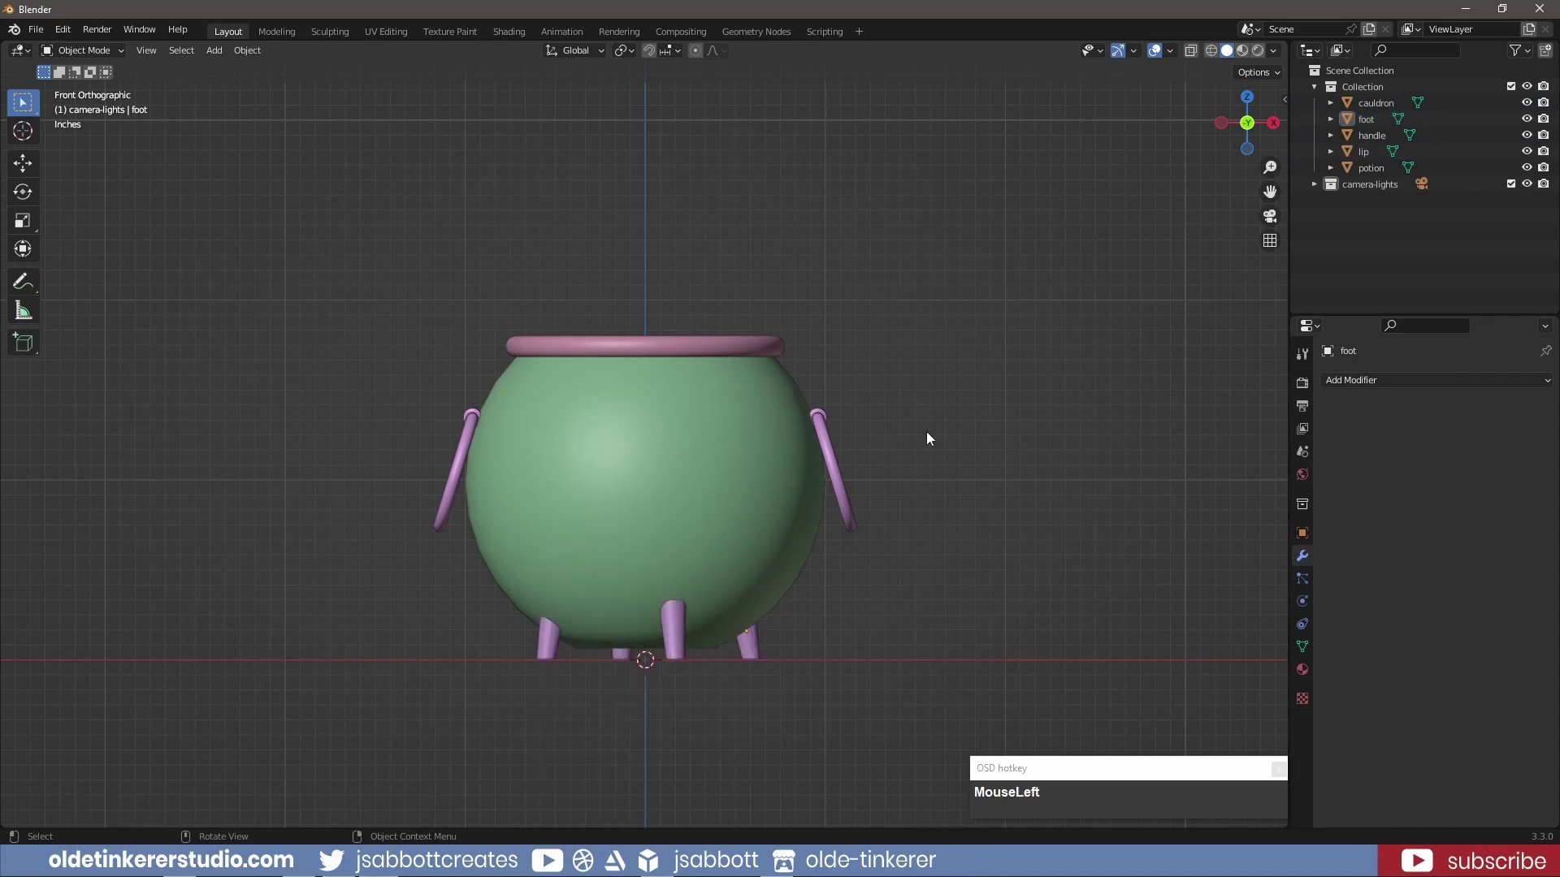
pyautogui.moveTo(892, 407); pyautogui.dragTo(896, 482)
pyautogui.click(660, 409)
pyautogui.rightClick(660, 409)
pyautogui.click(660, 410)
pyautogui.middleClick(1043, 483)
pyautogui.press('KP_1')
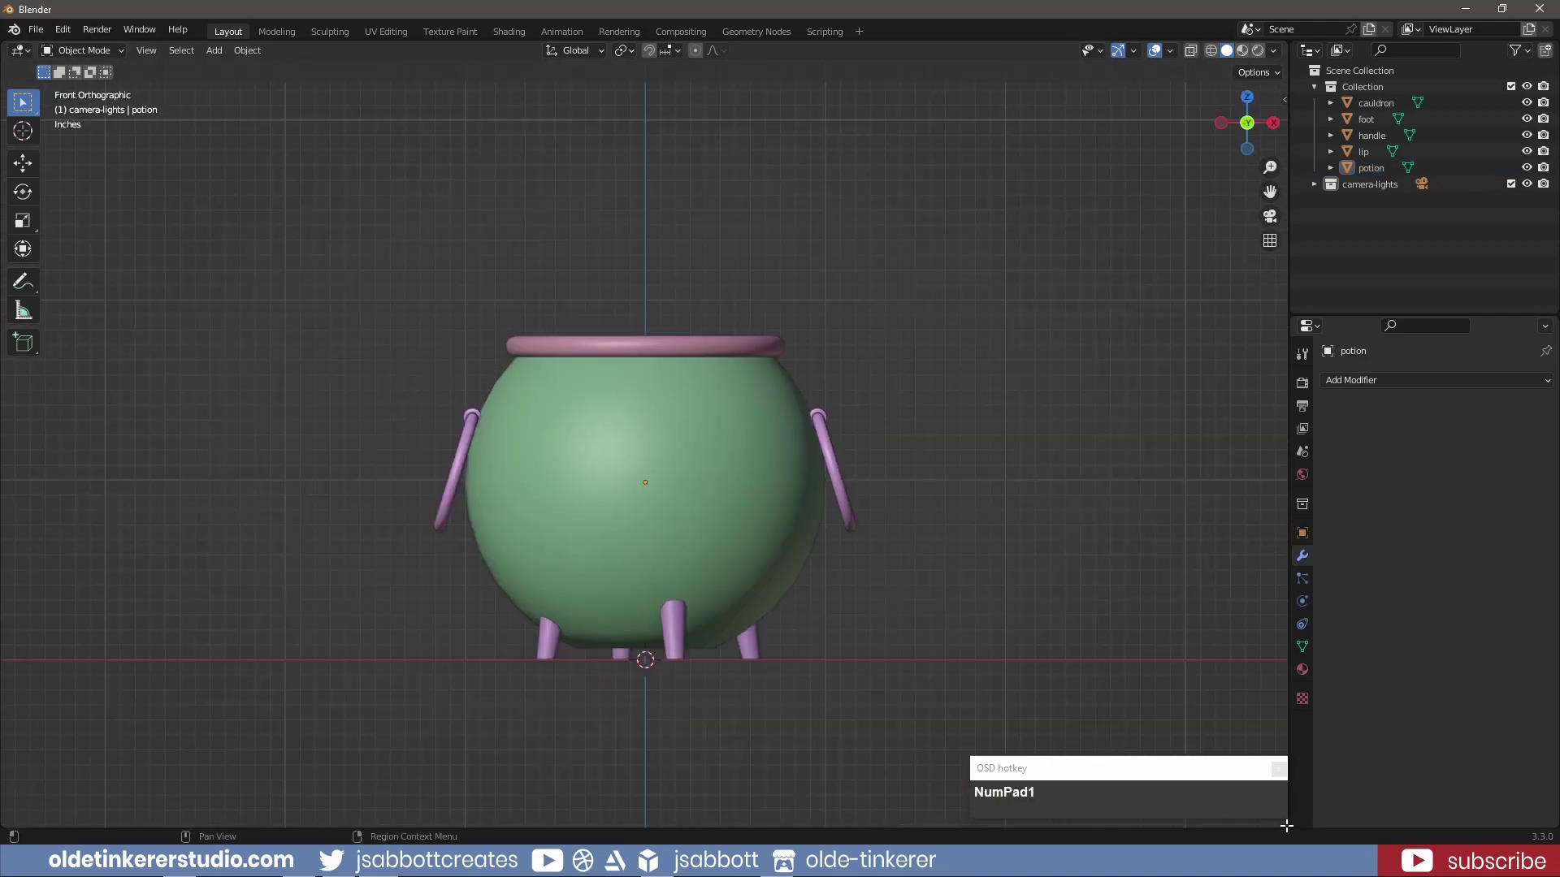
# Split the viewport into upper and lower areas and make the lower one a Shader Editor
pyautogui.moveTo(1290, 823); pyautogui.dragTo(1012, 220)
pyautogui.scroll(-3)
pyautogui.middleClick(920, 275)
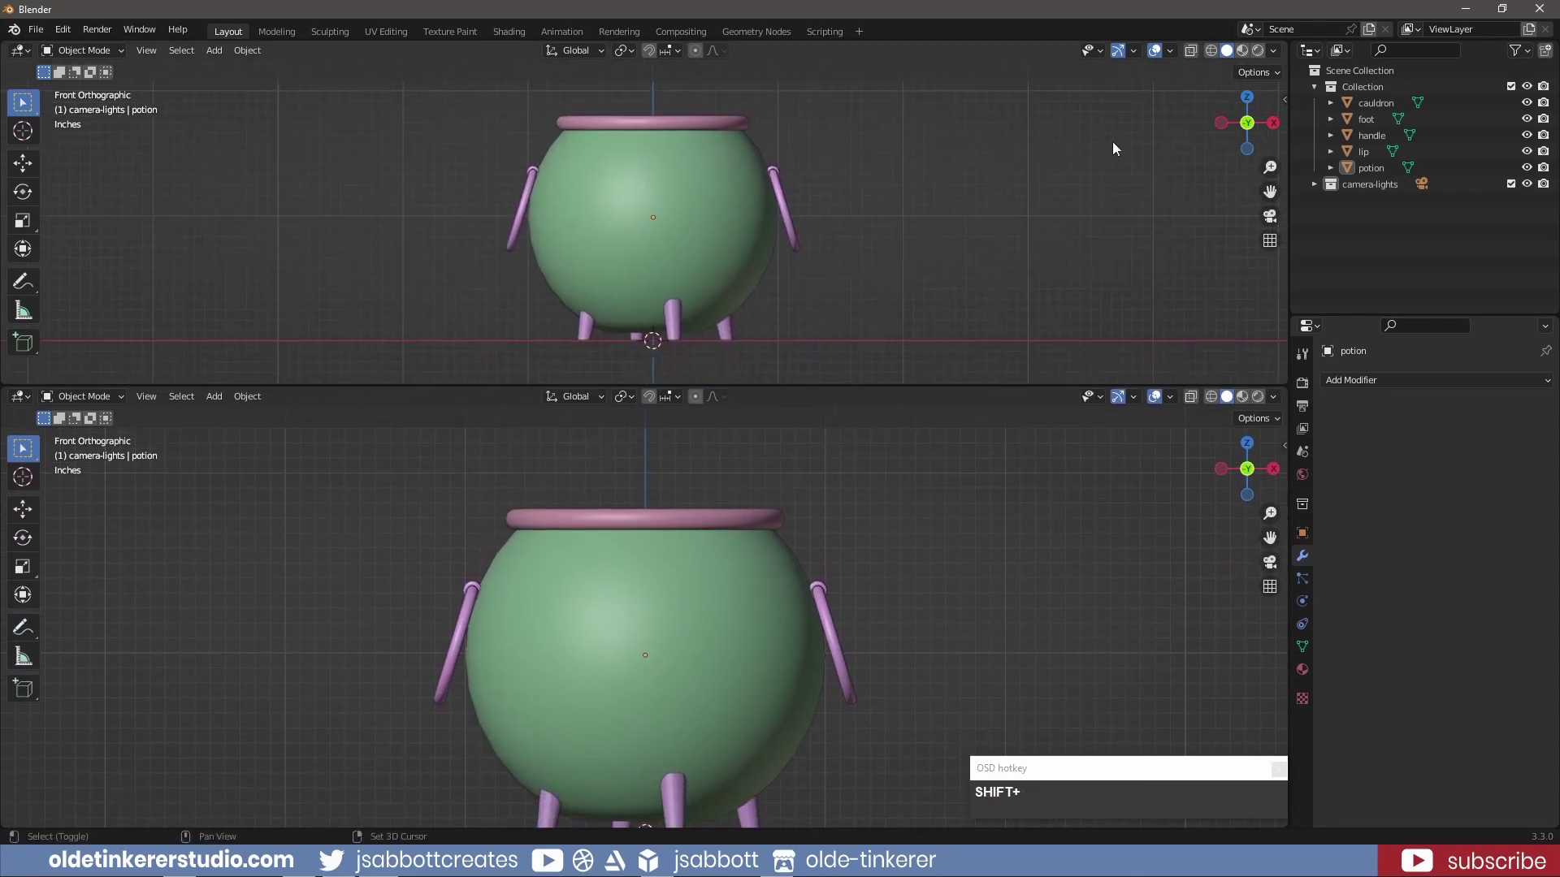
pyautogui.click(1245, 57)
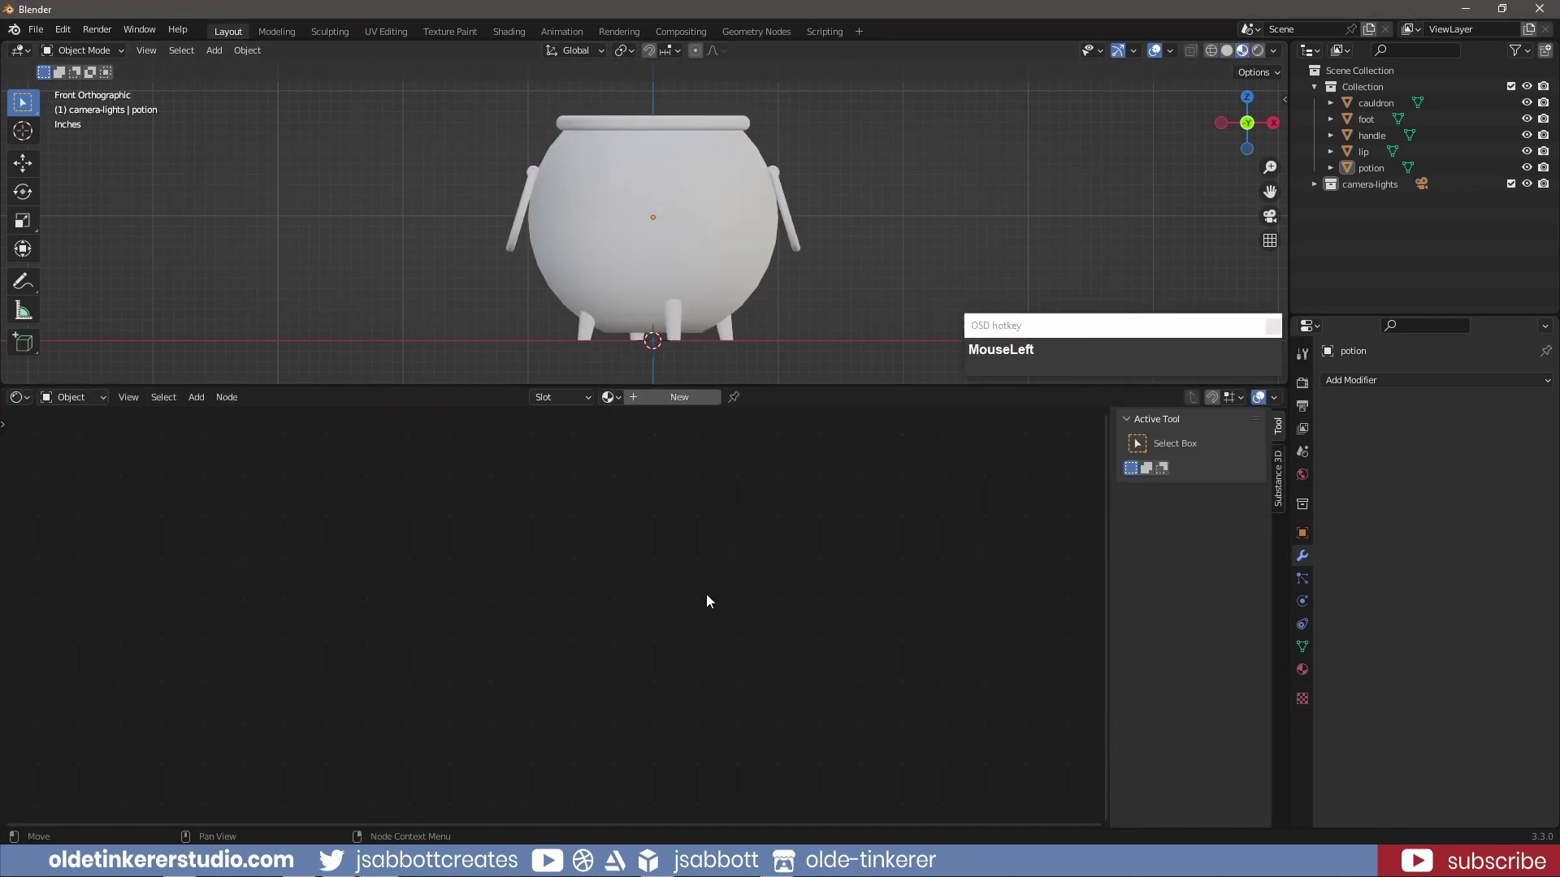
# Split the lower area and turn its left part into a UV Editor
pyautogui.press('n')
pyautogui.click(14, 384)
pyautogui.middleClick(26, 407)
pyautogui.click(30, 405)
pyautogui.scroll(-3)
# UV-unwrap all cauldron parts so their islands pack into the texture space
pyautogui.press('a')
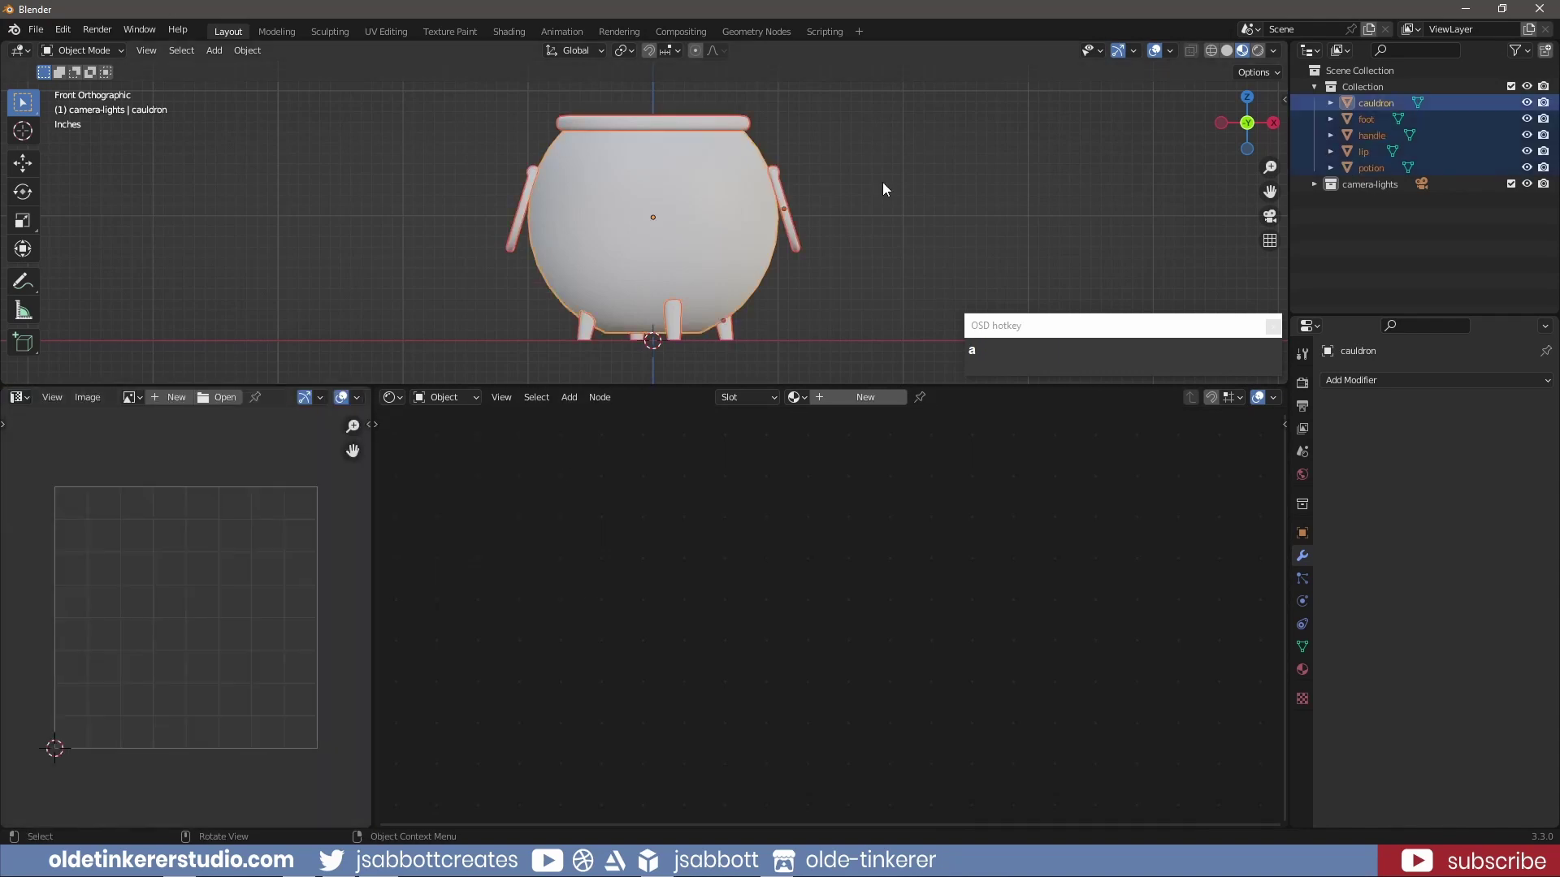
pyautogui.press('Tab')
pyautogui.click(1094, 156)
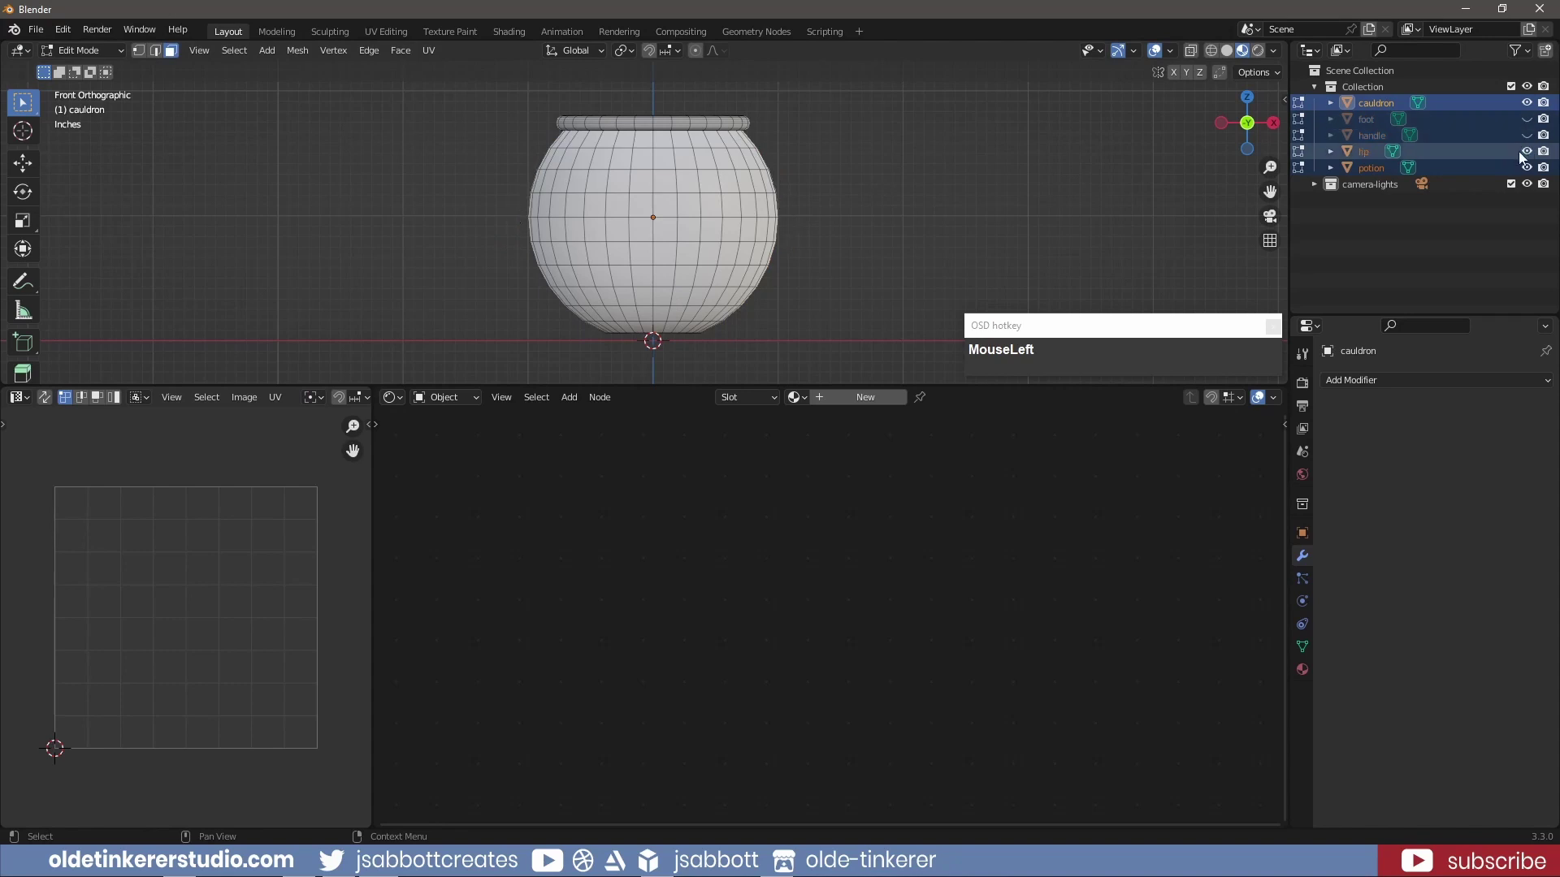
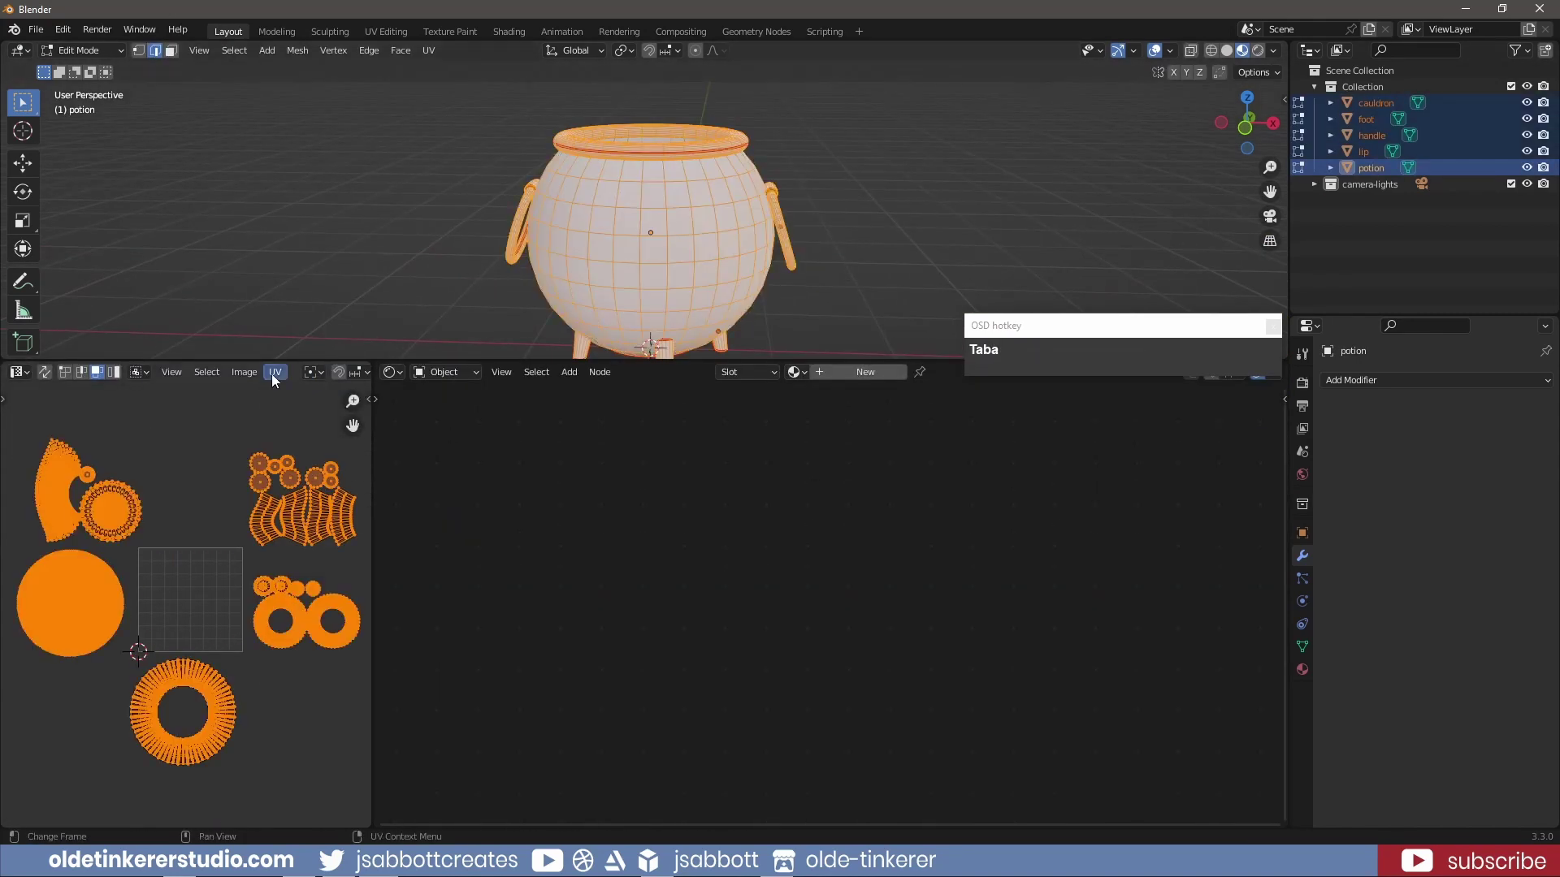
pyautogui.scroll(3)
pyautogui.click(203, 808)
pyautogui.press('KP_0')
pyautogui.press('BackSpace')
pyautogui.press('KP_2')
# Add a new material to the potion in the Shader Editor
pyautogui.click(161, 811)
pyautogui.click(298, 626)
pyautogui.click(288, 617)
pyautogui.click(164, 609)
pyautogui.press('s')
pyautogui.click(352, 643)
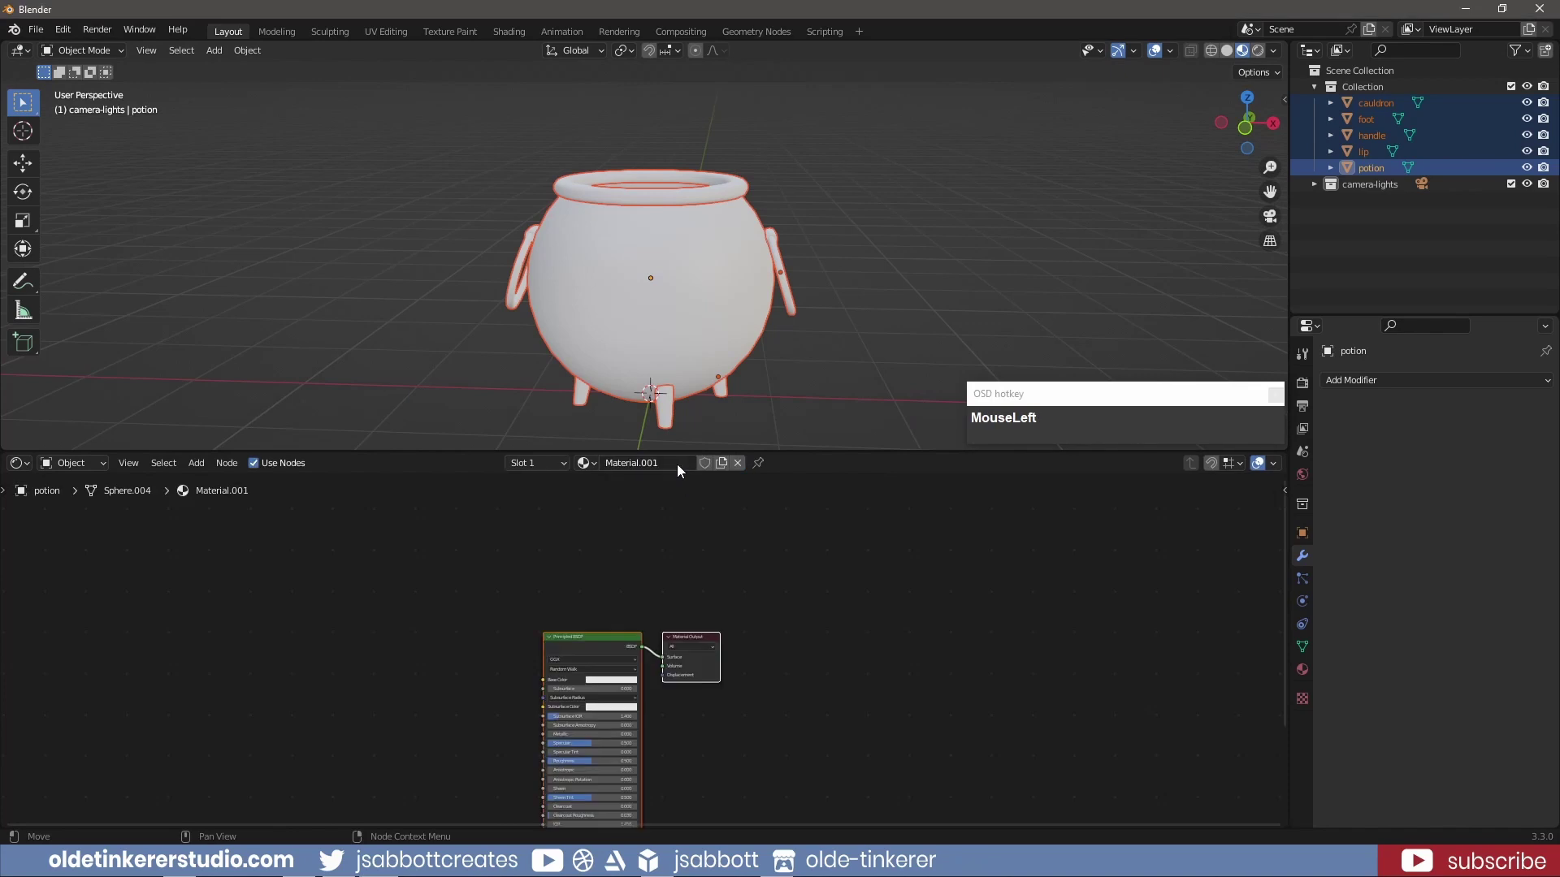
# Name the material 'metal' and wire a Musgrave Texture's Height through a ColorRamp into Base Color
pyautogui.write('metal')
pyautogui.press('Return')
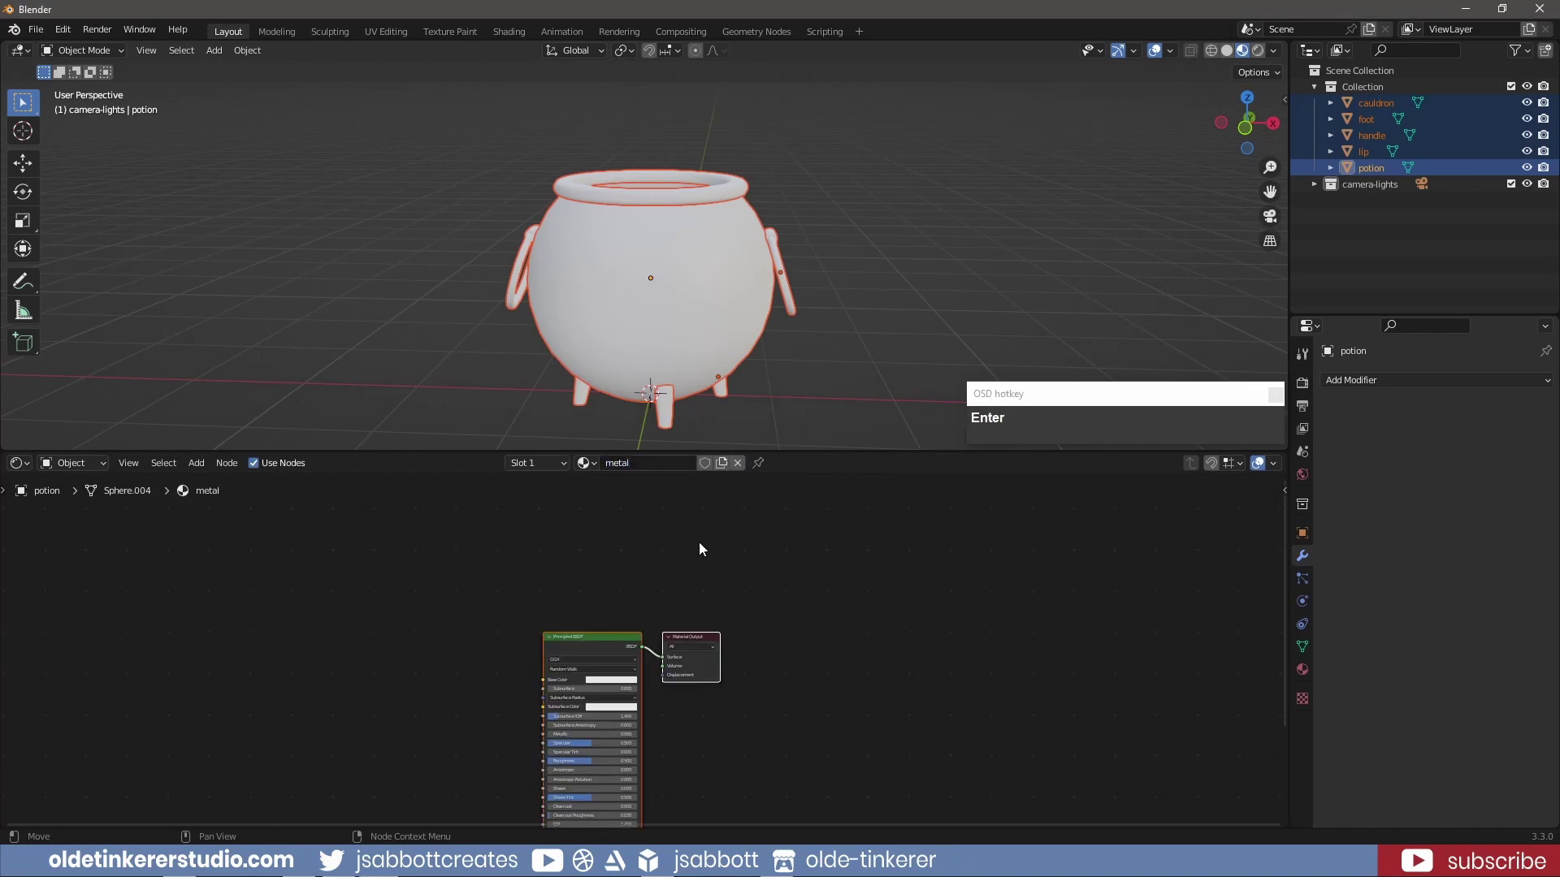
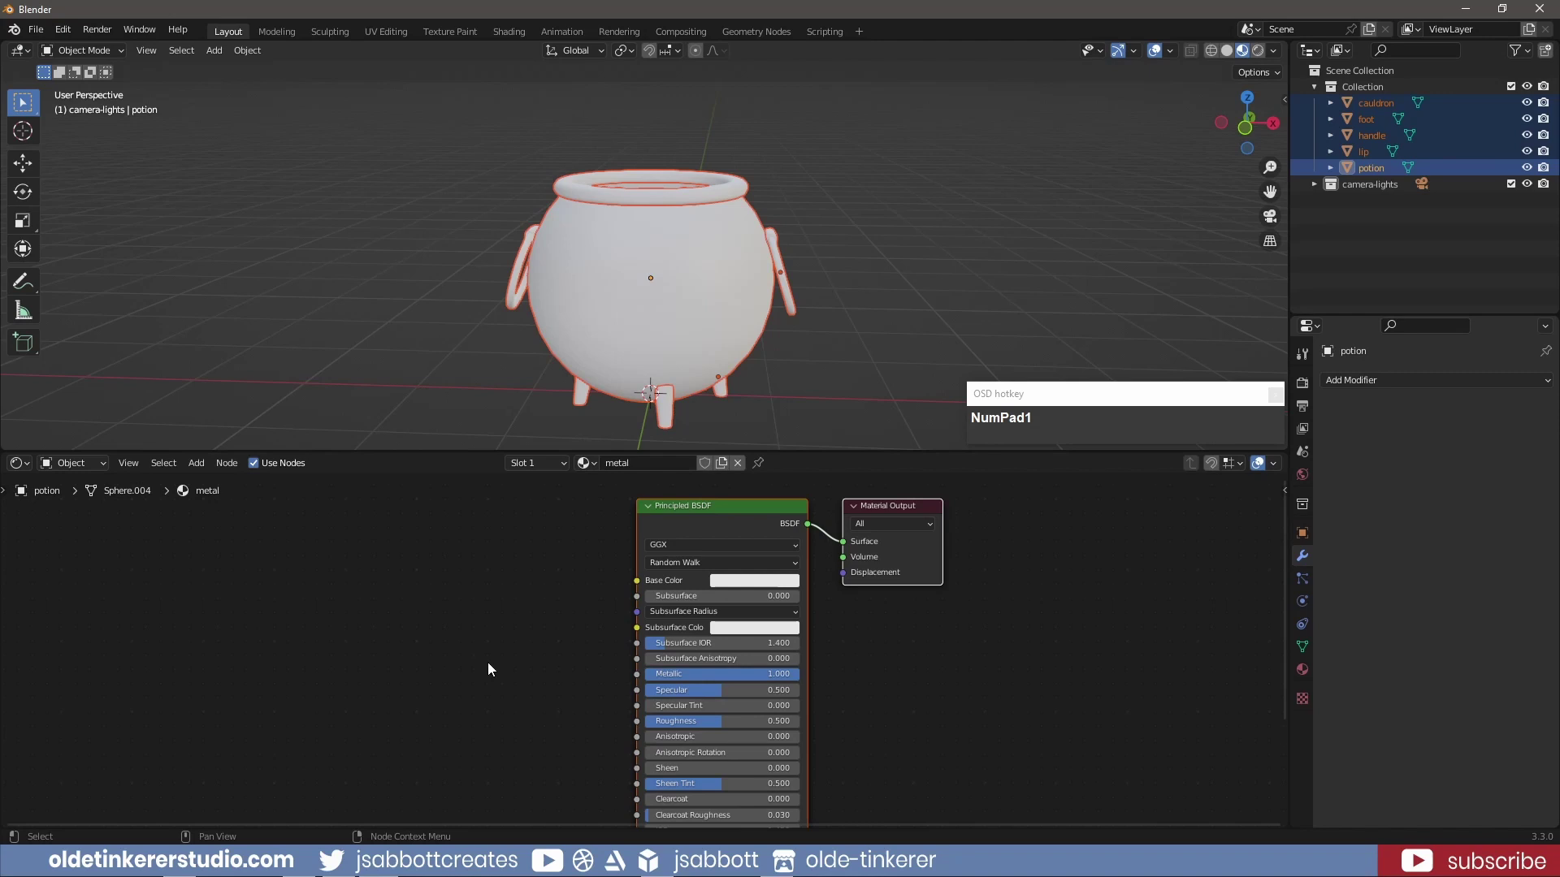
pyautogui.press('shift+a')
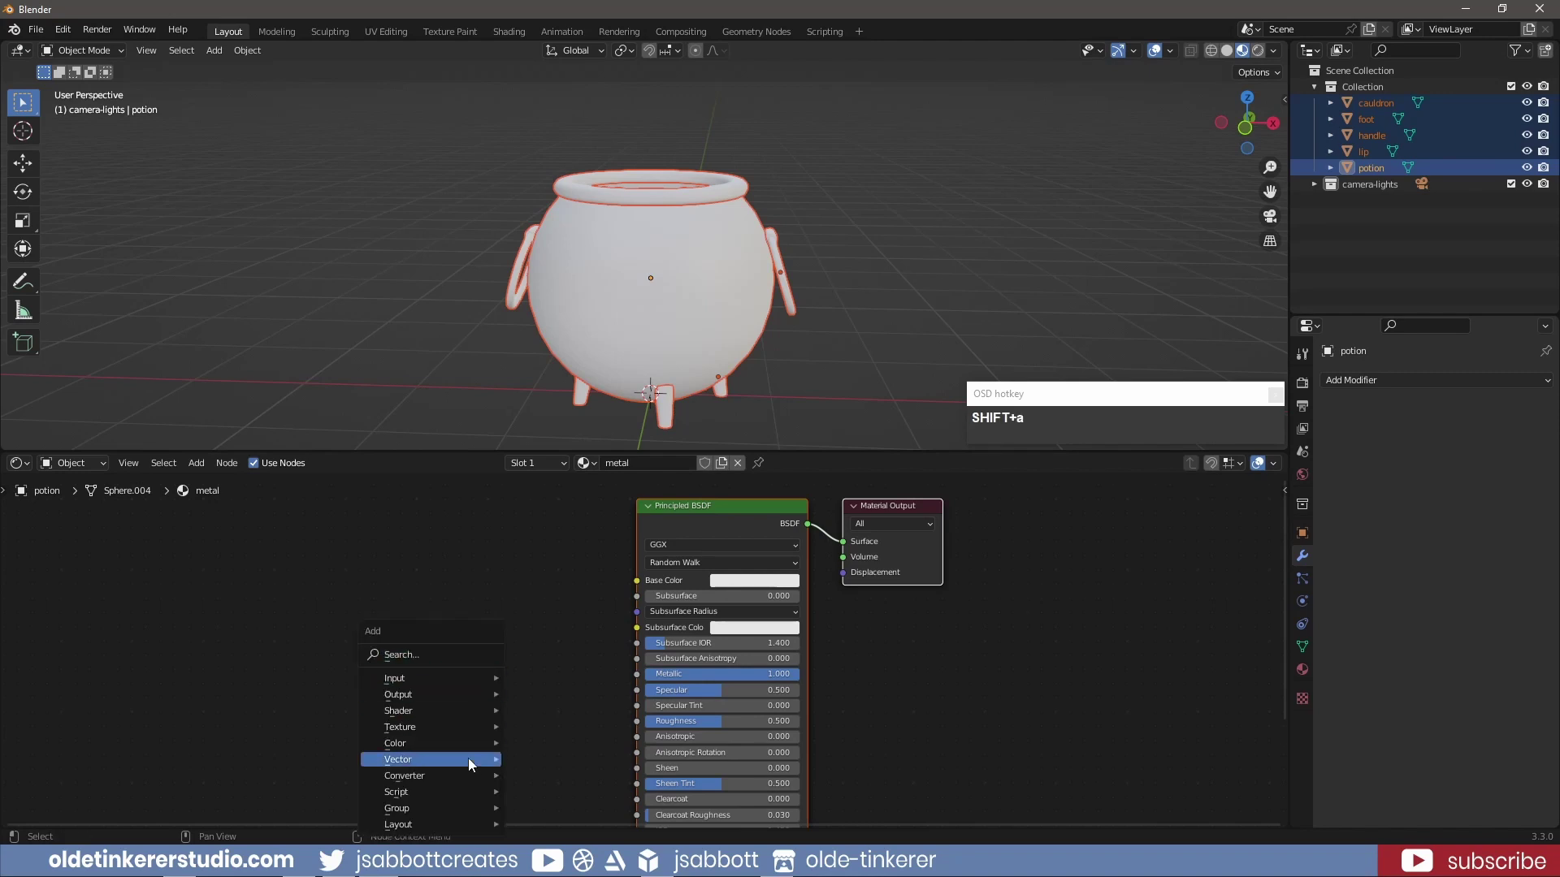
pyautogui.click(578, 600)
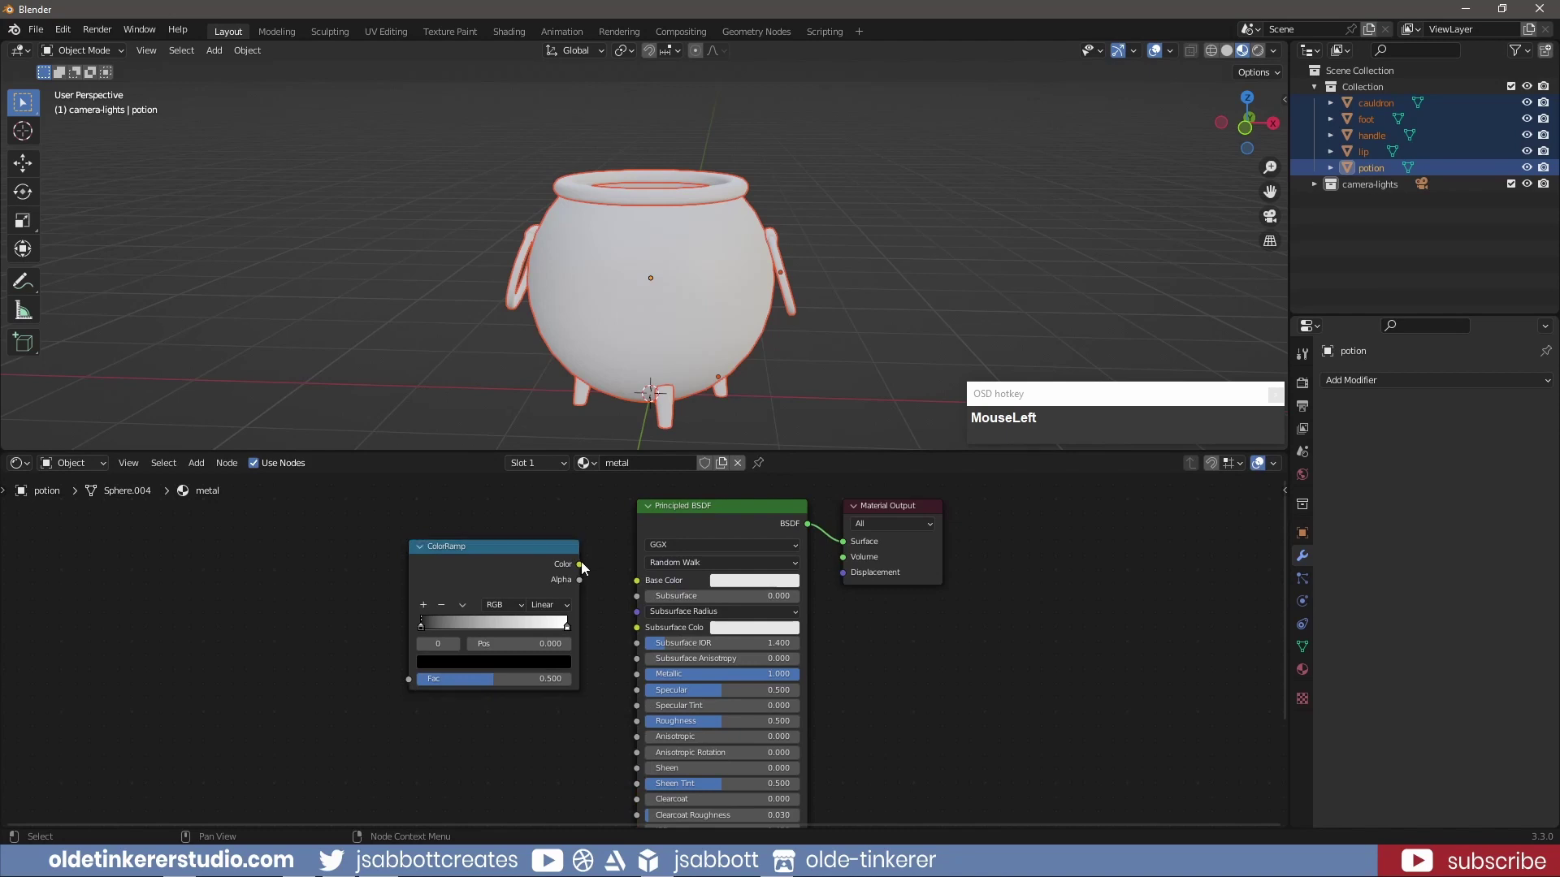
pyautogui.press('shift+a')
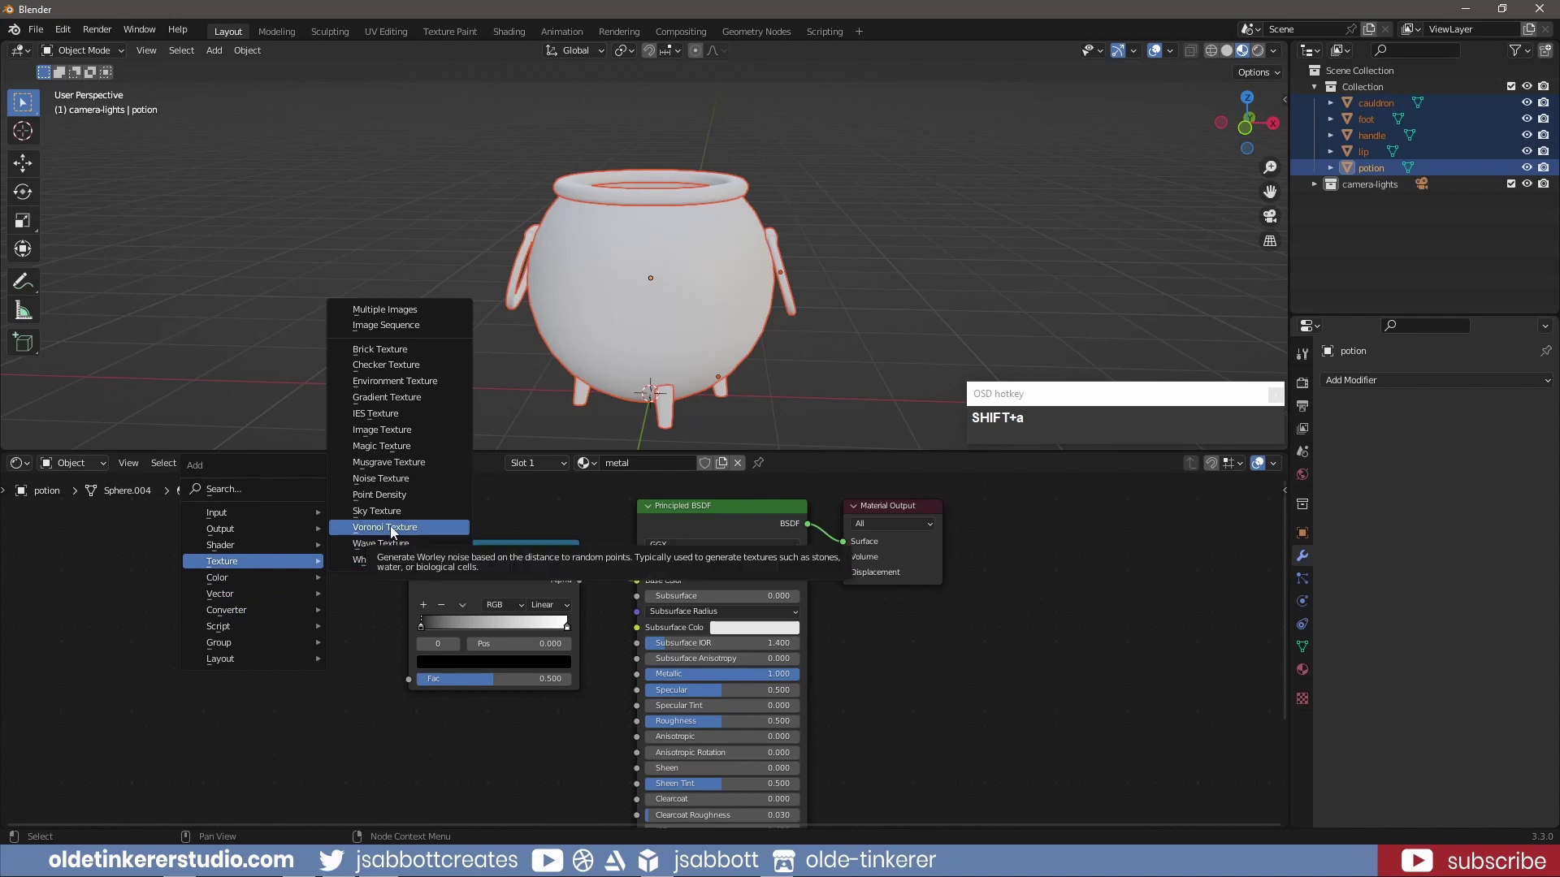
pyautogui.moveTo(412, 466); pyautogui.dragTo(321, 574)
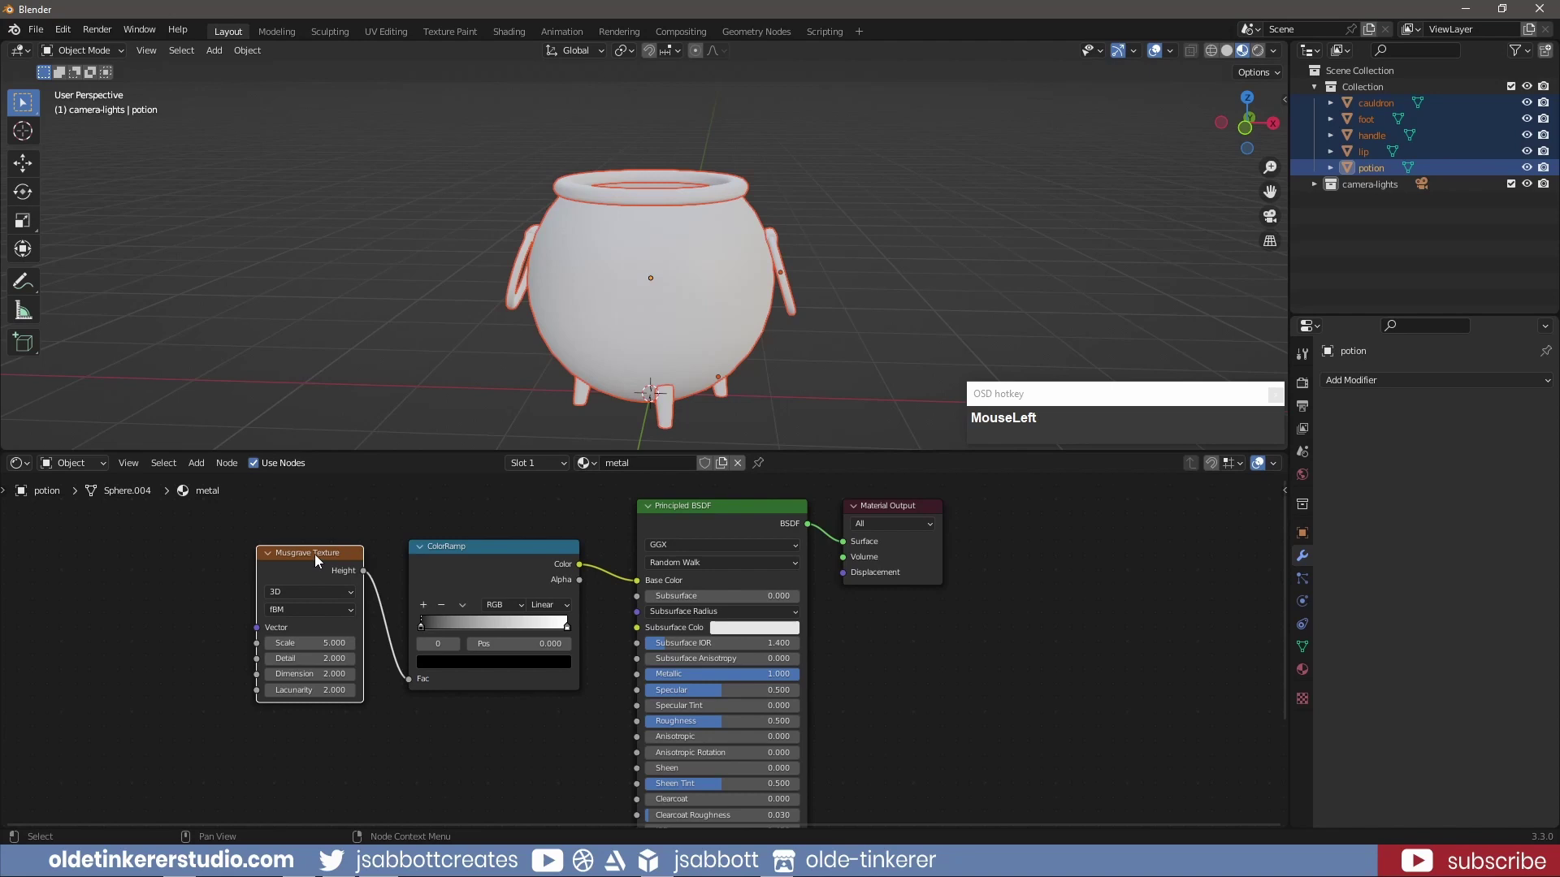
# Assign the metal material to the cauldron body
pyautogui.press('shift+t')
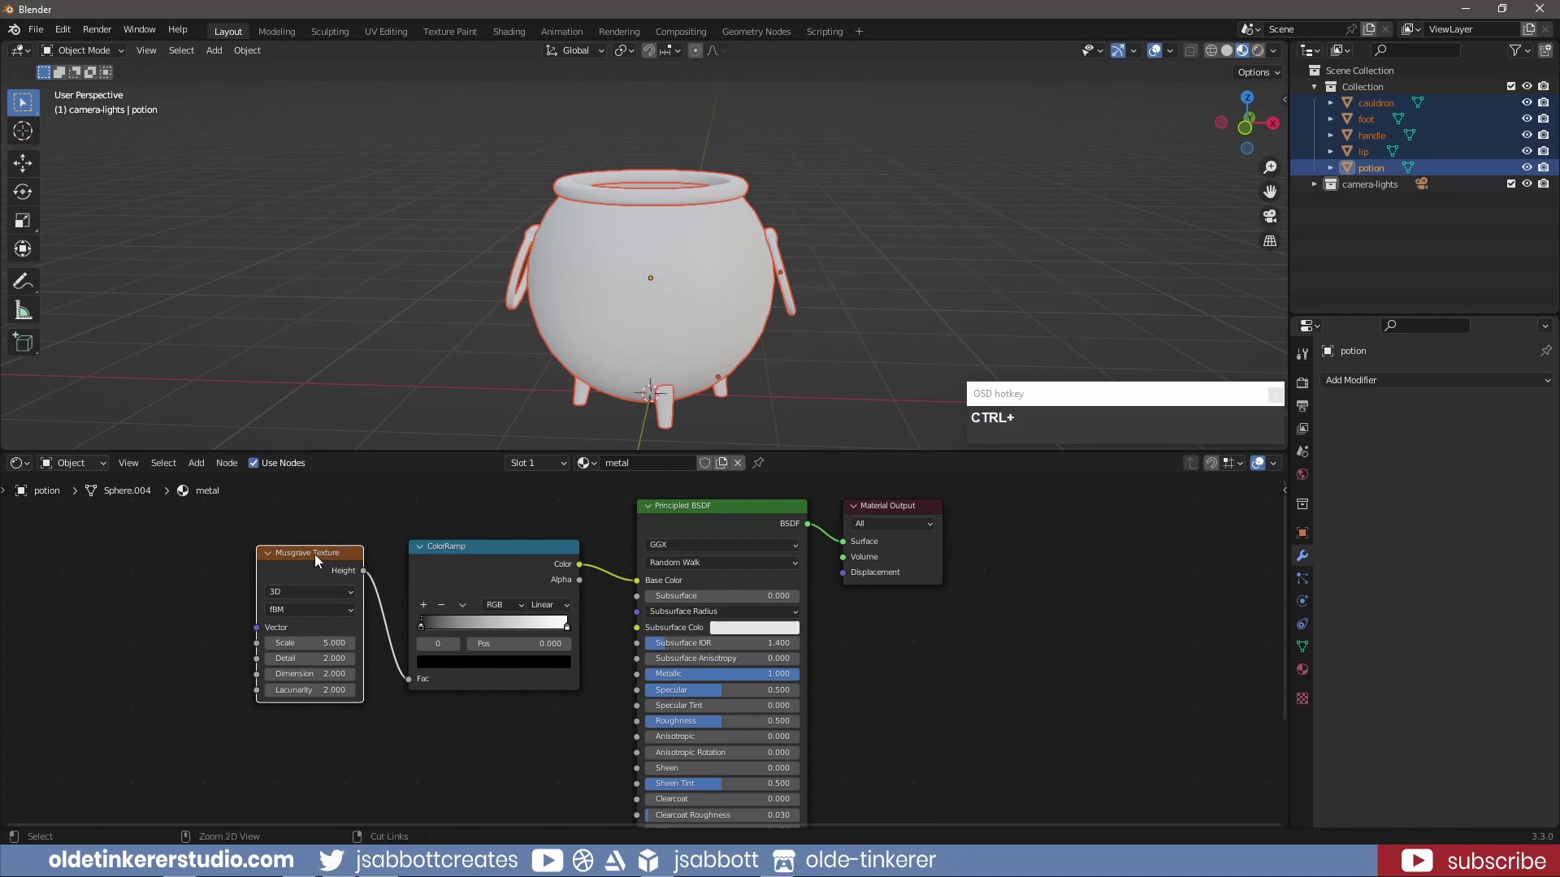
pyautogui.press('ctrl+t')
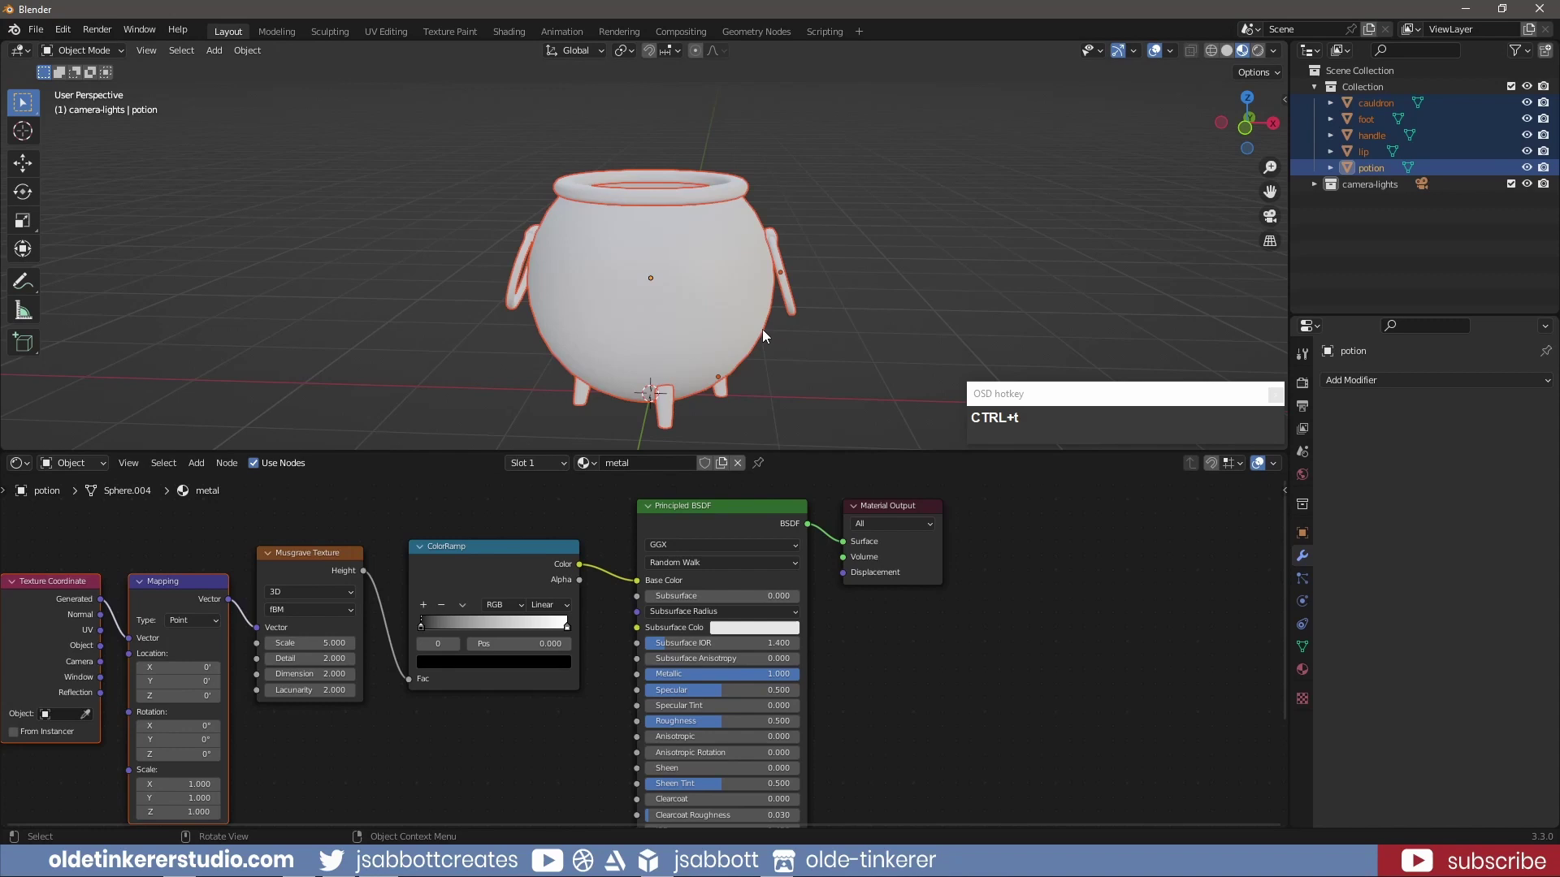
pyautogui.moveTo(1039, 258); pyautogui.dragTo(752, 541)
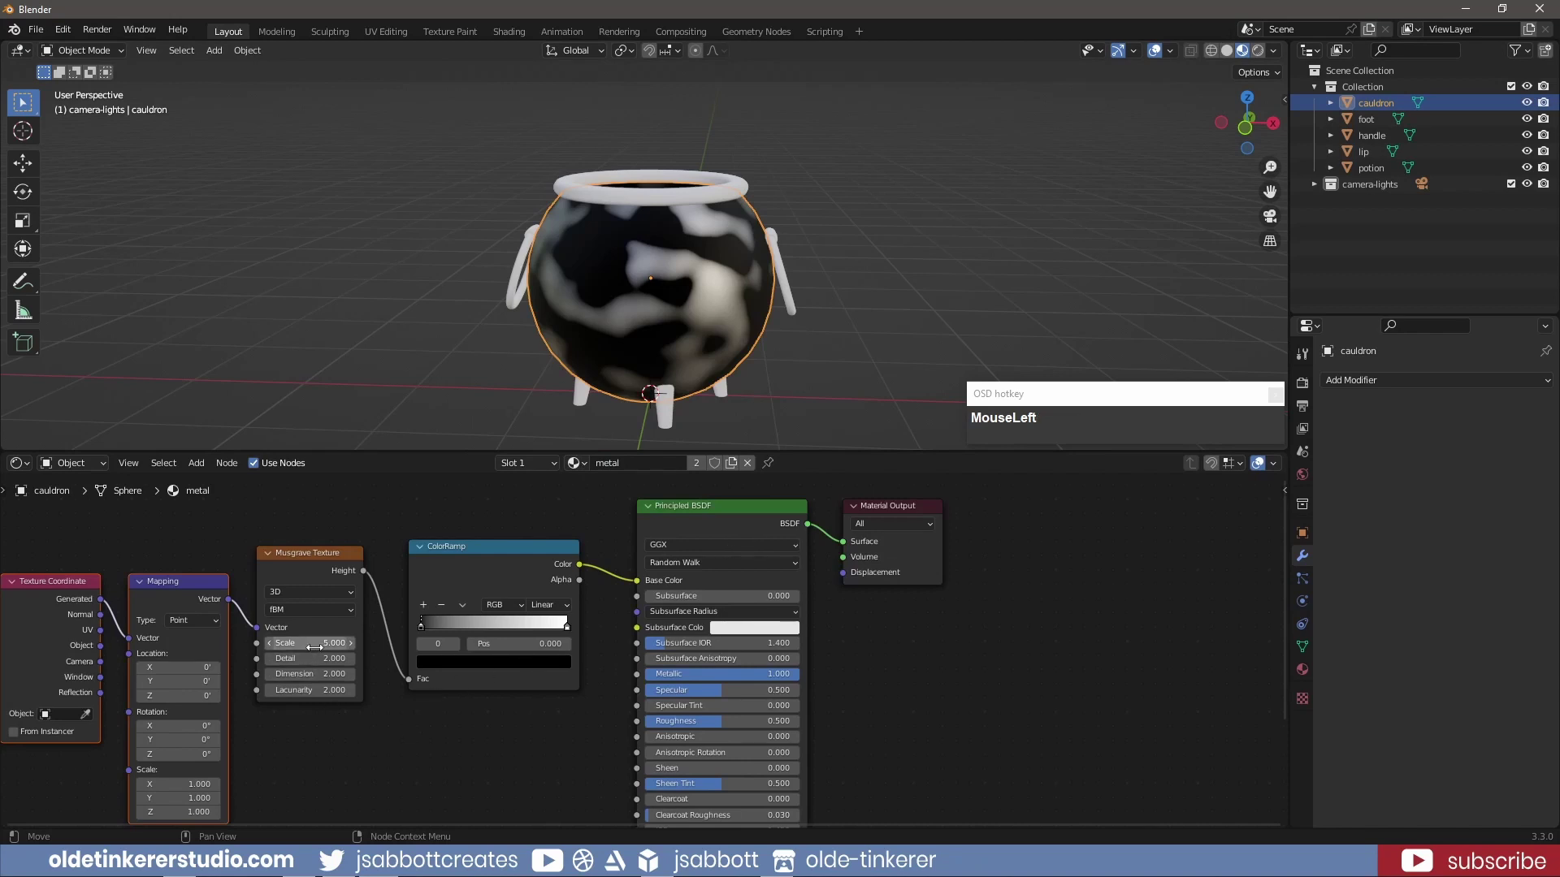
# Raise the Musgrave Texture scale to 25, then 50, for finer speckling
pyautogui.press('KP_2')
pyautogui.press('KP_5')
pyautogui.press('Tab')
pyautogui.click(323, 642)
pyautogui.press('KP_5')
pyautogui.press('KP_0')
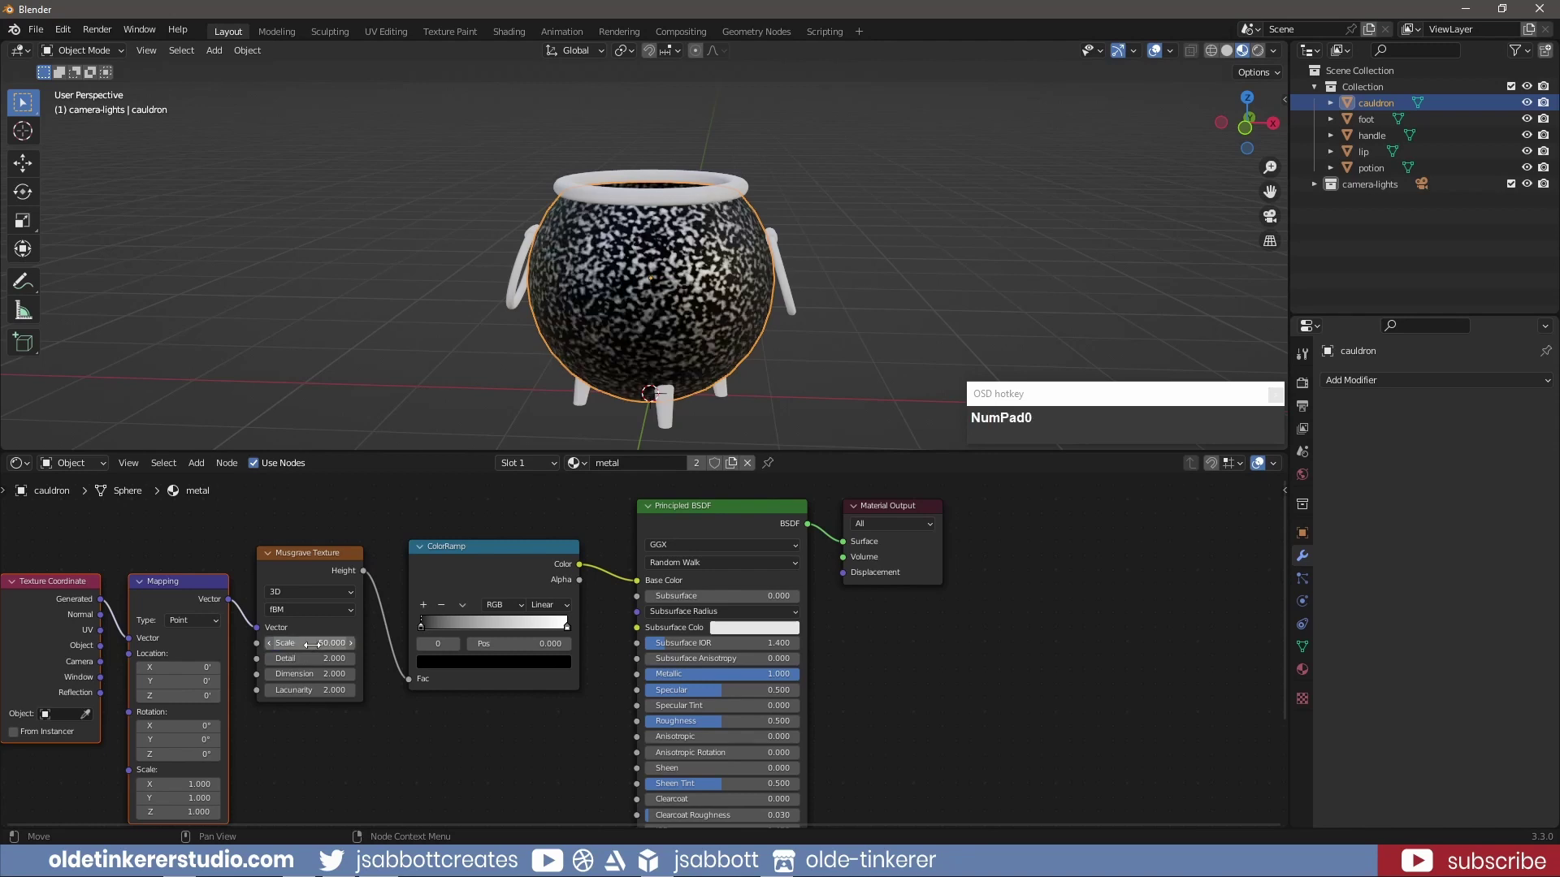
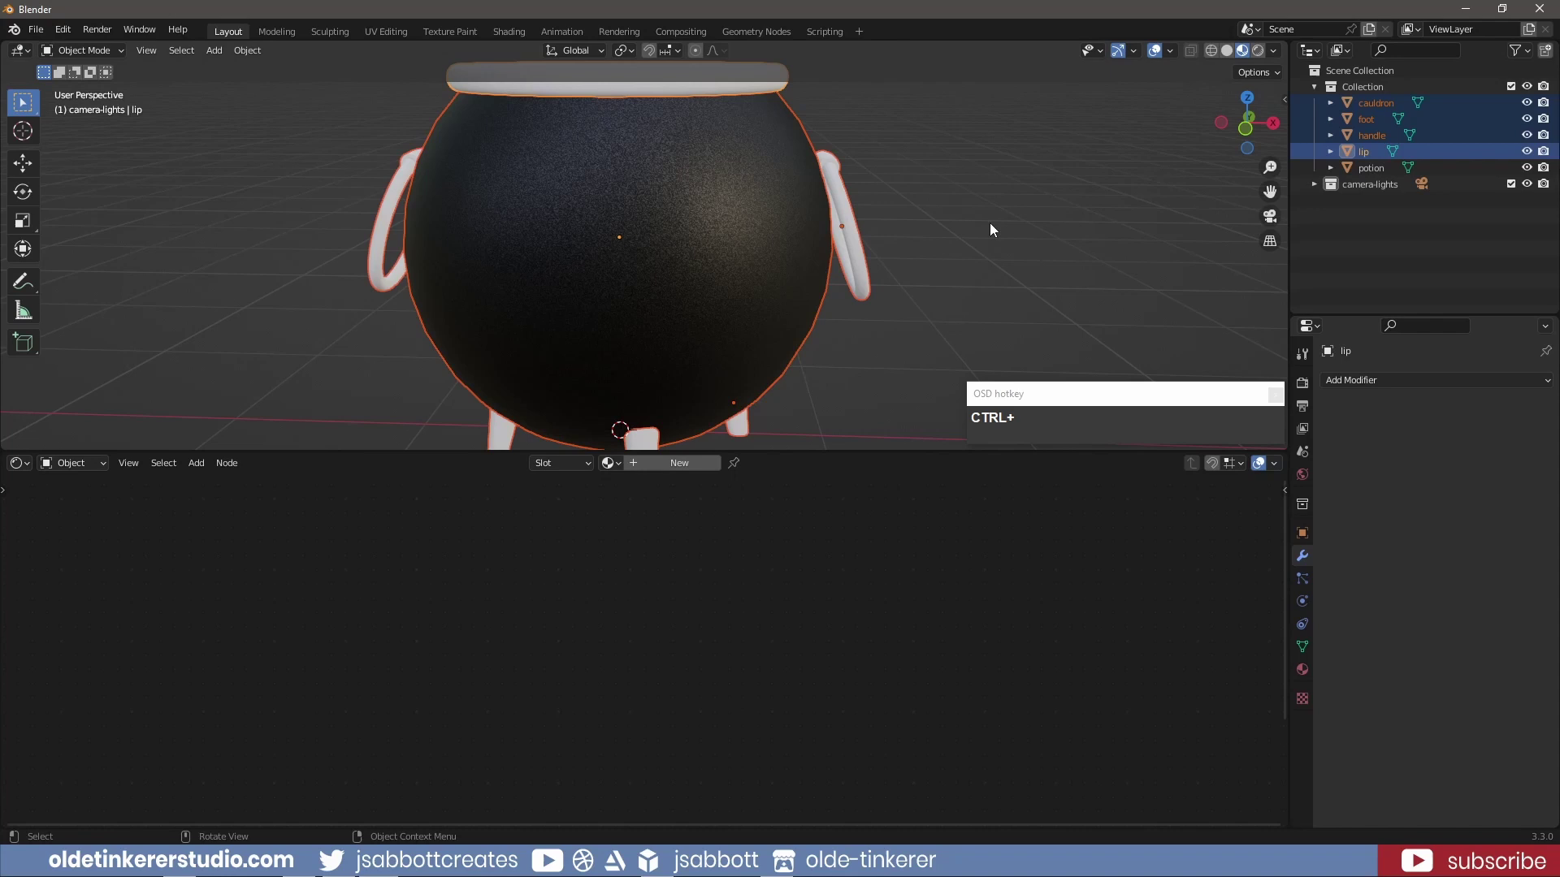
# Select the lip, feet and handles and link the cauldron body's dark metal material to them
pyautogui.click(1004, 225)
pyautogui.click(1373, 144)
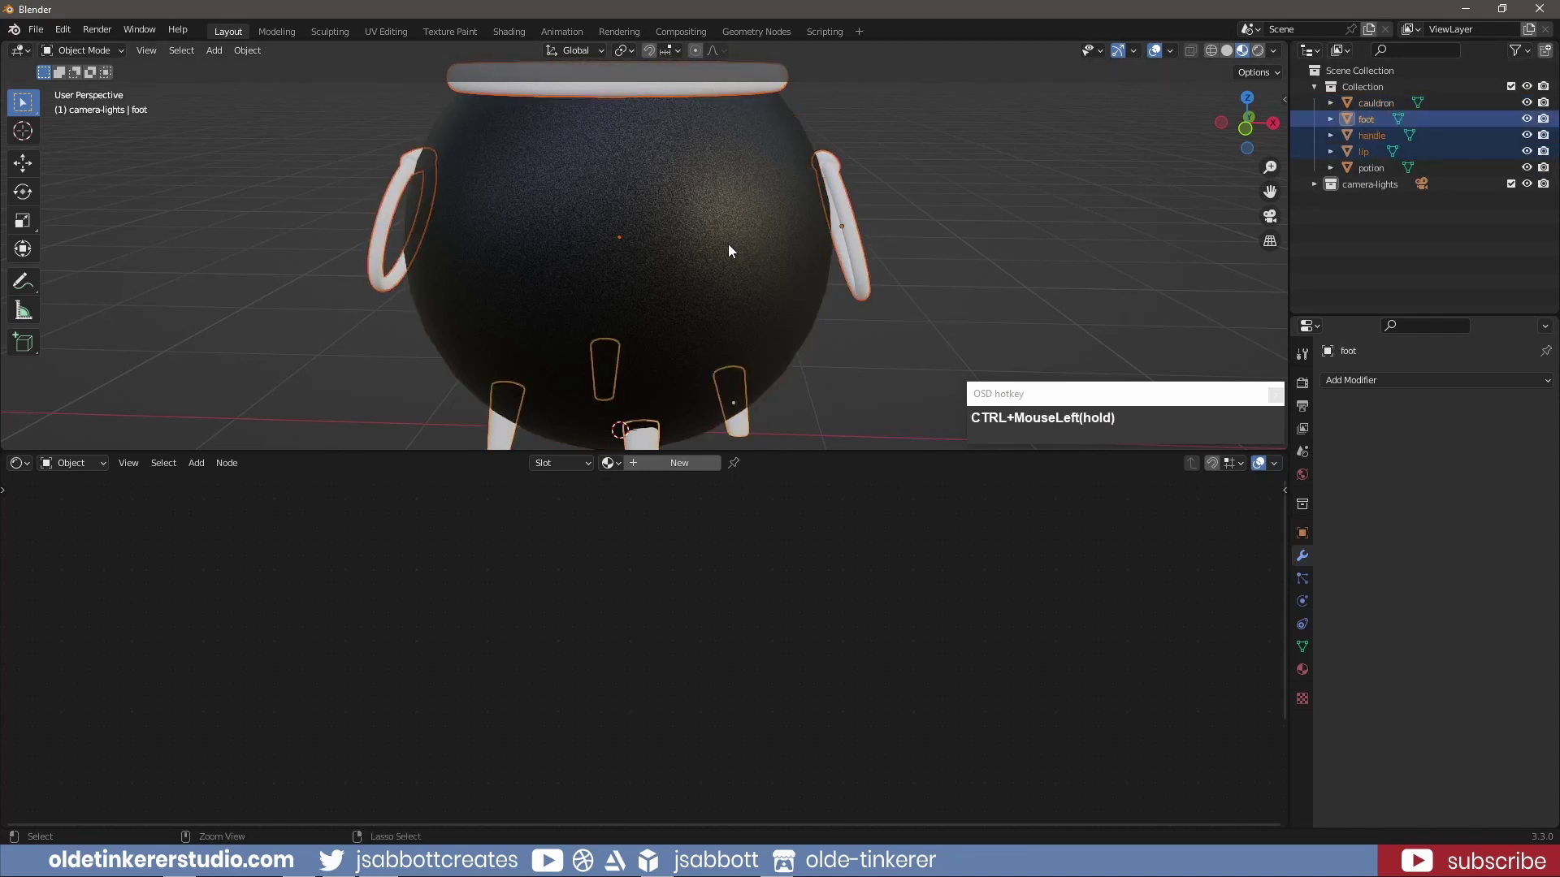
pyautogui.click(1378, 101)
pyautogui.press('ctrl+i')
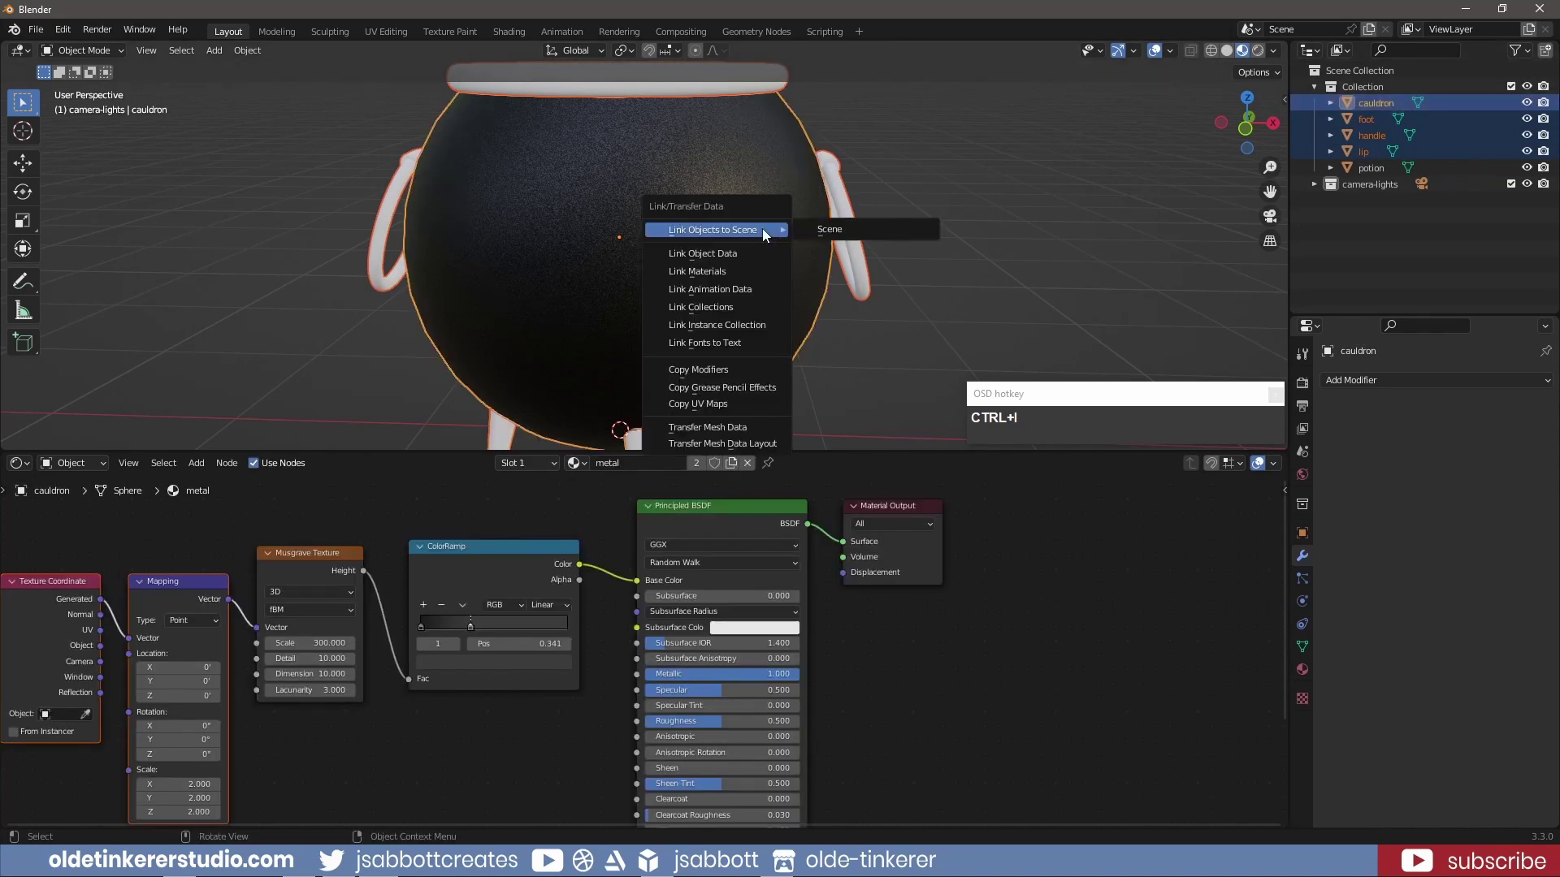
pyautogui.click(726, 275)
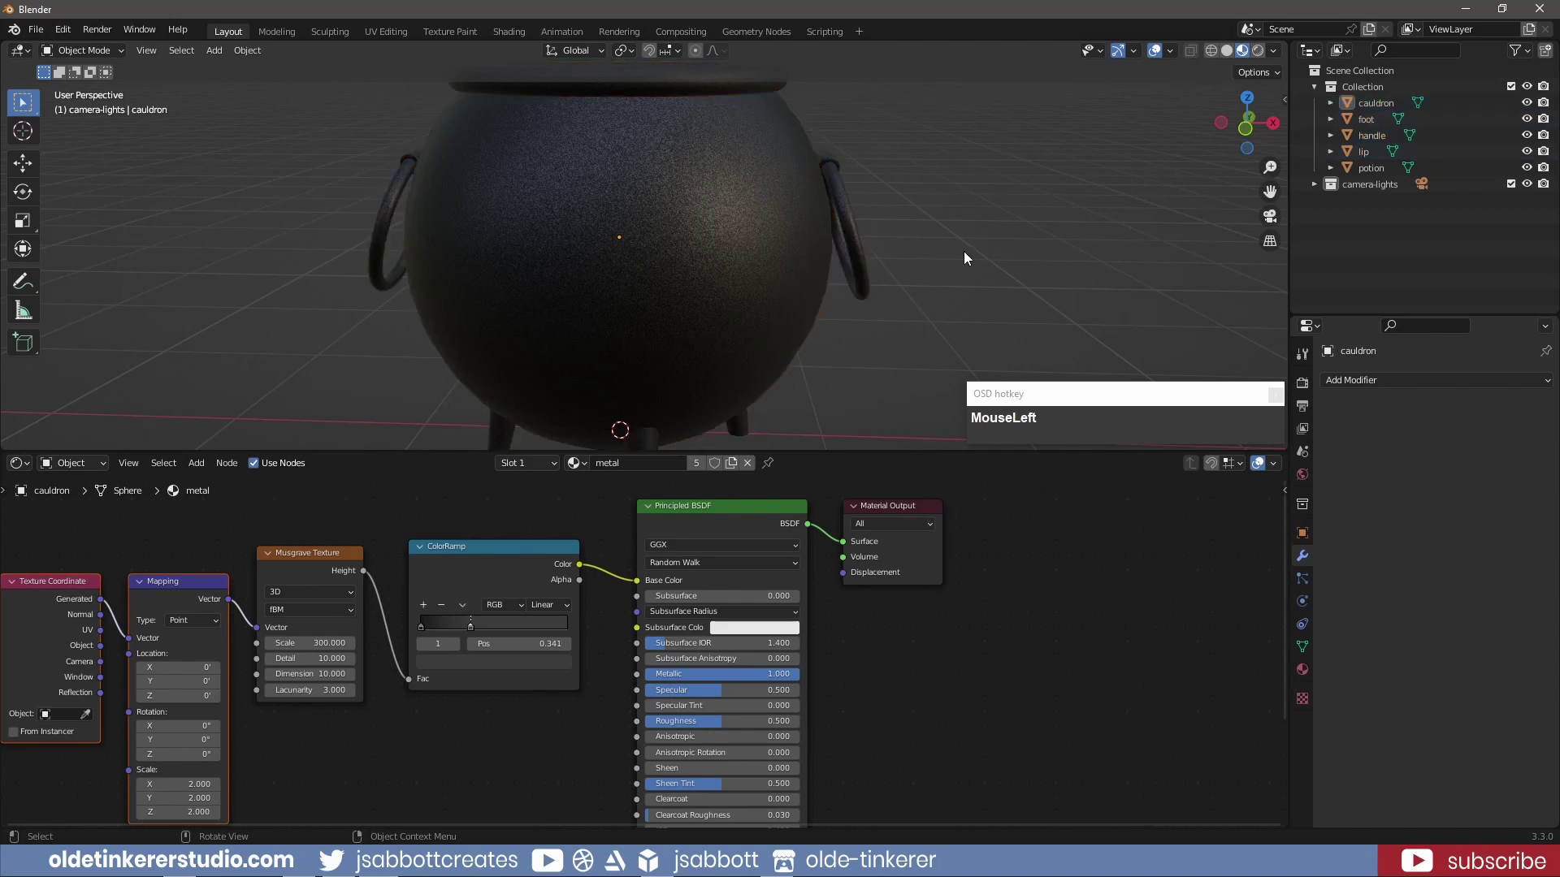
pyautogui.scroll(-3)
# Add a Bump node feeding the ColorRamp colour into Height and its Normal into the BSDF Normal
pyautogui.press('Return')
pyautogui.click(692, 340)
pyautogui.scroll(-3)
pyautogui.scroll(3)
pyautogui.scroll(-3)
pyautogui.scroll(-3)
pyautogui.scroll(3)
pyautogui.press('a')
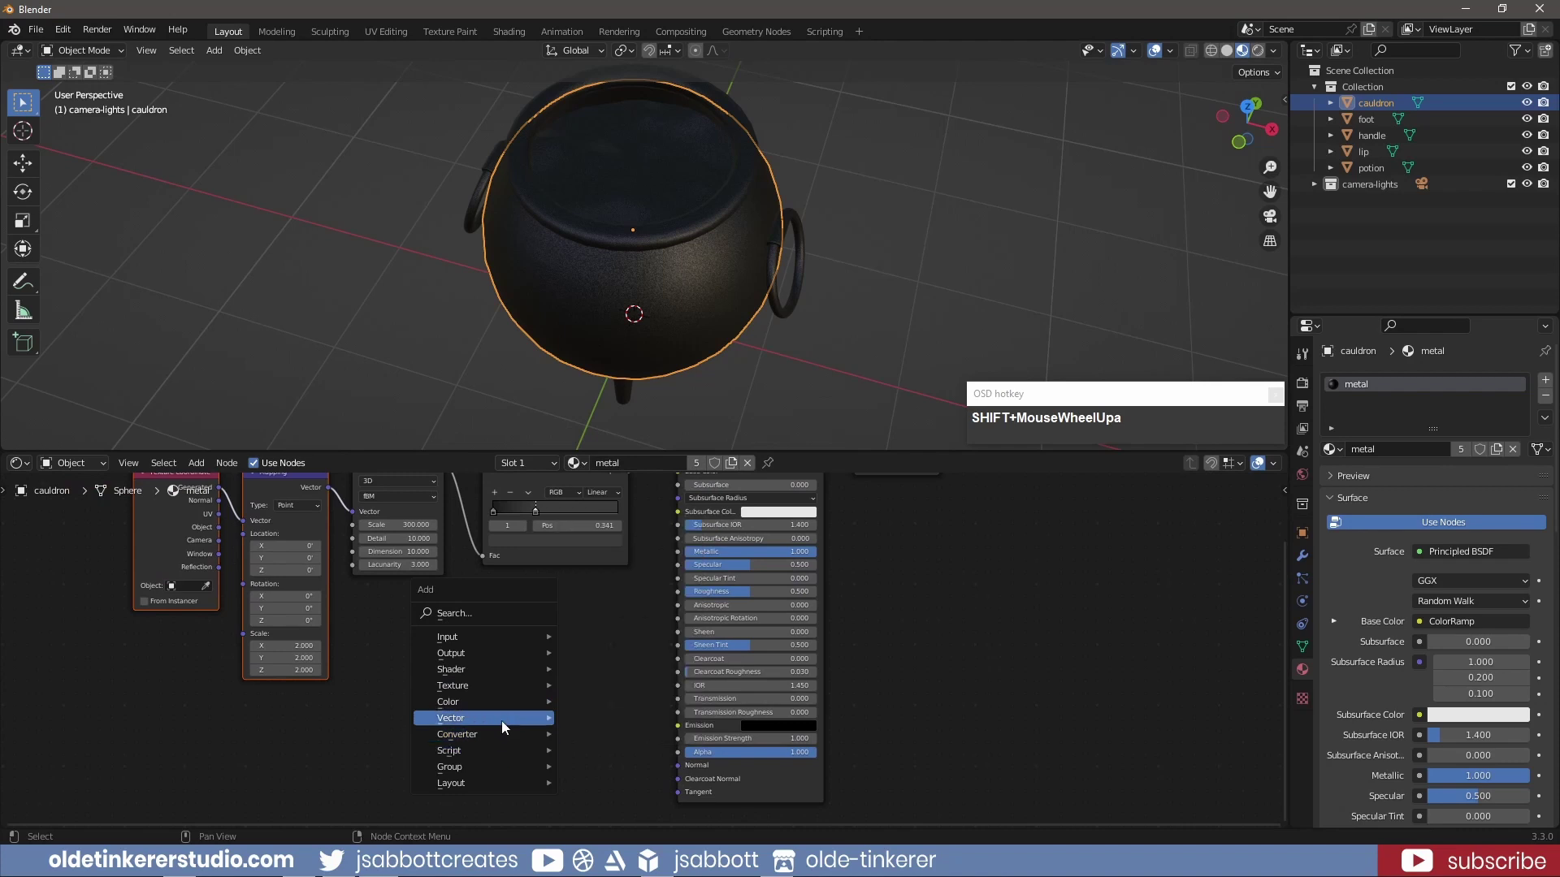
pyautogui.moveTo(611, 597); pyautogui.dragTo(645, 612)
pyautogui.scroll(-3)
pyautogui.moveTo(654, 574); pyautogui.dragTo(618, 495)
pyautogui.moveTo(618, 495); pyautogui.dragTo(594, 722)
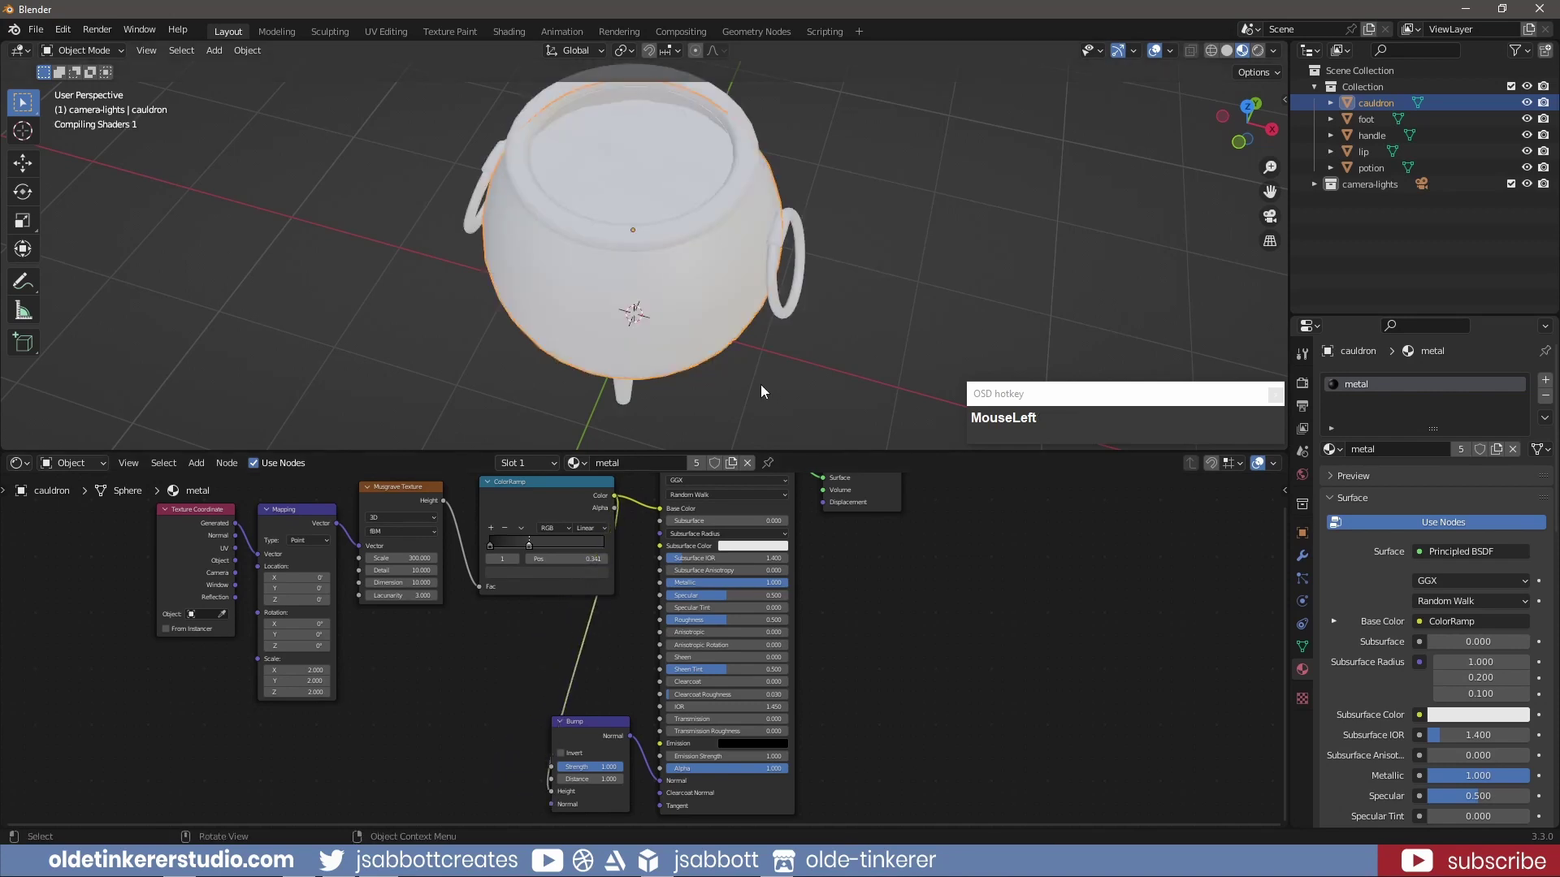
# Lower the Bump node Strength to 0.25 and check the bumpy metal in the viewport
pyautogui.scroll(3)
pyautogui.middleClick(713, 385)
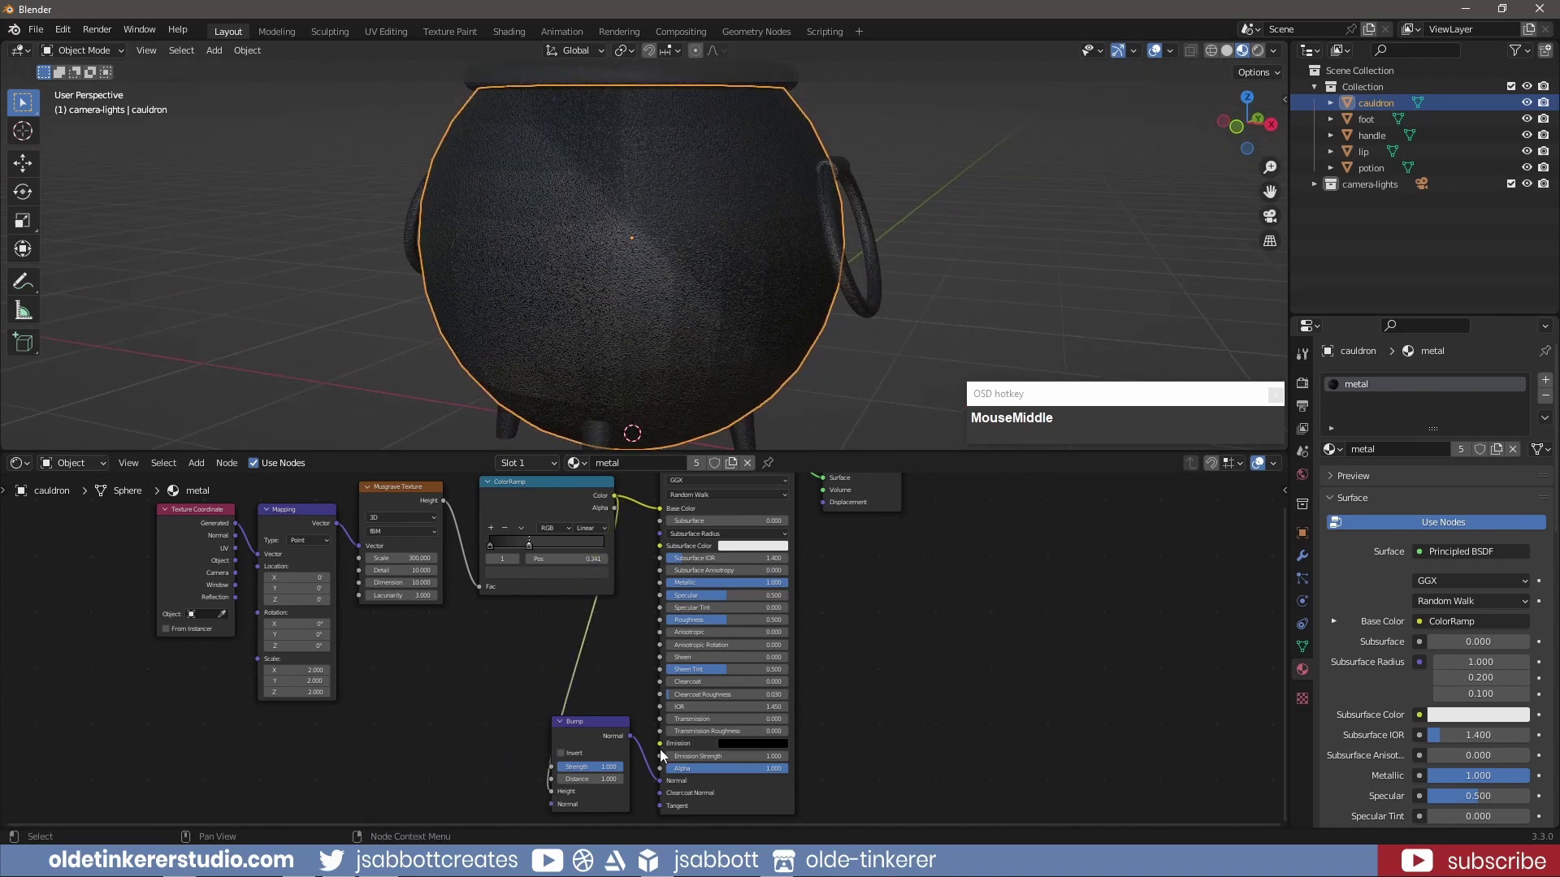
pyautogui.click(593, 777)
pyautogui.press('KP_Decimal')
pyautogui.press('KP_5')
pyautogui.middleClick(905, 191)
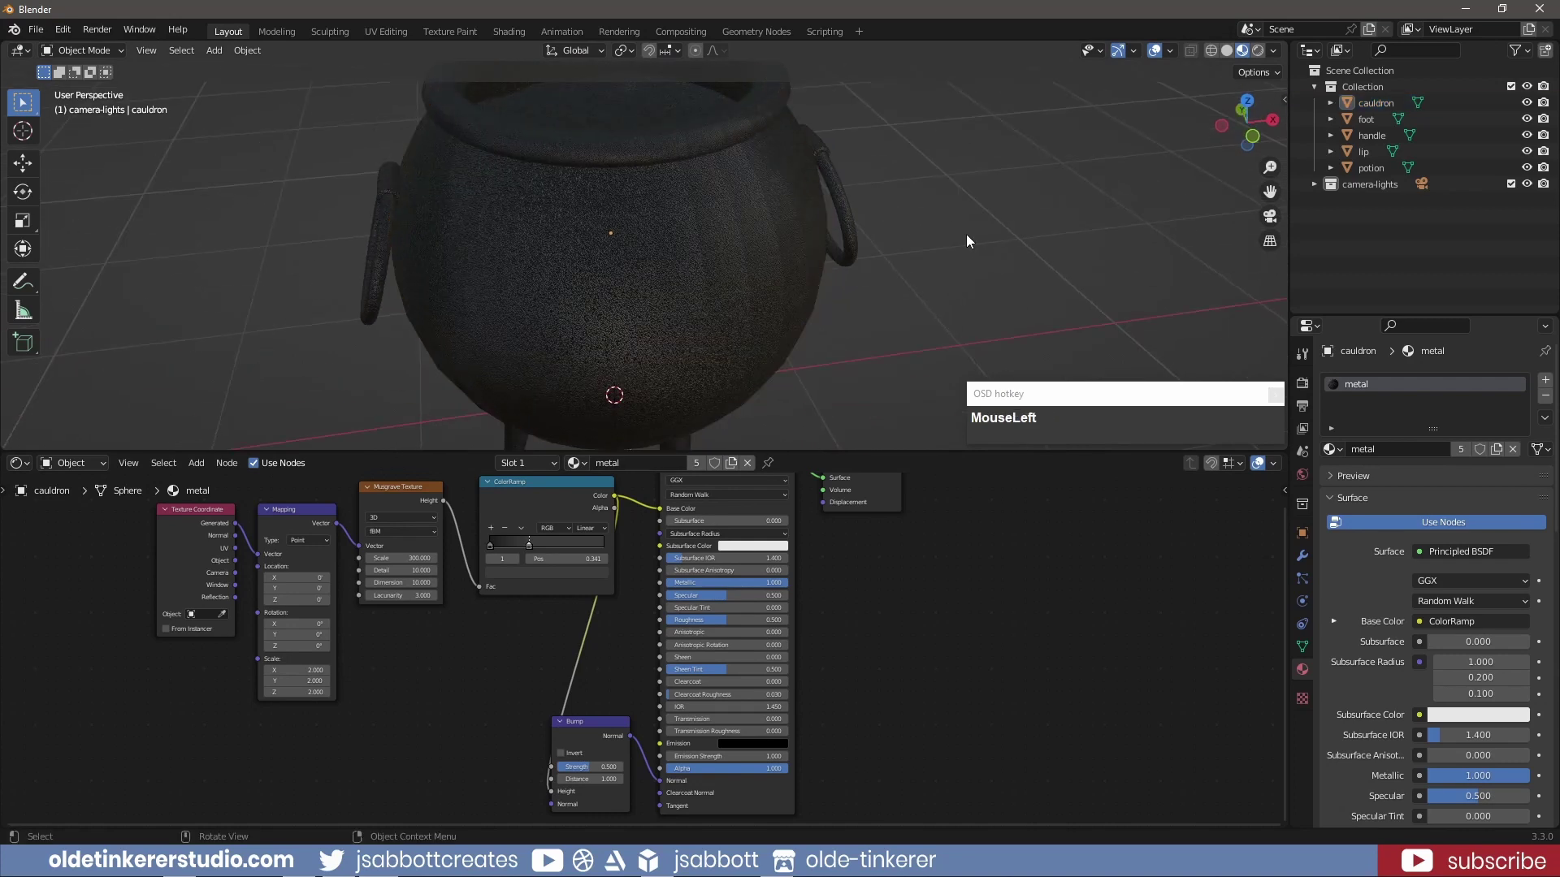
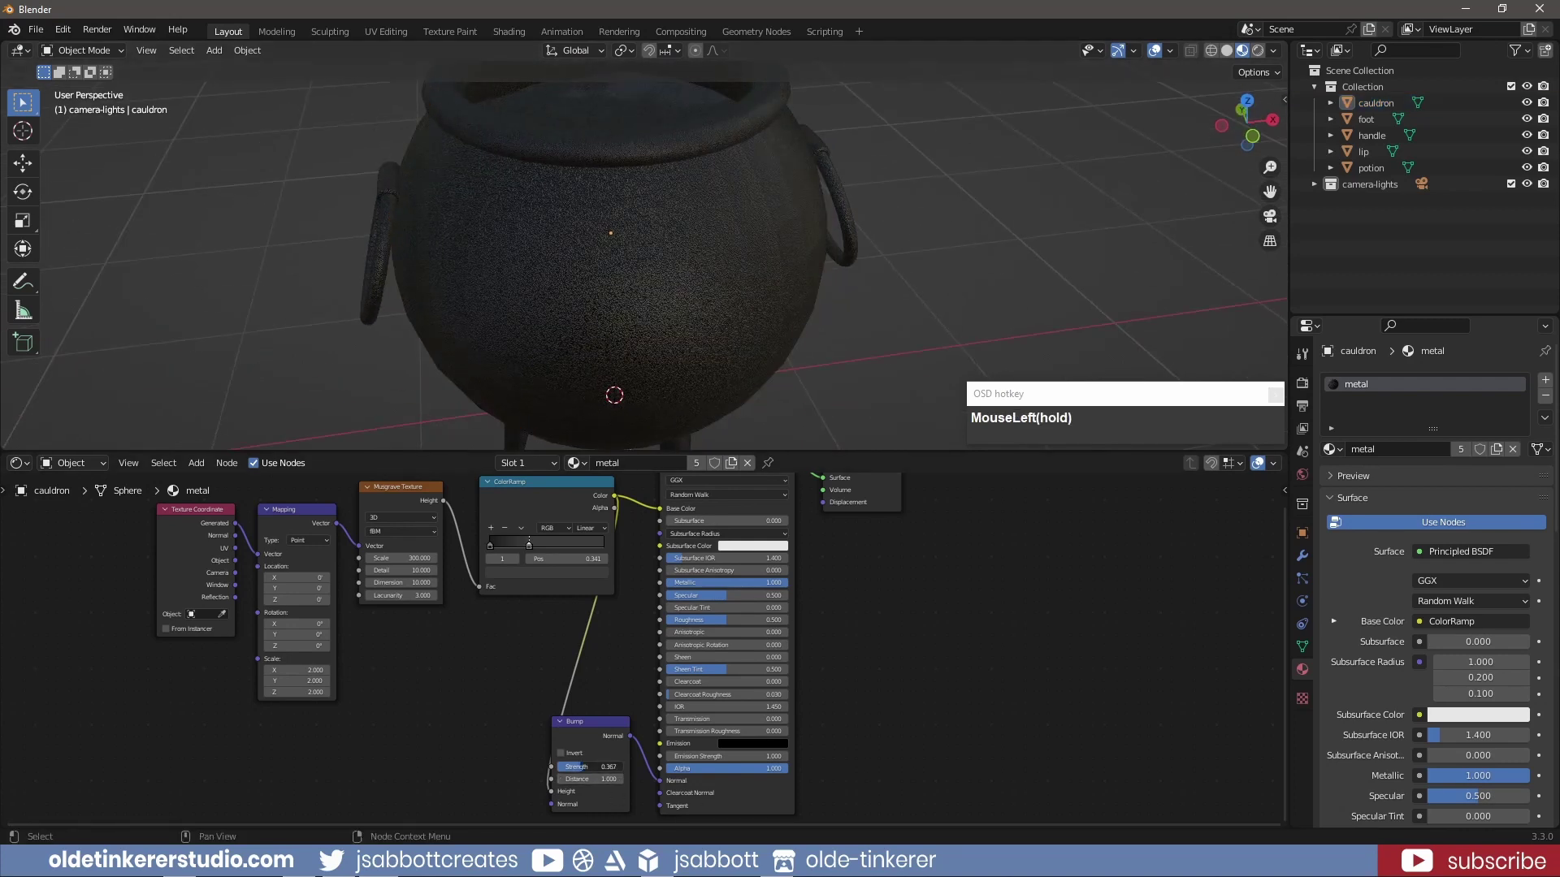
pyautogui.press('KP_Decimal')
pyautogui.press('KP_5')
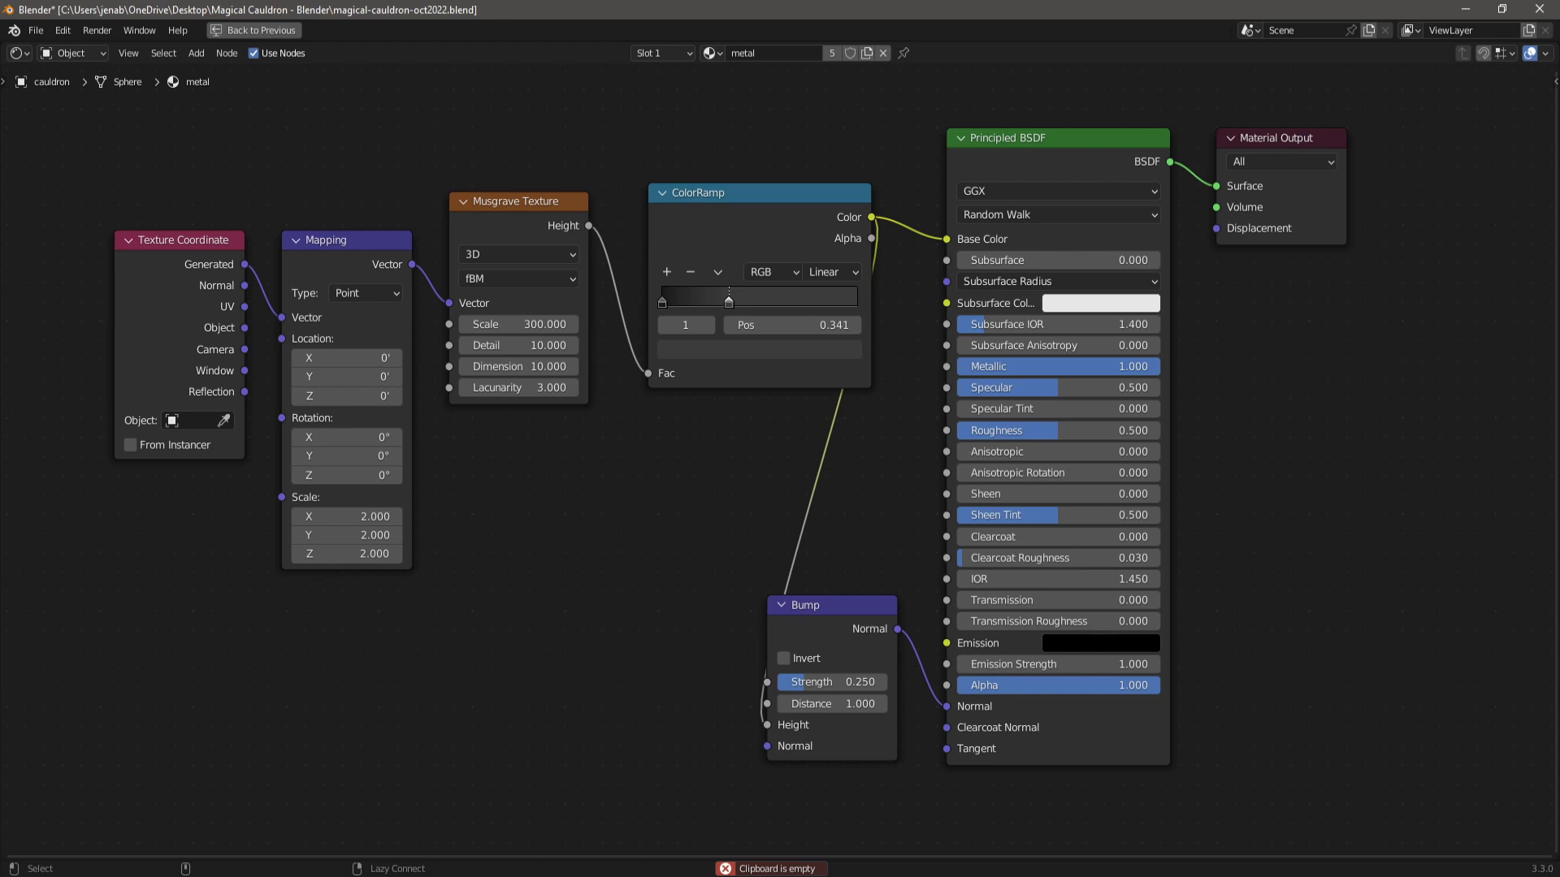
# Create a new material in the potion's second slot and name it 'potion'
pyautogui.click(717, 477)
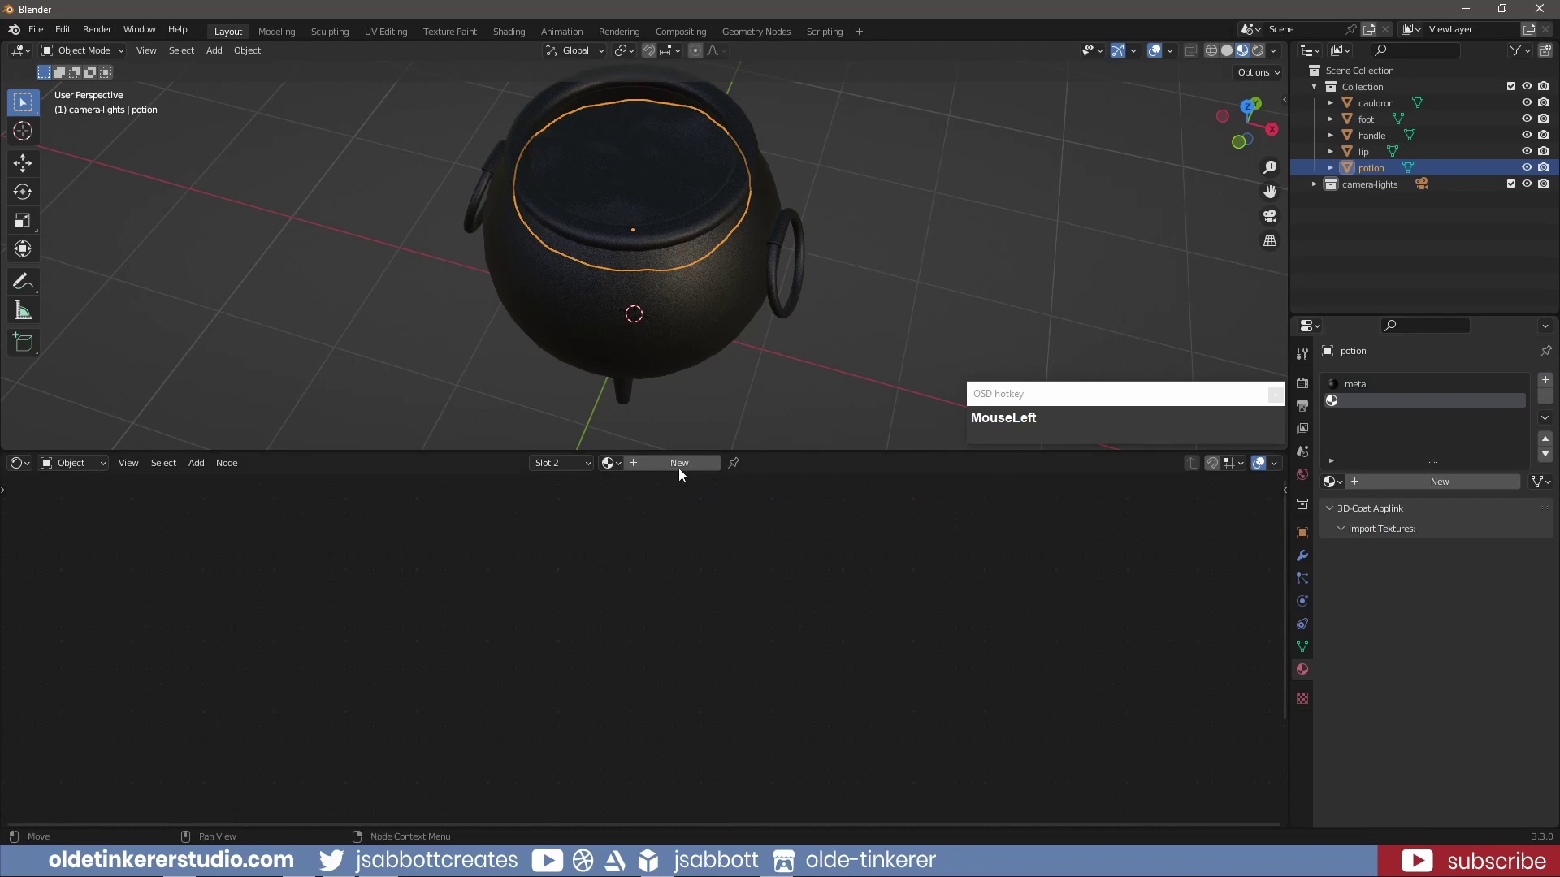
pyautogui.write('MouseLeftpotion')
pyautogui.press('Return')
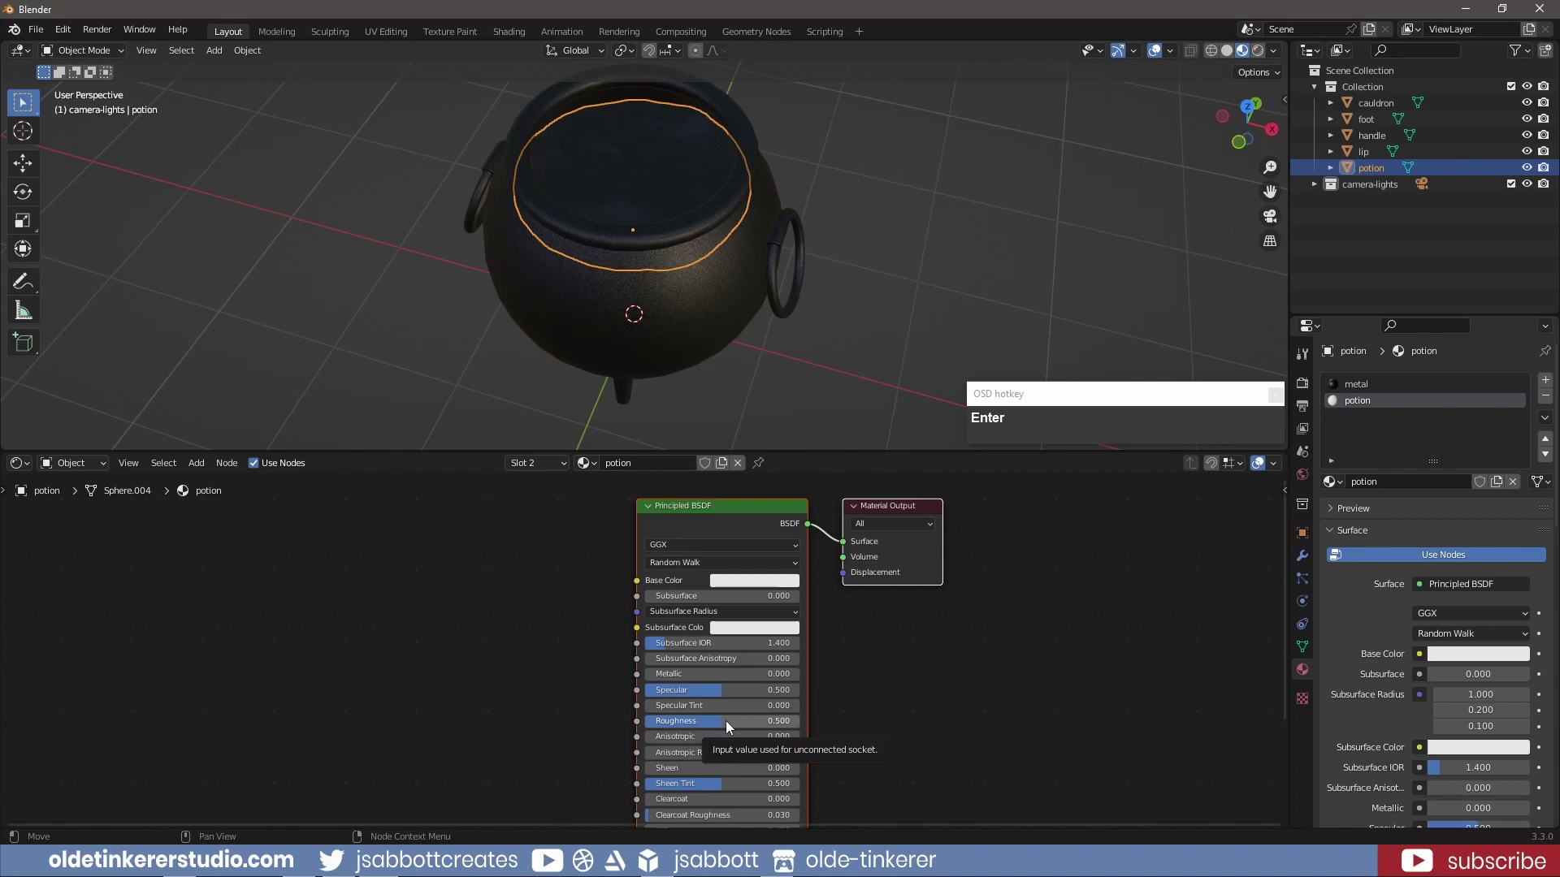
# Wire a Voronoi Texture through a green ColorRamp into the potion's Base Color
pyautogui.press('shift+a')
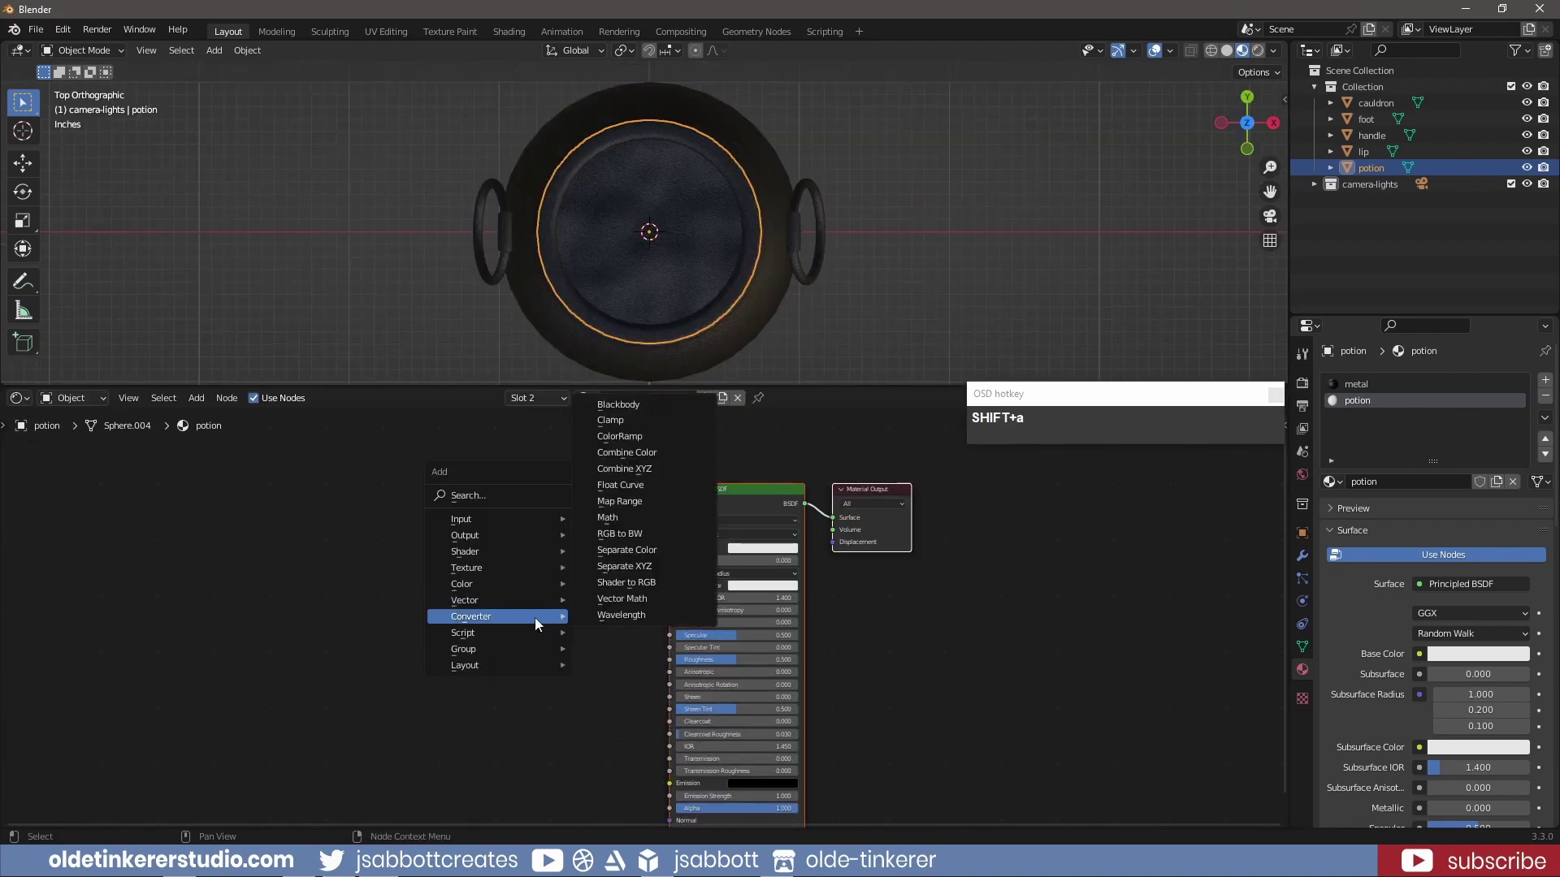
pyautogui.moveTo(641, 445); pyautogui.dragTo(562, 520)
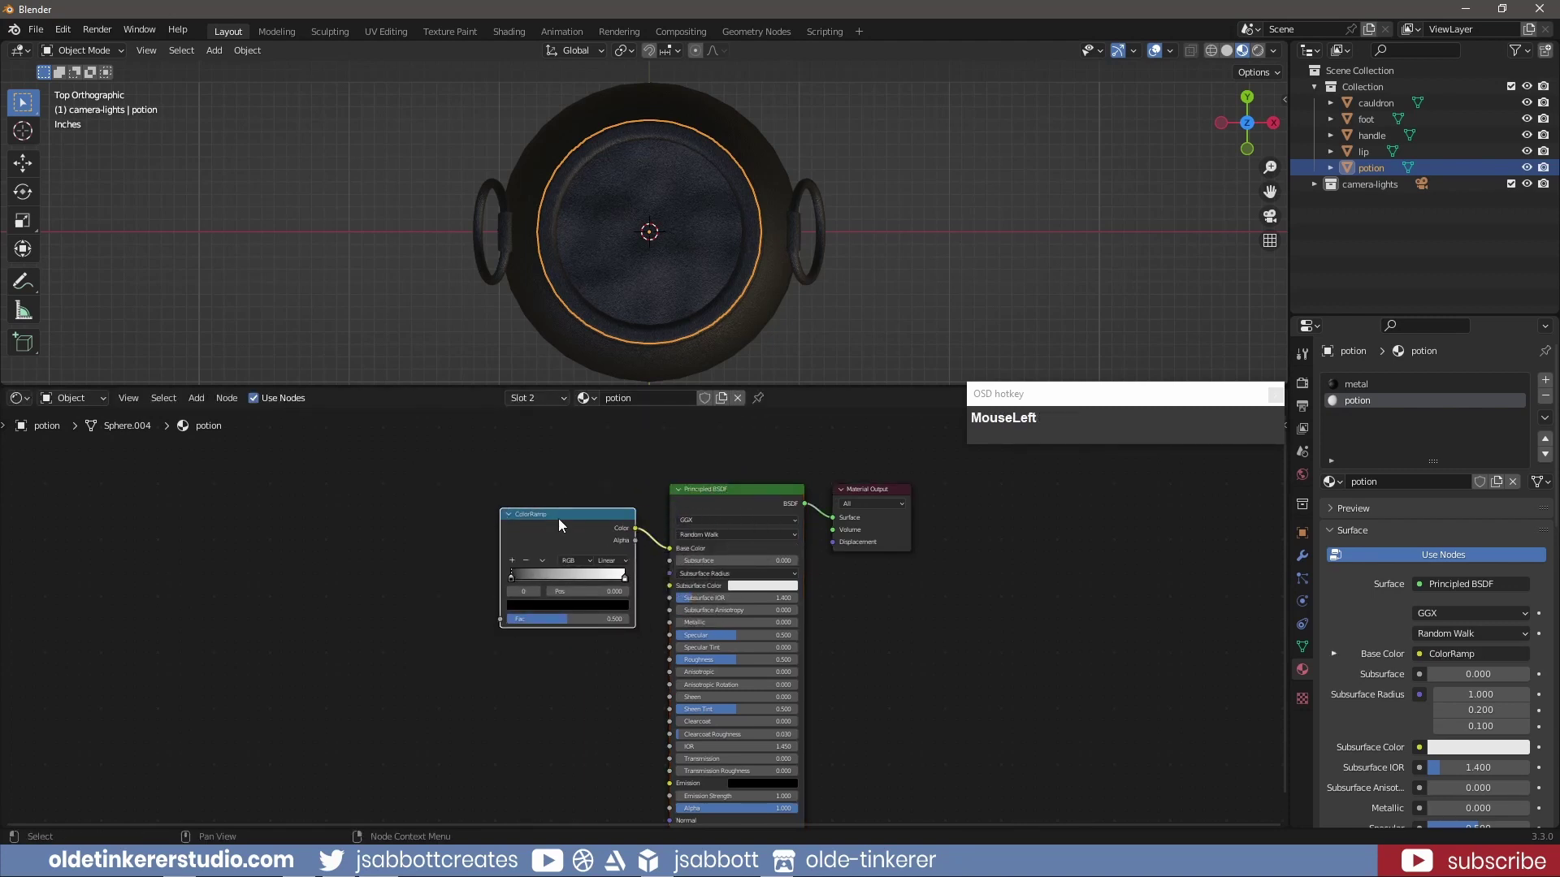
pyautogui.press('shift+a')
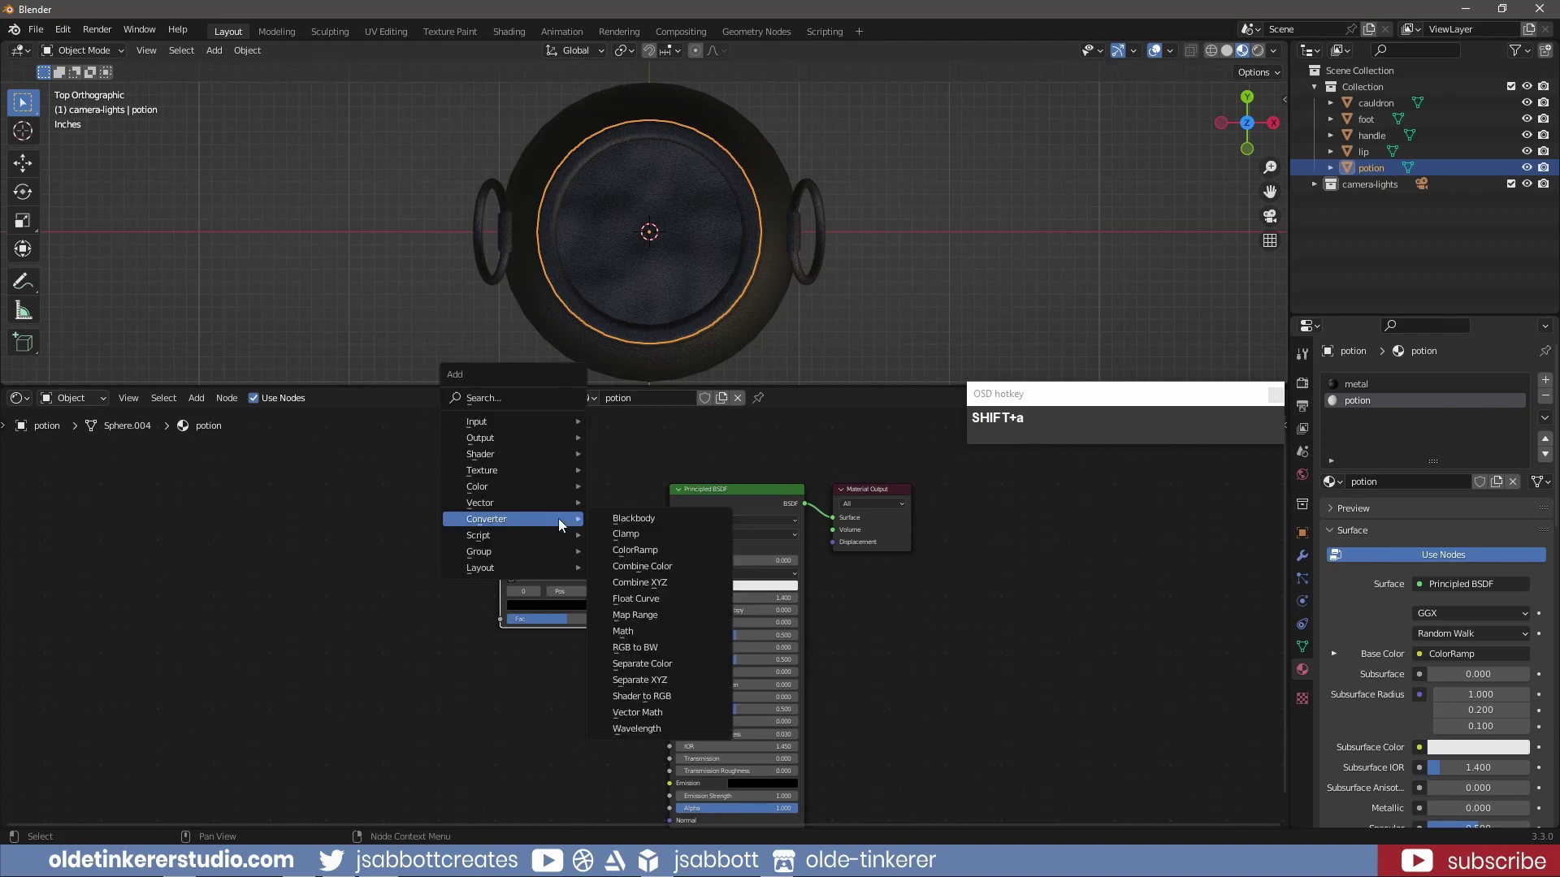
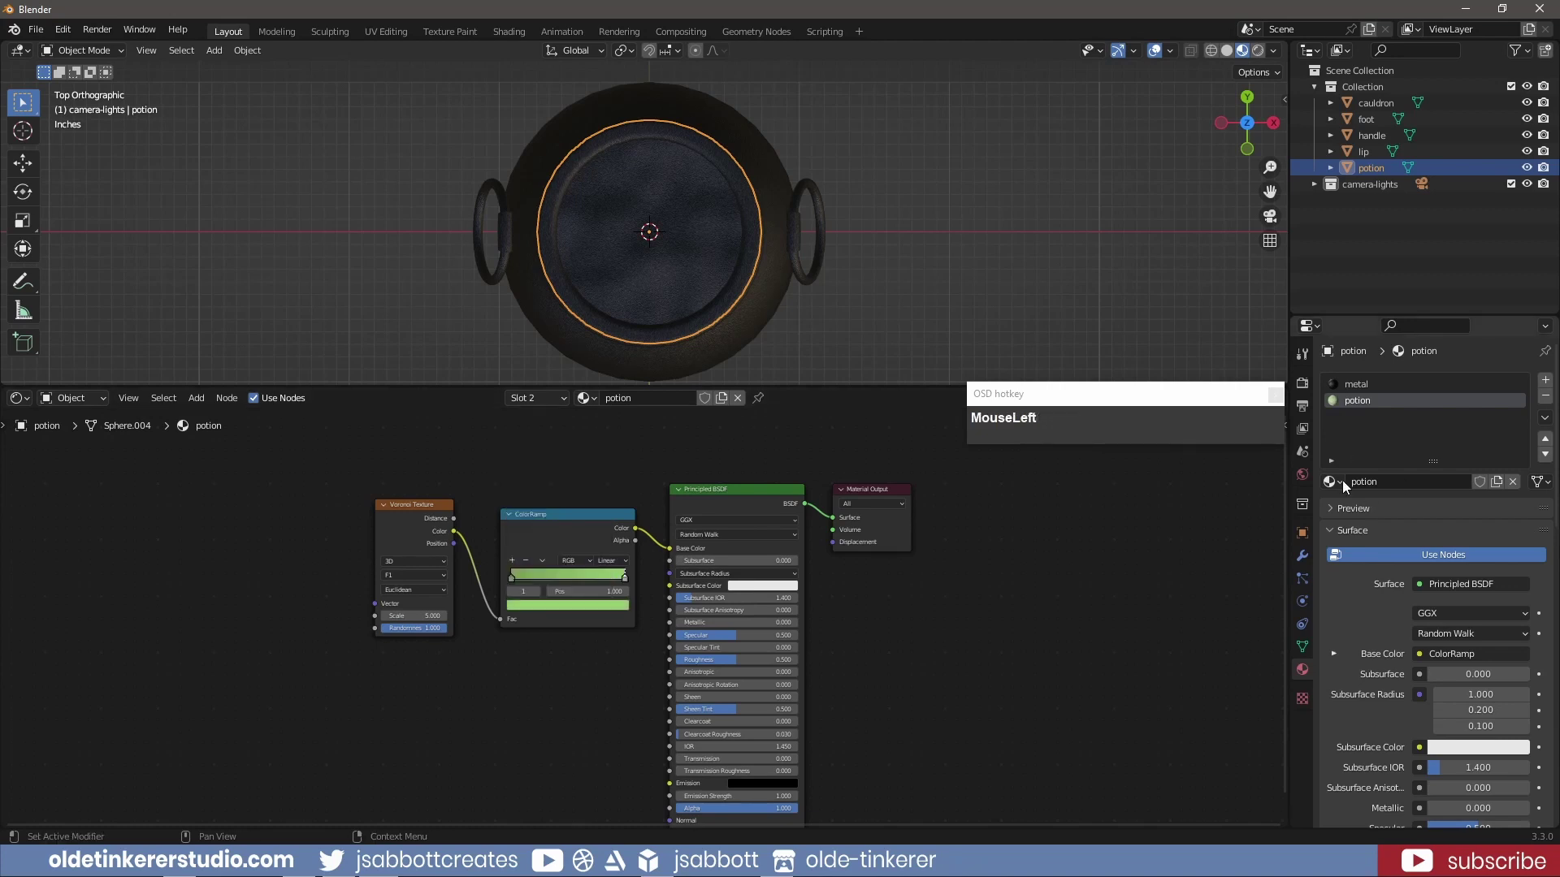
pyautogui.middleClick(881, 323)
pyautogui.press('Tab')
# Raise the Voronoi Scale to 25 and add a mid-point green stop to the ramp
pyautogui.click(1372, 509)
pyautogui.press('Tab')
pyautogui.middleClick(858, 215)
pyautogui.press('KP_7')
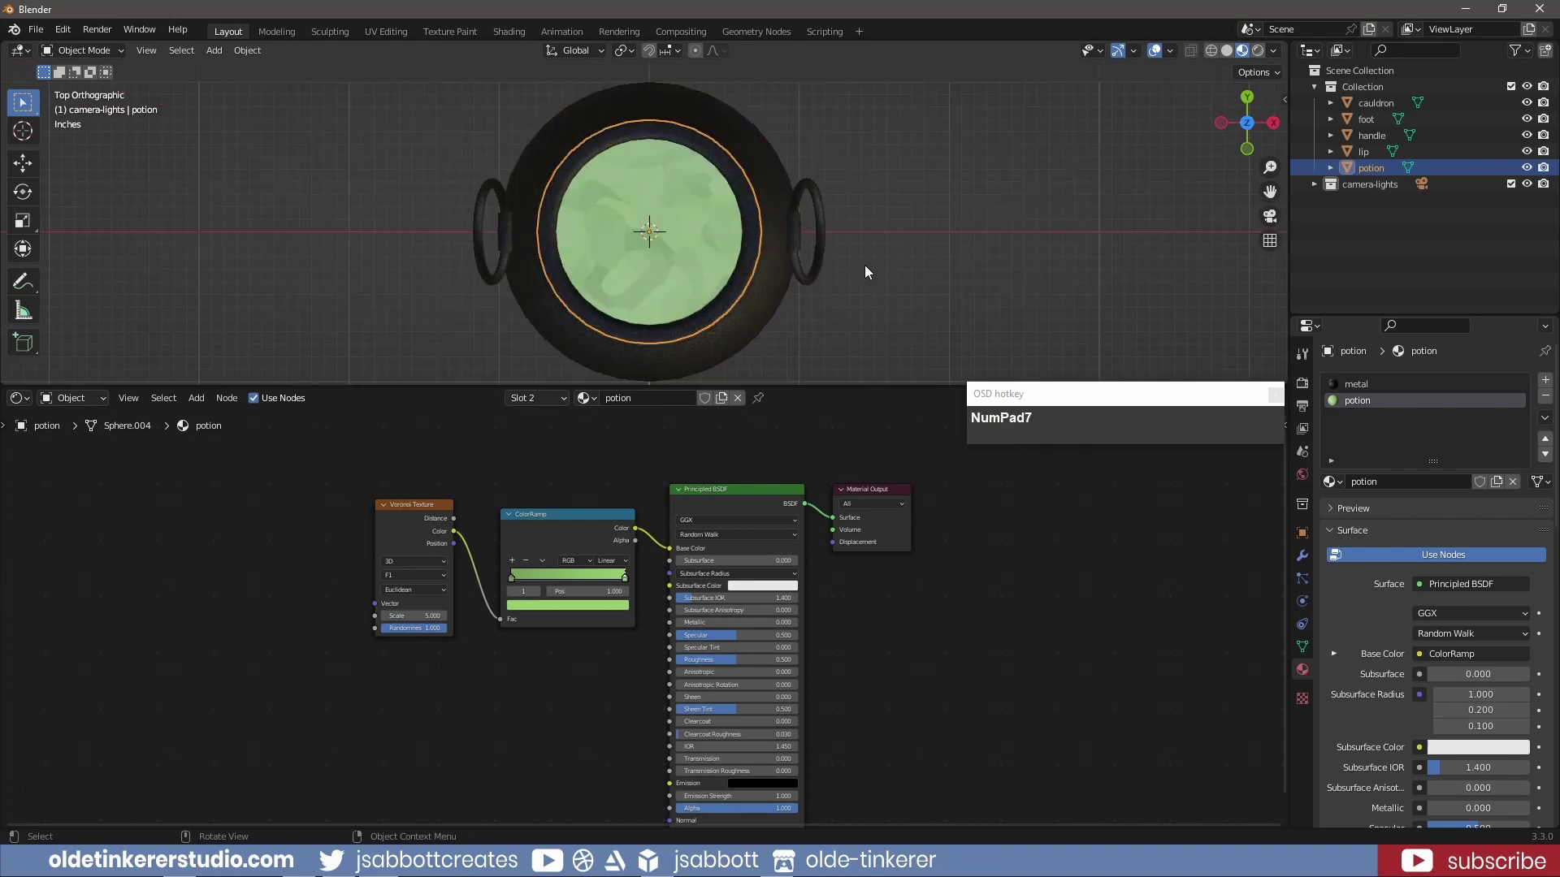
pyautogui.scroll(3)
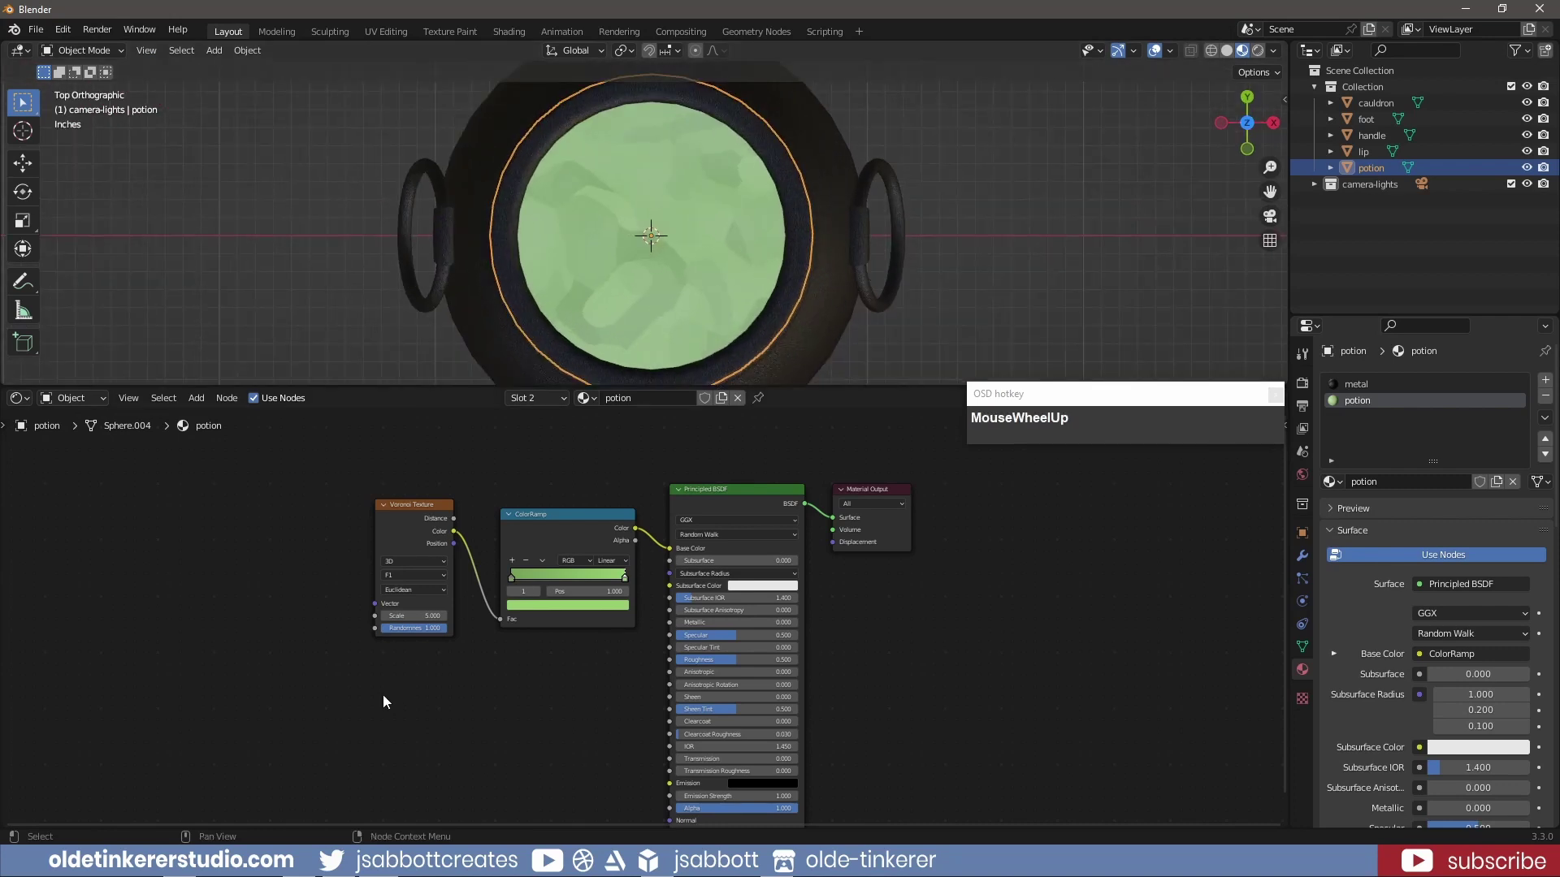
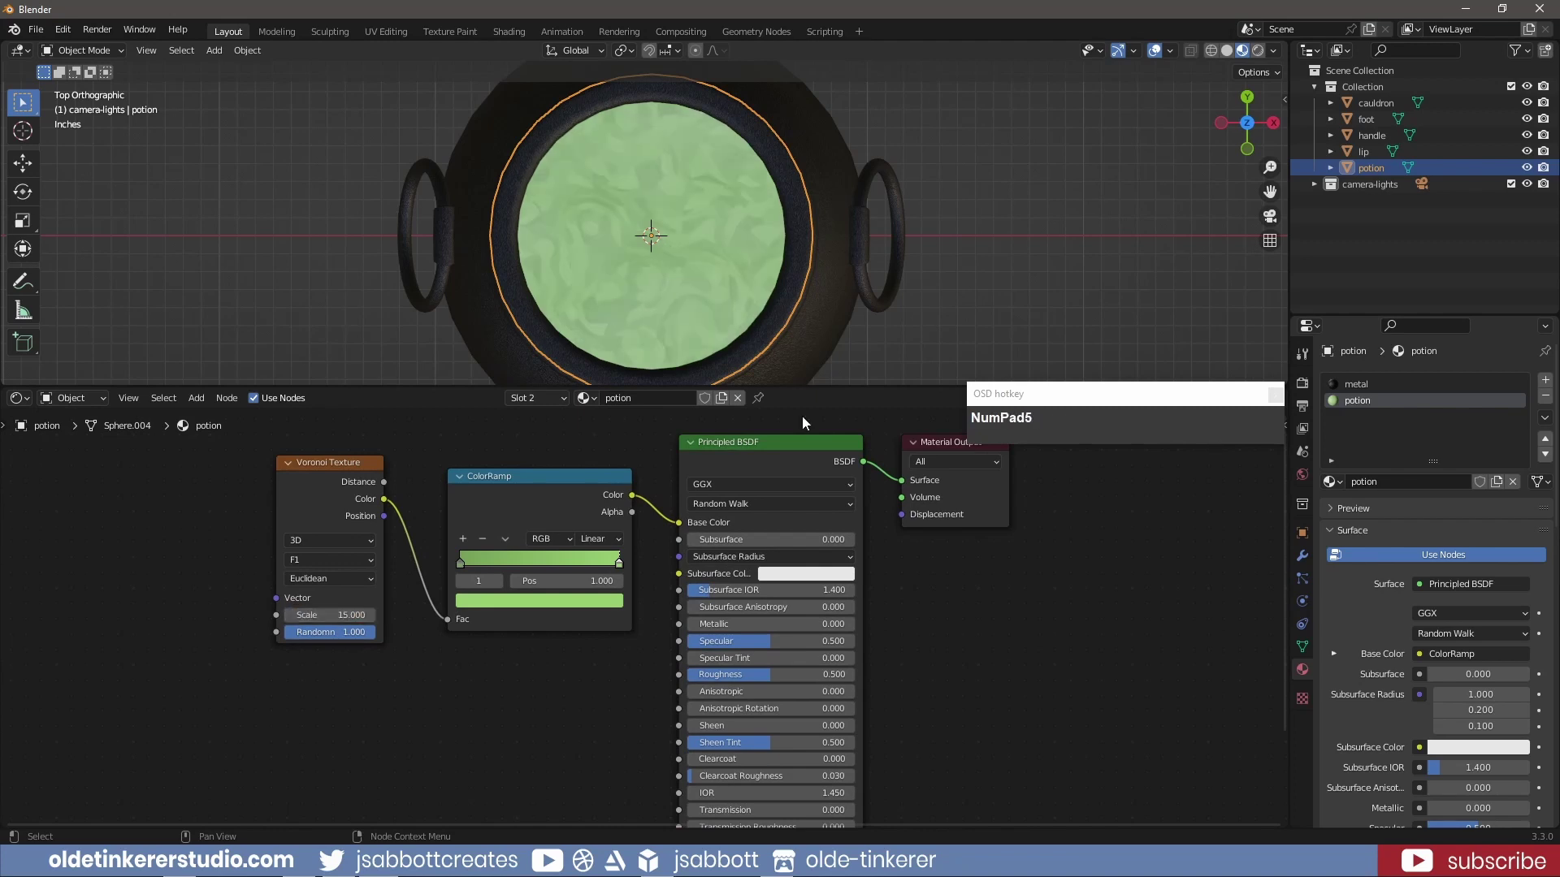
pyautogui.middleClick(856, 346)
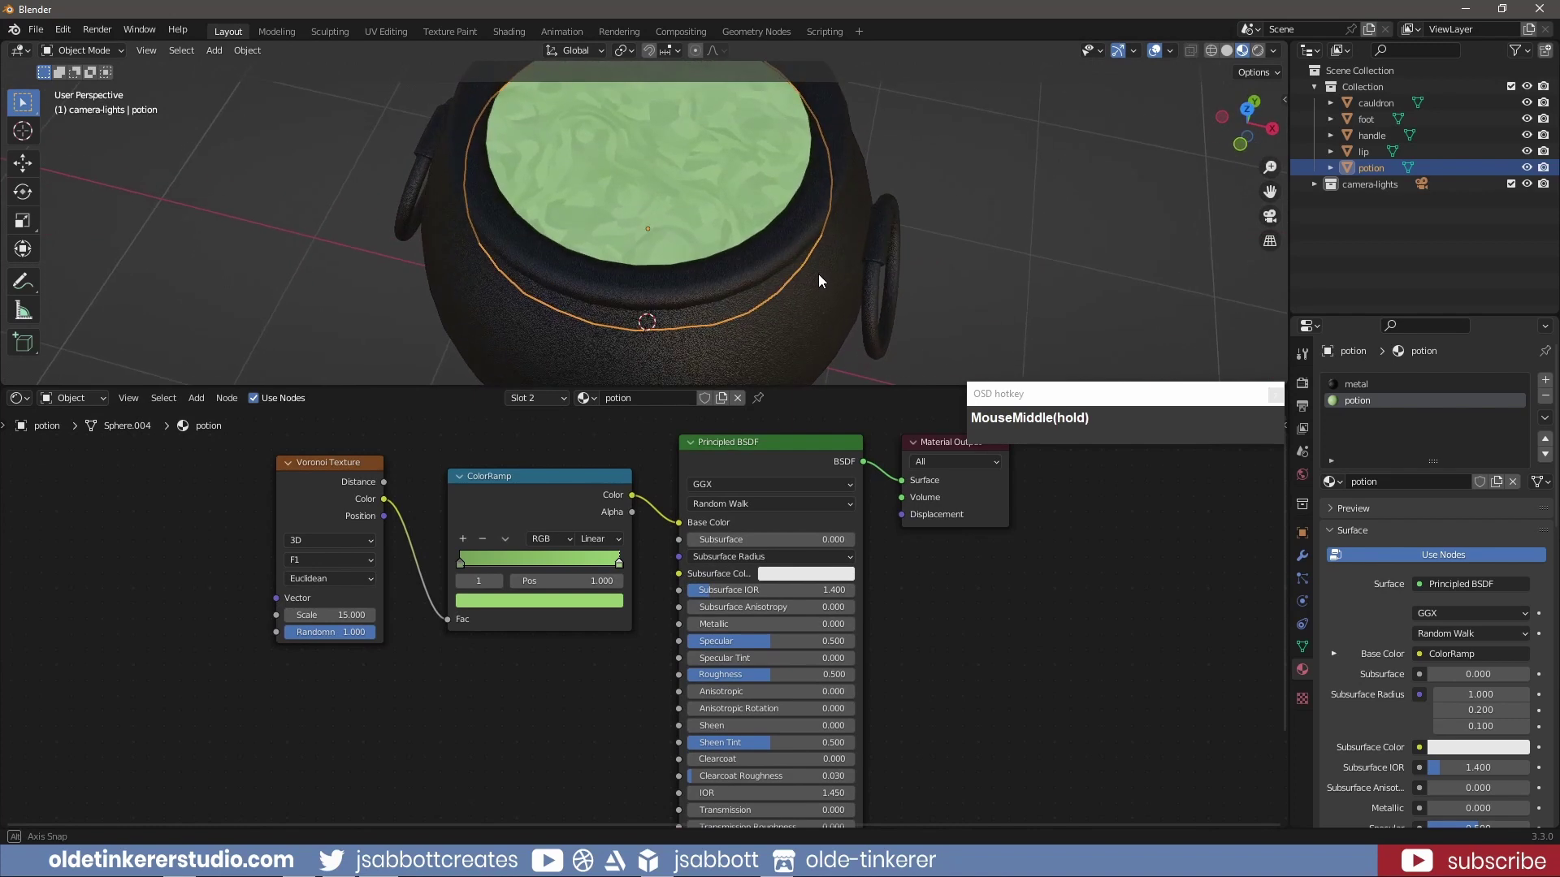
pyautogui.press('KP_2')
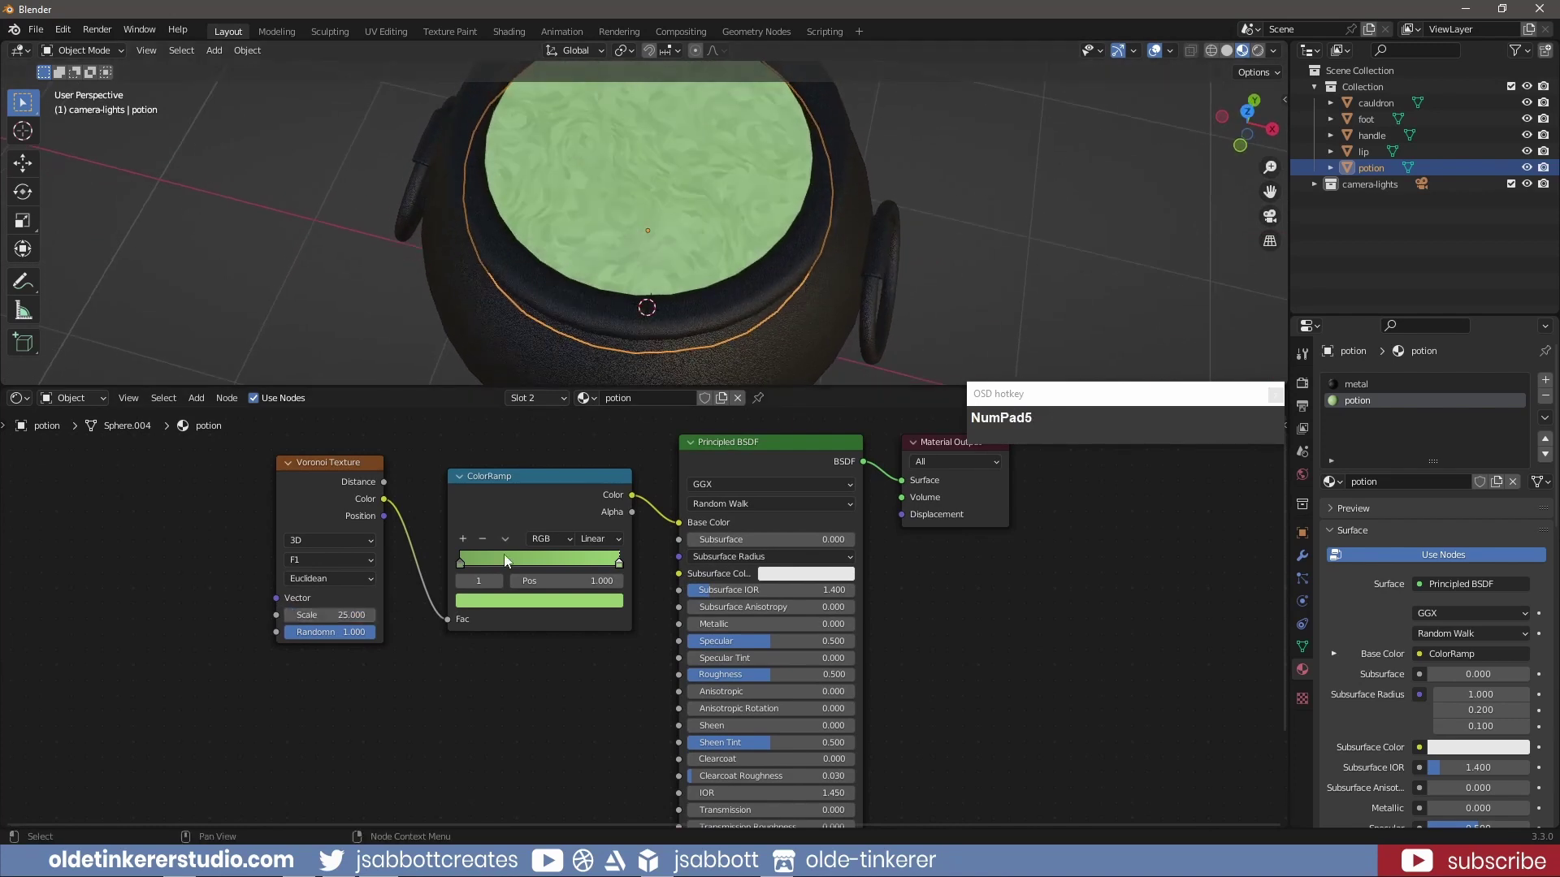
pyautogui.moveTo(467, 542); pyautogui.dragTo(493, 670)
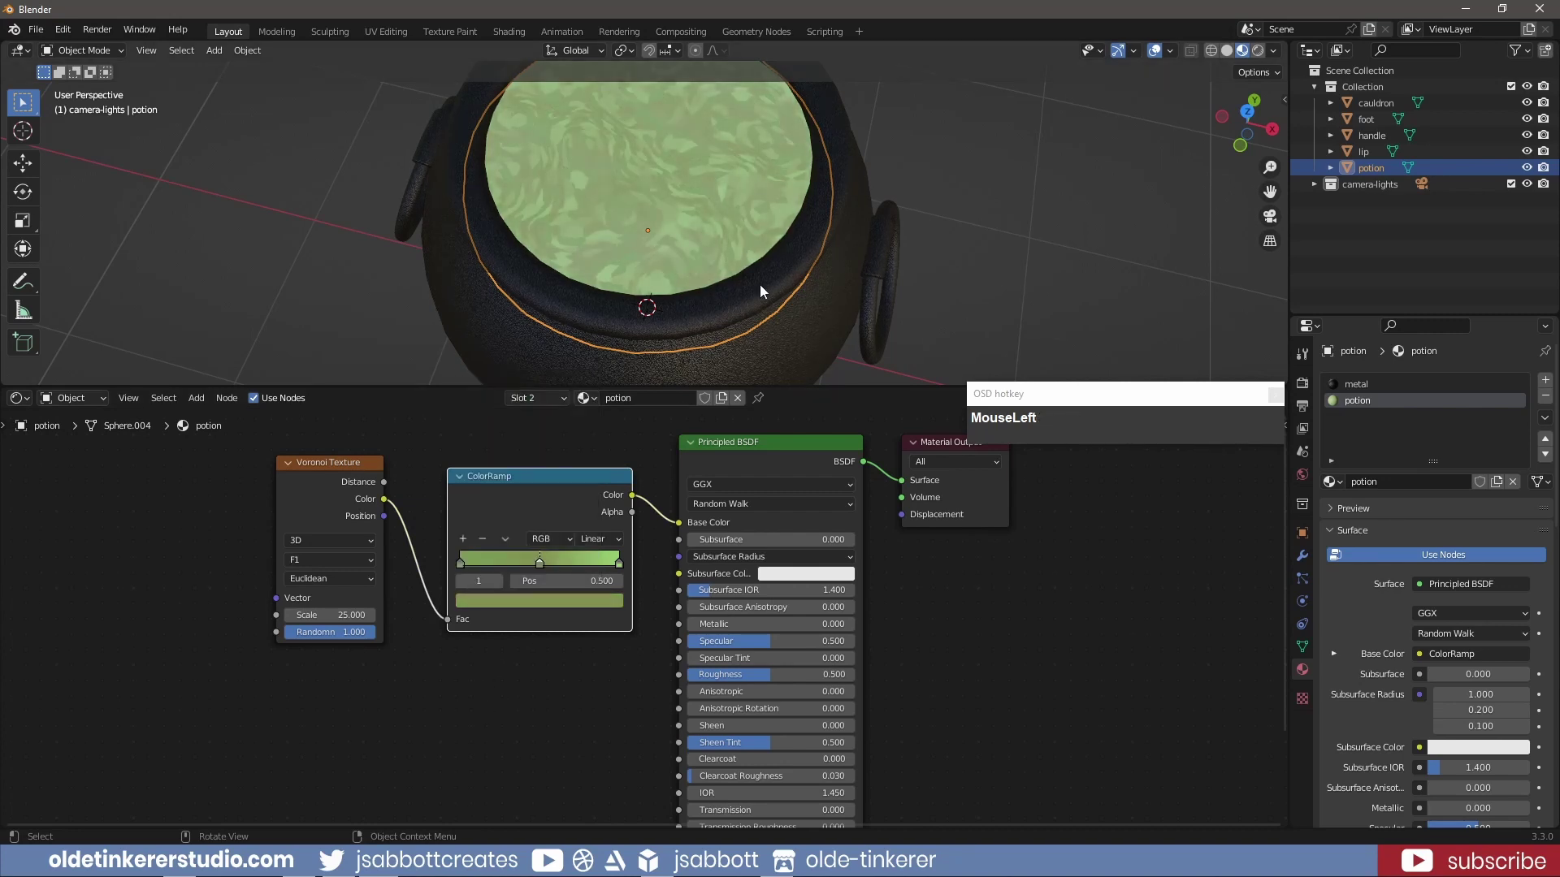
# Replace the Principled BSDF with an Emission shader connected to the Surface output
pyautogui.scroll(-3)
pyautogui.click(886, 297)
pyautogui.moveTo(897, 298); pyautogui.dragTo(890, 351)
pyautogui.moveTo(889, 351); pyautogui.dragTo(538, 637)
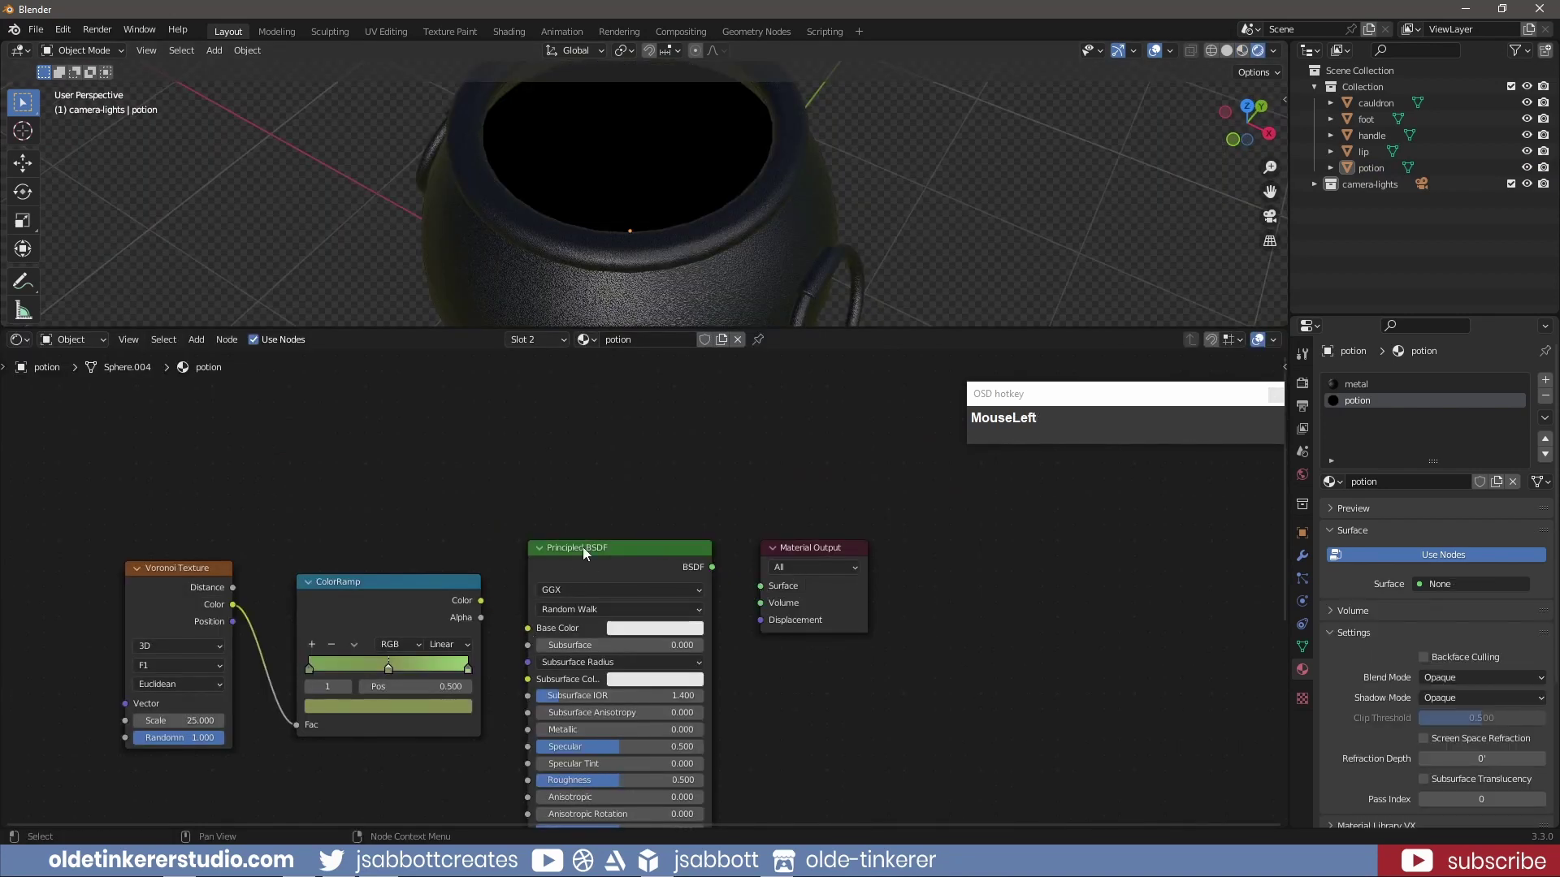